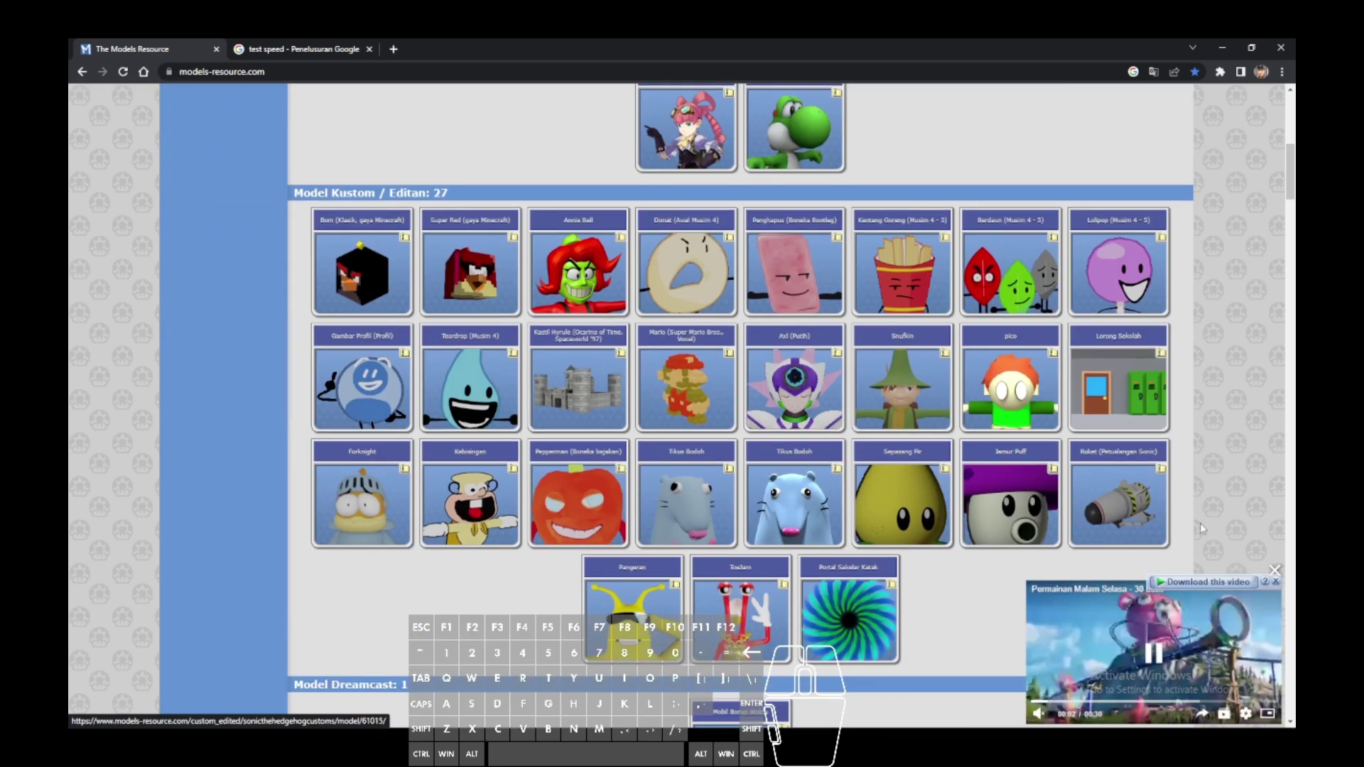
Step: Browse down through The Models Resource homepage sections looking over the listed models
left_click(386, 684)
left_click(386, 684)
scroll("down", 3)
scroll("down", 3)
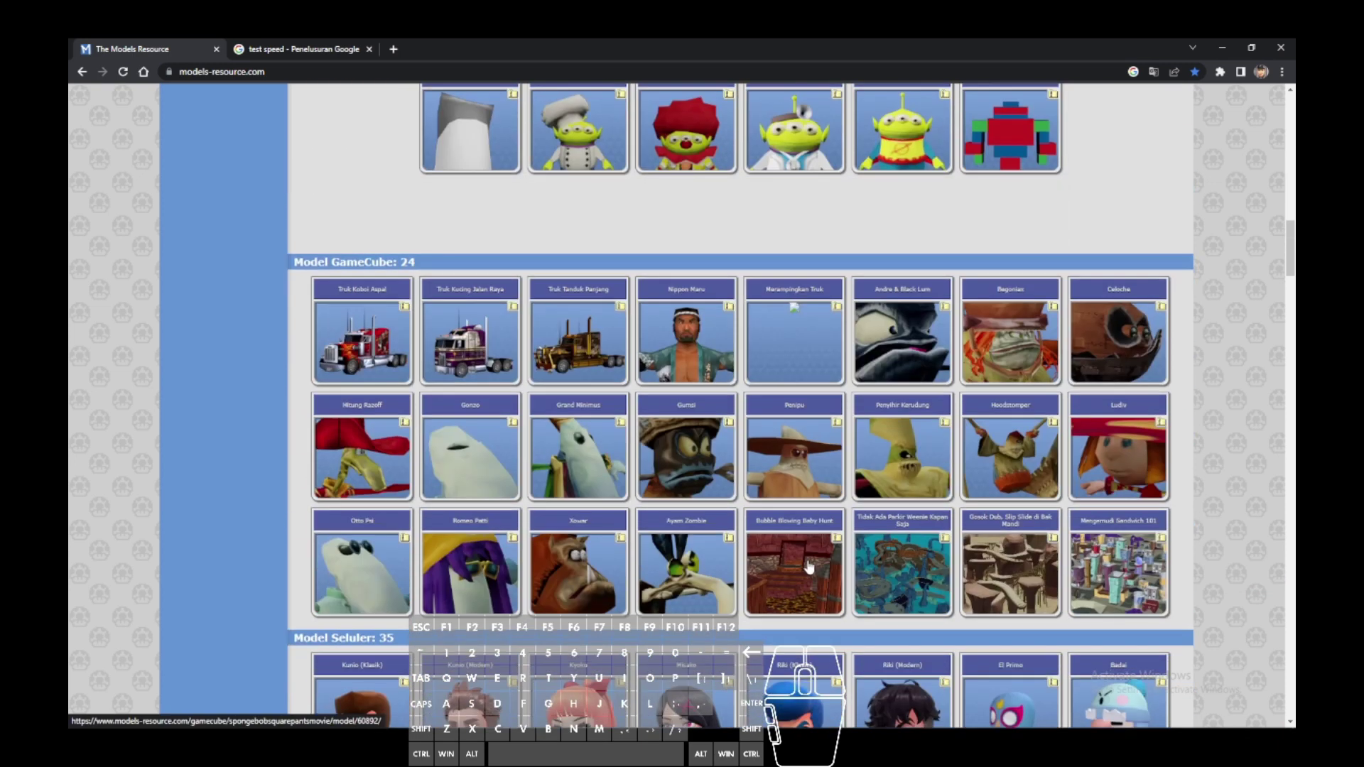
scroll("down", 3)
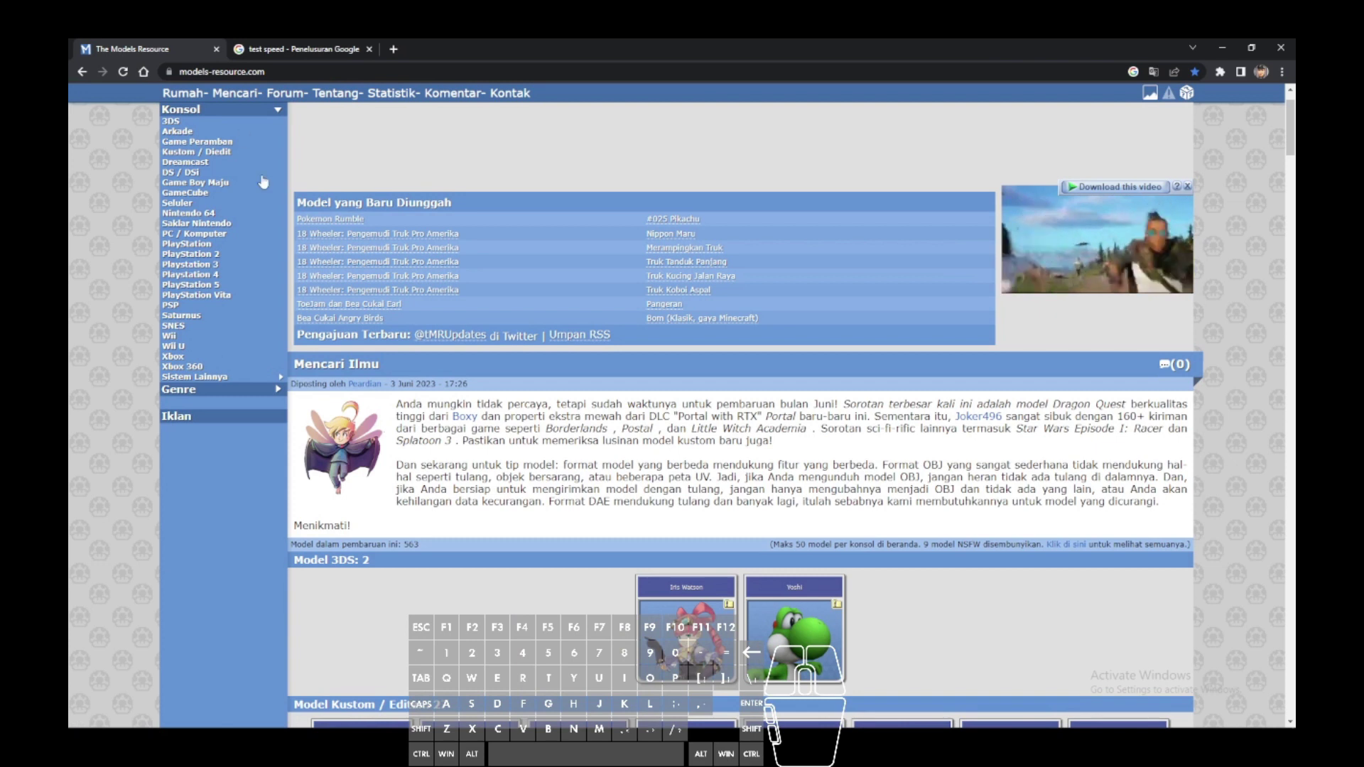
scroll("down", 3)
left_click(371, 118)
scroll("down", 3)
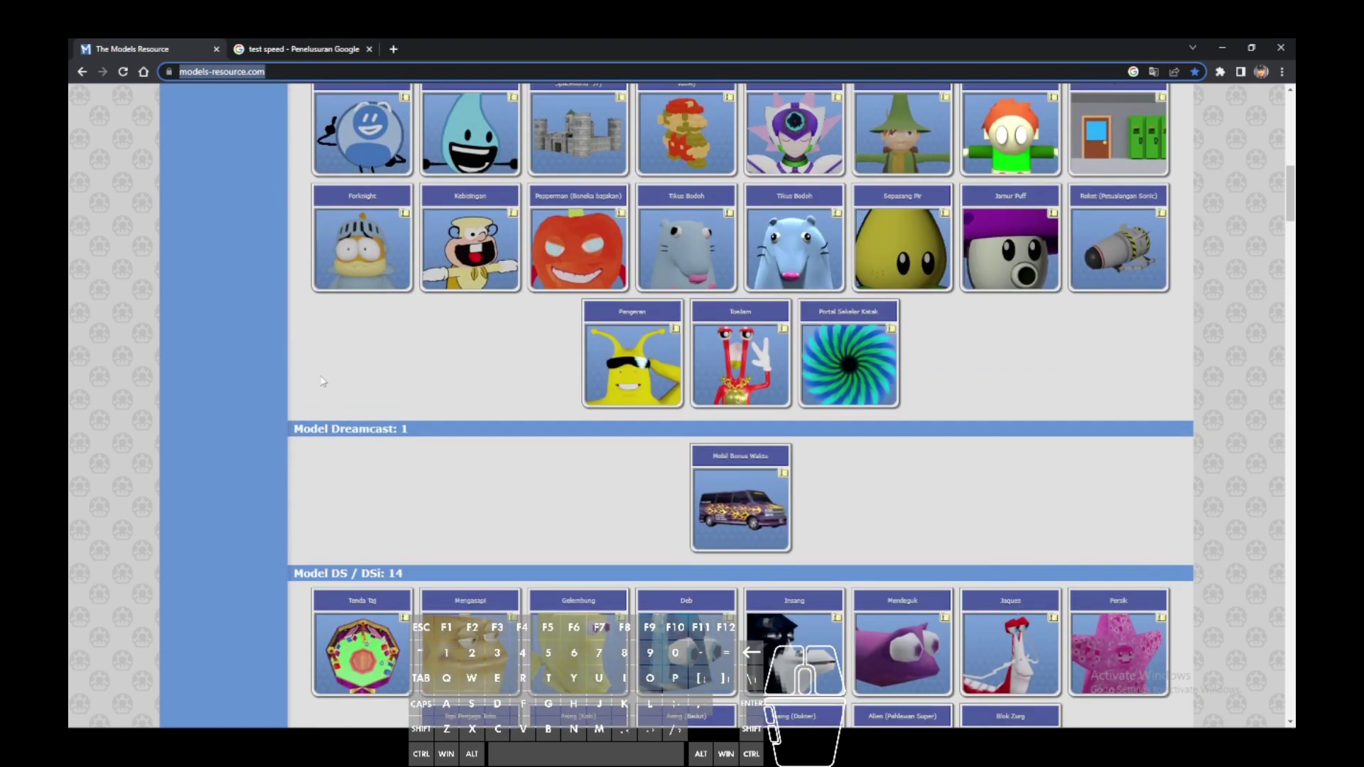
scroll("down", 3)
scroll("down", 3)
scroll("down", 3)
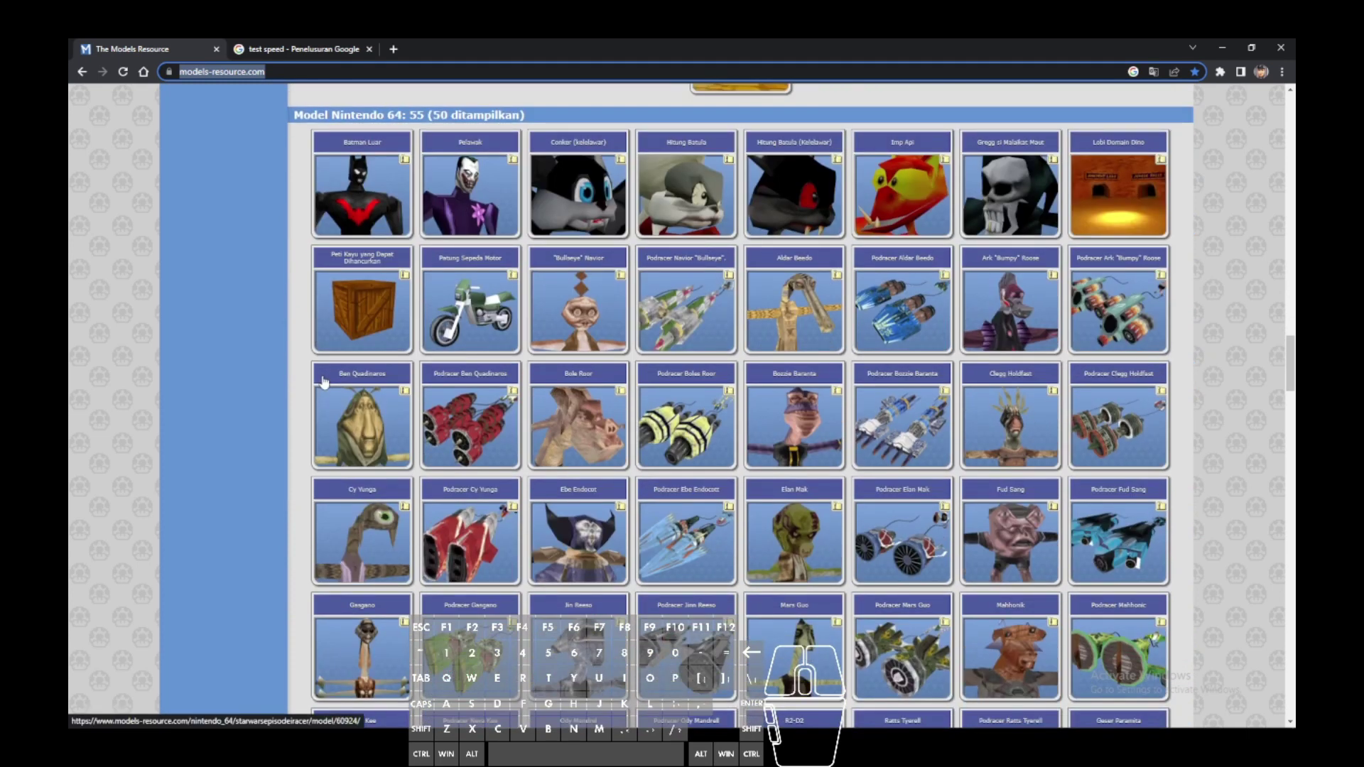
left_click(268, 391)
scroll("down", 3)
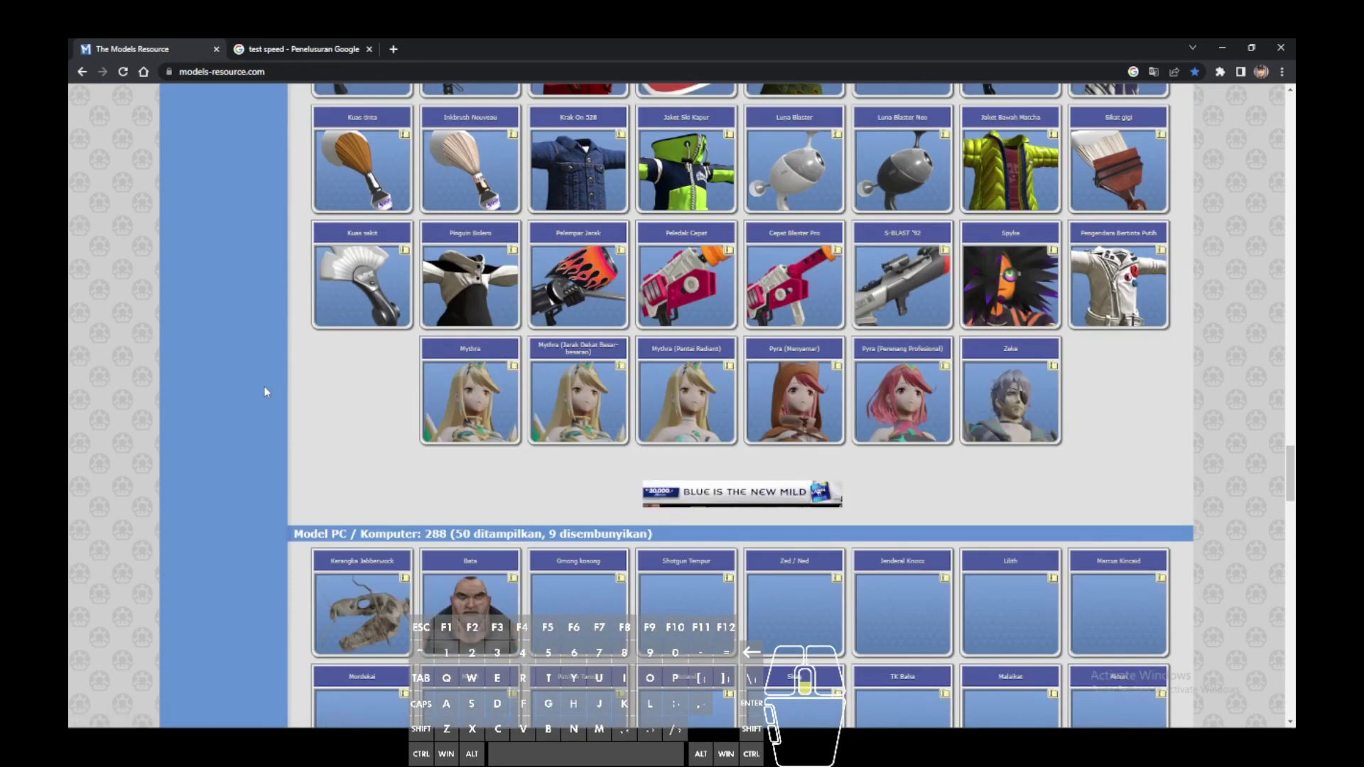
scroll("down", 3)
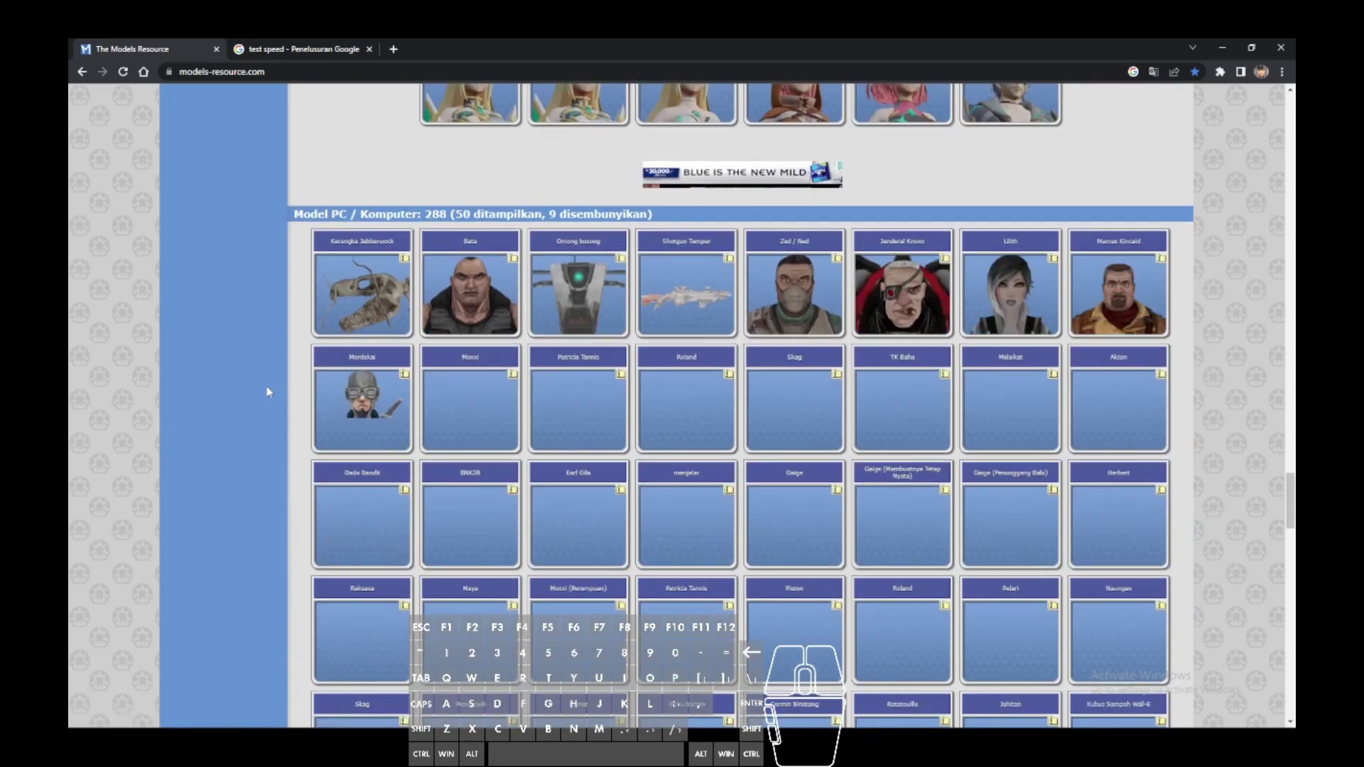
scroll("down", 3)
scroll("down", 3)
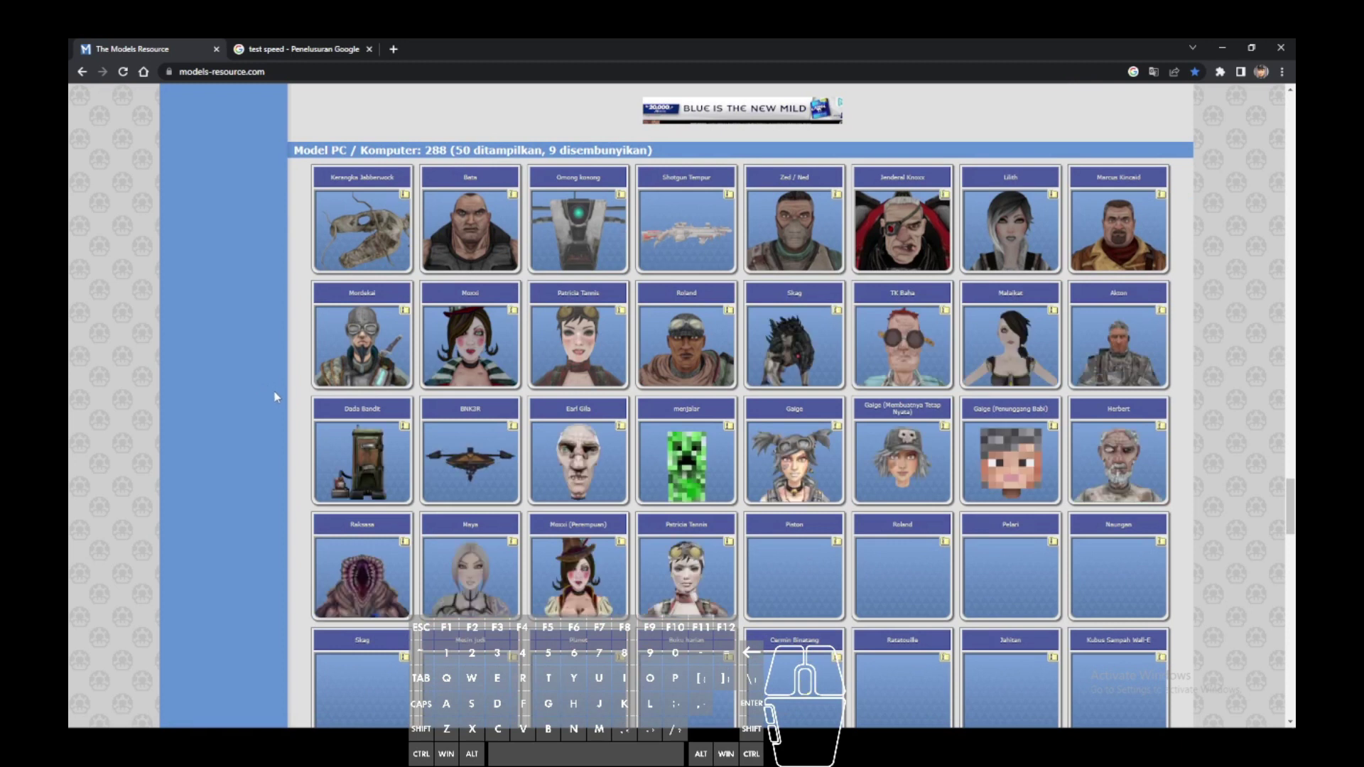
scroll("down", 3)
scroll("down", 3)
scroll("down", 3)
scroll("down", 3)
scroll("down", 3)
scroll("down", 3)
key("a")
scroll("down", 3)
scroll("down", 3)
scroll("down", 3)
scroll("down", 3)
scroll("up", 3)
scroll("up", 3)
scroll("up", 3)
scroll("down", 3)
left_click_drag(309, 424, 300, 415)
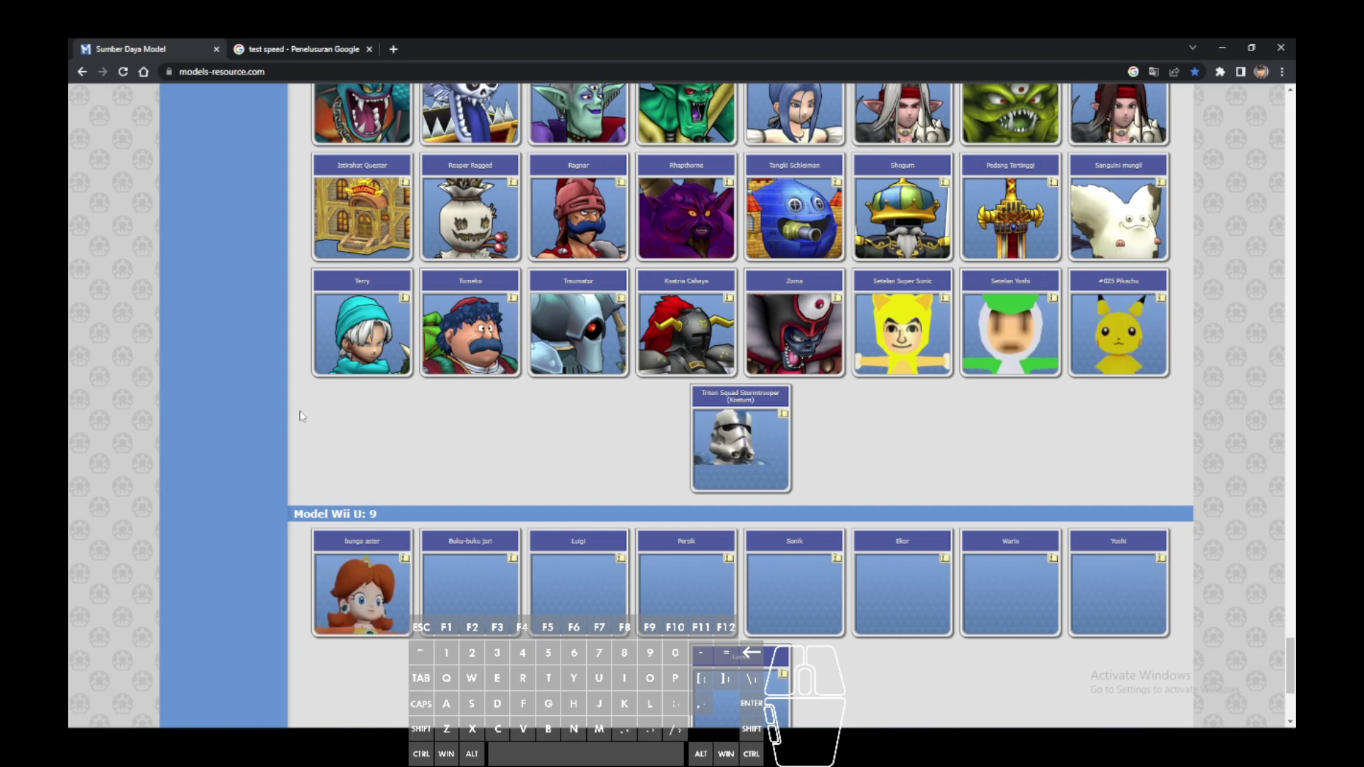
middle_click(289, 417)
scroll("down", 3)
scroll("down", 3)
left_click_drag(298, 504, 711, 124)
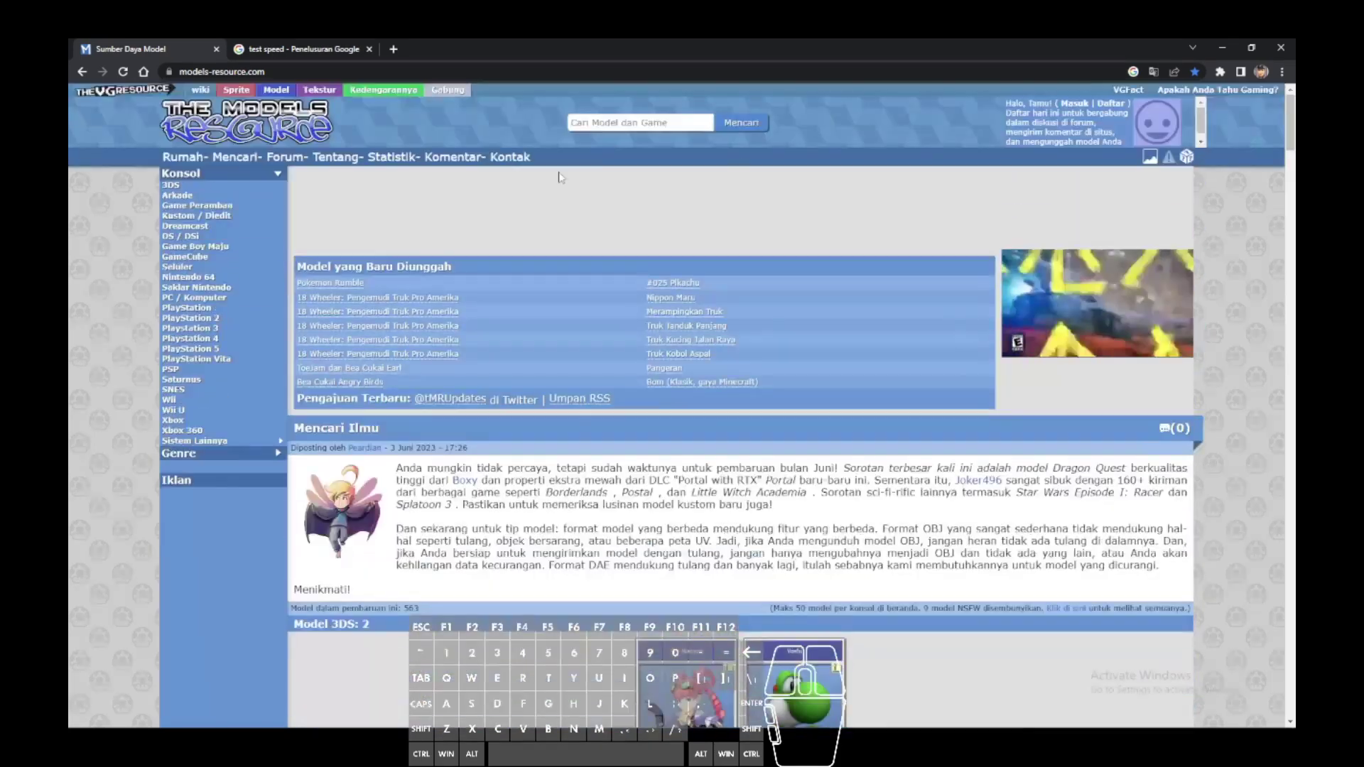
Step: Visit the sister textures site briefly, then return to The Models Resource homepage
left_click(1087, 100)
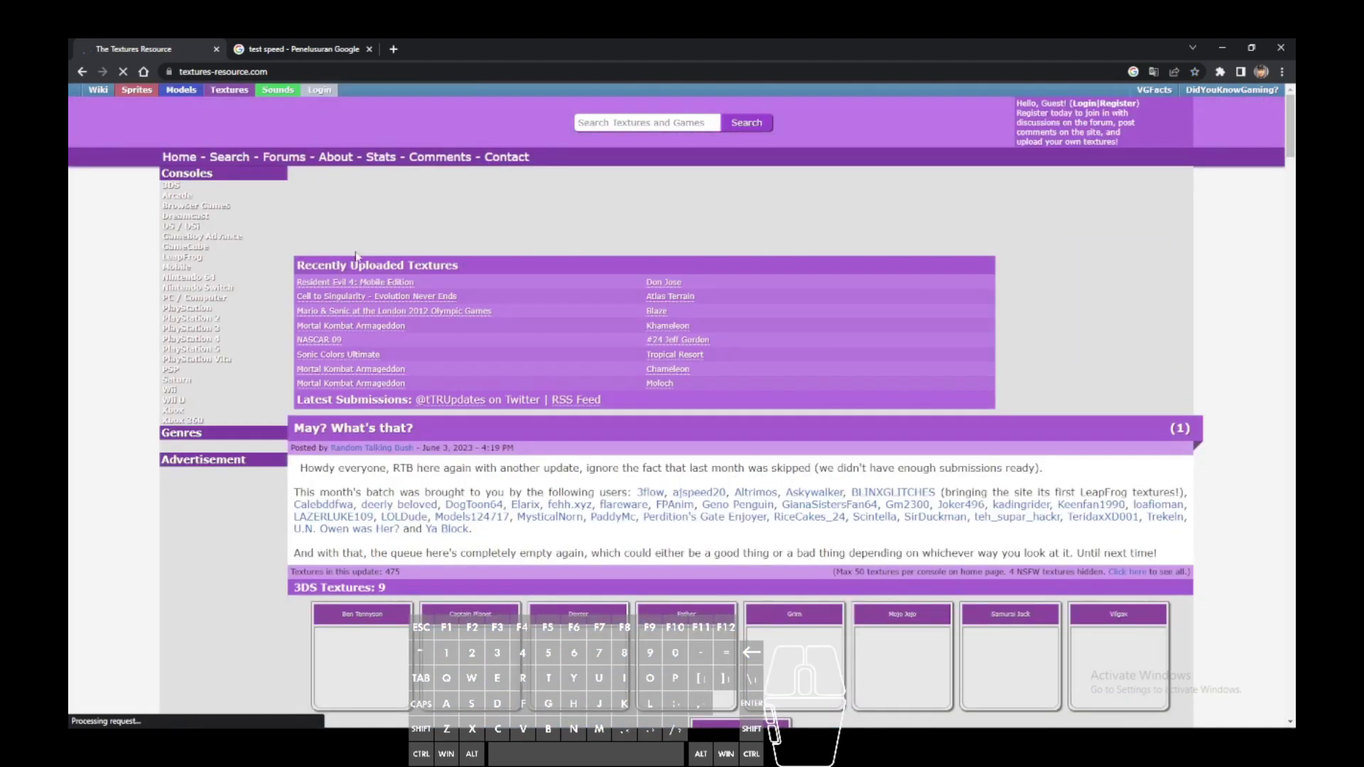
scroll("down", 3)
scroll("down", 3)
scroll("down", 3)
scroll("up", 3)
scroll("down", 3)
left_click_drag(448, 407, 383, 426)
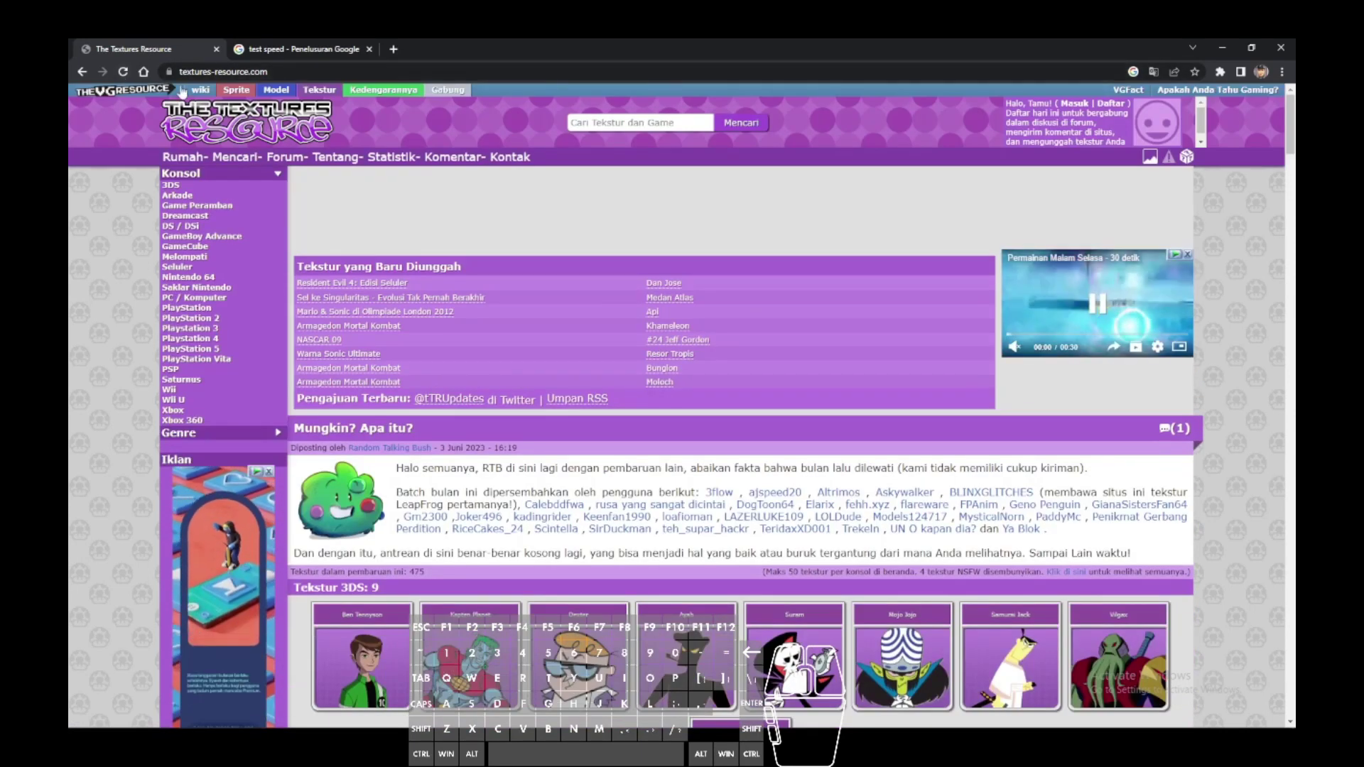
left_click(1087, 100)
Step: Reach the Nintendo Switch Models section and open the Rapid Blaster Pro thumbnail, which times out
double_click(278, 450)
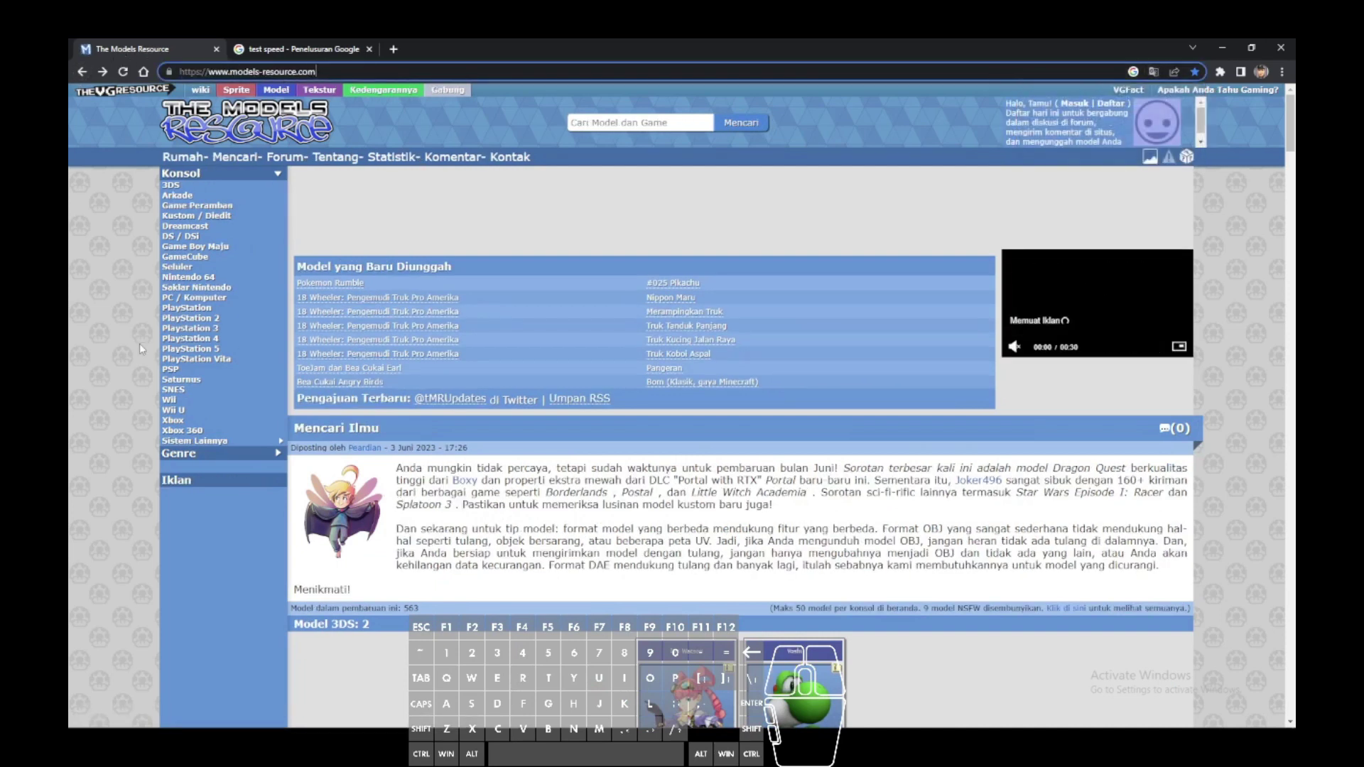
left_click(279, 451)
scroll("up", 3)
scroll("down", 3)
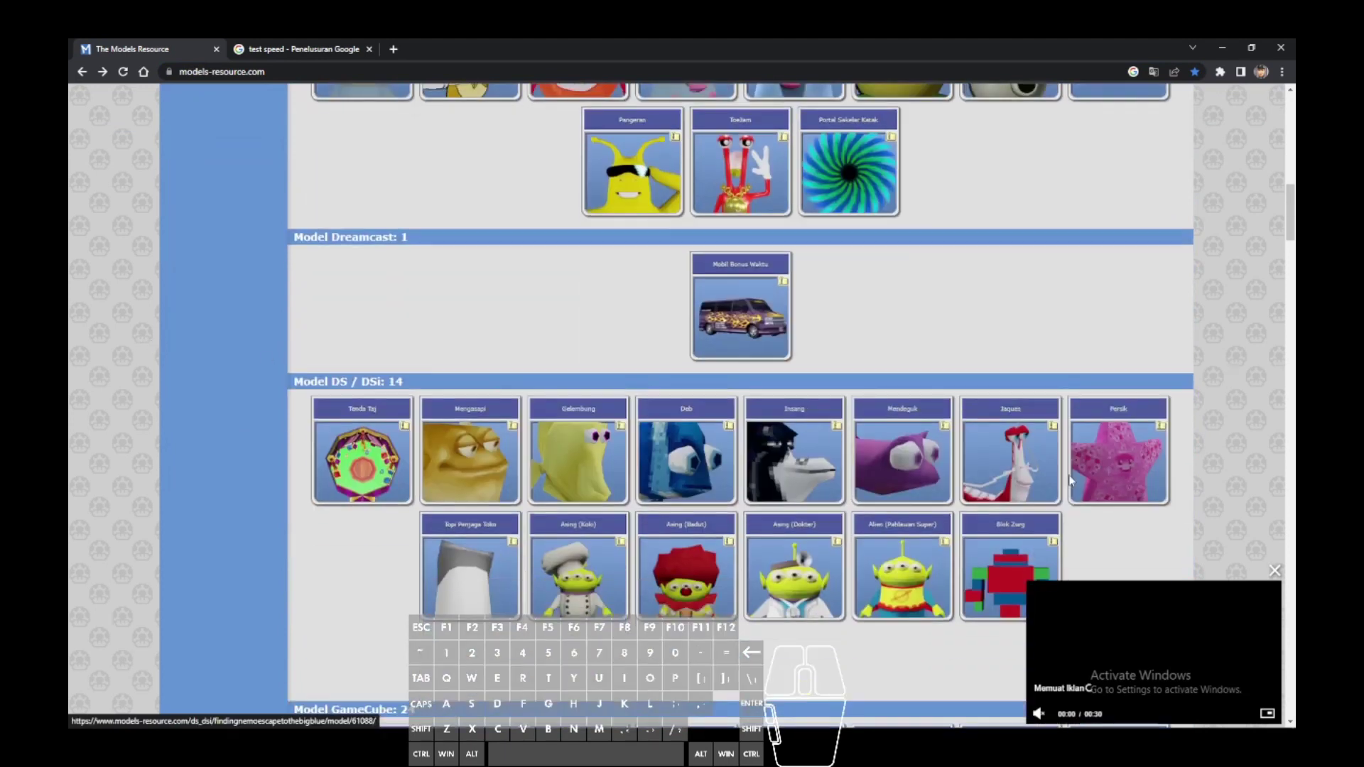
scroll("down", 3)
scroll("down", 3)
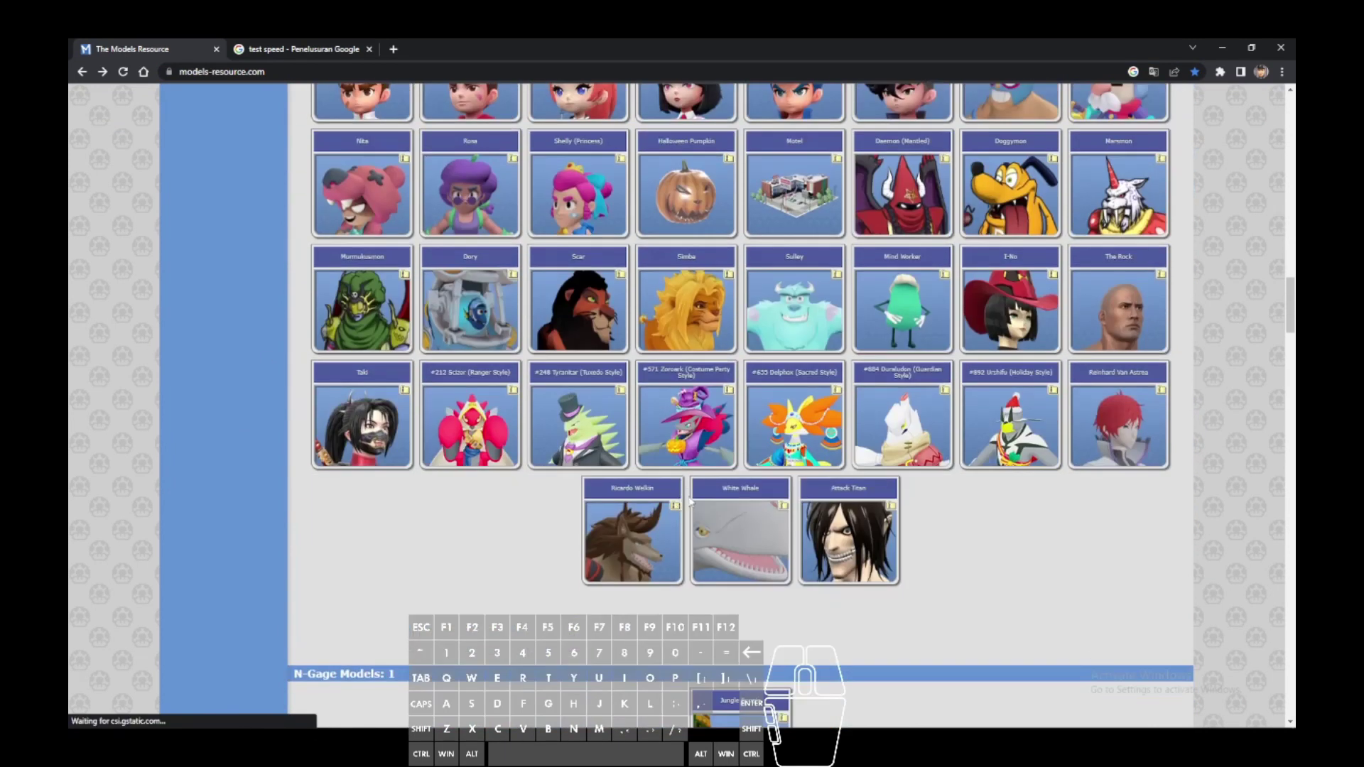
scroll("down", 3)
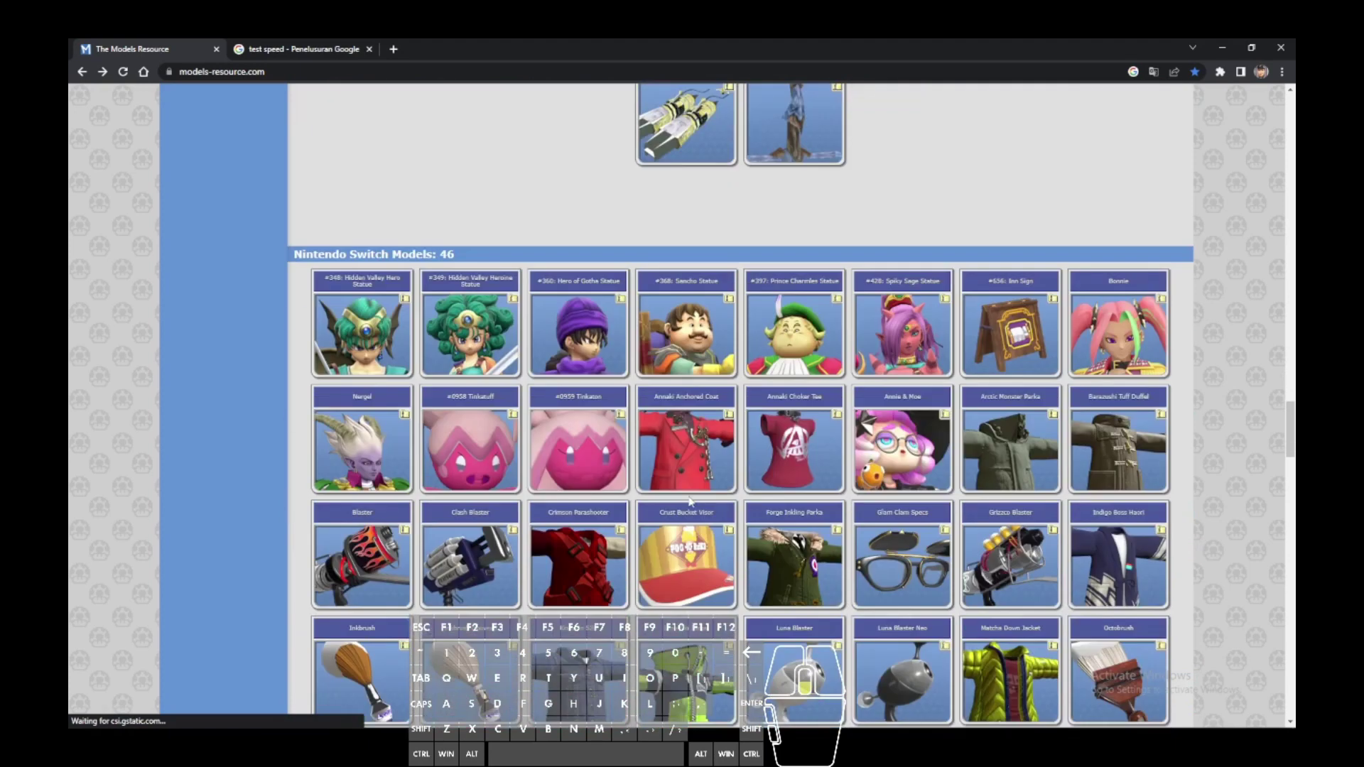
scroll("down", 3)
scroll("up", 3)
scroll("down", 3)
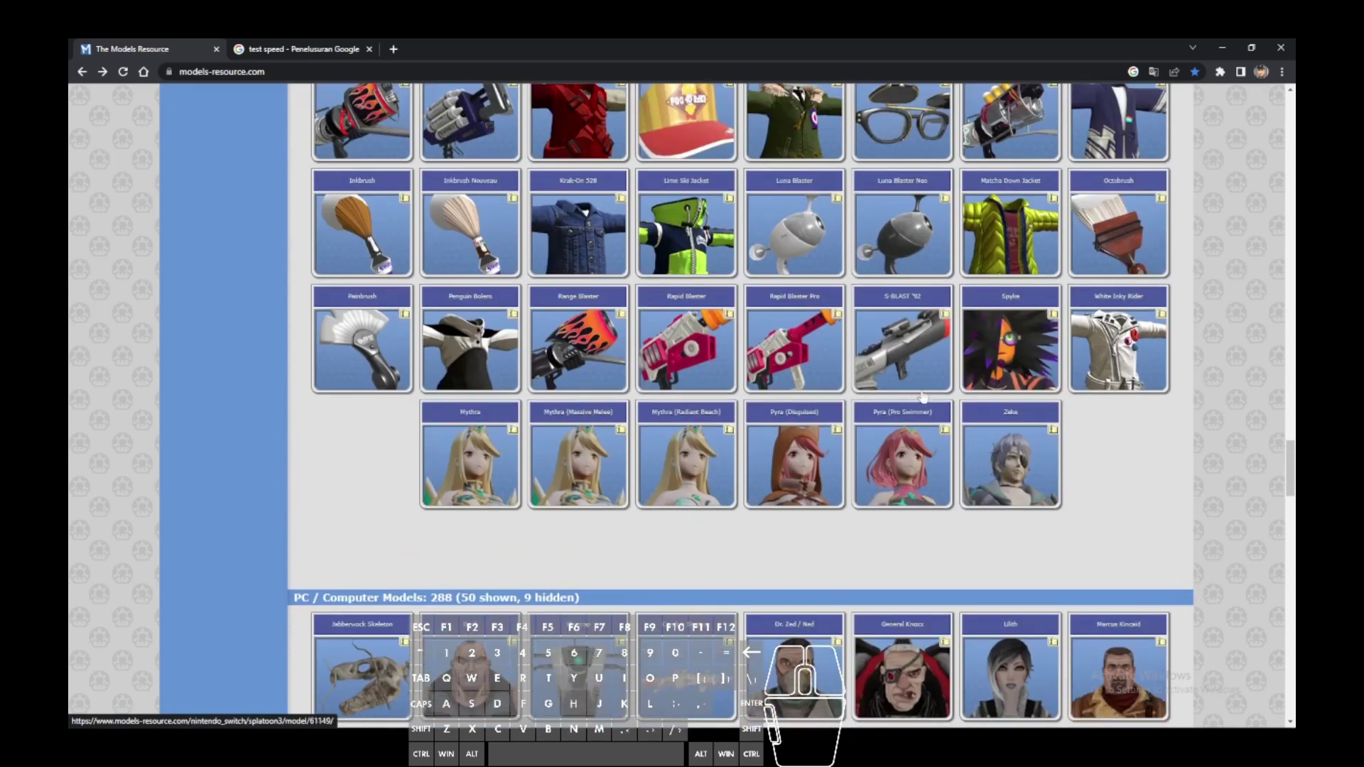
left_click(484, 433)
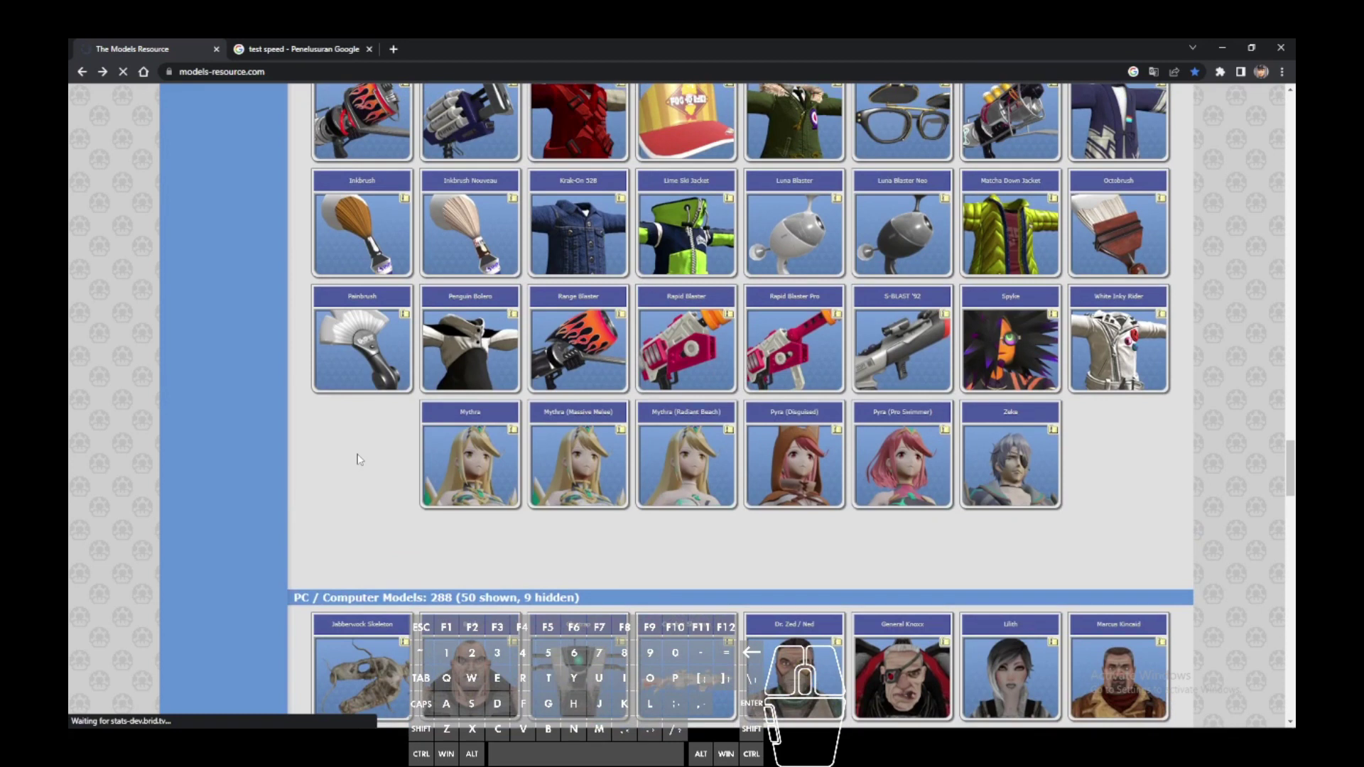
scroll("down", 3)
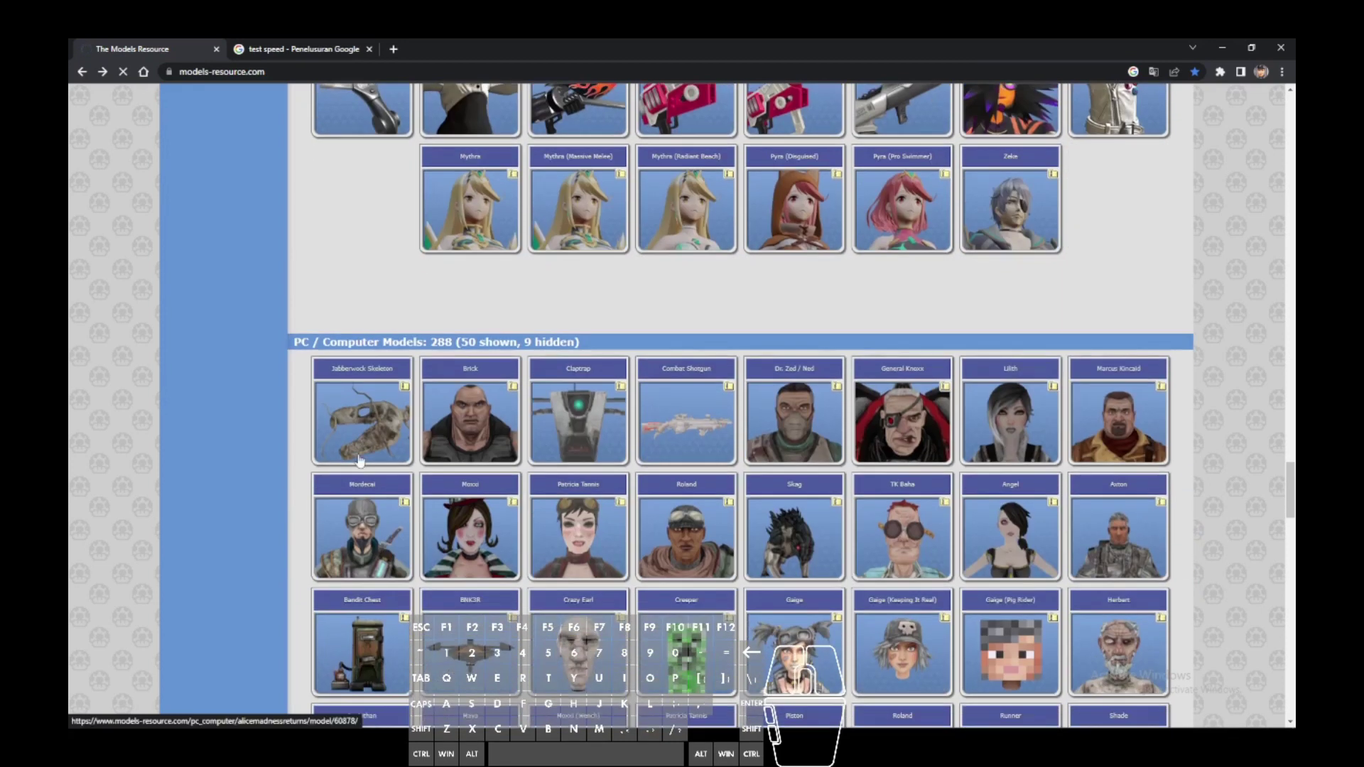
scroll("down", 3)
Step: Reload the timed-out Rapid Blaster Pro page and request its Download Zip Archive
middle_click(363, 456)
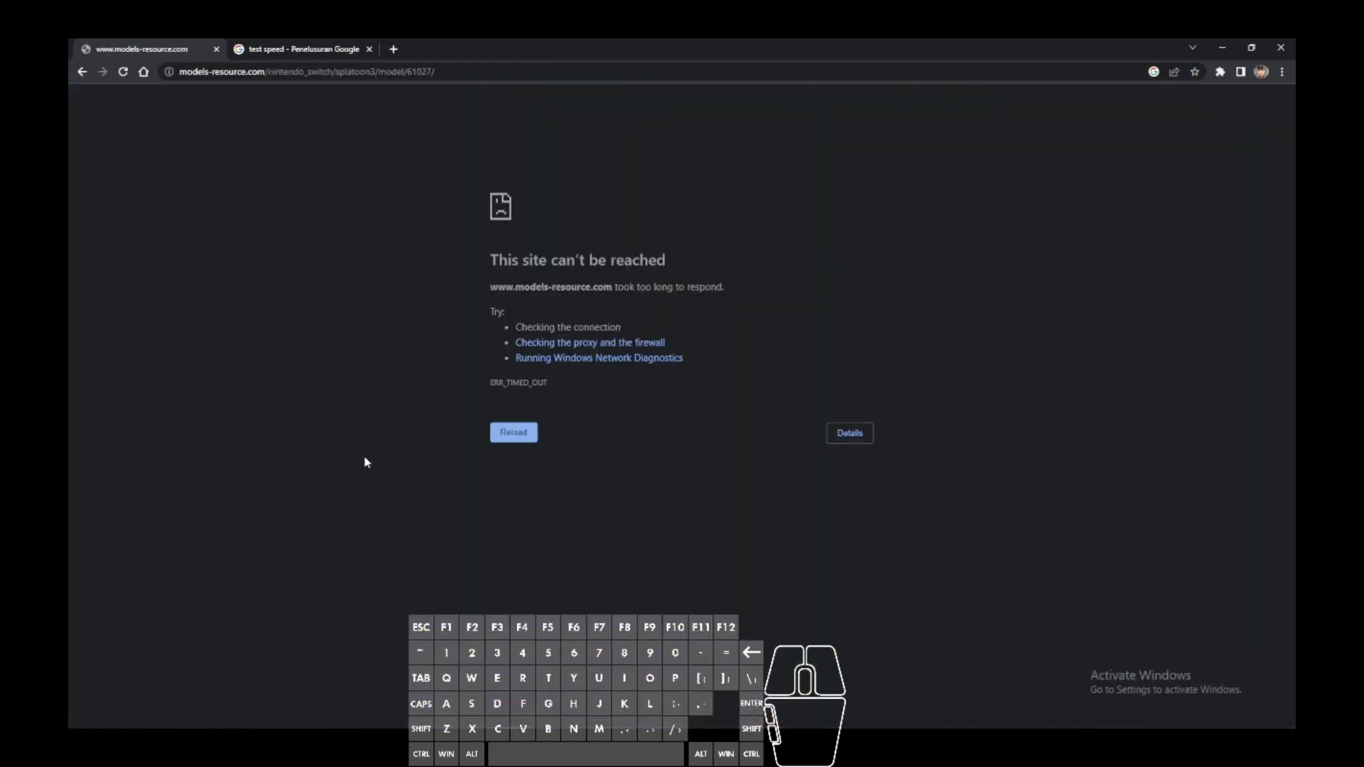
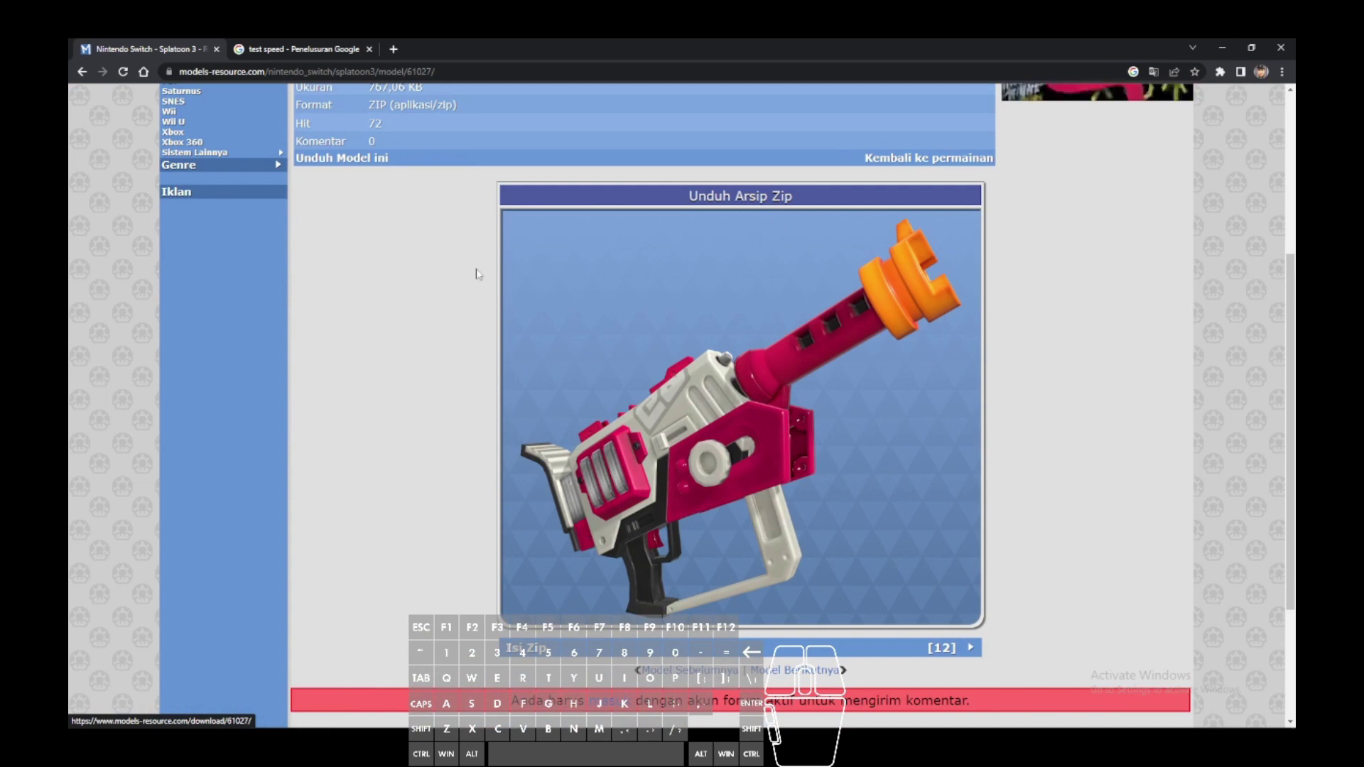
left_click(971, 581)
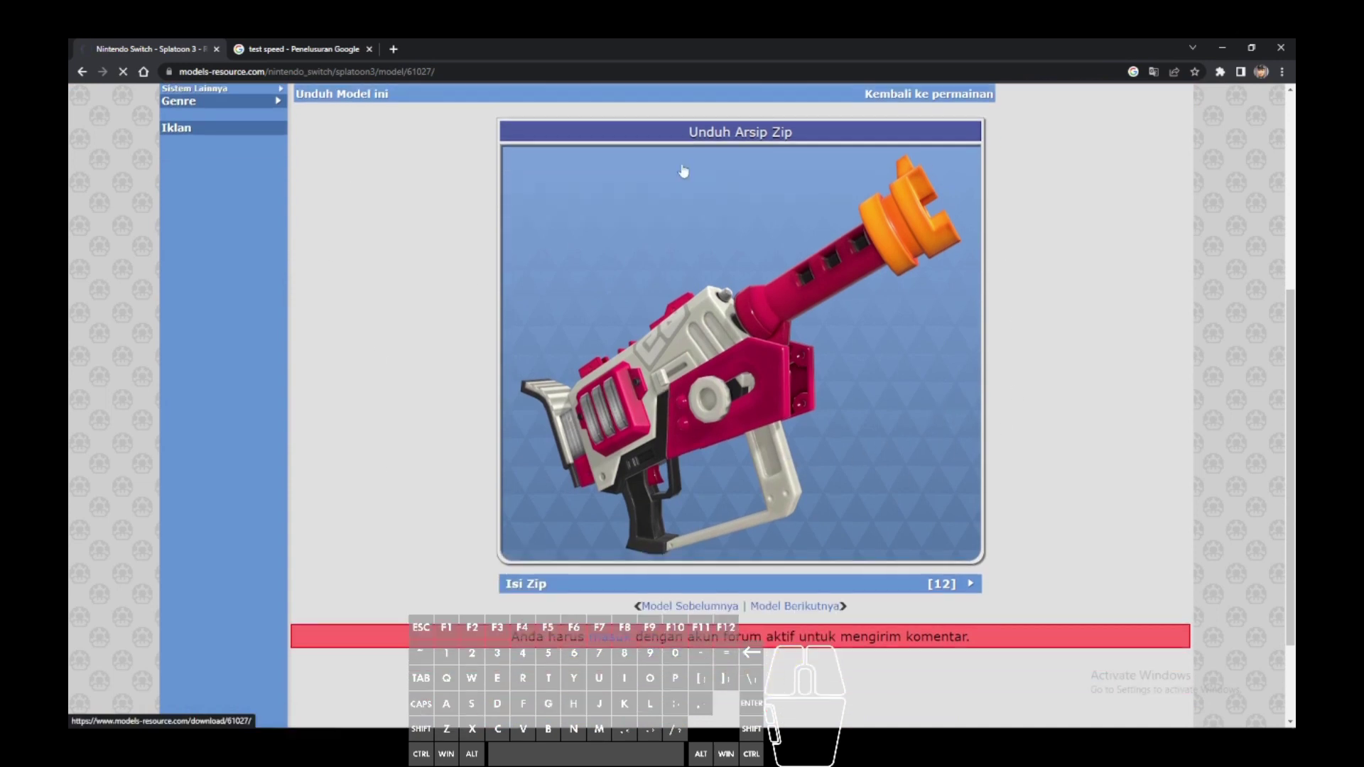
left_click(971, 581)
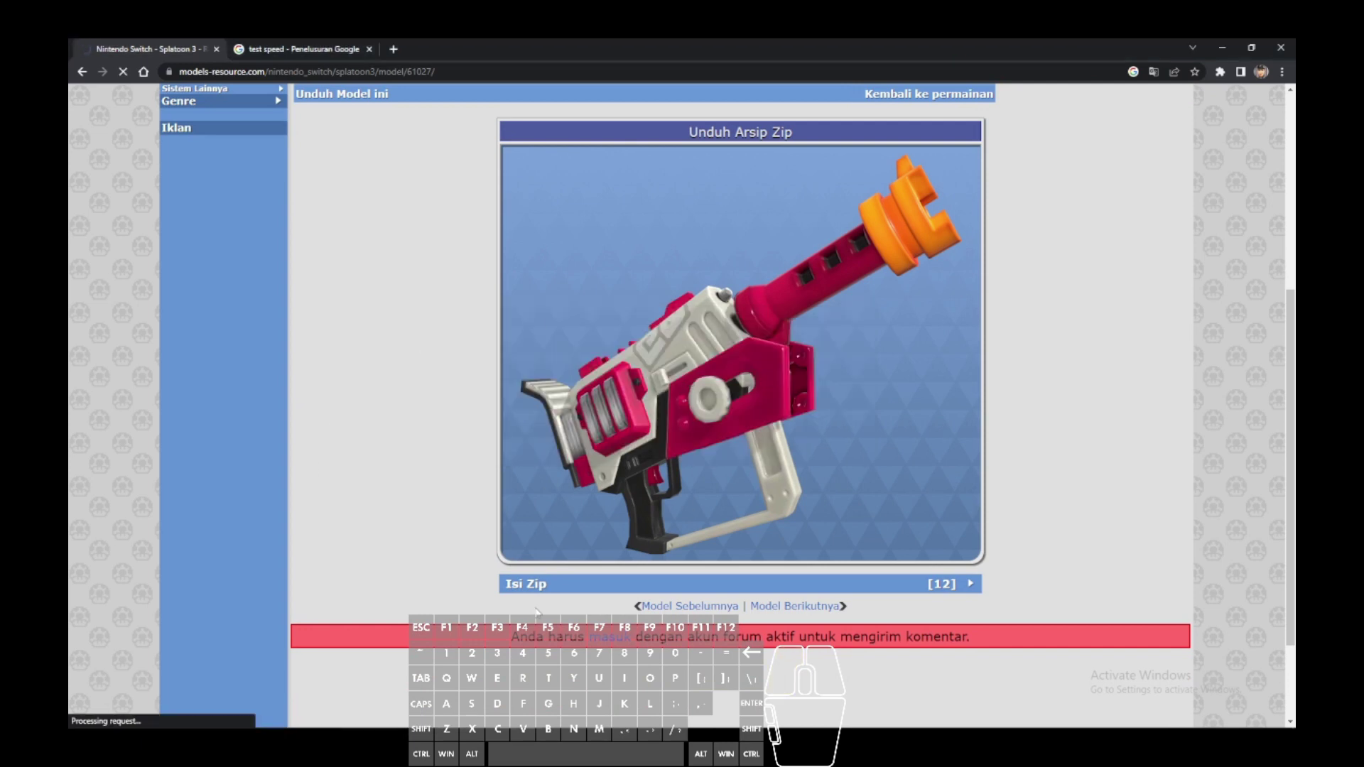
middle_click(971, 457)
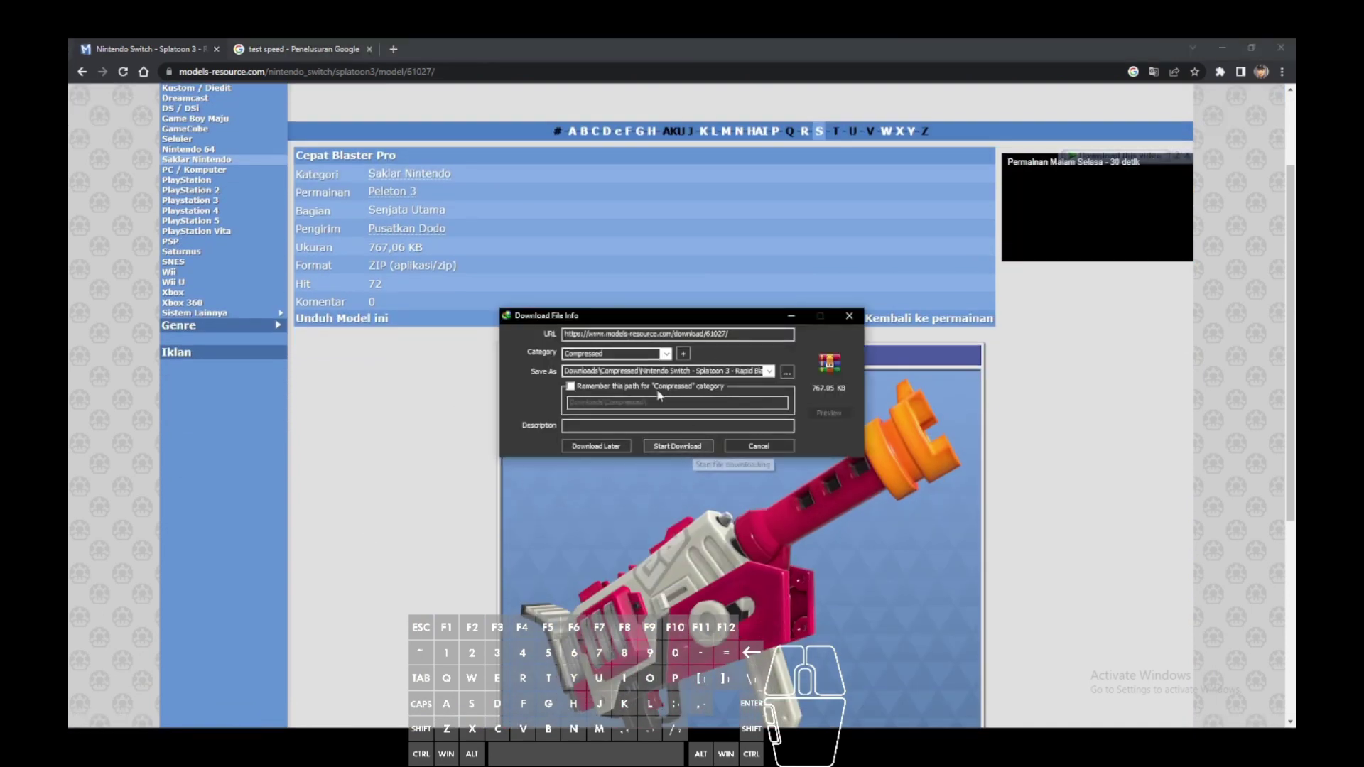
left_click_drag(652, 317, 753, 354)
Step: Start the zip download in the dialog and dismiss the download-complete notice
left_click(791, 487)
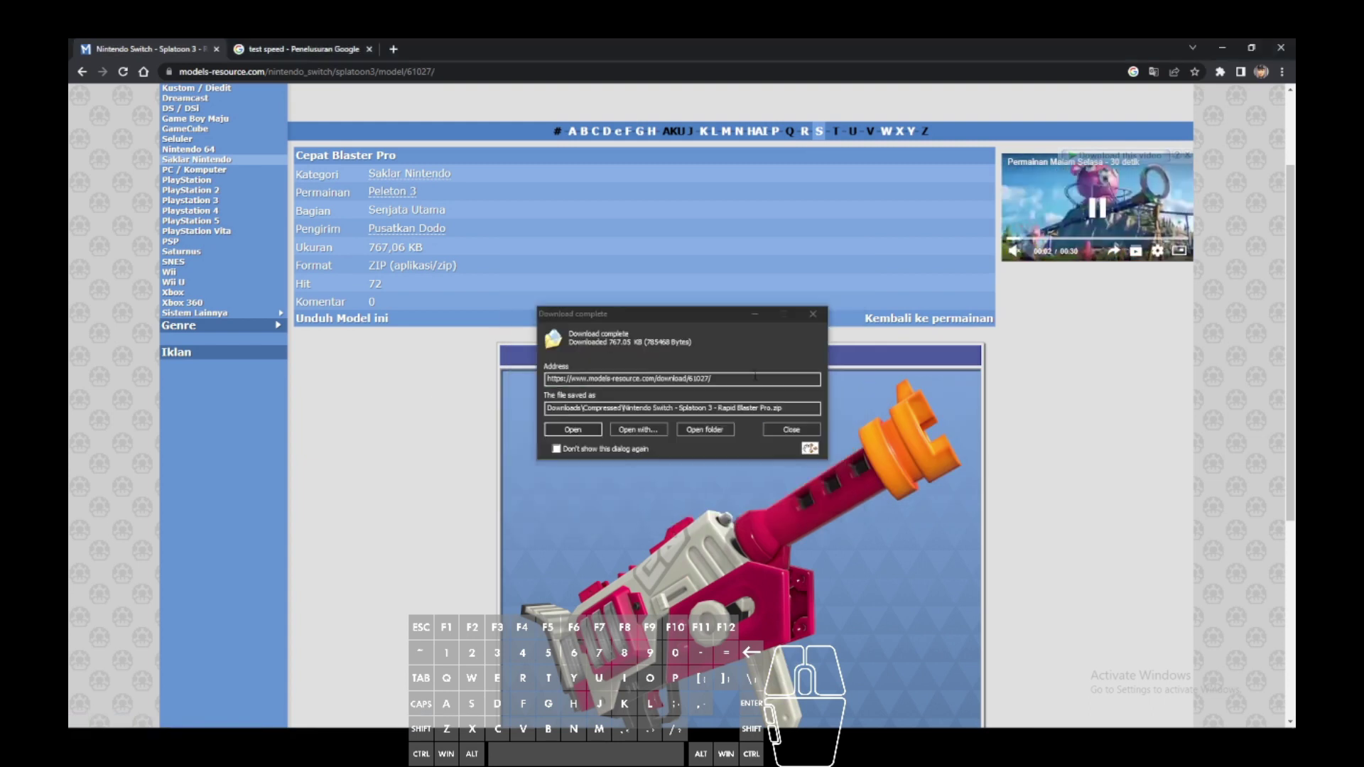
left_click_drag(278, 323, 358, 387)
left_click(358, 387)
double_click(358, 387)
Step: Create a desktop folder named Senjata MOD and open it
left_click(629, 482)
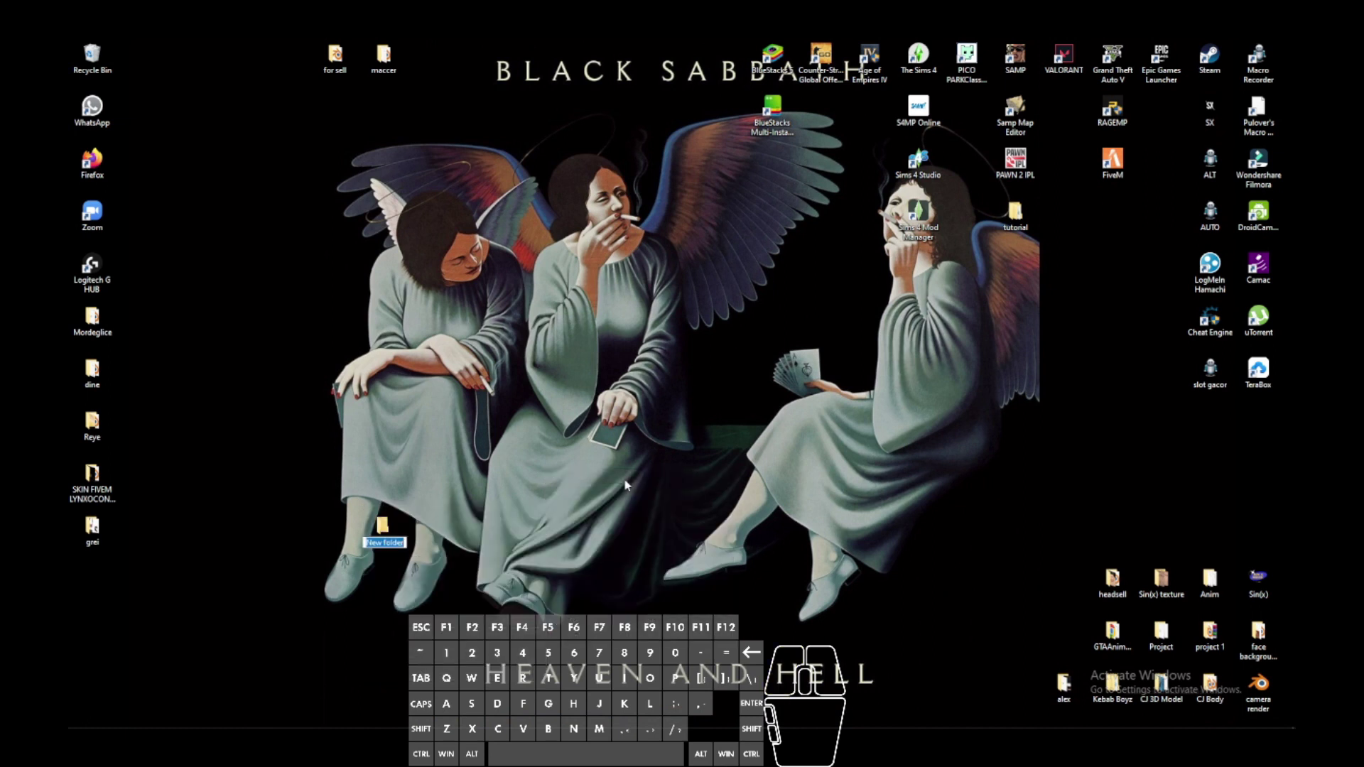
key("space")
key("shift+o")
key("Return")
left_click(386, 530)
double_click(358, 387)
left_click(358, 388)
left_click(358, 387)
left_click(358, 387)
left_click(358, 387)
Step: Extract Rapid Blaster Pro from the downloaded zip in WinRAR into Senjata MOD and open the extracted folder
double_click(358, 387)
double_click(358, 387)
left_click(358, 387)
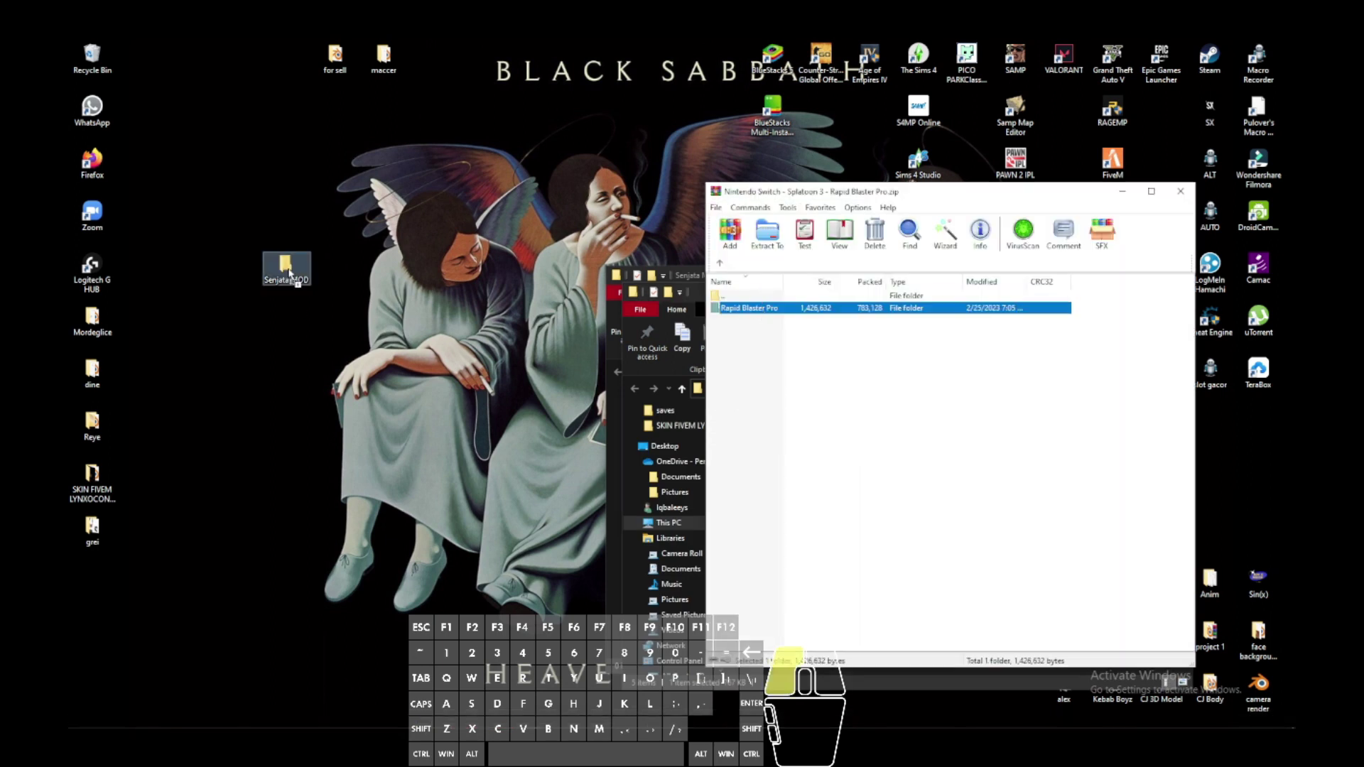
left_click(1208, 255)
left_click(1176, 292)
left_click(1167, 274)
left_click(294, 270)
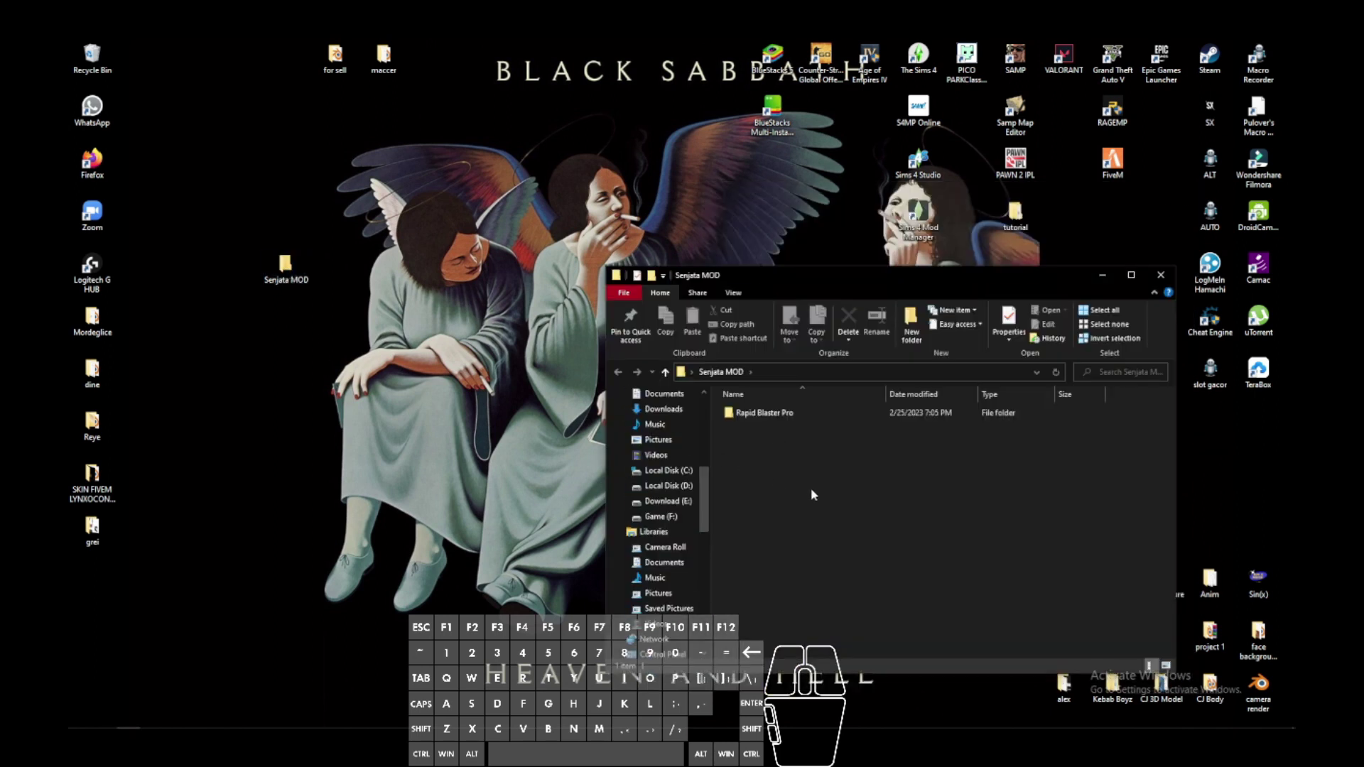
double_click(814, 421)
left_click_drag(881, 282, 711, 209)
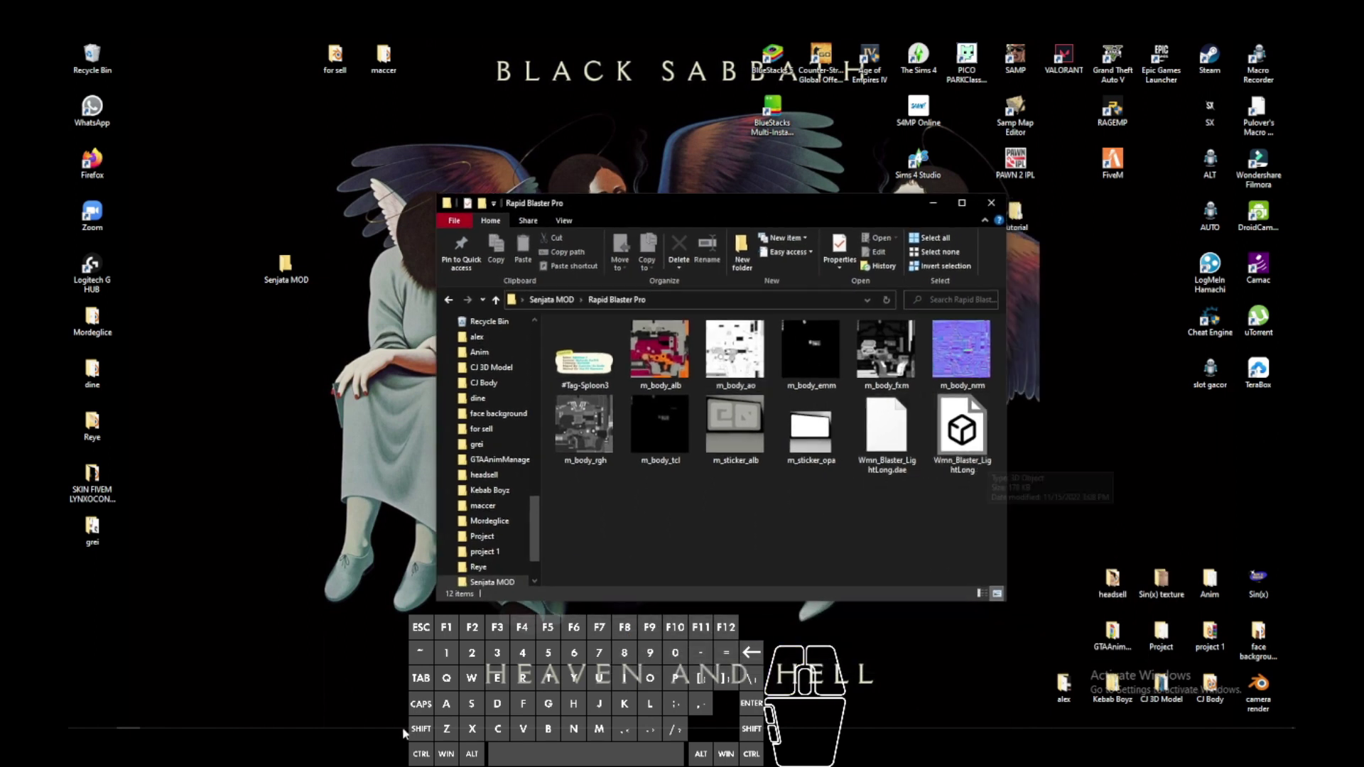
Step: Launch Blender, dismiss the splash screen and clear the default scene object
left_click(235, 723)
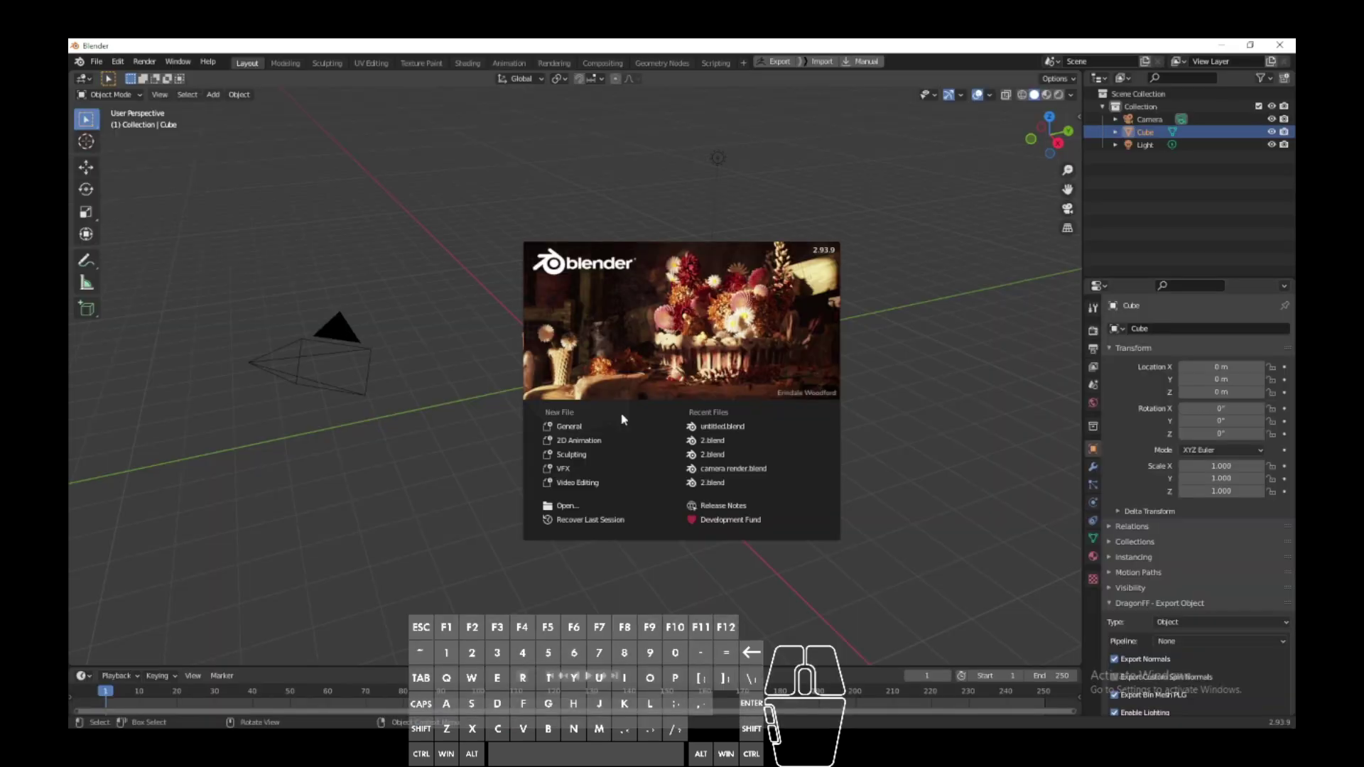
left_click(383, 427)
left_click(278, 520)
key("x")
Step: Show the File > Import submenu listing importable formats, with Wavefront OBJ highlighted
left_click(806, 141)
left_click(1066, 144)
left_click(103, 65)
left_click(152, 240)
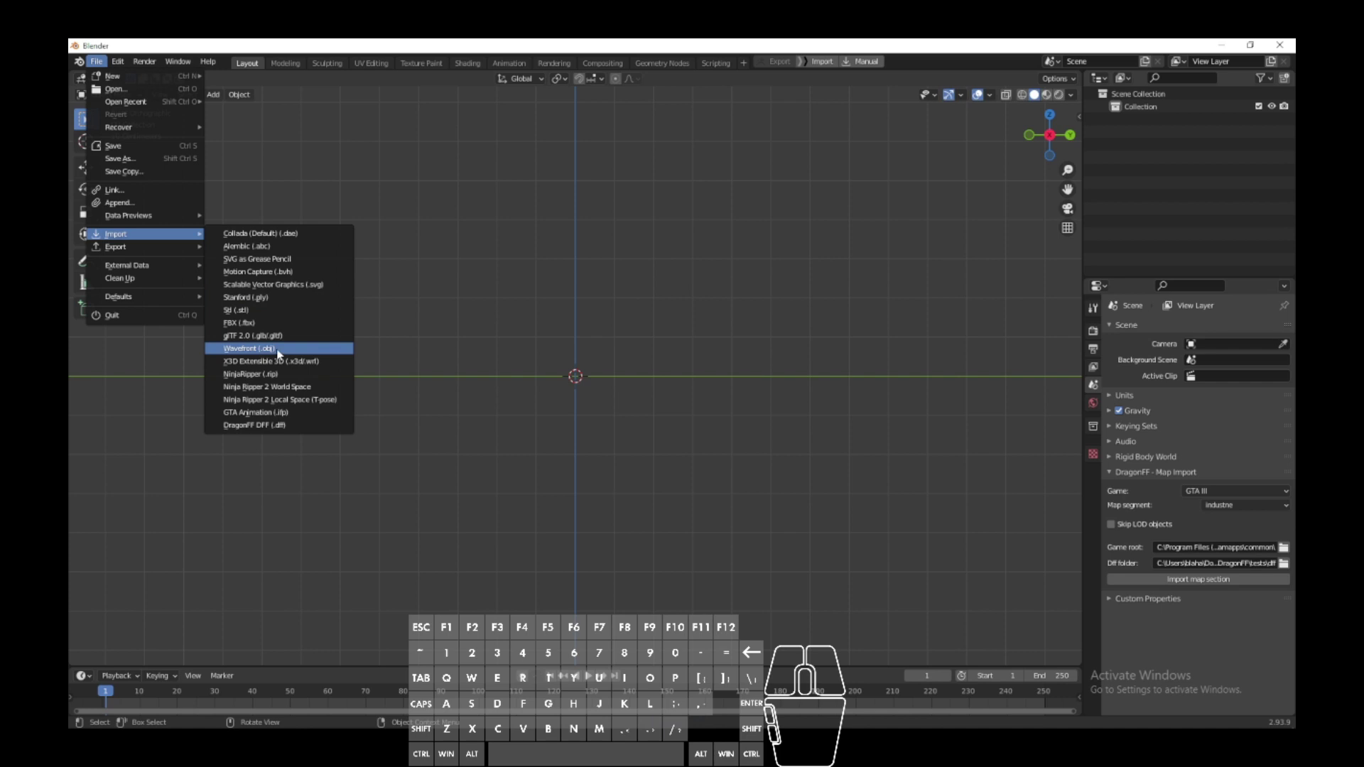
Step: Start a Wavefront OBJ import and browse into the Rapid Blaster Pro folder
left_click(280, 351)
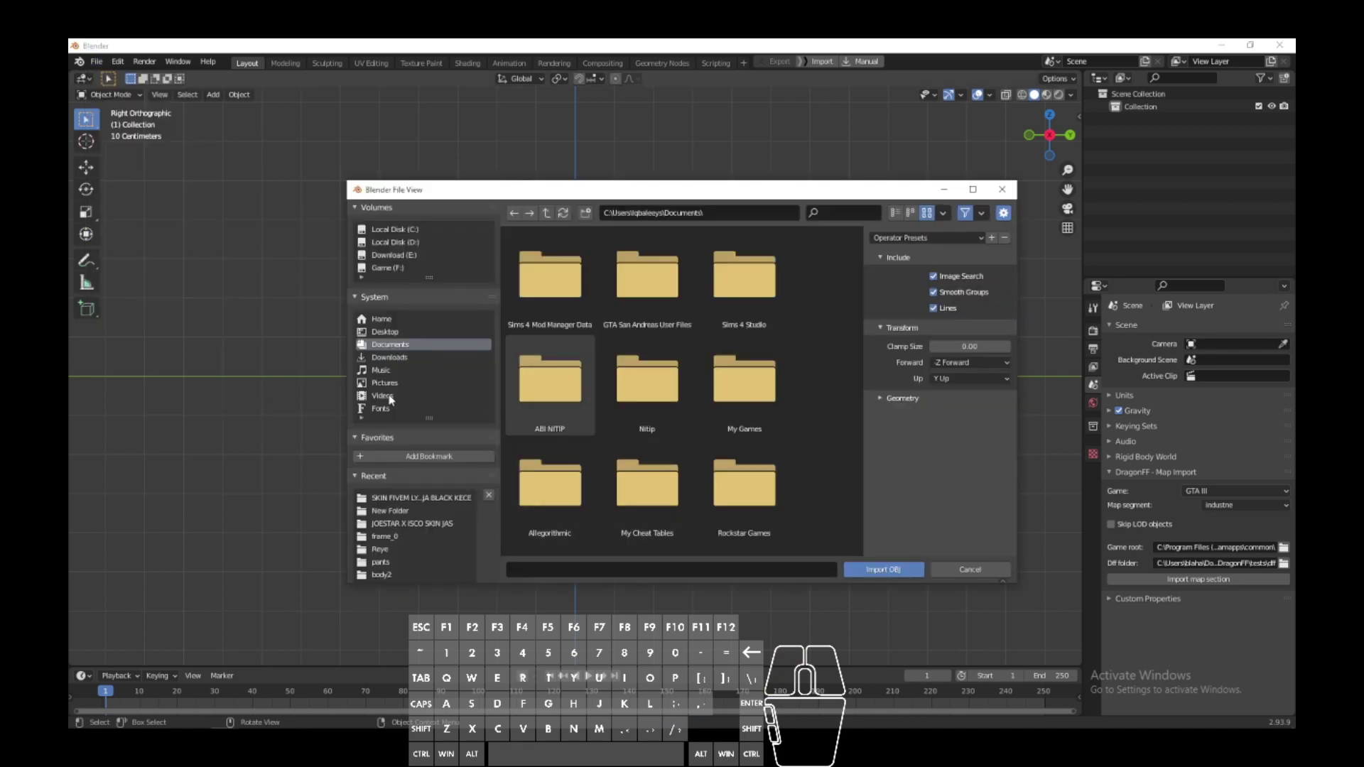
left_click(402, 329)
double_click(582, 314)
left_click(561, 307)
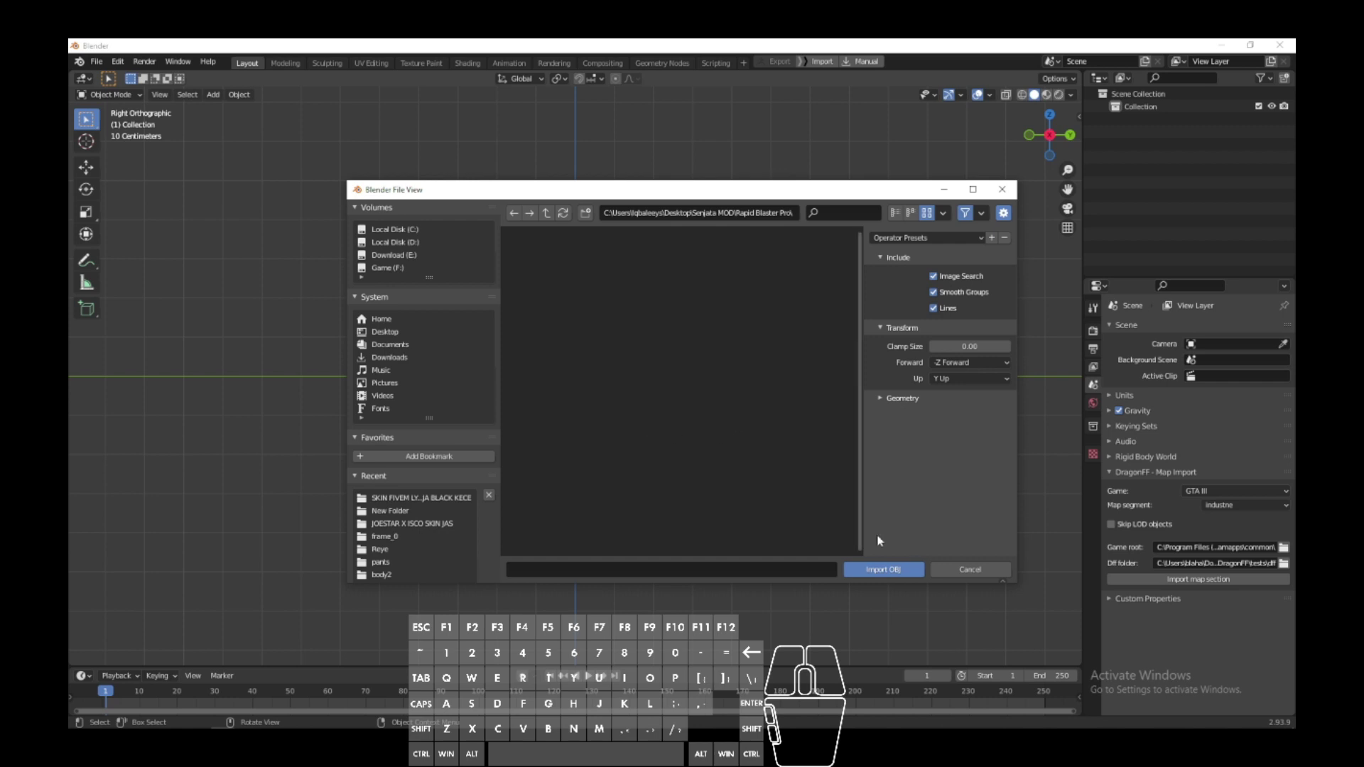
left_click(948, 569)
Step: Switch to a COLLADA (.dae) import and browse through Senjata MOD into Rapid Blaster Pro
left_click(103, 68)
left_click(136, 232)
left_click(302, 238)
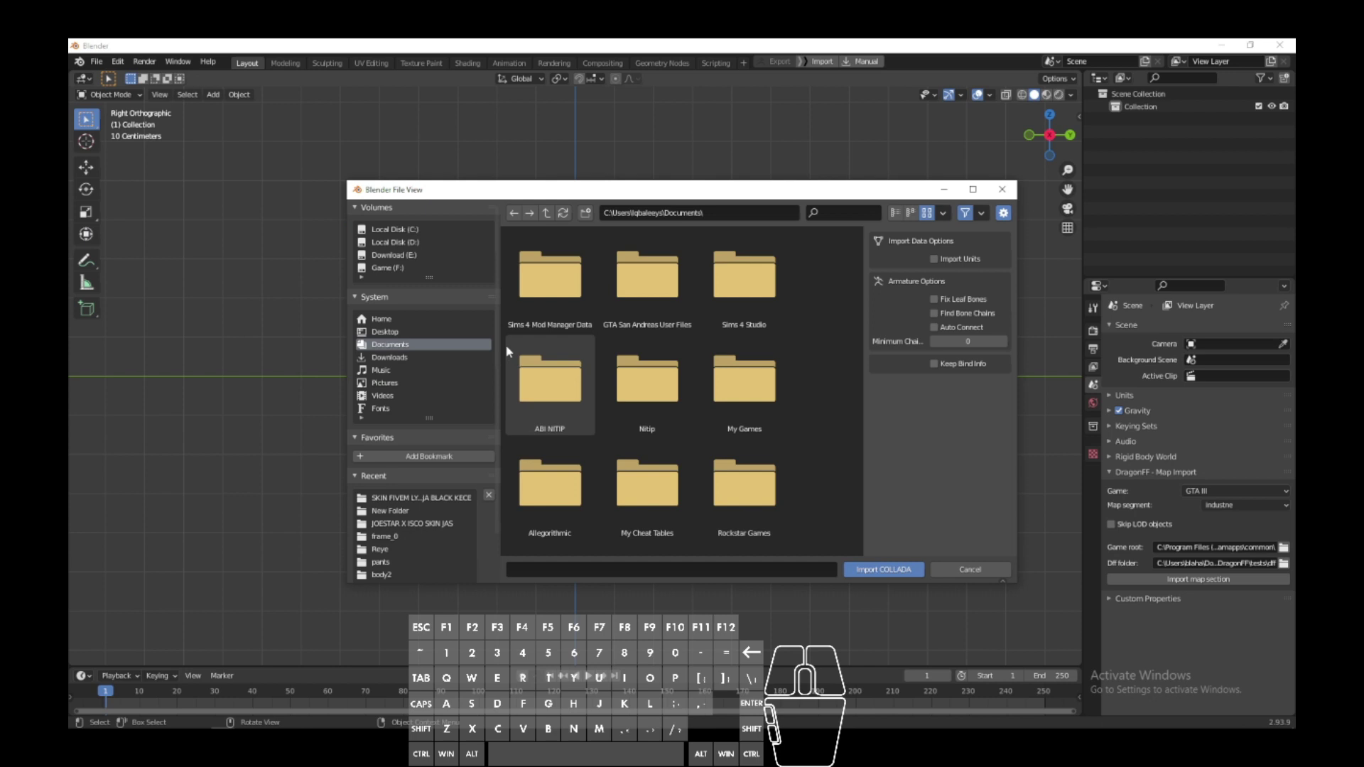
left_click(392, 334)
double_click(554, 304)
double_click(553, 304)
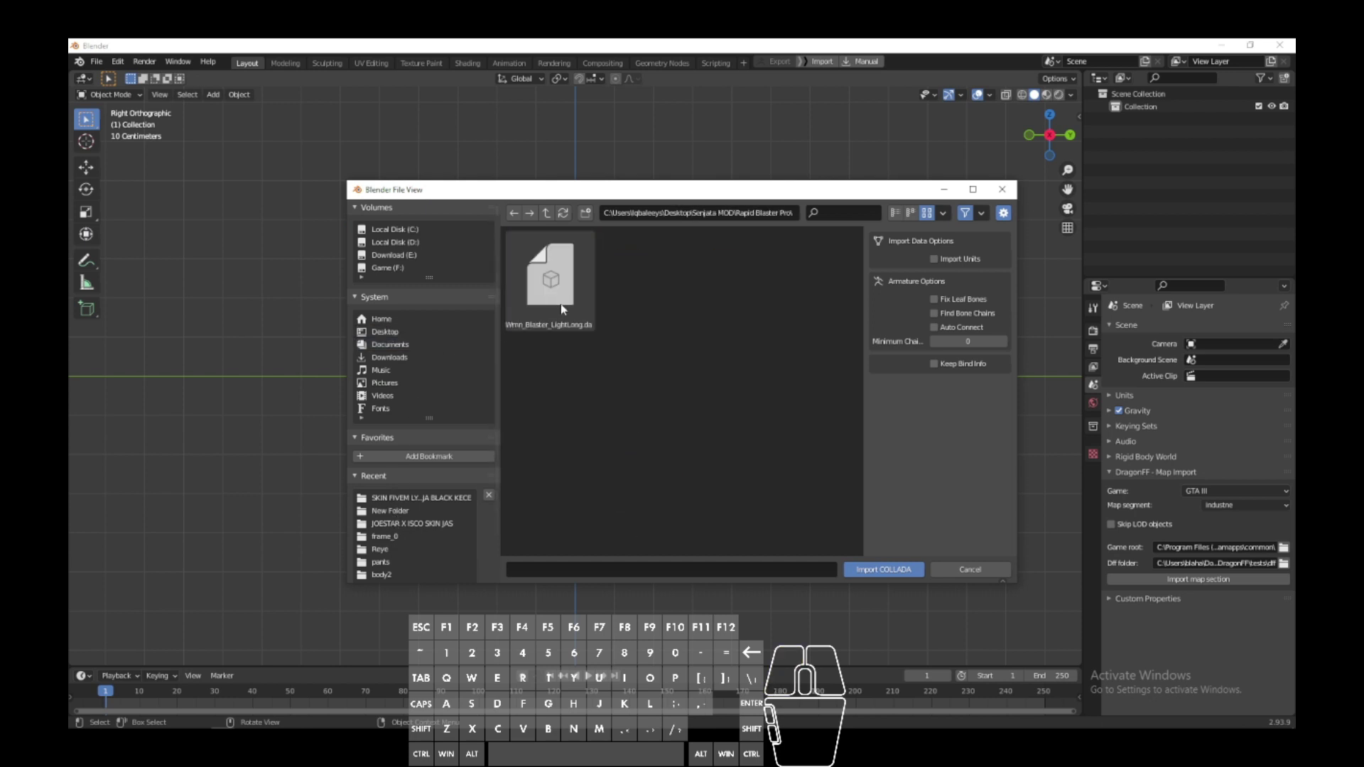
left_click(548, 278)
Step: Retry through the OBJ importer, reach the Rapid Blaster Pro folder, and cancel it
left_click(108, 63)
left_click(139, 230)
left_click(295, 355)
left_click(385, 517)
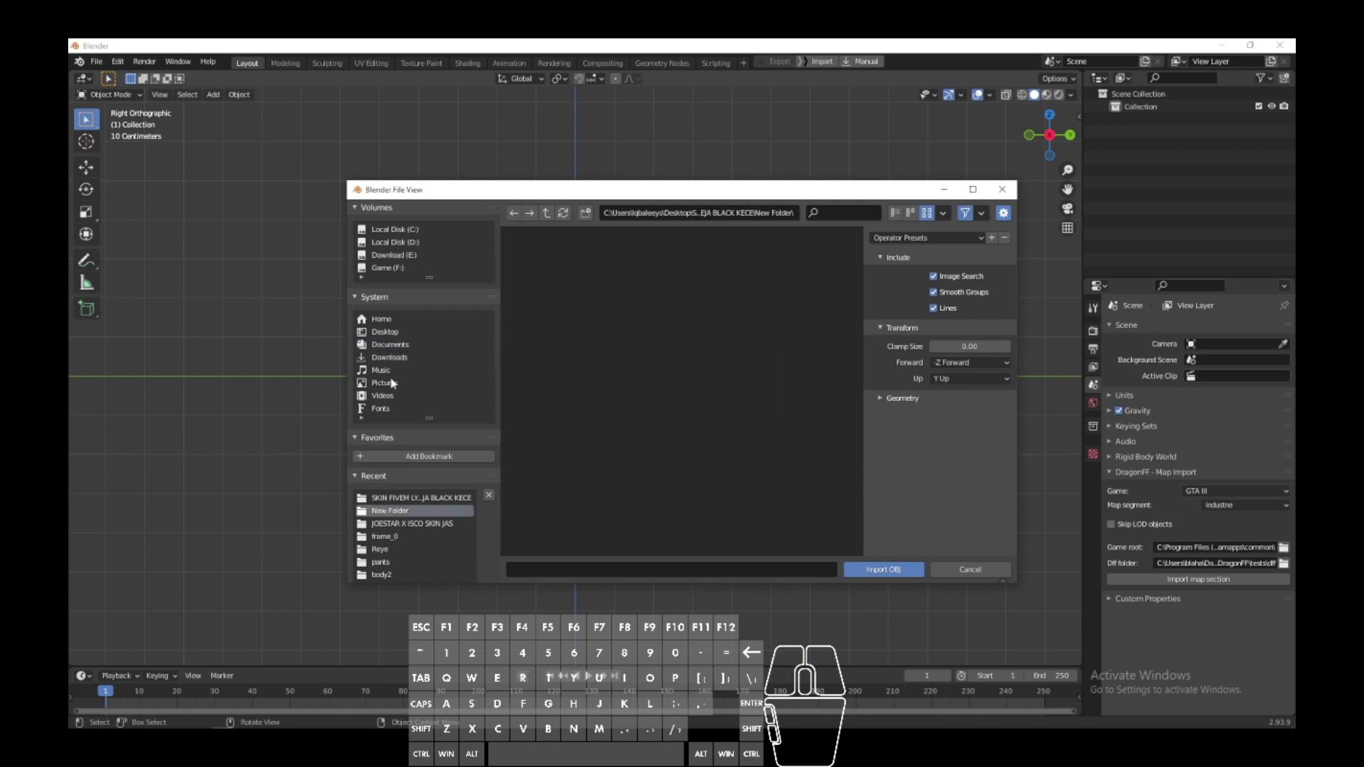
left_click(396, 339)
double_click(549, 293)
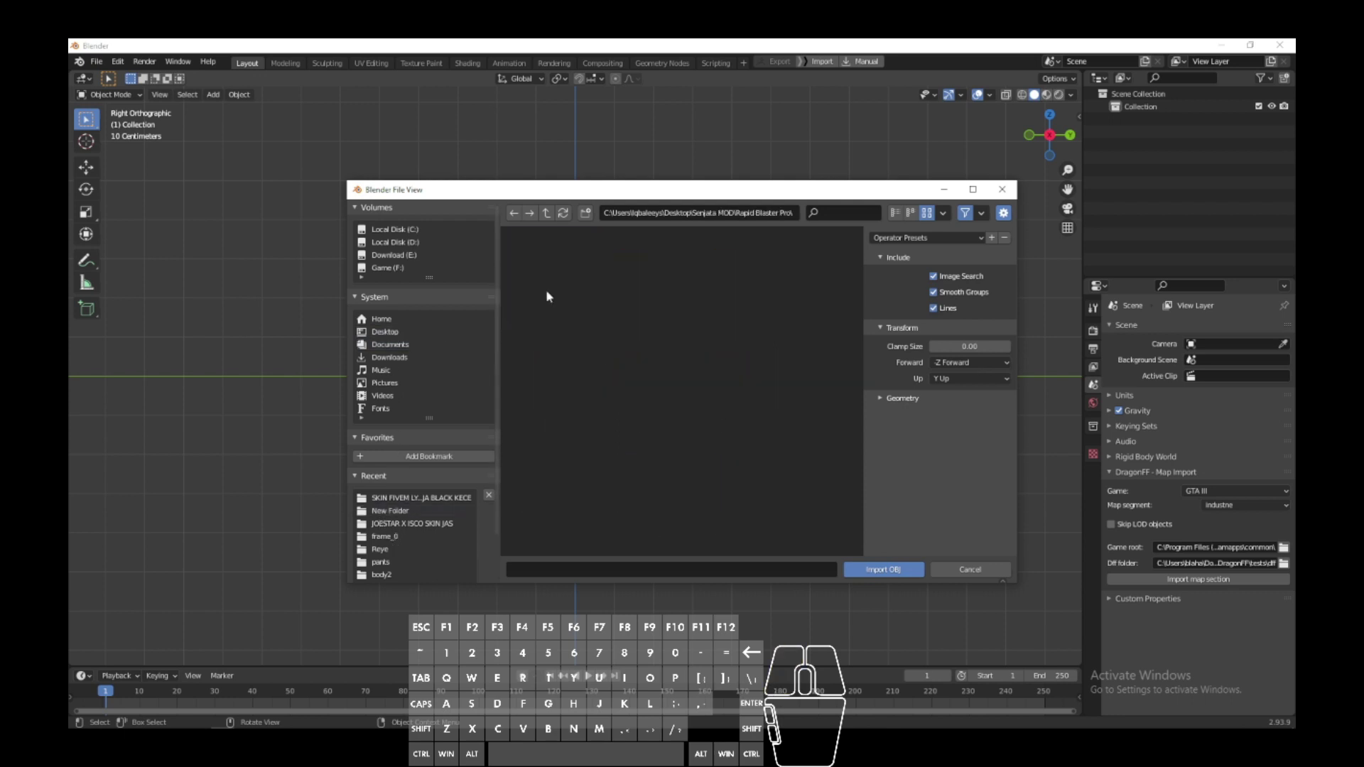
left_click(998, 191)
Step: Import the Rapid Blaster Pro .dae file via File > Import > Collada
left_click(100, 69)
left_click(148, 233)
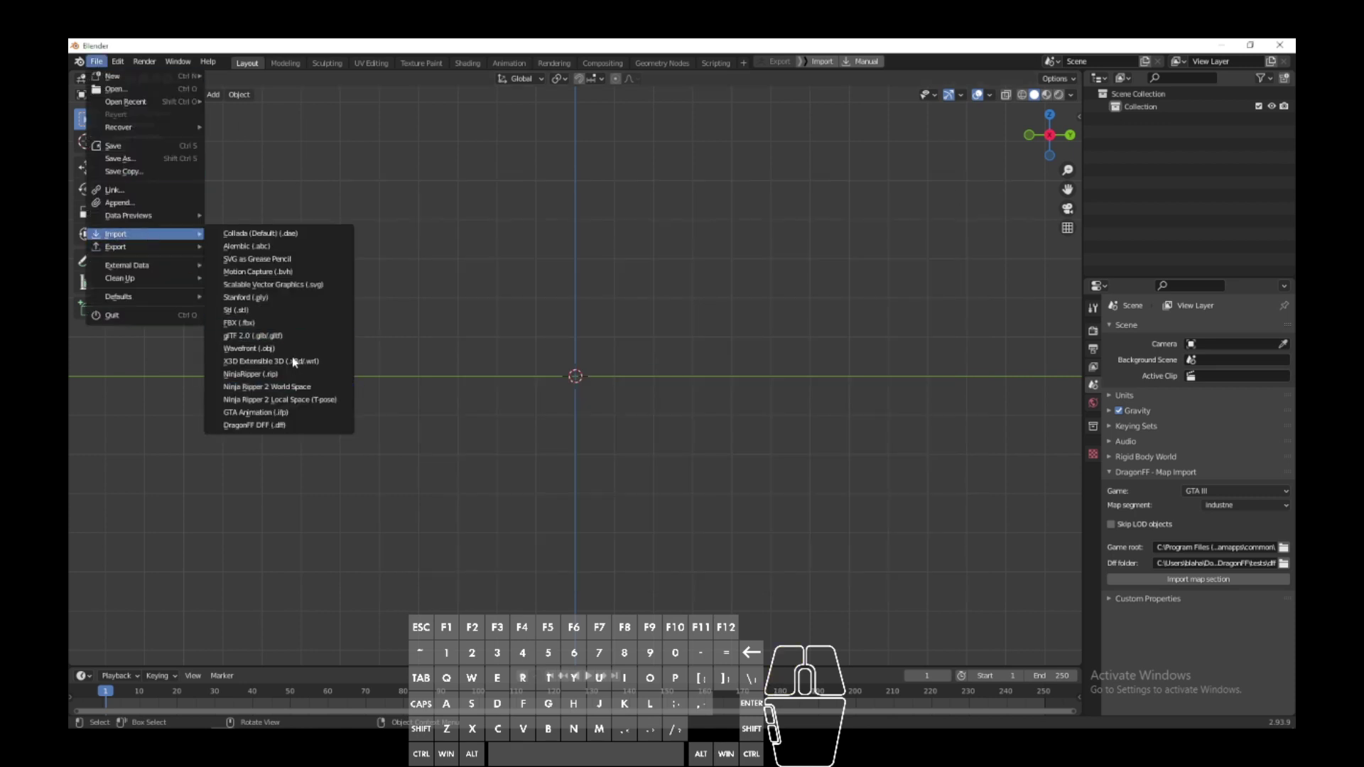
left_click(306, 235)
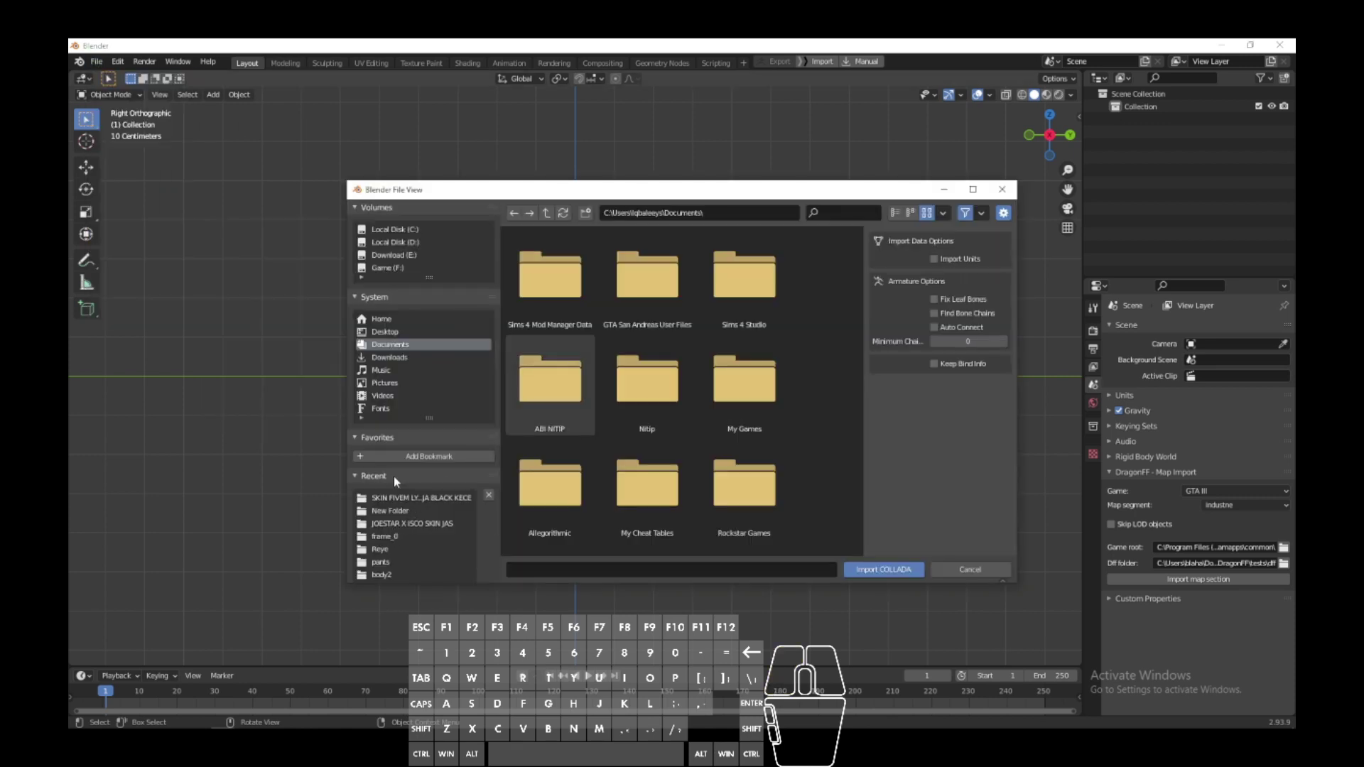
left_click(391, 339)
left_click(546, 313)
left_click(546, 312)
double_click(546, 313)
Step: Zoom around the imported blaster and begin expanding its entries in the Outliner
middle_click(694, 449)
scroll("up", 3)
scroll("down", 3)
left_click(694, 448)
left_click(1032, 135)
left_click(1130, 120)
scroll("up", 3)
scroll("down", 3)
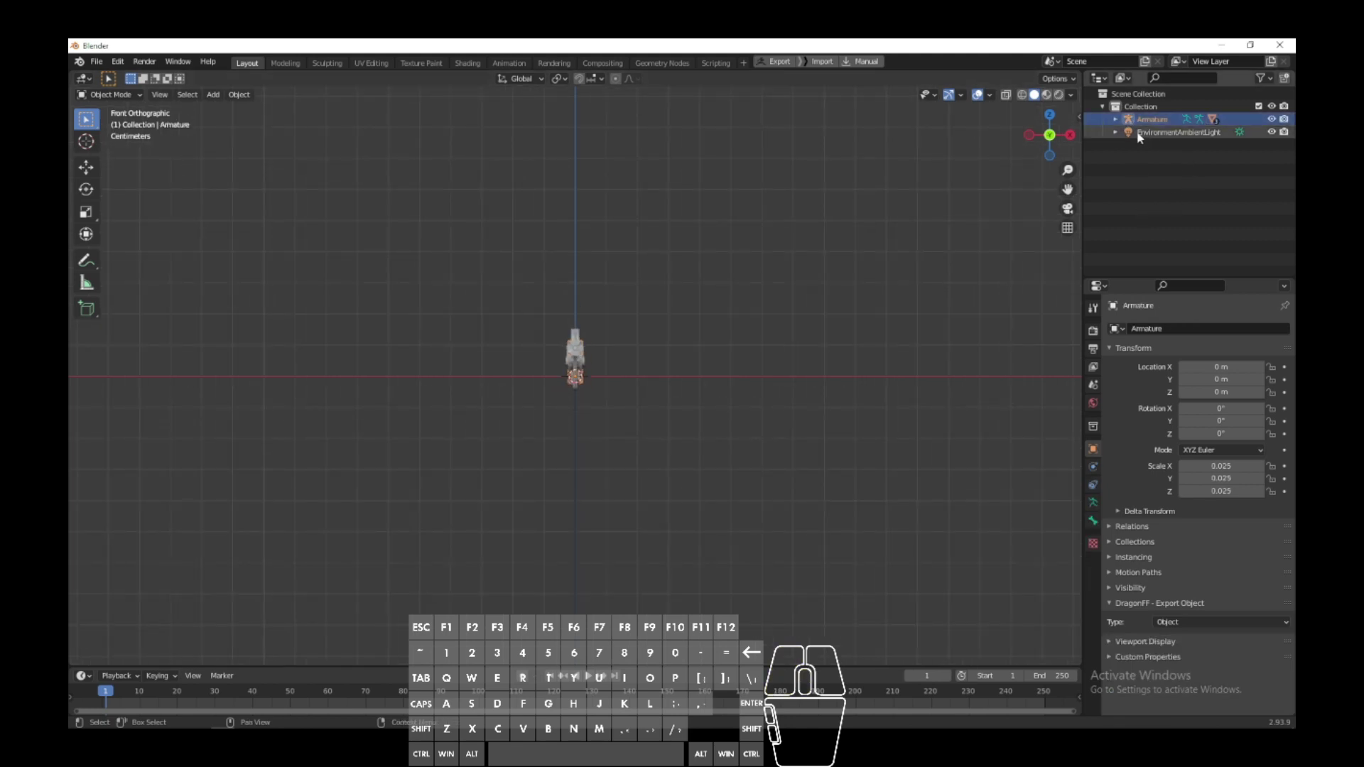
Step: Expand the remaining Outliner items and pick the model in the viewport
left_click(1121, 133)
left_click(1121, 121)
left_click_drag(830, 389, 725, 416)
left_click(1145, 154)
left_click(1143, 168)
left_click(1149, 186)
left_click(777, 323)
Step: Delete the imported armature and the light from the scene with X
middle_click(687, 362)
left_click(579, 449)
key("x")
left_click(578, 449)
middle_click(654, 436)
left_click(1182, 127)
key("x")
left_click(814, 344)
Step: Frame the remaining body, handle and sticker meshes in the viewport
middle_click(764, 378)
scroll("down", 3)
left_click_drag(641, 462, 578, 473)
scroll("down", 3)
left_click(1067, 146)
middle_click(1037, 92)
left_click(1049, 98)
scroll("down", 3)
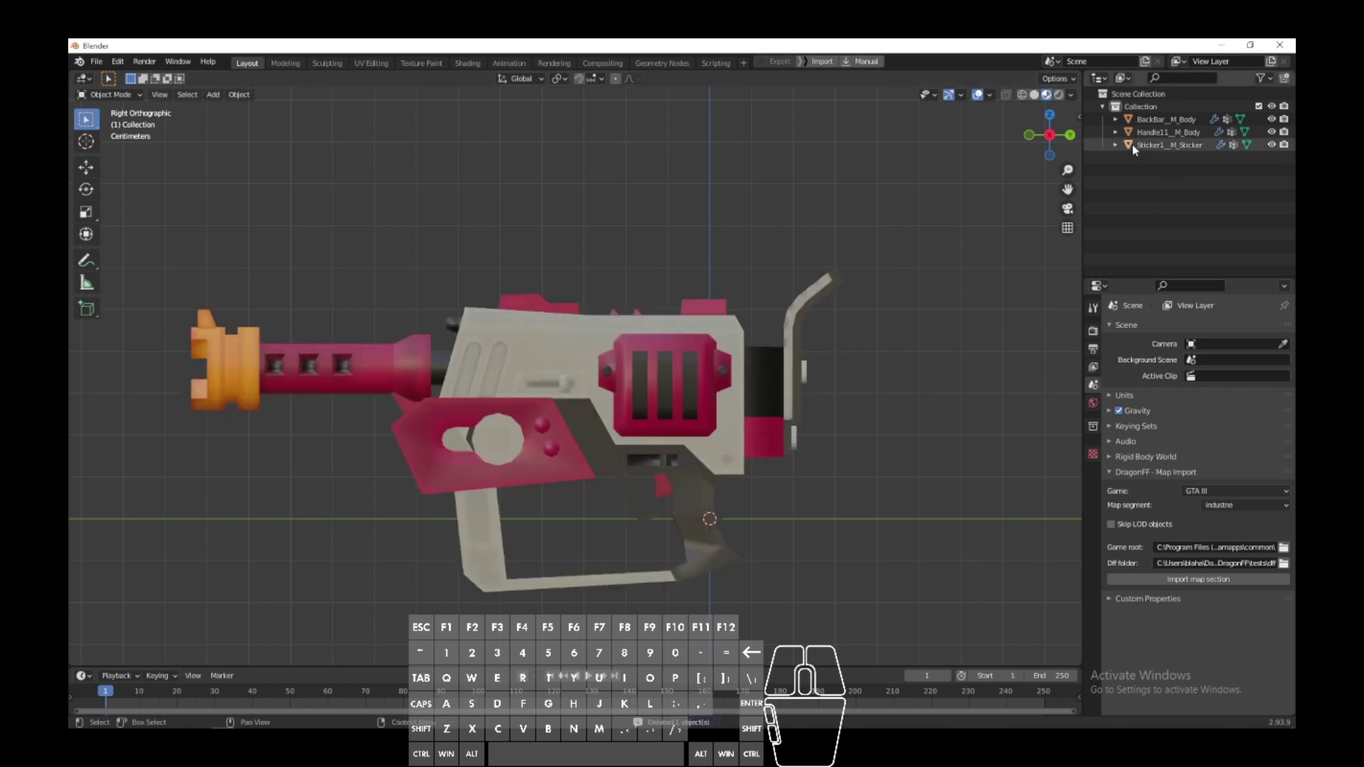
Step: Pick the blaster parts in the Outliner and orbit the view around the model
left_click(1131, 145)
left_click(1132, 132)
left_click(1135, 120)
left_click_drag(938, 292, 939, 293)
left_click_drag(569, 425, 733, 400)
left_click_drag(715, 439, 796, 496)
Step: Keep orbiting and zooming to inspect the blaster from other angles
left_click(1069, 145)
left_click_drag(663, 436, 437, 451)
left_click_drag(474, 479, 379, 511)
scroll("down", 3)
middle_click(678, 515)
scroll("up", 3)
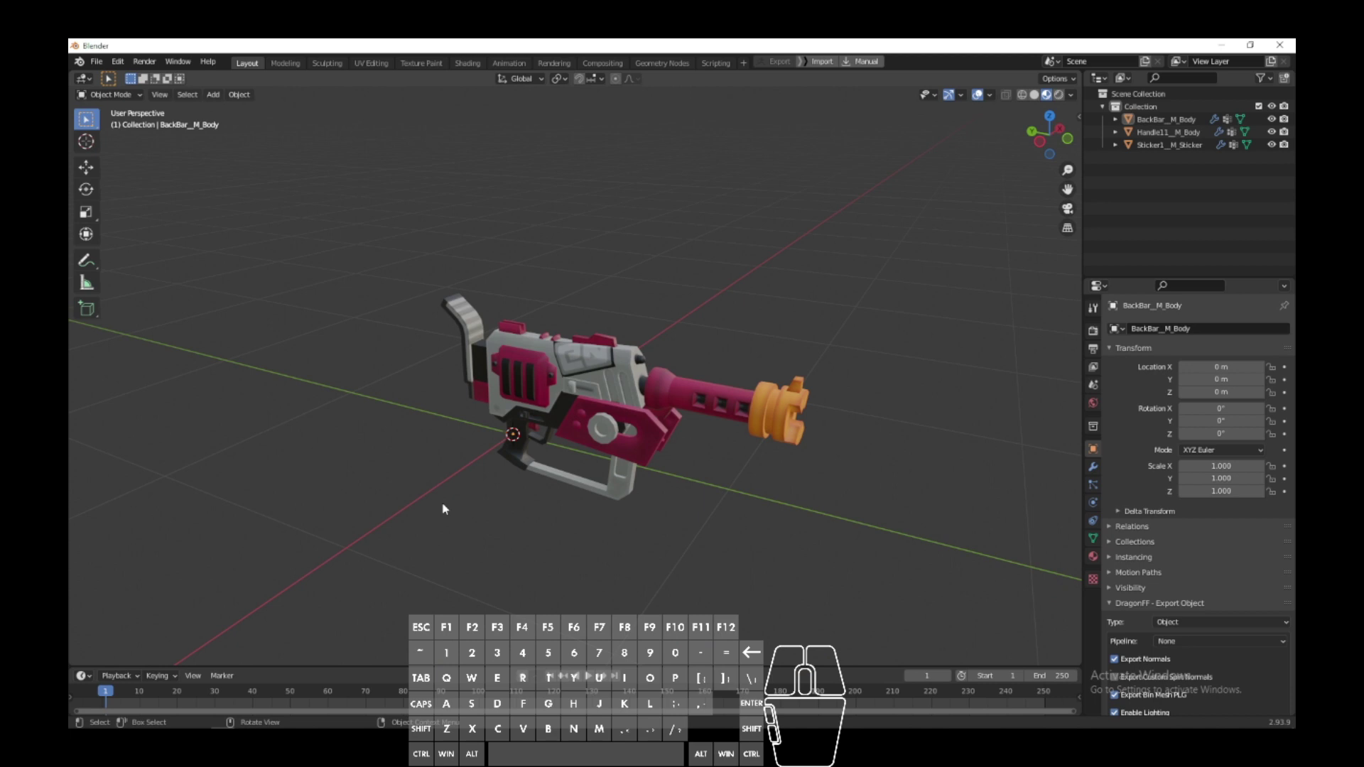
middle_click(634, 513)
left_click(670, 402)
left_click_drag(746, 428, 804, 435)
left_click(804, 434)
Step: Toggle the body, handle and sticker entries in the Outliner to inspect each part on its own
left_click(1154, 150)
left_click(1157, 127)
left_click(1157, 132)
left_click(1159, 153)
left_click(1169, 135)
left_click(1173, 122)
left_click(1170, 148)
left_click(1175, 137)
left_click(1178, 125)
left_click(1175, 141)
Step: Try joining the parts with Ctrl+J twice, then undo the joins
left_click(578, 406)
key("ctrl+j")
left_click(1164, 131)
left_click(579, 406)
key("ctrl+j")
left_click(767, 451)
middle_click(706, 517)
key("ctrl+z")
key("ctrl+z")
key("ctrl+z")
key("ctrl+z")
left_click(718, 529)
Step: Select BackBar_M_Body and show its Object Data with the Root, Muzzle and Shot vertex groups
left_click_drag(611, 474, 561, 533)
left_click(591, 382)
left_click_drag(605, 403, 661, 384)
left_click(1094, 540)
left_click(659, 446)
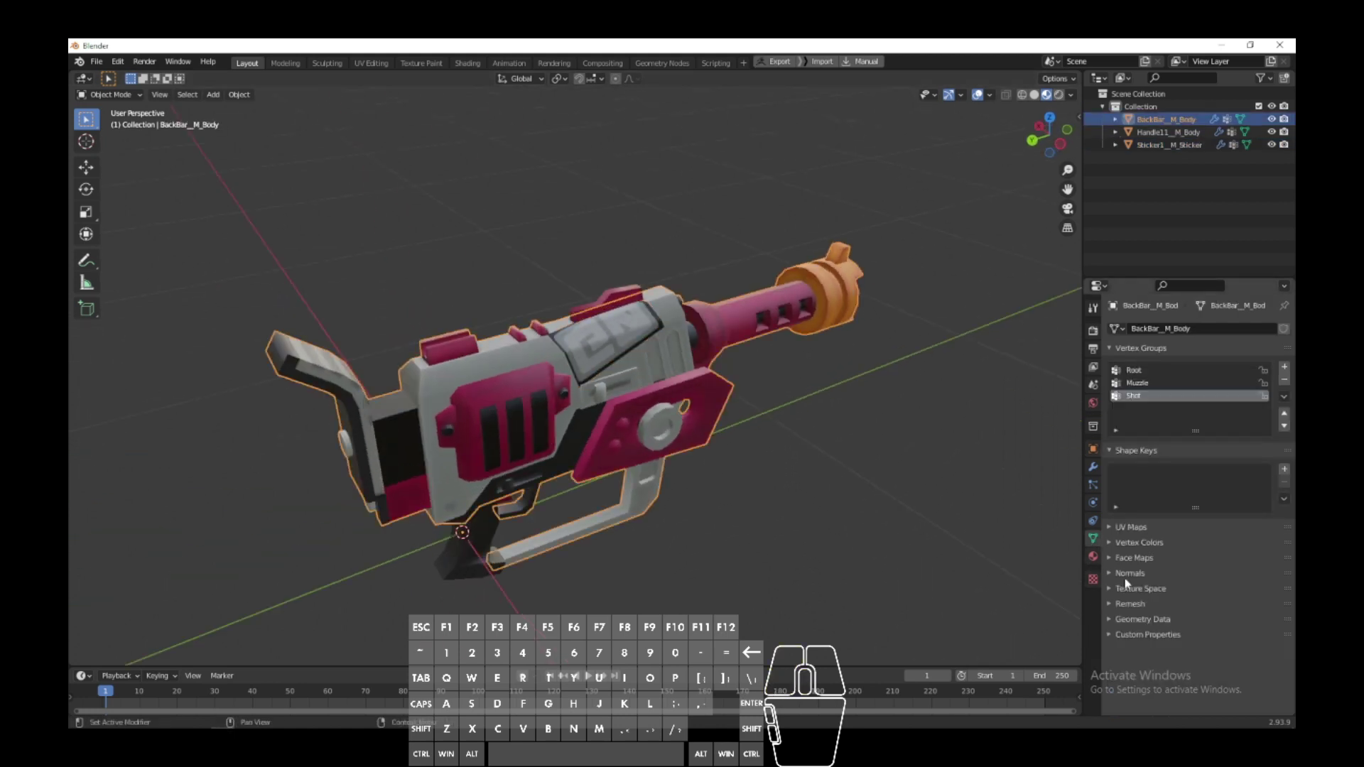
Step: Rename the body part's UV map to UVMap
left_click(1134, 533)
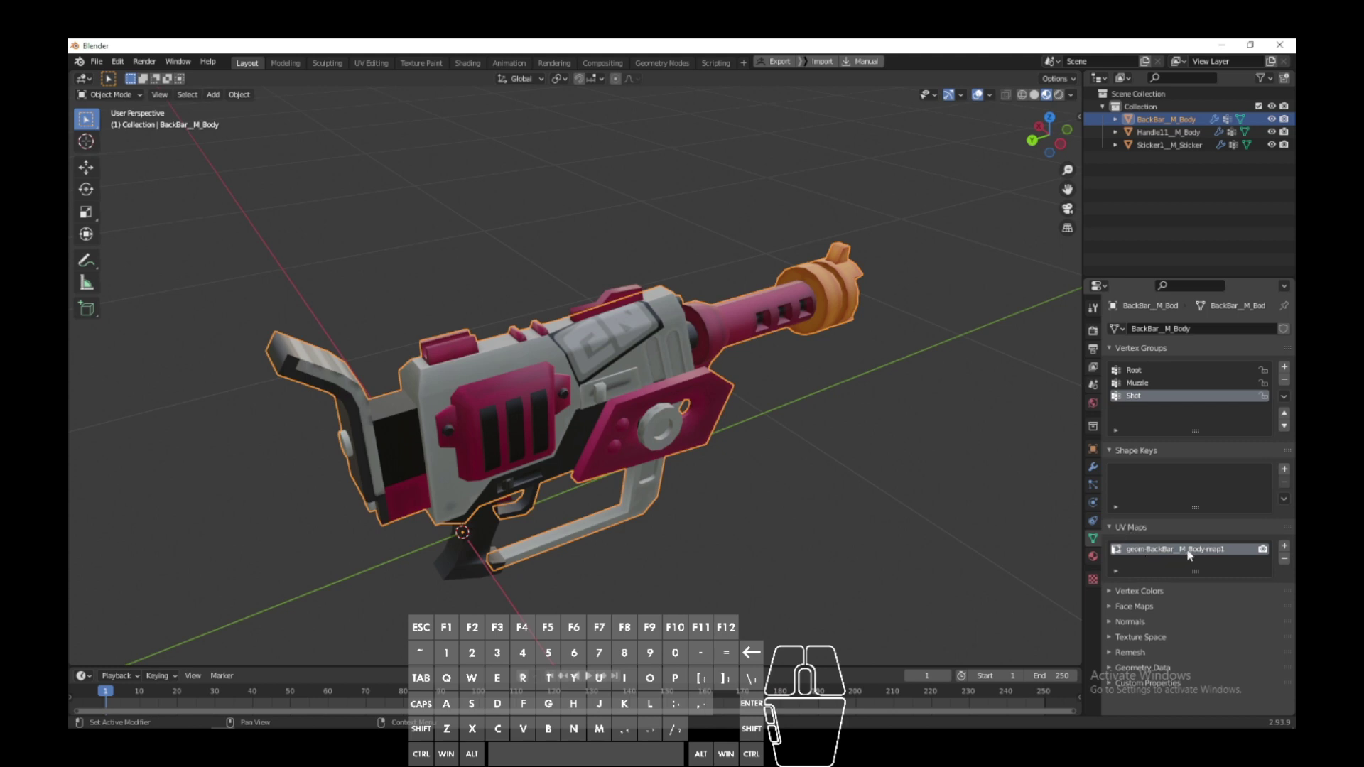
double_click(1190, 551)
key("shift+u")
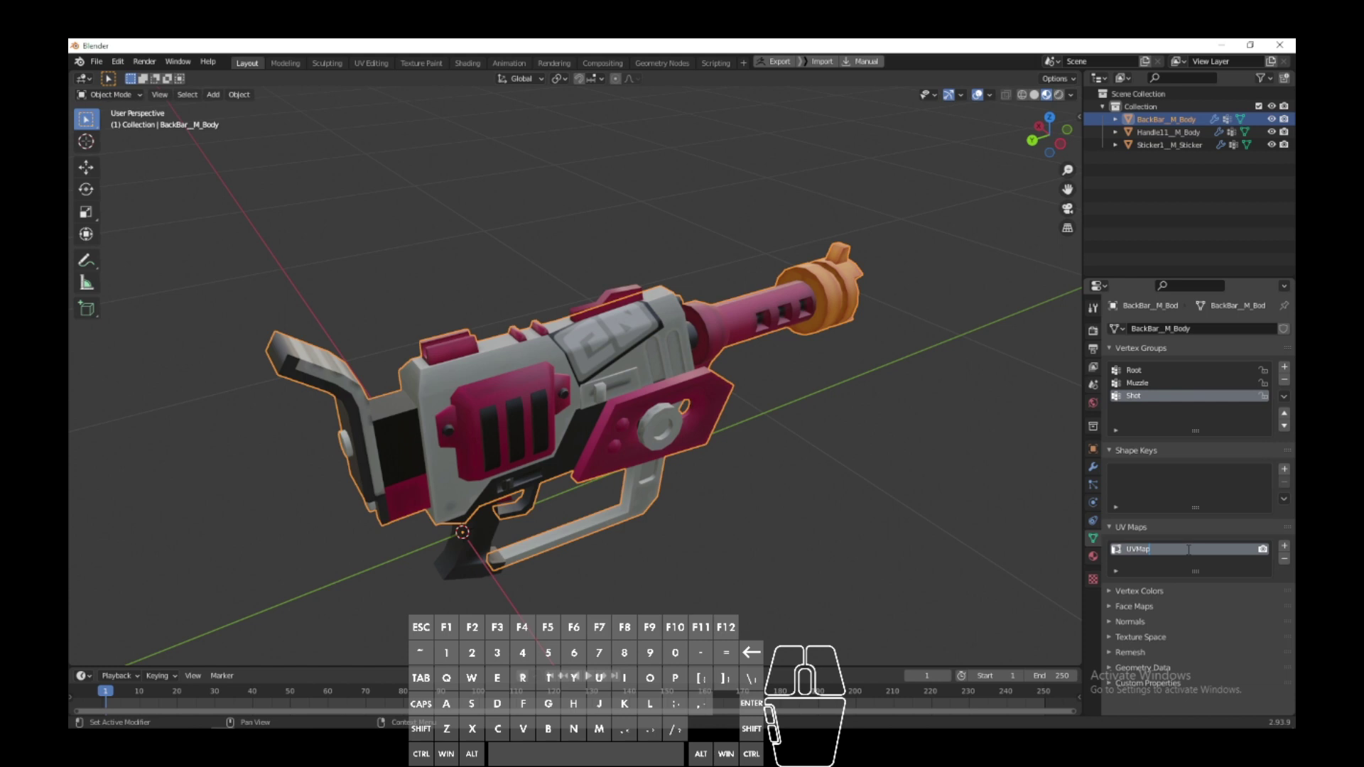
key("Return")
left_click(866, 491)
left_click(617, 301)
Step: Rename the handle part's UV map to UVMap
left_click(1289, 557)
key("ctrl+z")
left_click(1186, 564)
left_click(1290, 561)
left_click(1223, 556)
double_click(1220, 553)
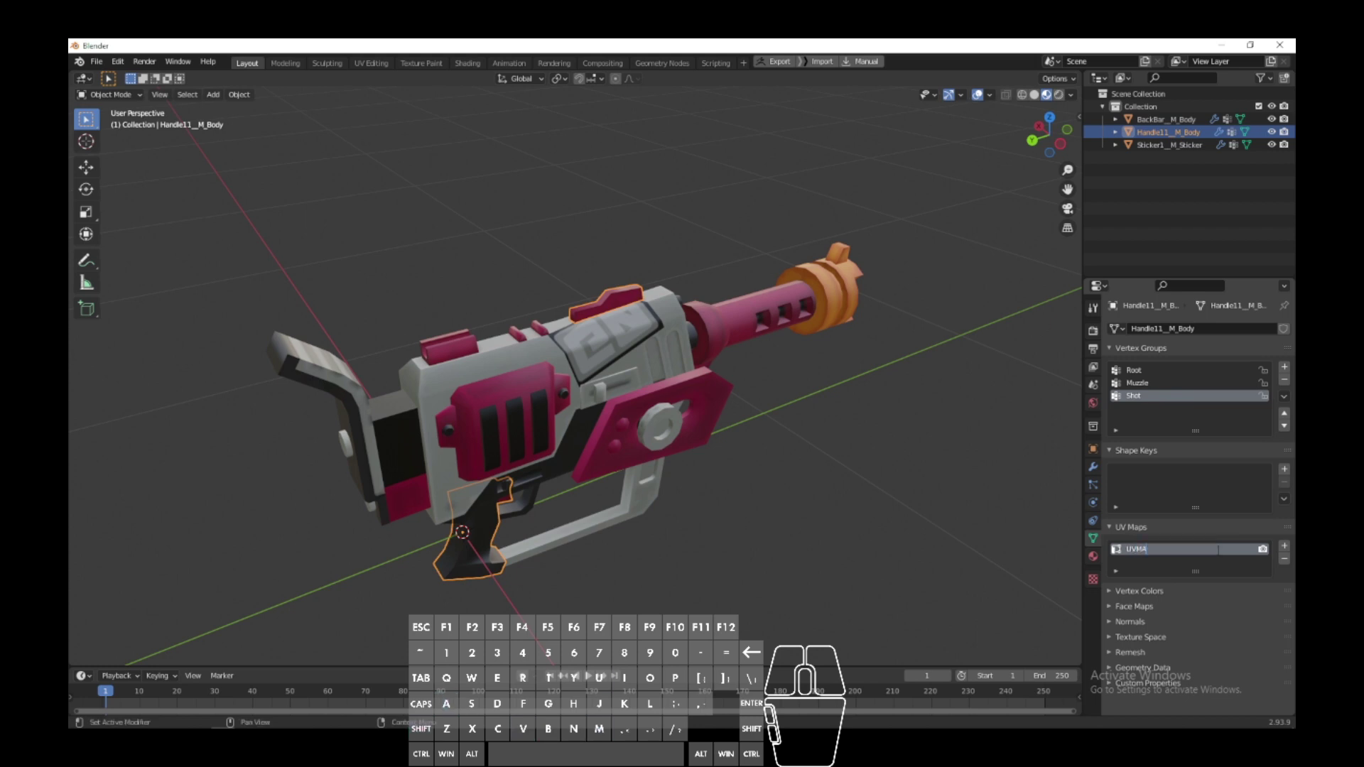
key("BackSpace")
key("a")
key("Return")
Step: Rename the sticker part's UV map to UVMap
left_click(802, 515)
left_click(495, 530)
left_click(695, 422)
left_click(620, 330)
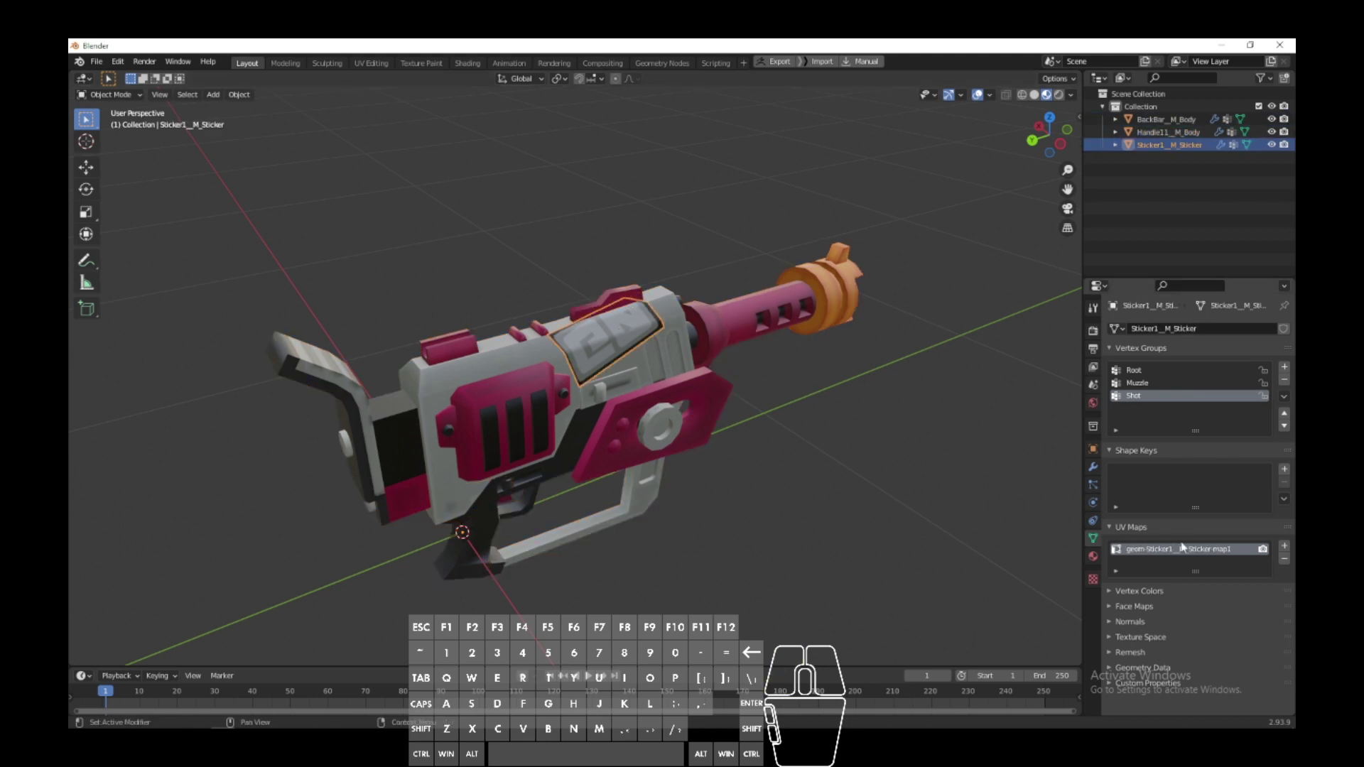
double_click(1190, 557)
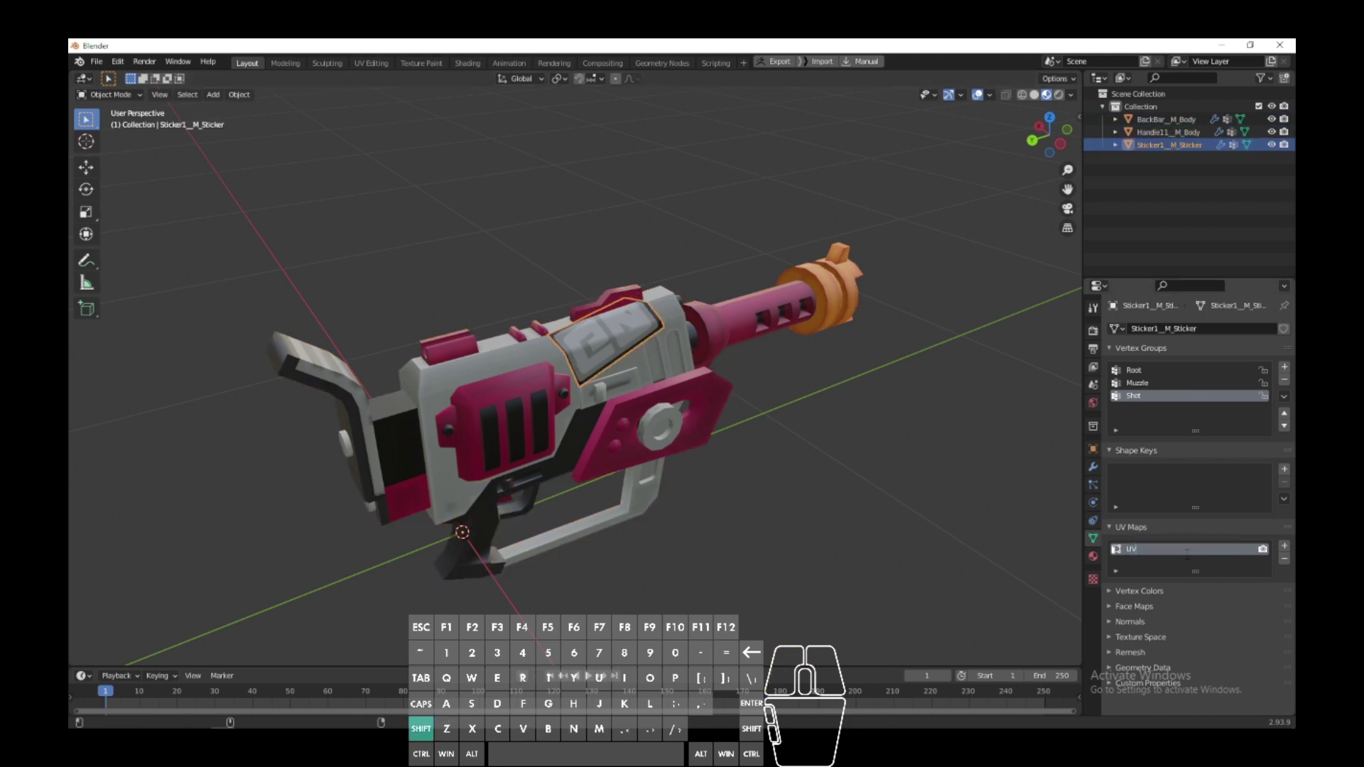
key("Return")
Step: Select the body, handle and sticker parts together for joining
left_click(900, 609)
left_click(603, 351)
left_click(630, 409)
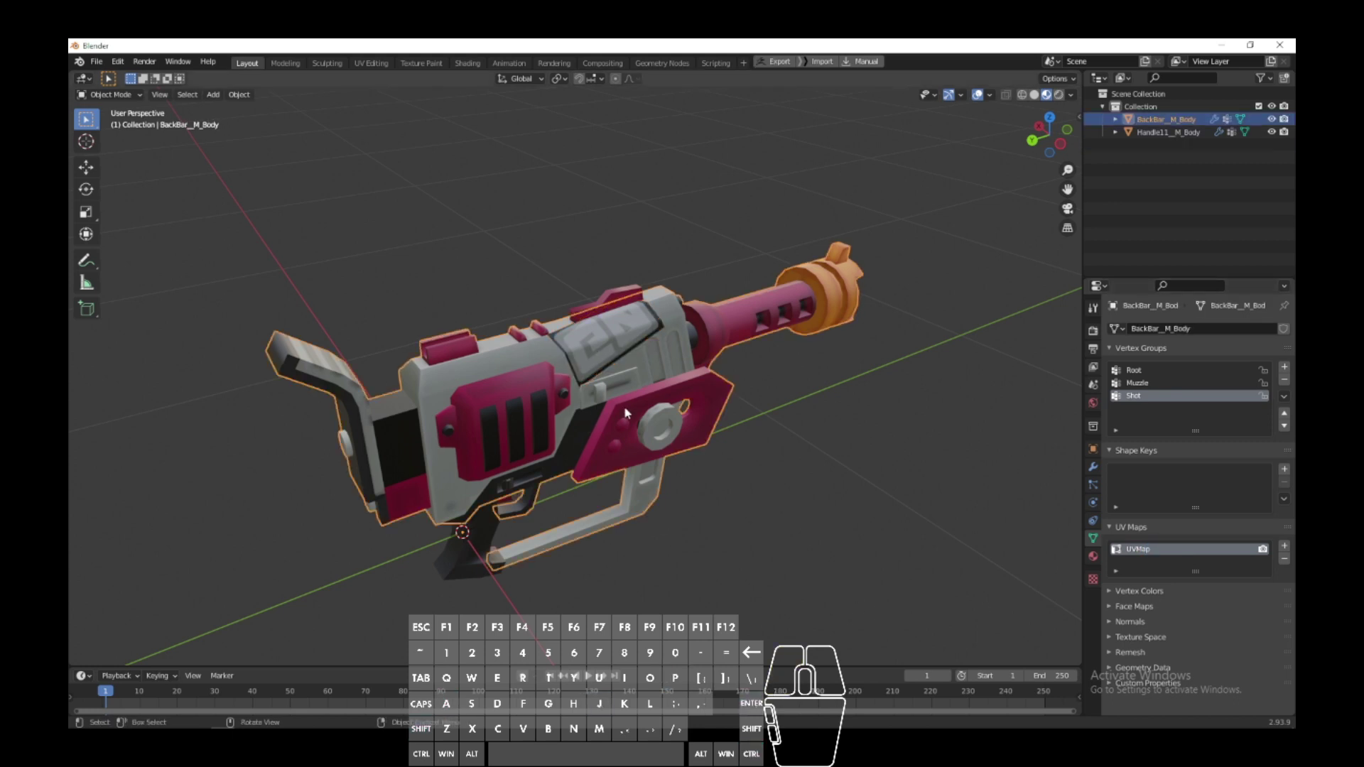
left_click(447, 557)
left_click(546, 411)
Step: Join the parts into one BackBar_M_Body mesh with Ctrl+J and orbit around the merged blaster
key("ctrl+j")
left_click(802, 578)
left_click_drag(802, 578, 706, 482)
left_click_drag(654, 520, 691, 582)
left_click_drag(438, 527, 621, 435)
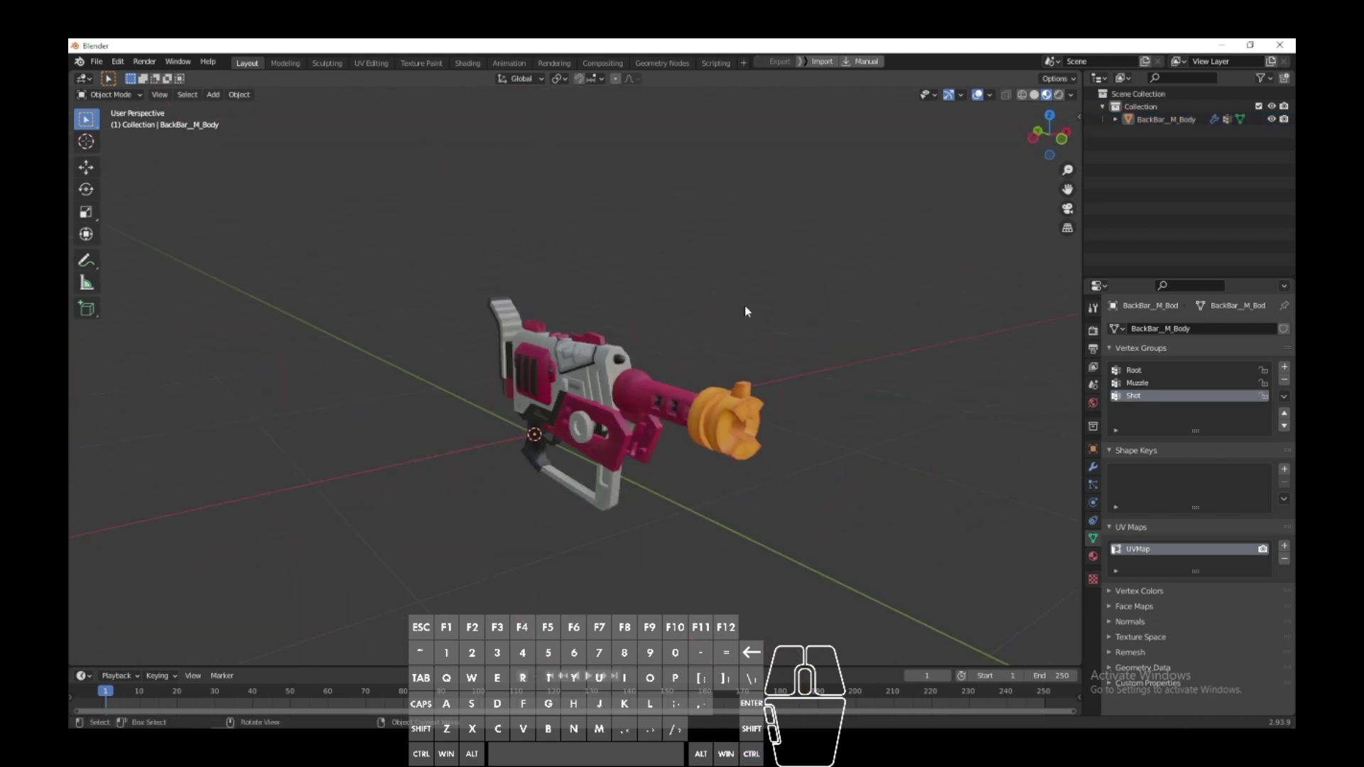
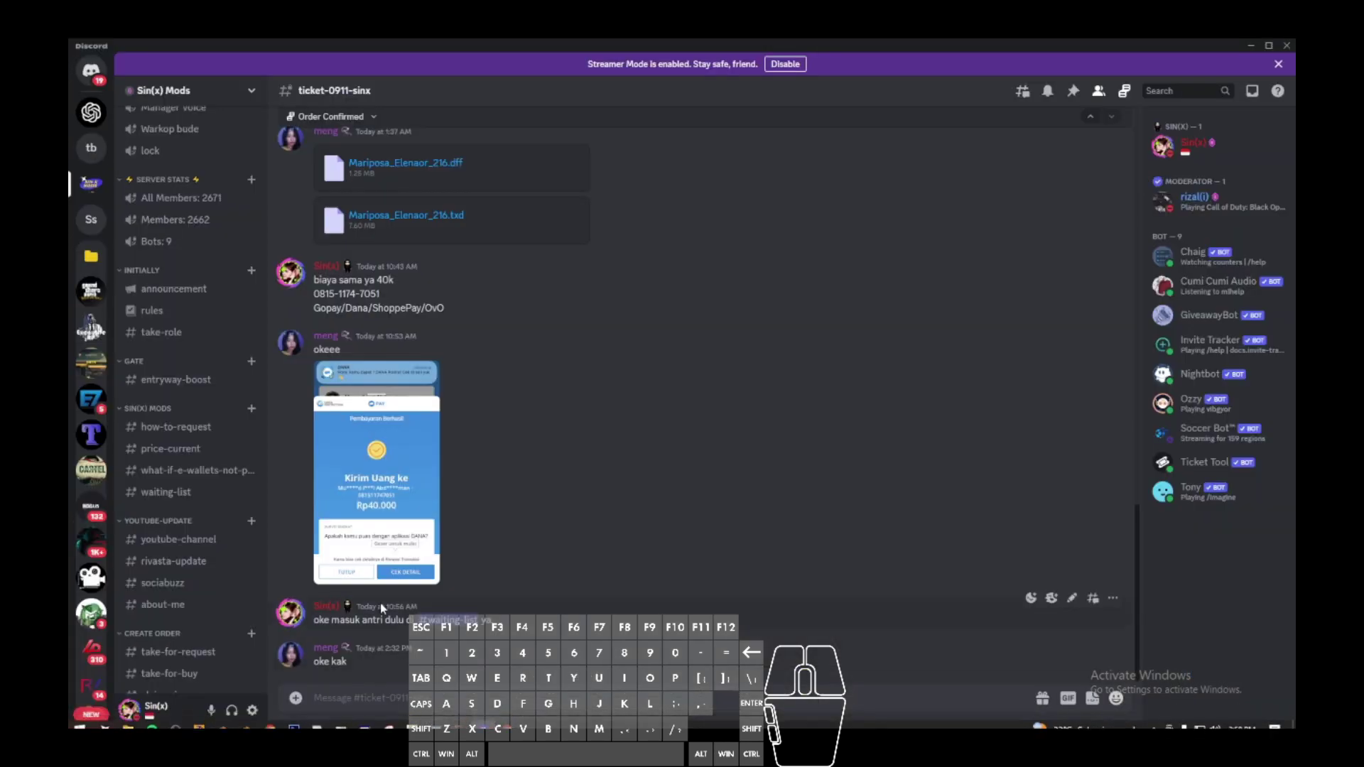
Step: Dismiss the IMG Manager error and start exporting the found mp5lng.txd and mp5lng.dff files
left_click(322, 722)
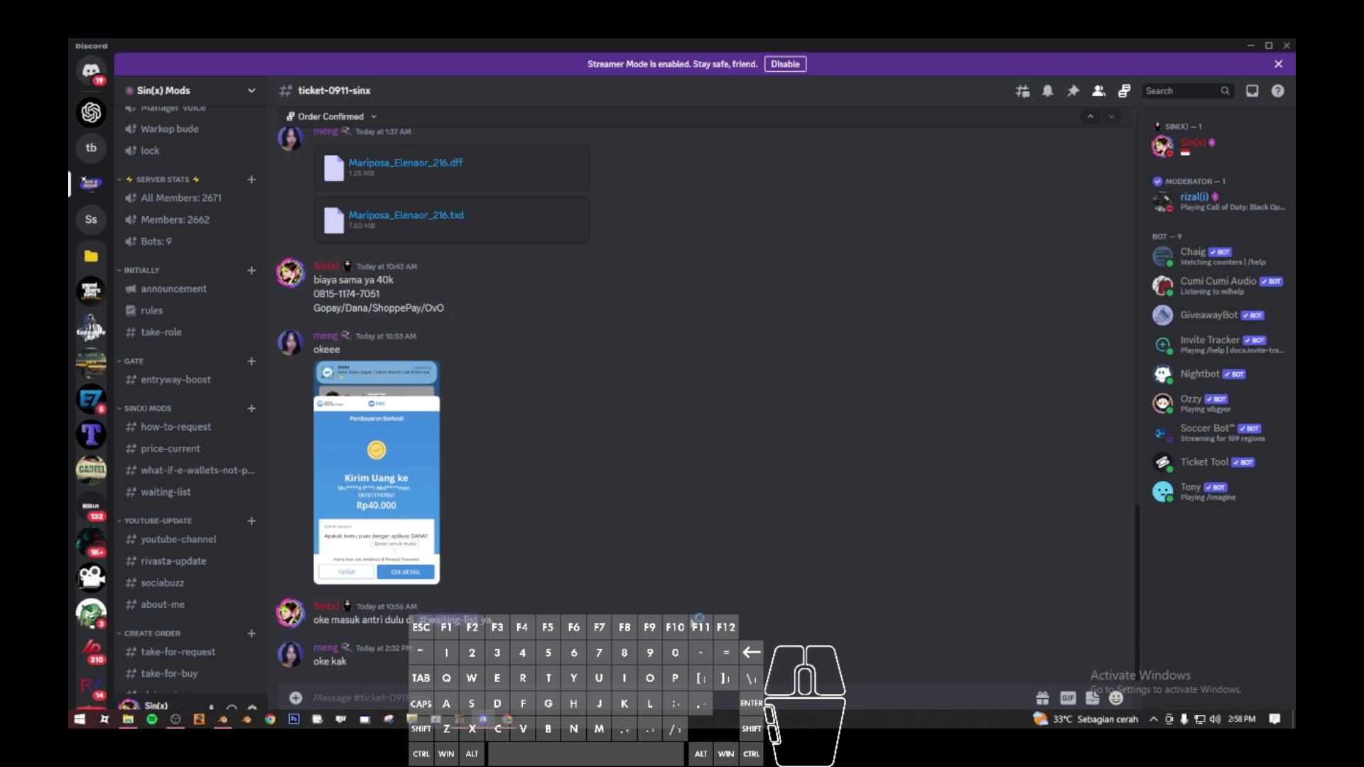
middle_click(437, 405)
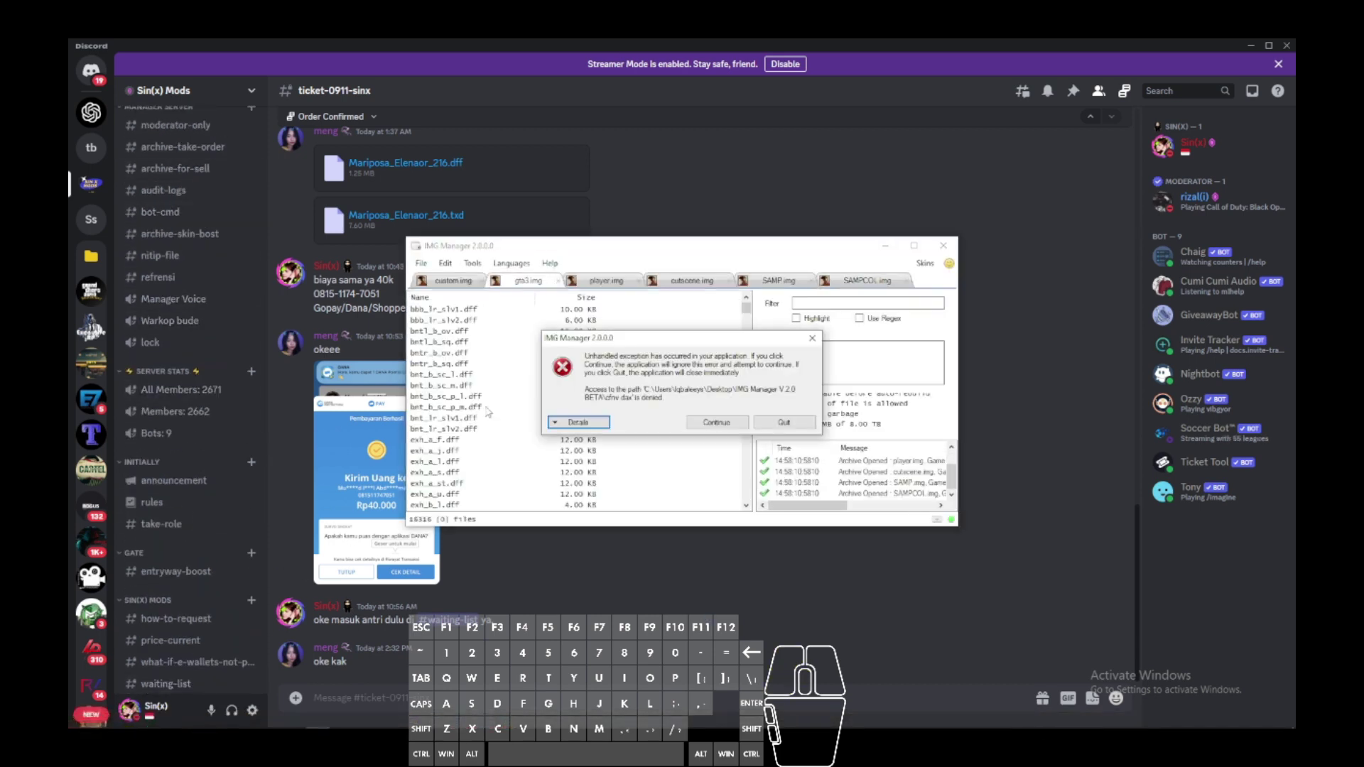
left_click(380, 453)
left_click(380, 453)
left_click(329, 723)
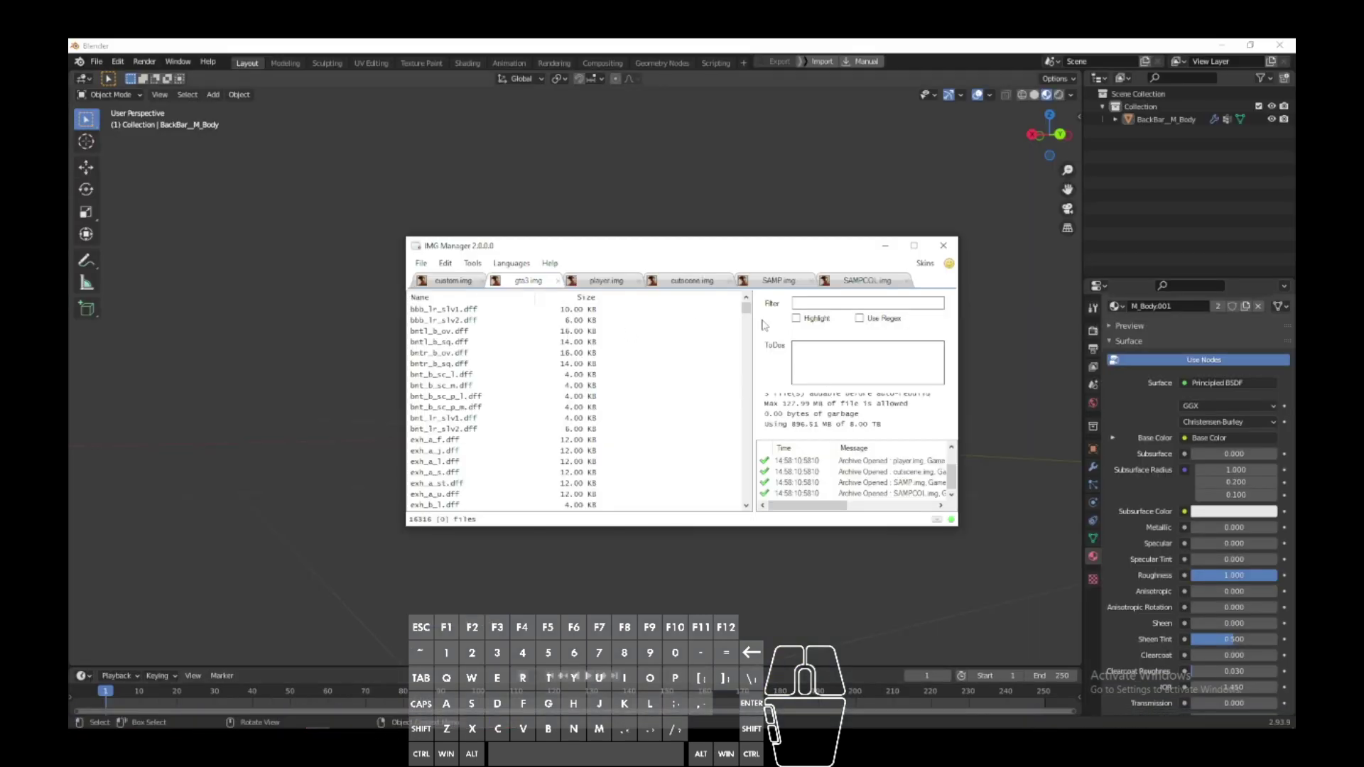
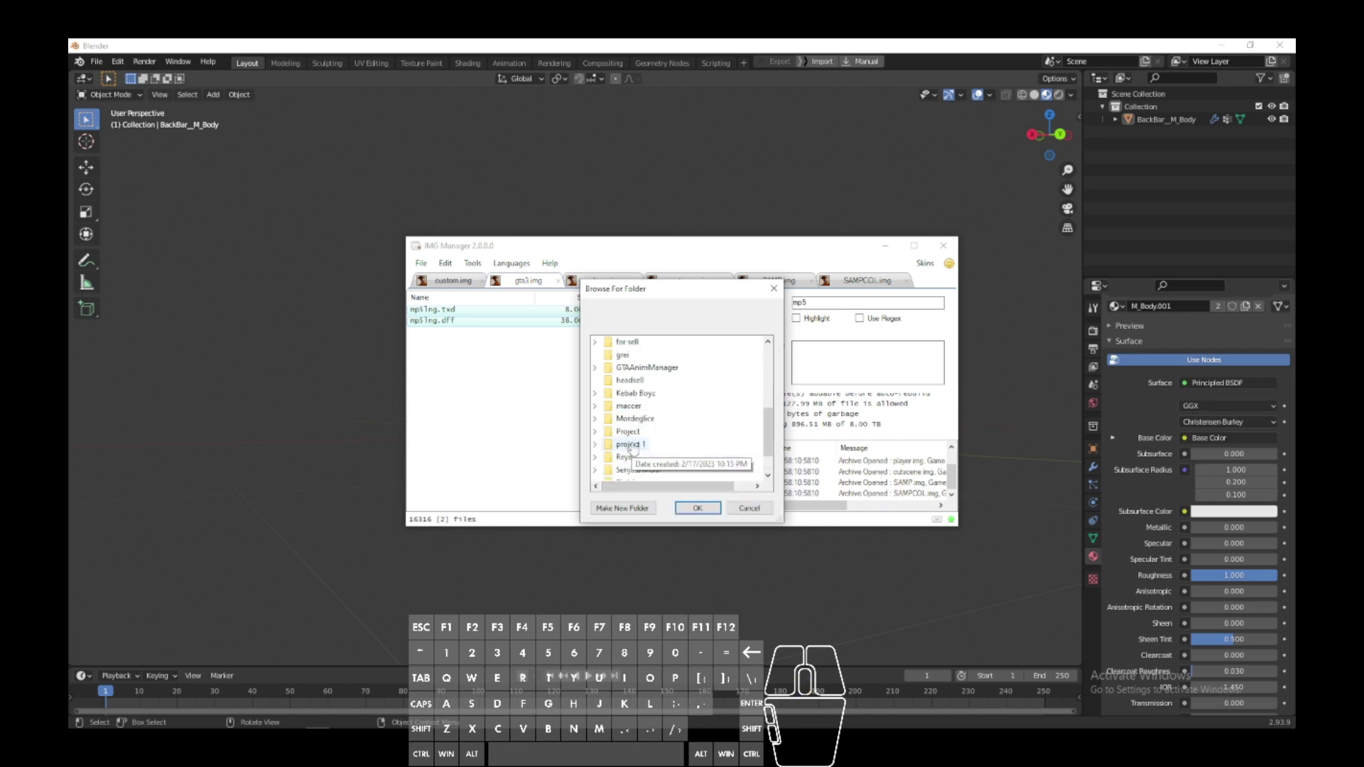
Step: Create a new folder named MP5 inside the Senjata MOD folder on the Desktop
scroll("up", 3)
scroll("down", 3)
left_click(524, 676)
left_click(524, 676)
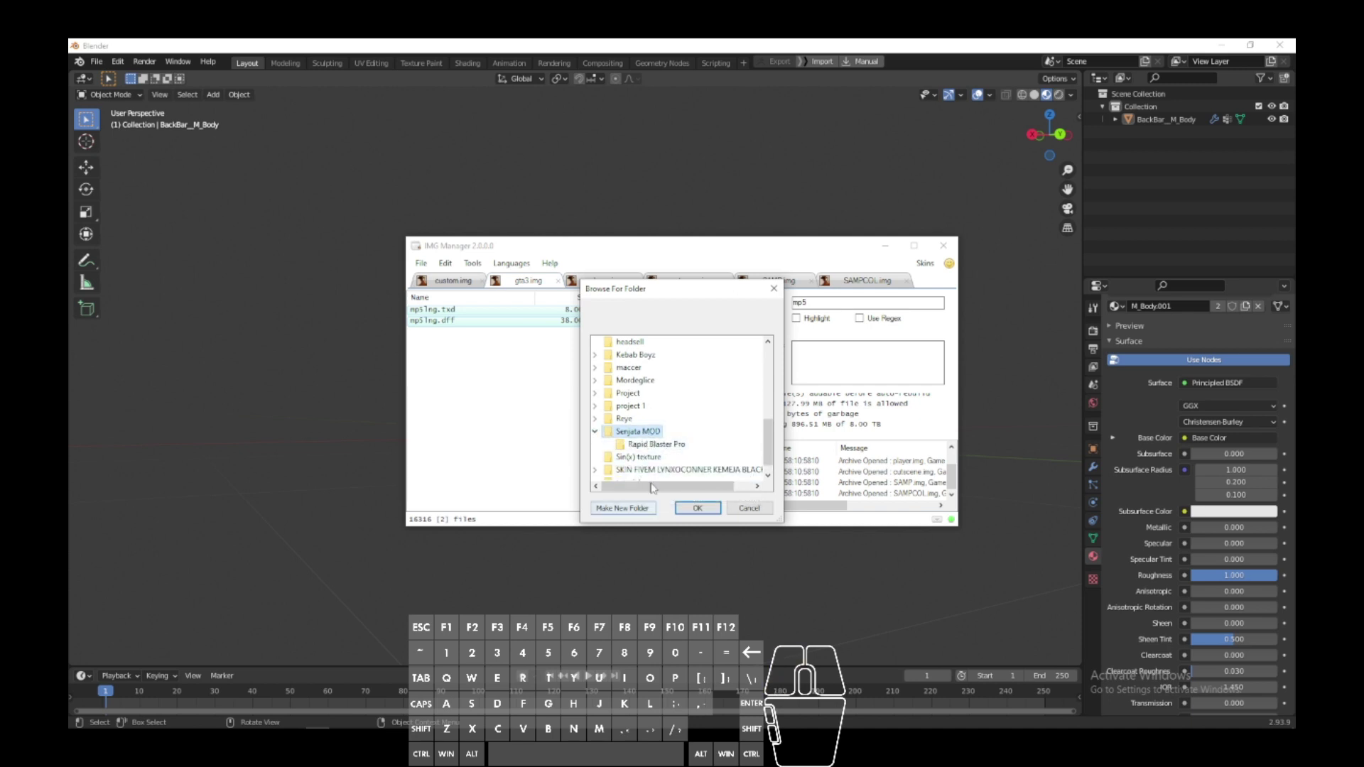
left_click(523, 676)
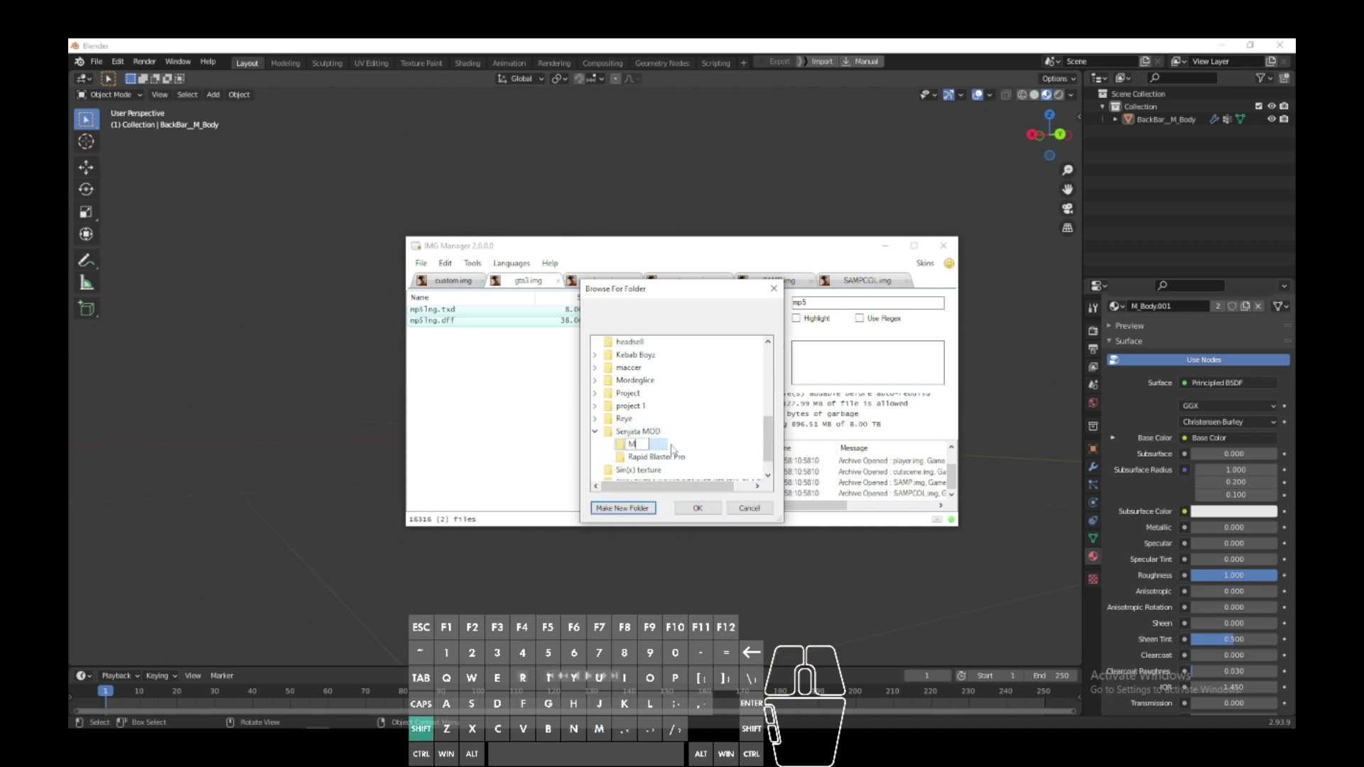
key("BackSpace")
key("5")
key("Return")
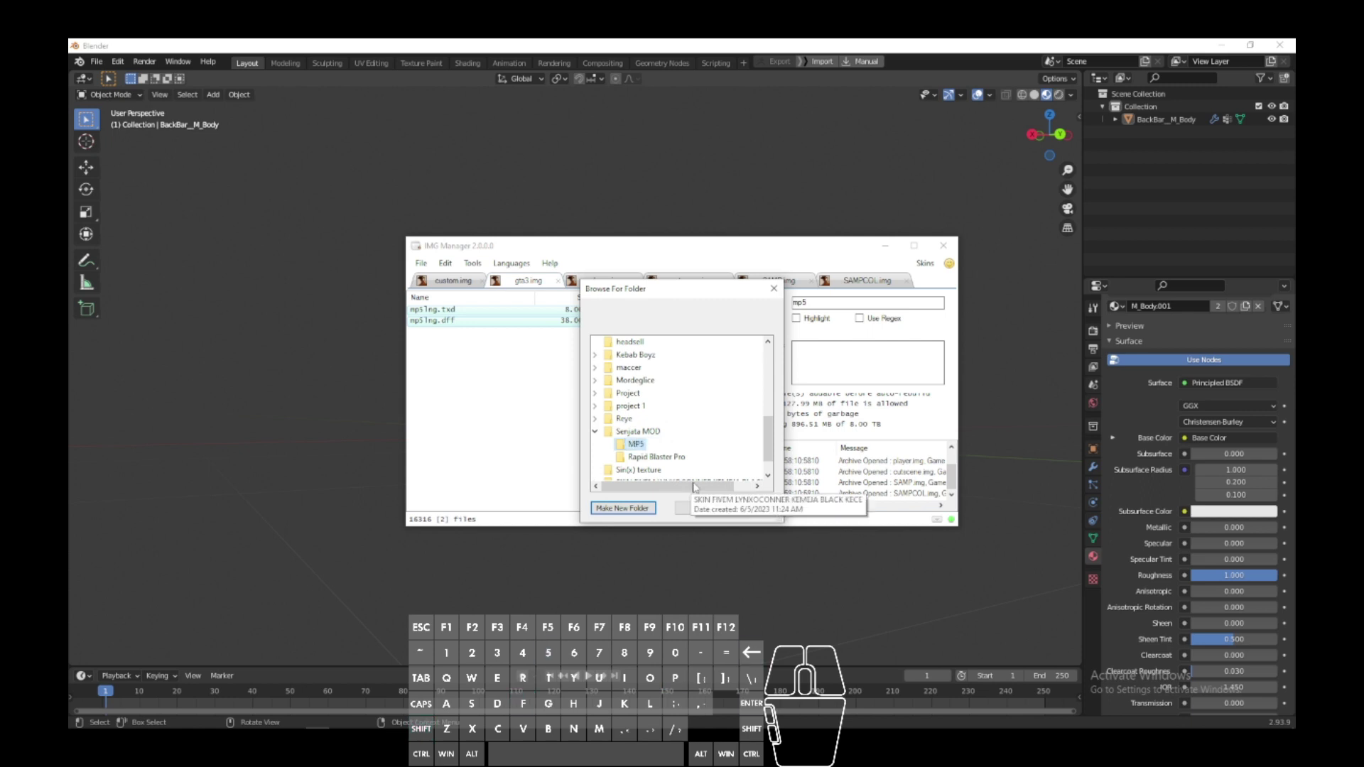
Step: Choose the empty MP5 folder as the export destination for the two files
left_click(524, 676)
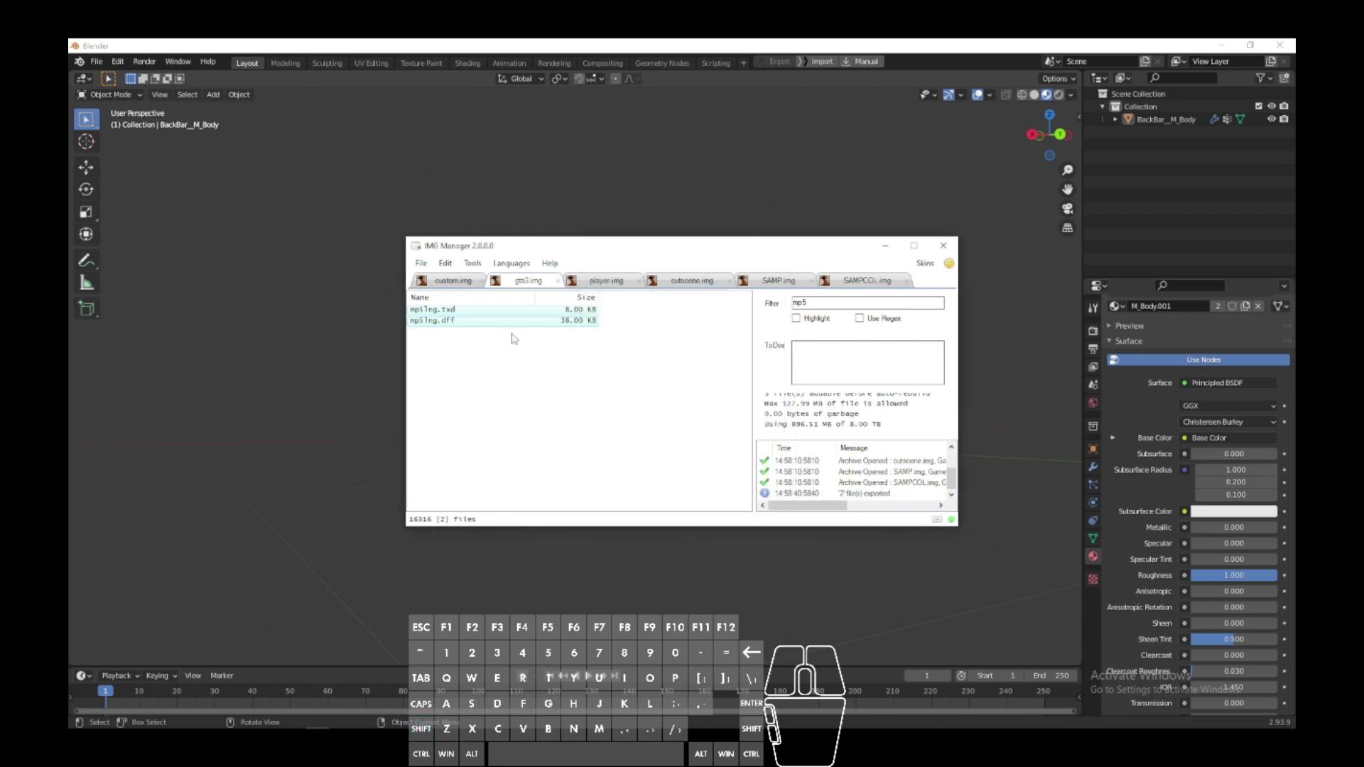
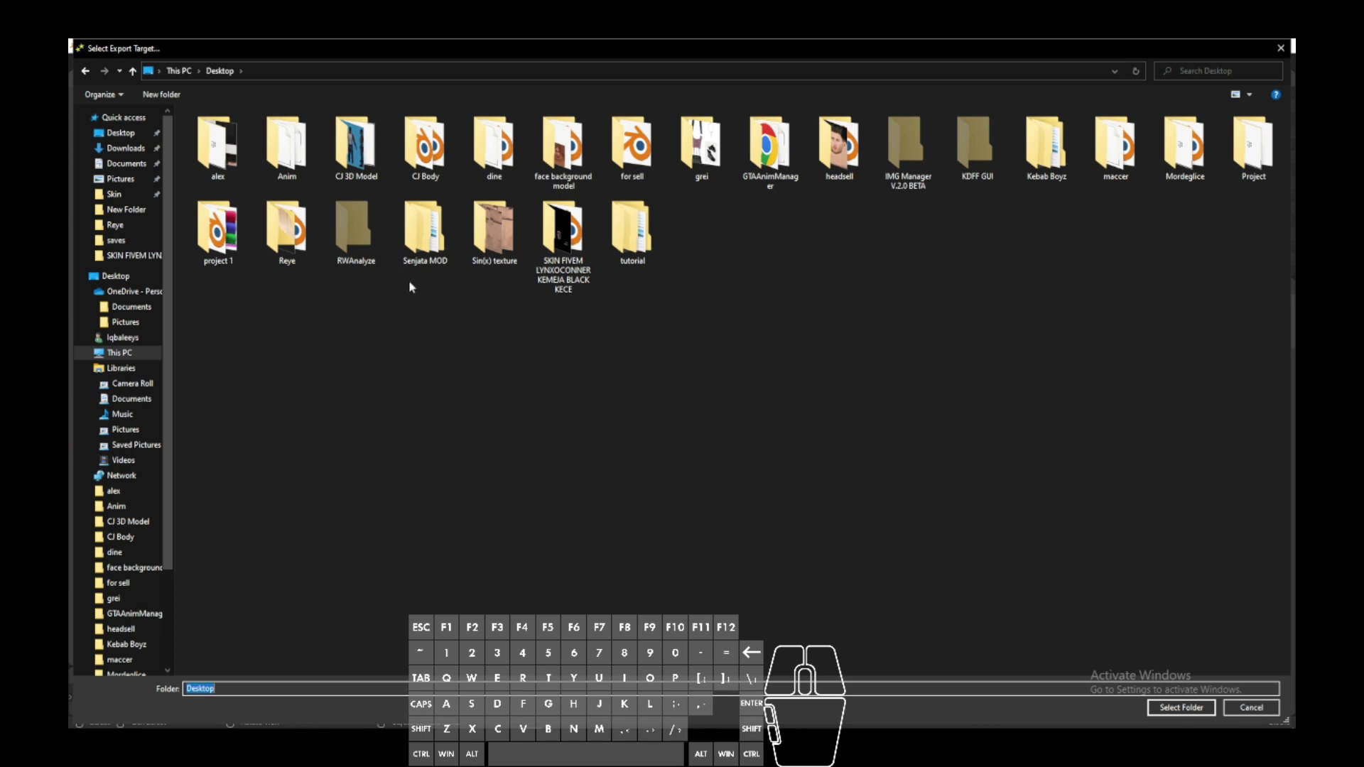
left_click(445, 261)
double_click(235, 130)
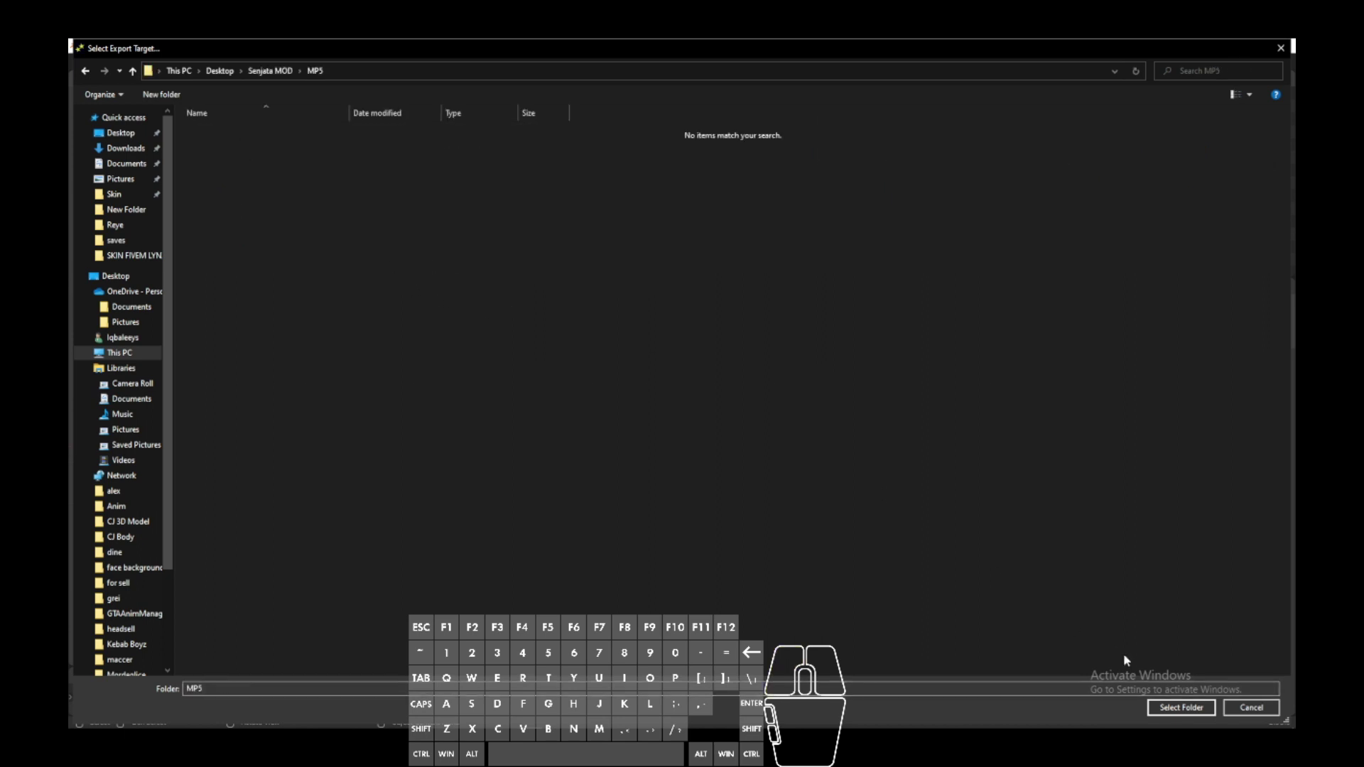
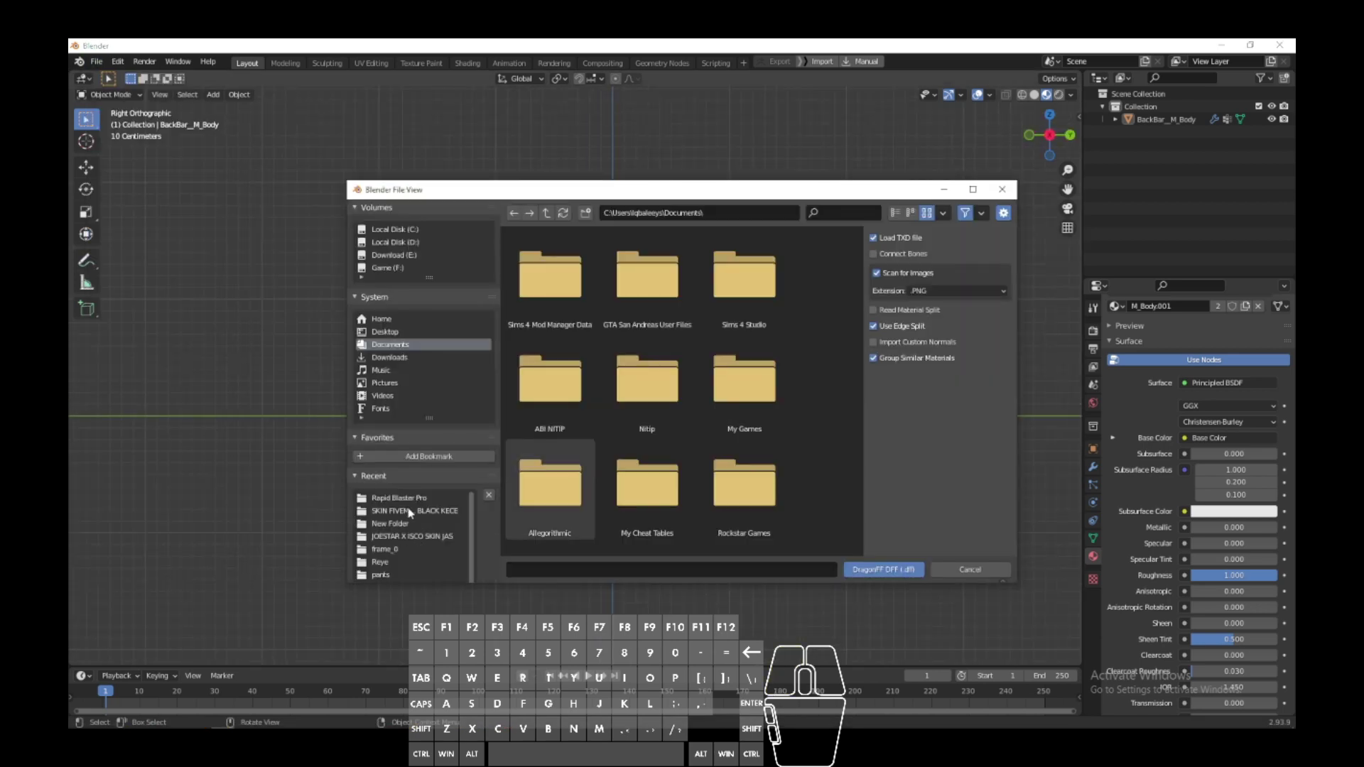
Step: Import mp5lng.dff from the MP5 folder with the DragonFF importer next to the Rapid Blaster
left_click(396, 337)
double_click(549, 321)
left_click(910, 314)
left_click(565, 285)
double_click(596, 318)
Step: Orbit around the scene to compare the MP5 and the Rapid Blaster from several angles
scroll("up", 3)
left_click_drag(710, 513, 606, 532)
left_click(608, 417)
left_click_drag(635, 464, 702, 456)
left_click(1055, 122)
scroll("down", 3)
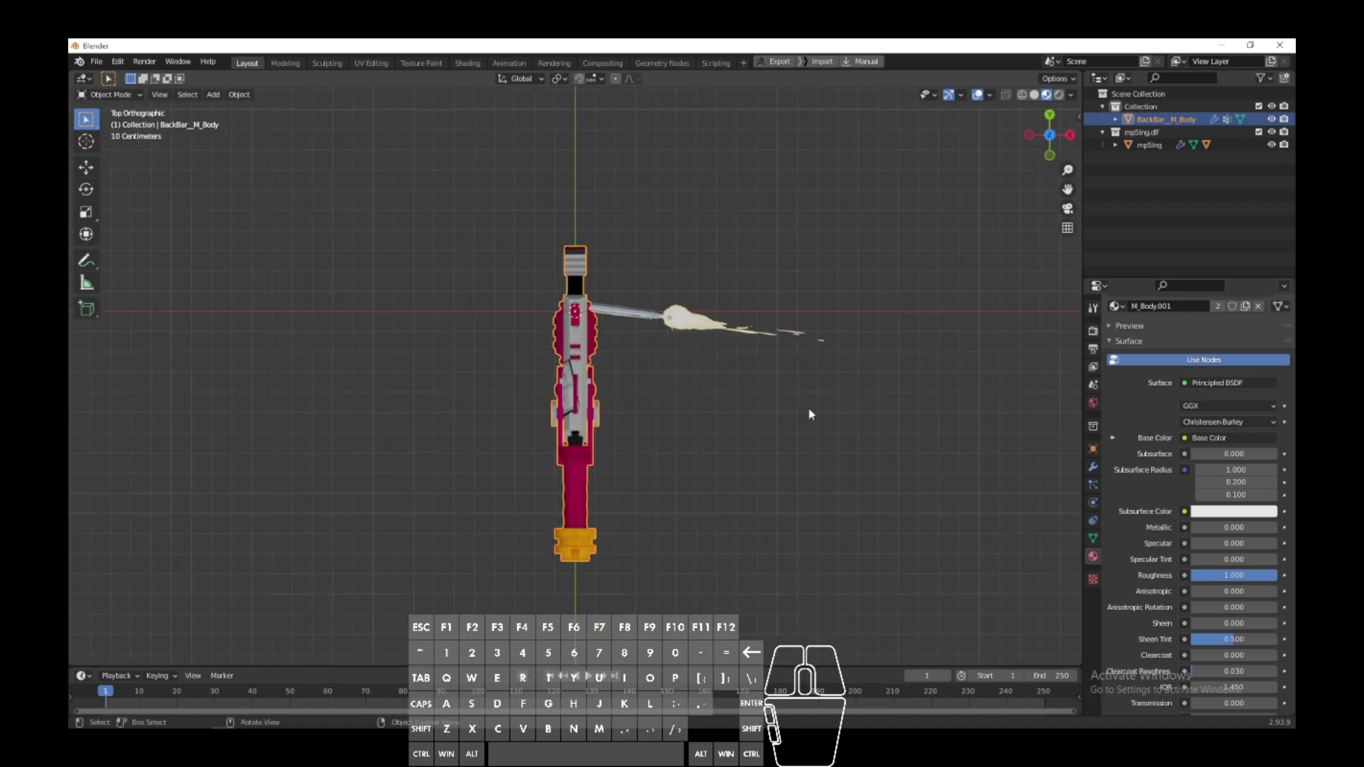
left_click_drag(758, 479, 506, 374)
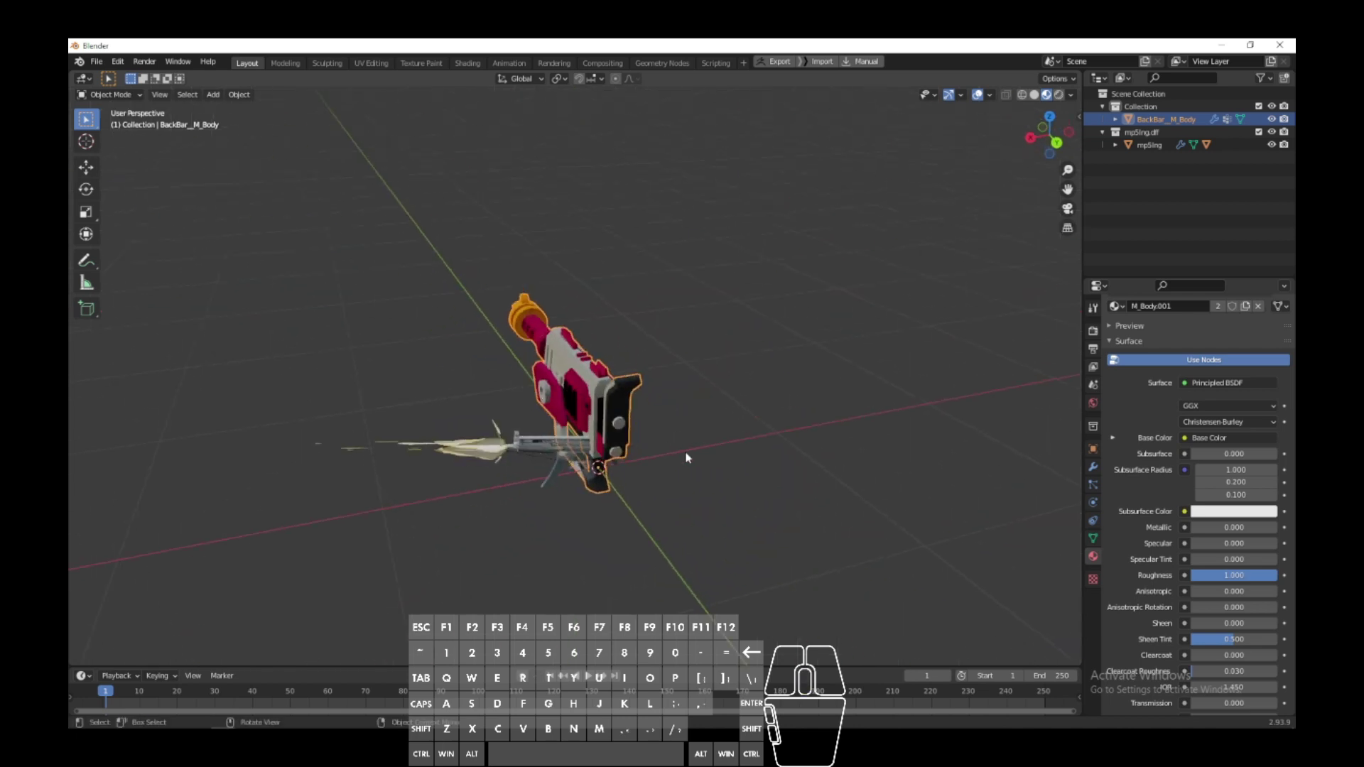
left_click(1058, 121)
middle_click(767, 379)
scroll("up", 3)
Step: Keep orbiting both guns, then view them straight down from above
left_click_drag(751, 410, 507, 260)
left_click(552, 308)
left_click(751, 452)
left_click_drag(661, 458, 699, 495)
left_click(629, 290)
left_click_drag(768, 412, 868, 403)
left_click(734, 360)
left_click(807, 511)
left_click(980, 90)
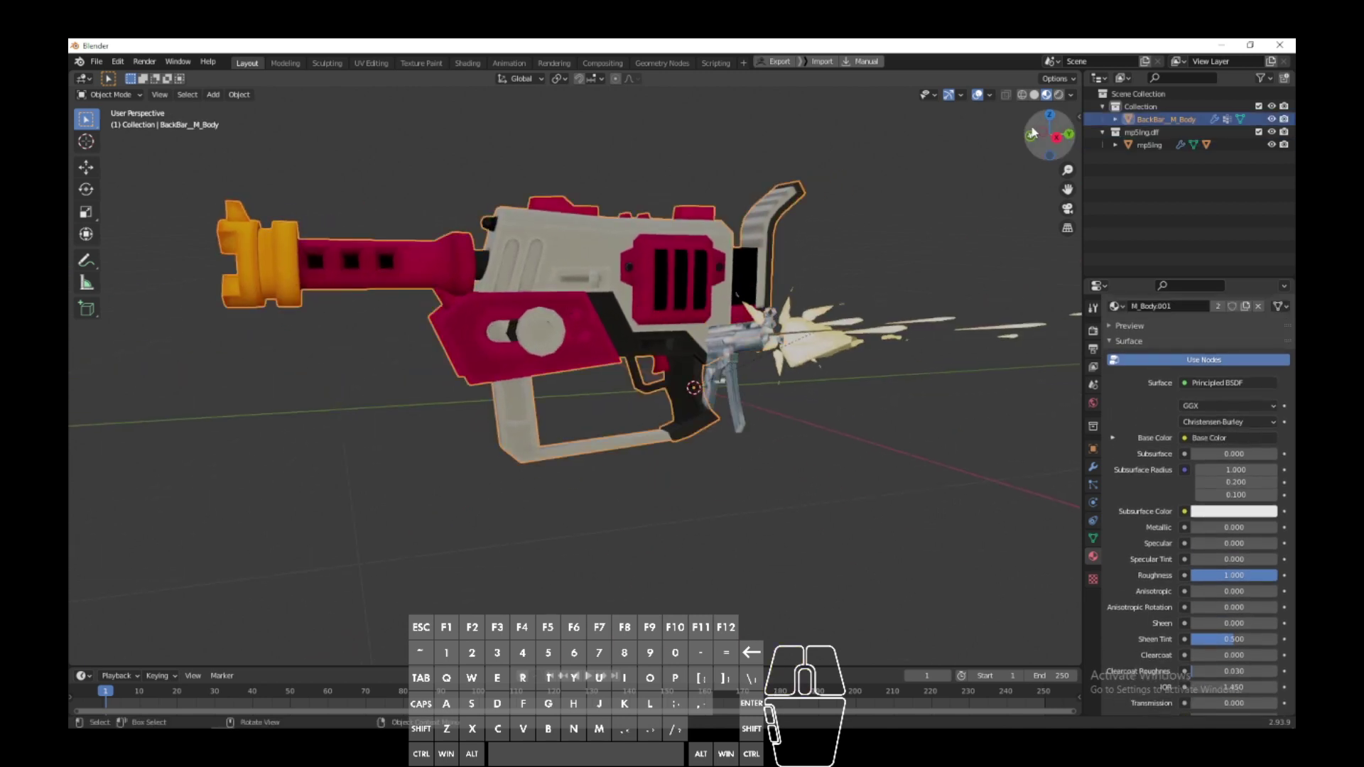
left_click(1057, 114)
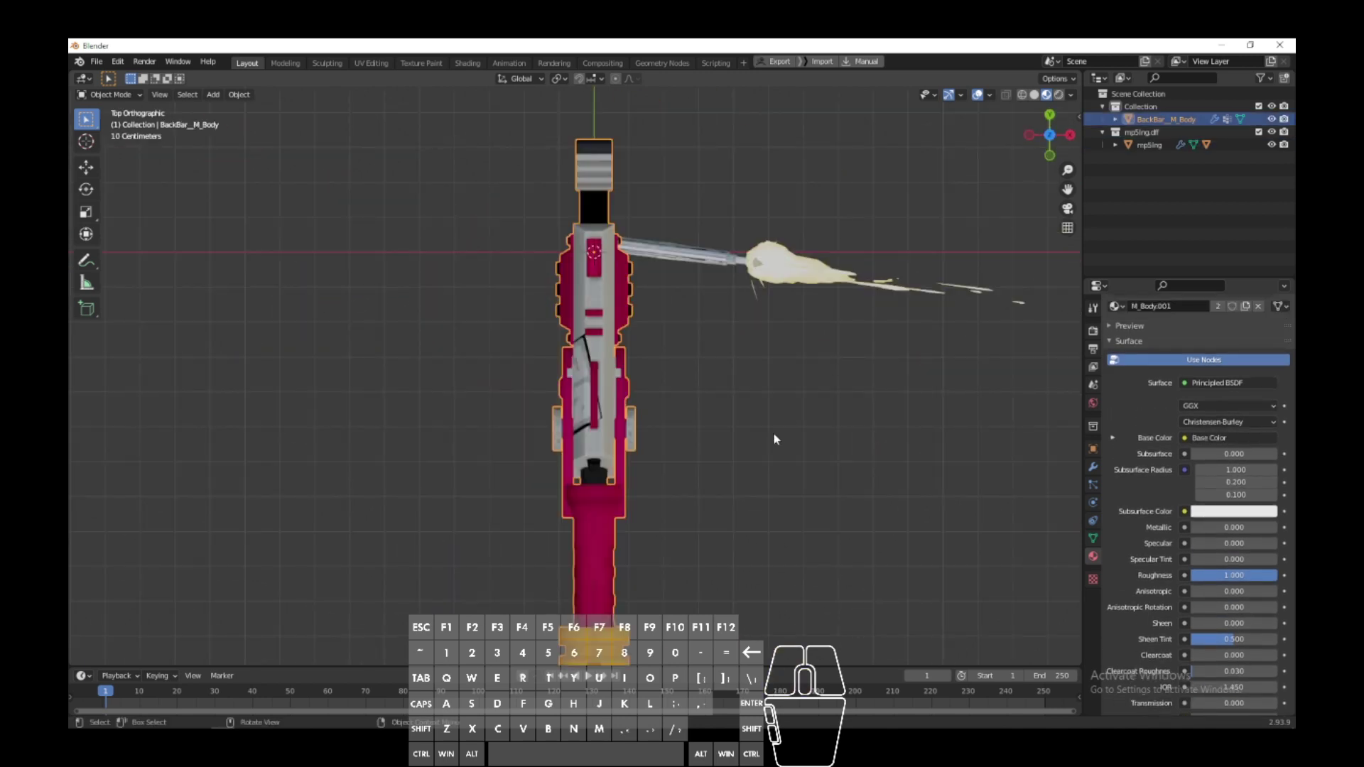
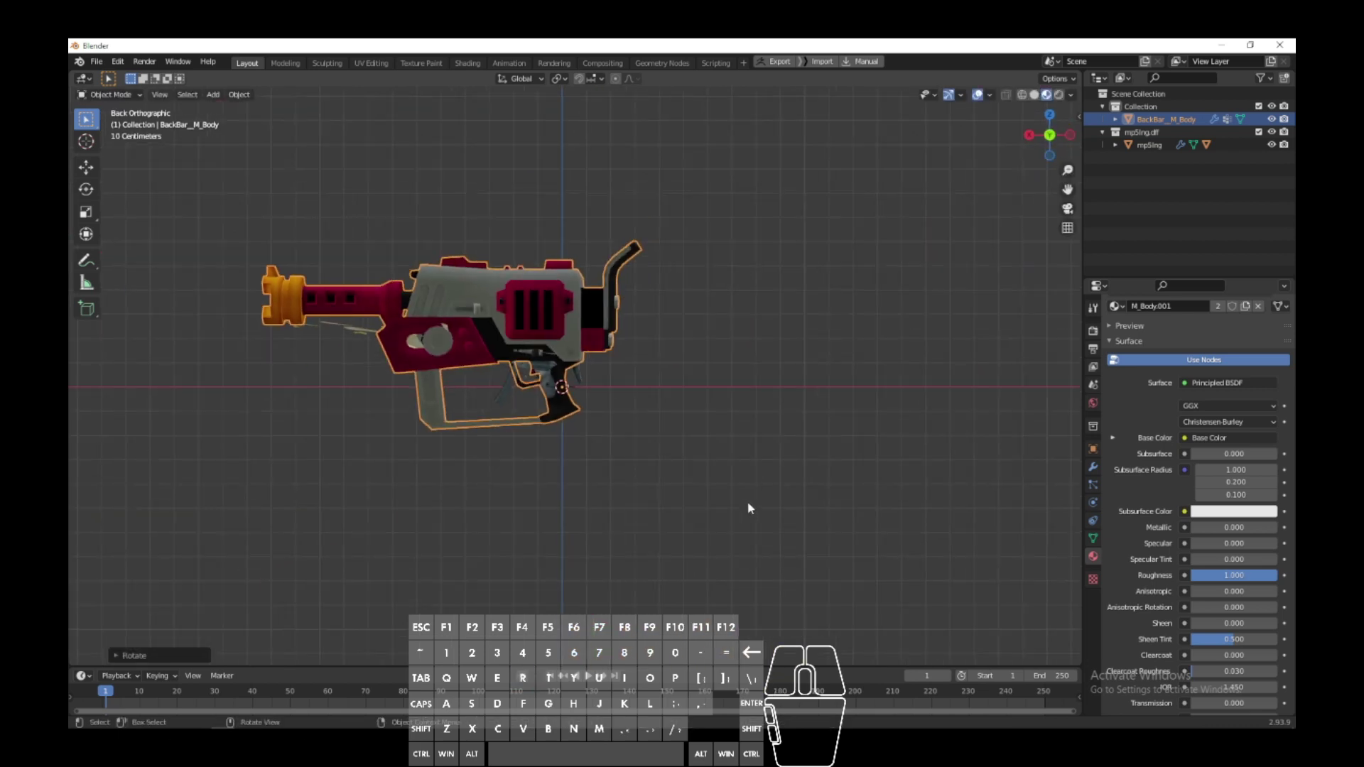
Step: Scale, rotate and move BackBar_M_Body so the blaster matches the MP5's size and position
key("s")
left_click(626, 461)
middle_click(625, 463)
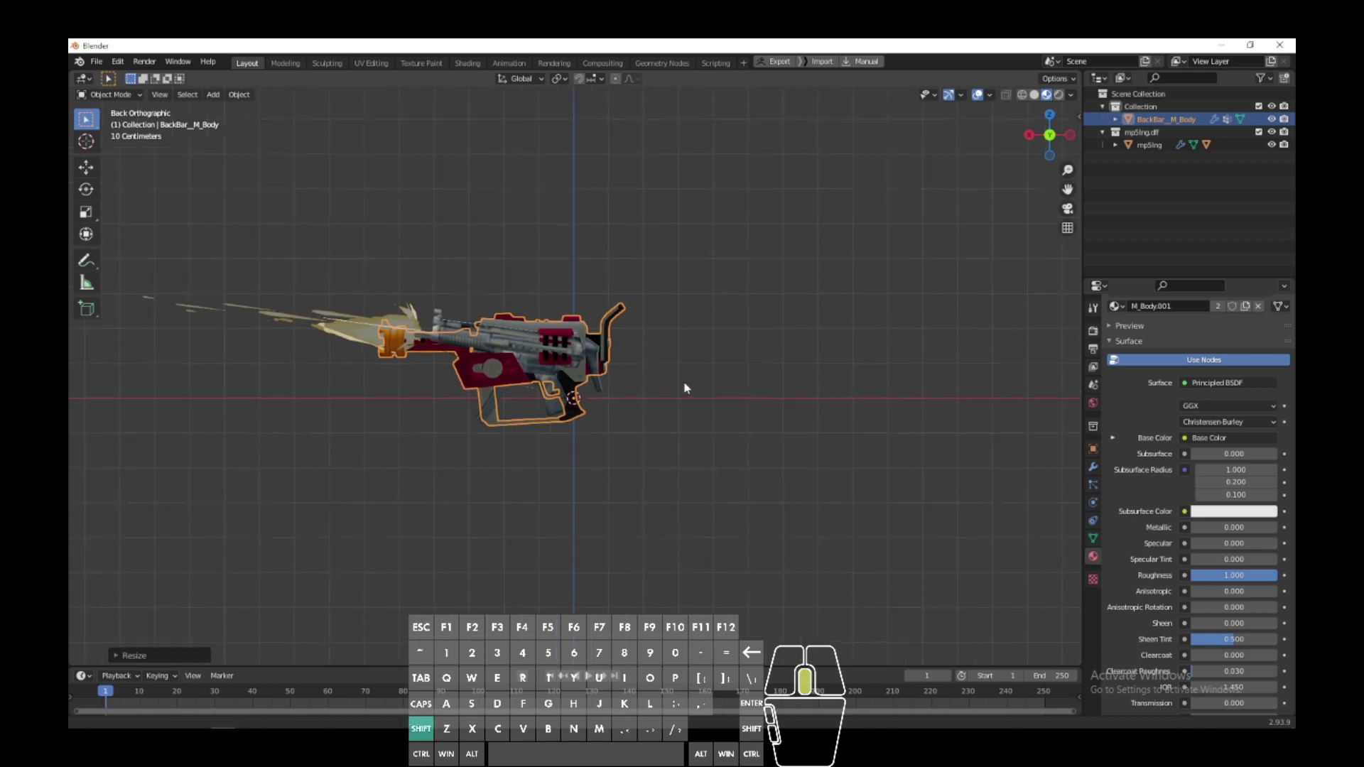
key("r")
left_click(696, 418)
key("g")
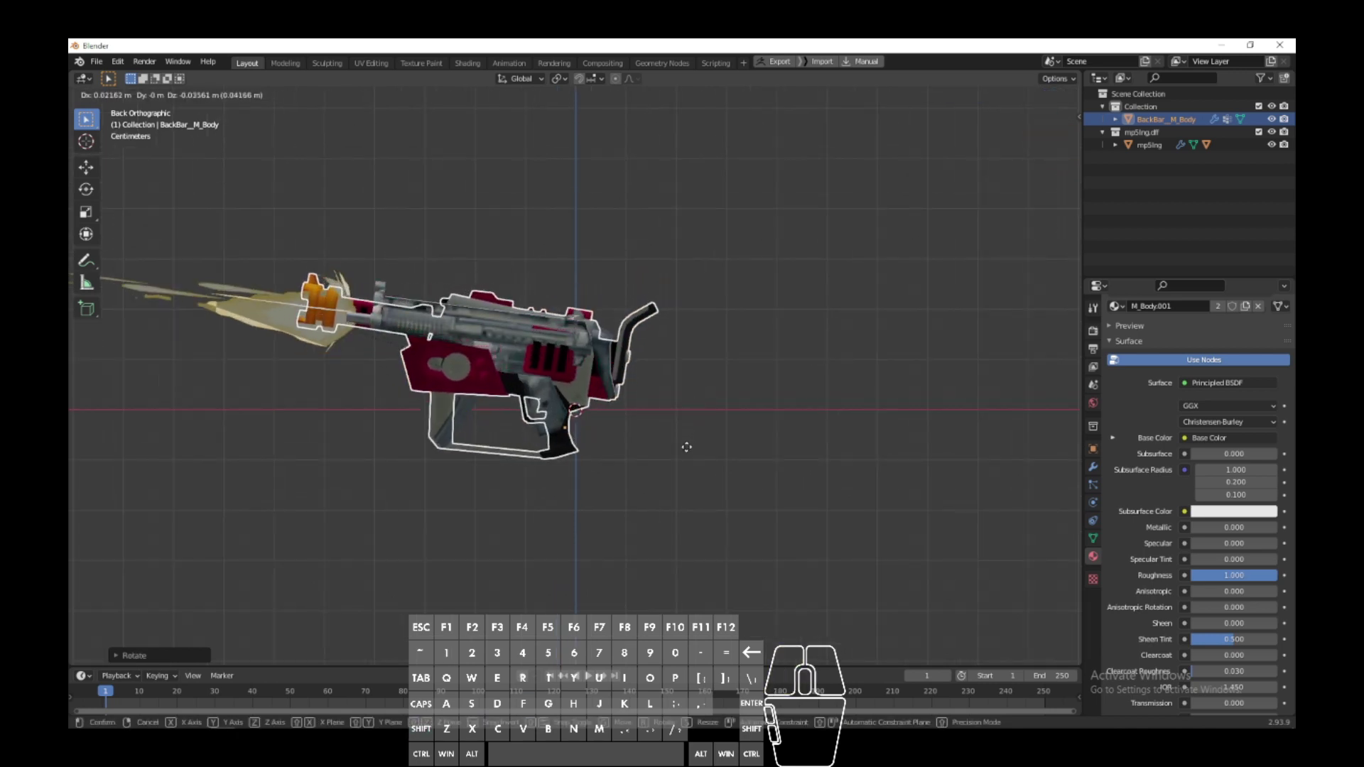
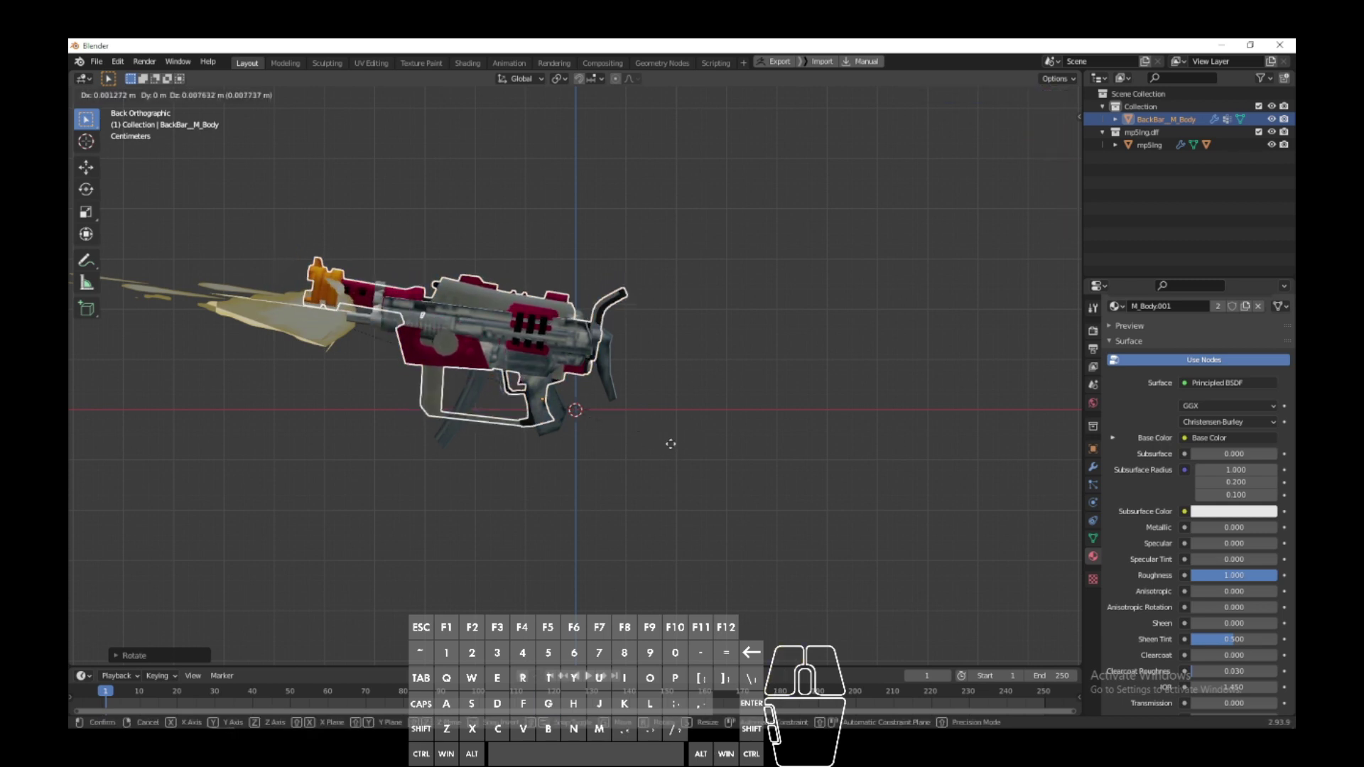
left_click(670, 448)
Step: Check the blaster-over-MP5 alignment from above, at an angle and from the back
left_click(790, 472)
left_click_drag(815, 543, 836, 393)
left_click(1055, 117)
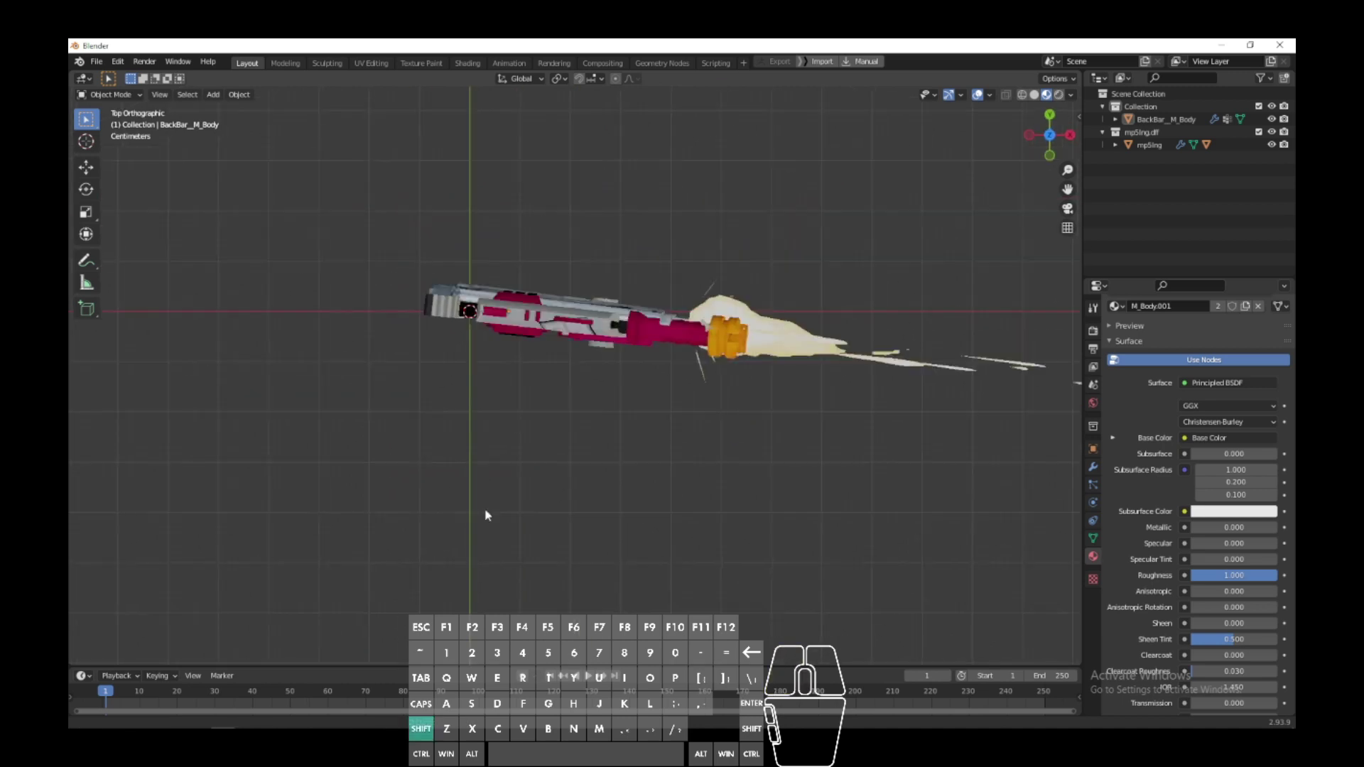
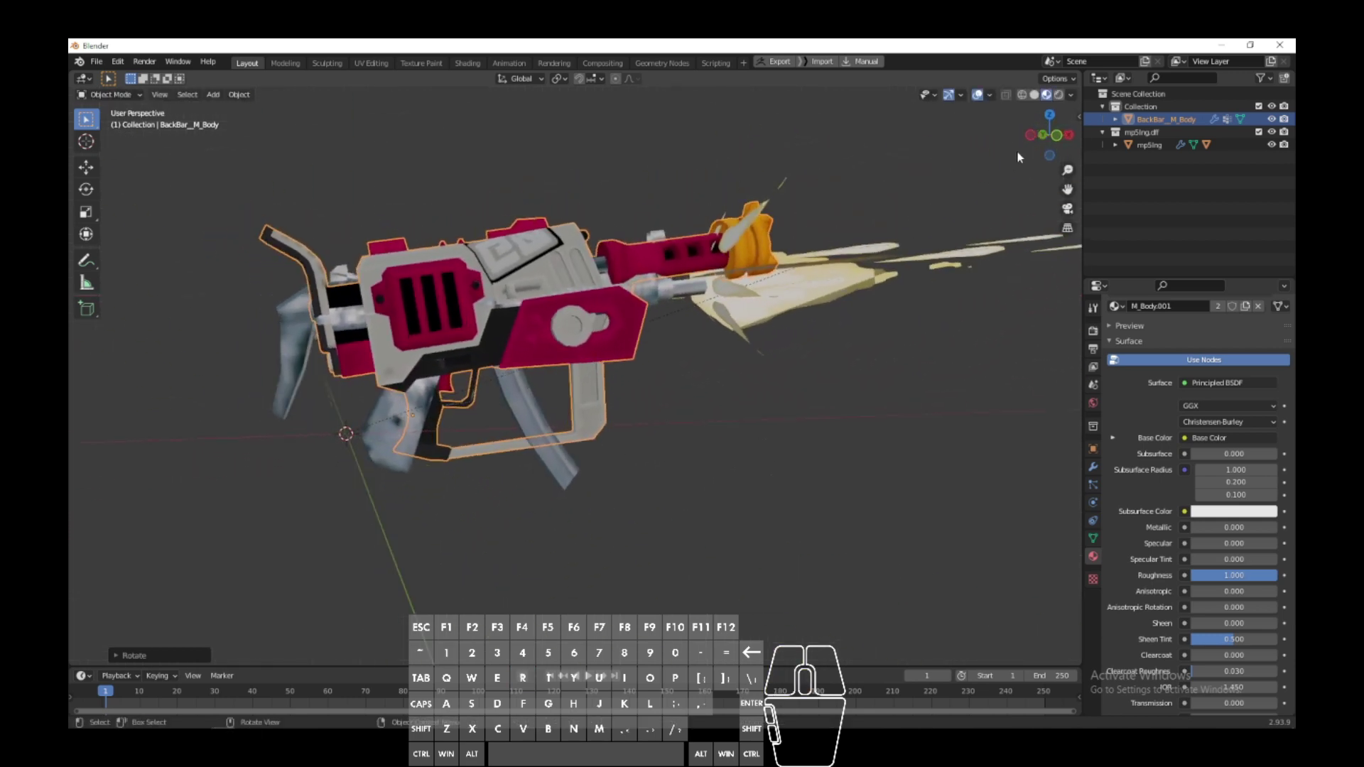
left_click(842, 277)
left_click(737, 525)
scroll("down", 3)
left_click_drag(664, 548, 403, 551)
left_click(649, 318)
left_click(887, 277)
left_click(1057, 142)
left_click_drag(790, 363, 809, 382)
left_click(630, 320)
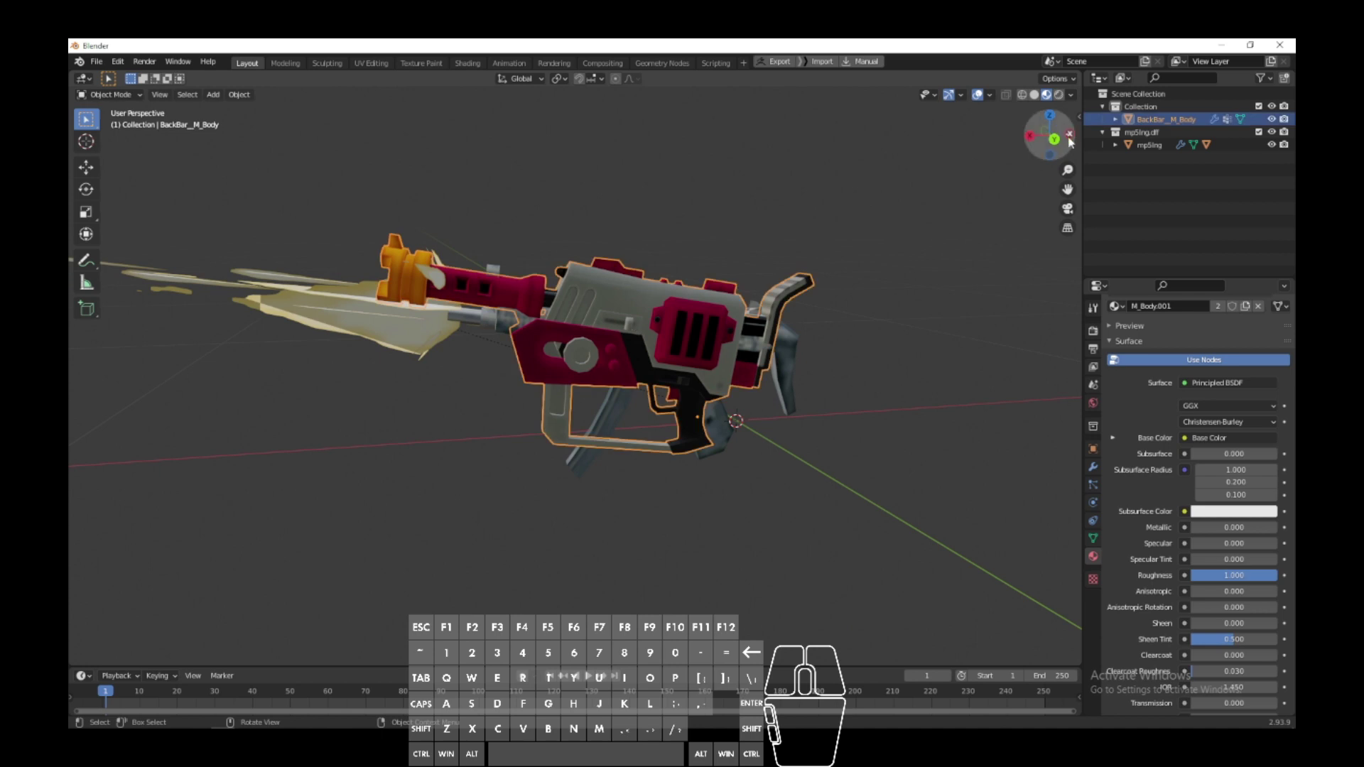
left_click(358, 336)
Step: Move the gunflash mesh to the blaster's barrel tip and verify its position
left_click(1057, 141)
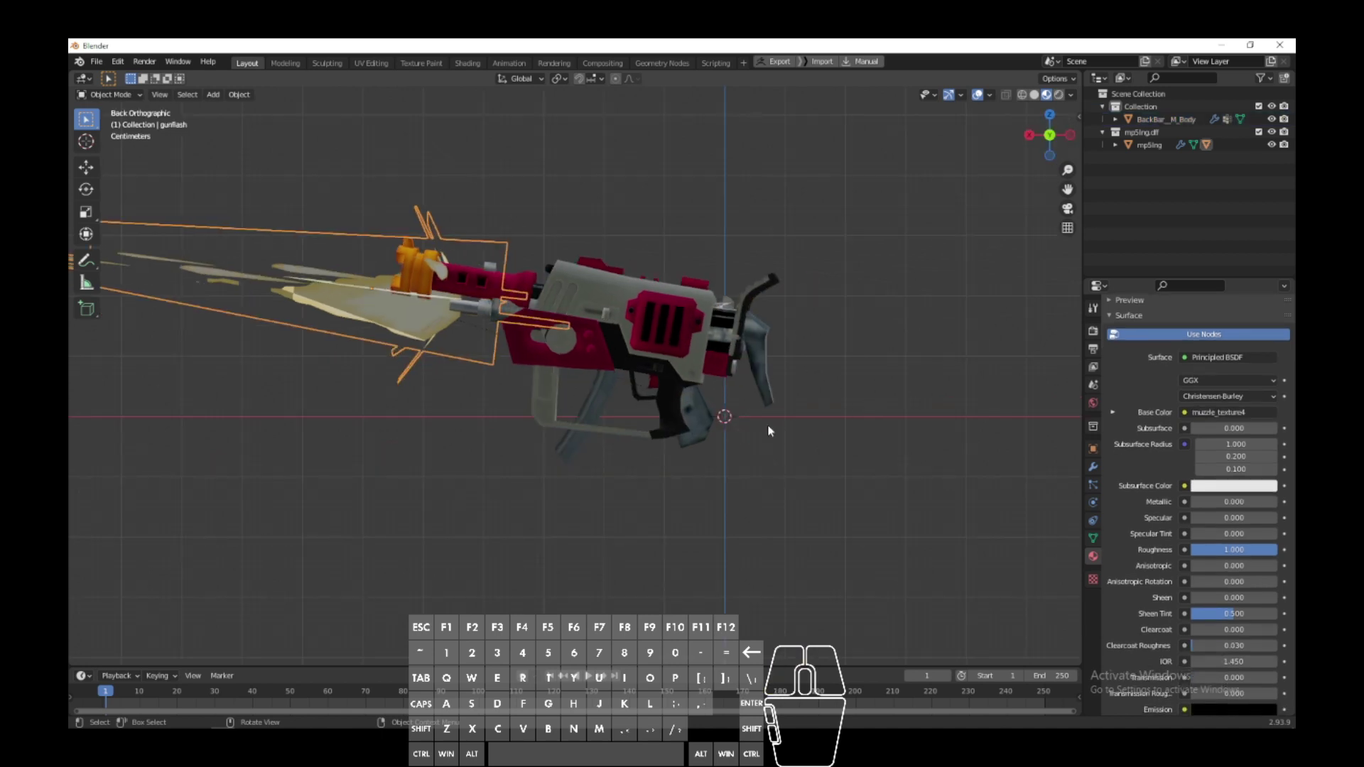
scroll("down", 3)
key("g")
left_click(512, 474)
left_click_drag(685, 480, 796, 495)
left_click_drag(666, 479, 792, 475)
left_click(723, 482)
left_click_drag(539, 468, 574, 447)
Step: Expand mp5lng in the Outliner and hide its gunflash mesh from the viewport
middle_click(449, 410)
left_click(448, 411)
left_click(424, 417)
left_click(625, 471)
left_click_drag(653, 484, 573, 527)
left_click_drag(677, 476, 463, 466)
left_click(1066, 147)
left_click(800, 398)
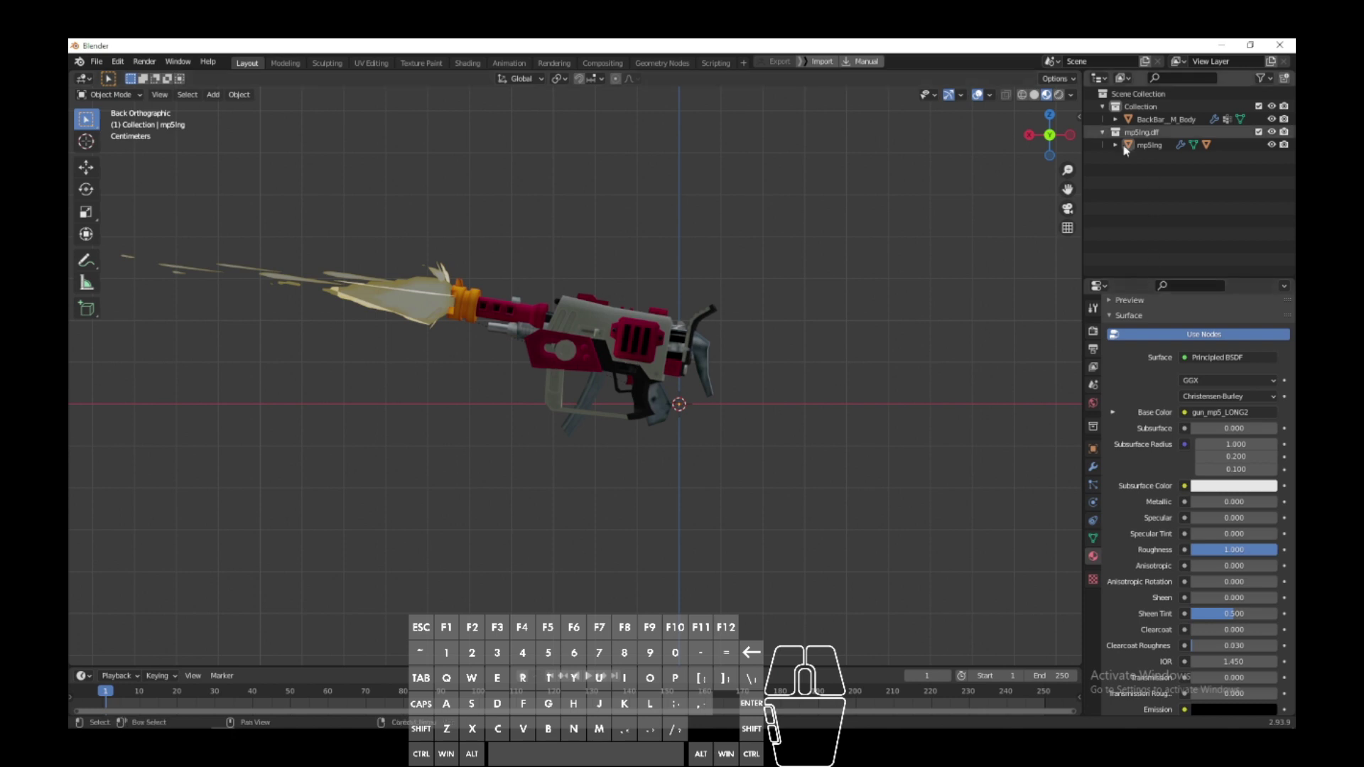
left_click(1118, 142)
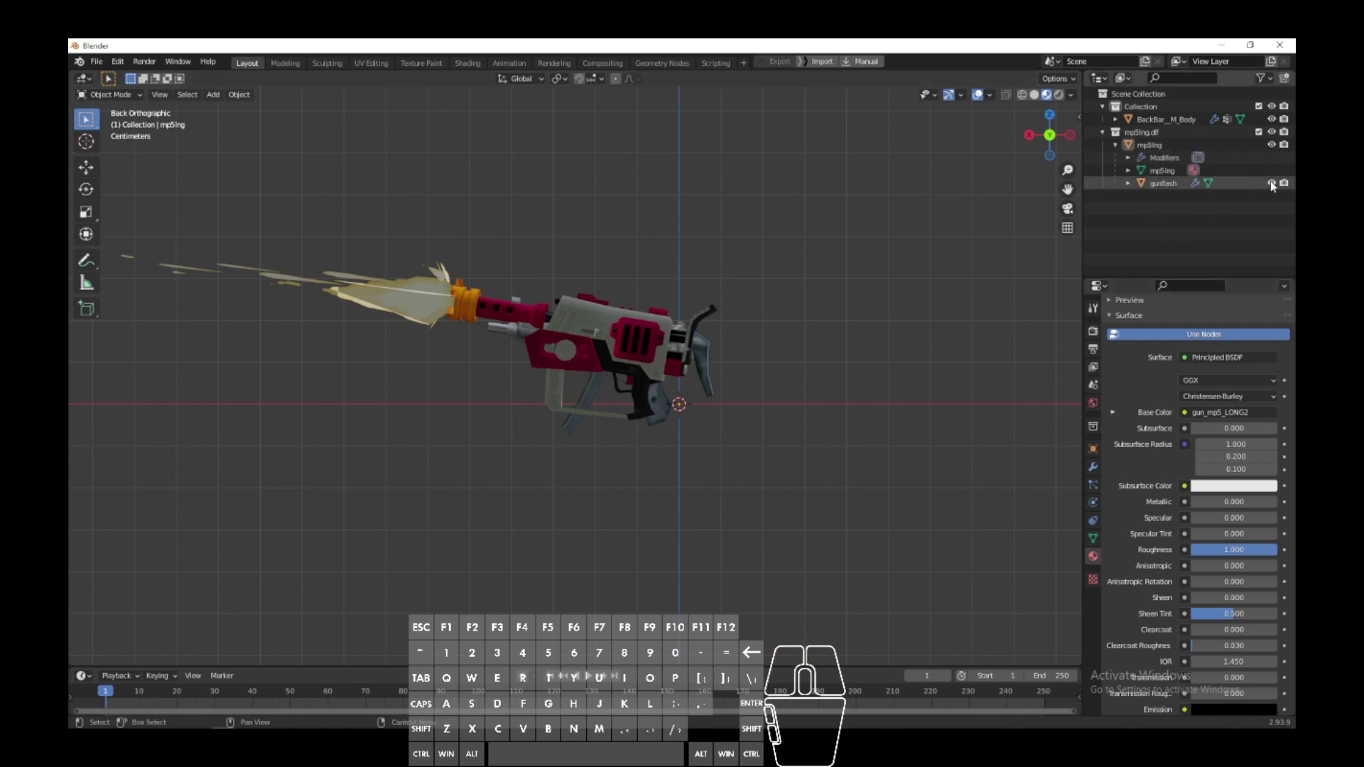
left_click(1275, 183)
Step: Attempt joining BackBar_M_Body with mp5lng, then undo the wrong join
middle_click(760, 368)
left_click(726, 267)
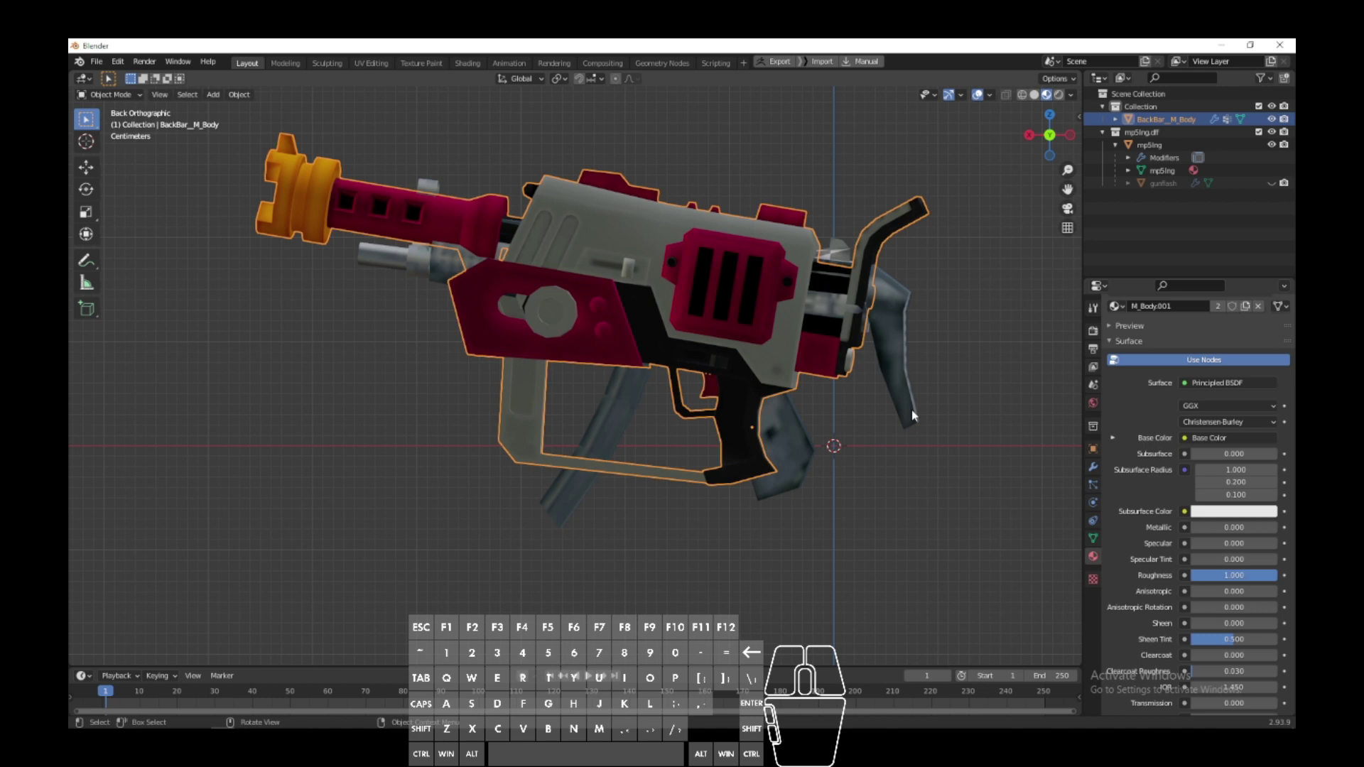
left_click(713, 304)
left_click(727, 219)
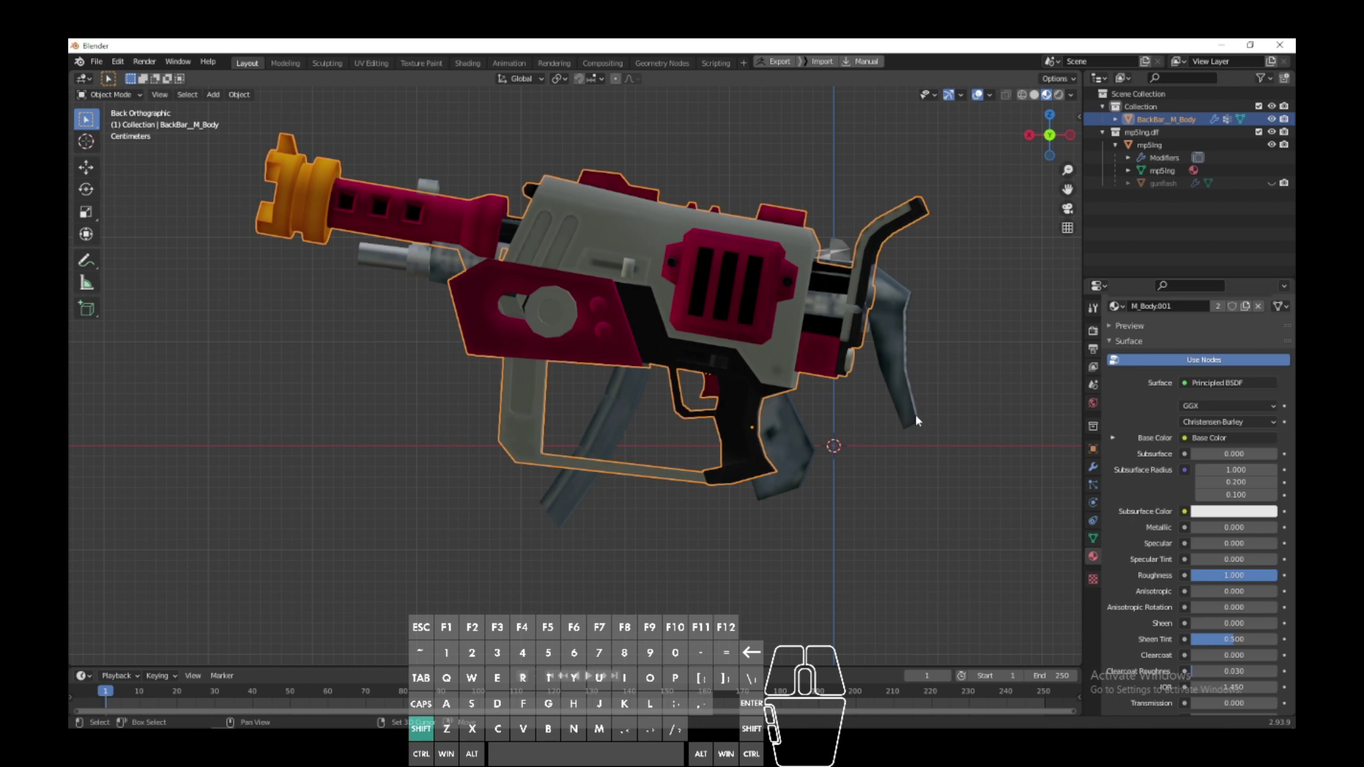
left_click(918, 418)
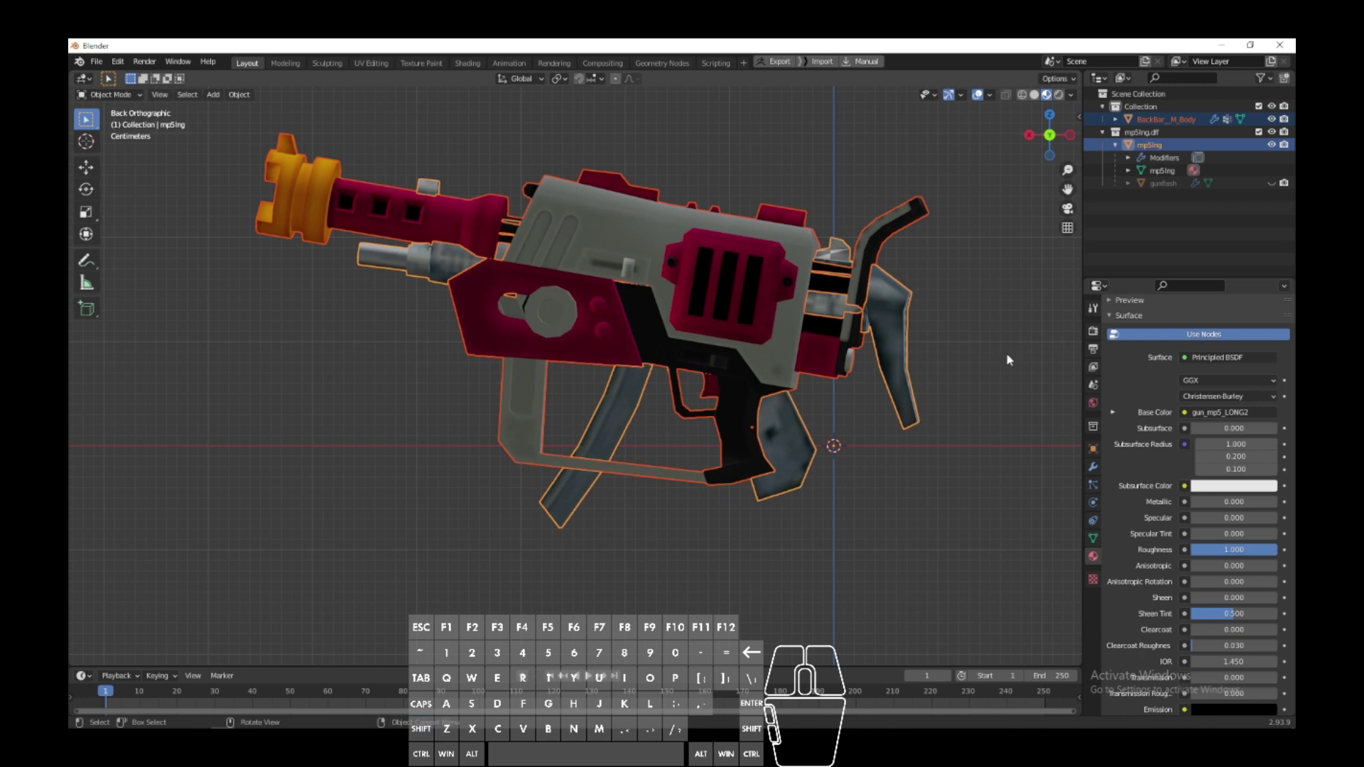
key("ctrl+j")
left_click(1012, 356)
middle_click(982, 383)
key("ctrl+z")
key("ctrl+z")
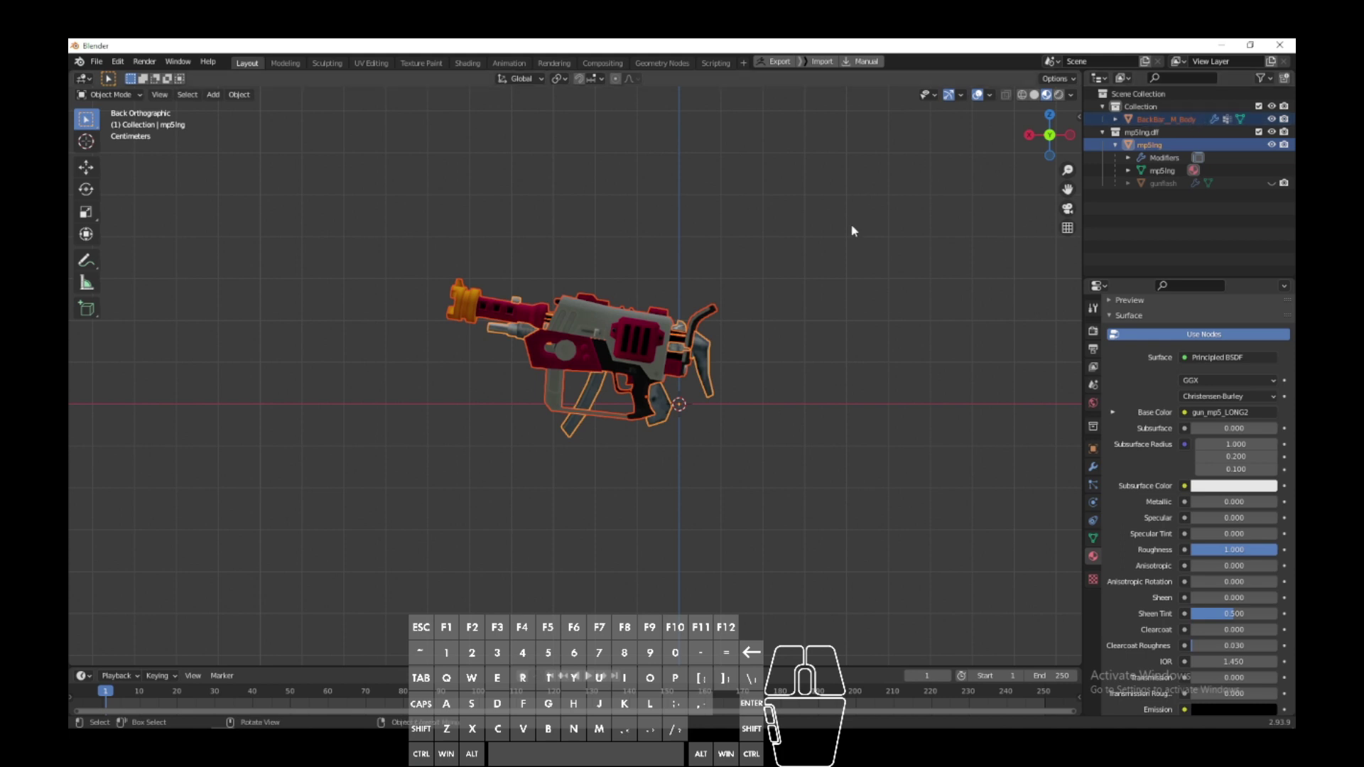
Step: Try the join again with mp5lng alone selected and undo that accidental change too
left_click(815, 280)
left_click(634, 350)
left_click(678, 437)
left_click(677, 414)
middle_click(720, 438)
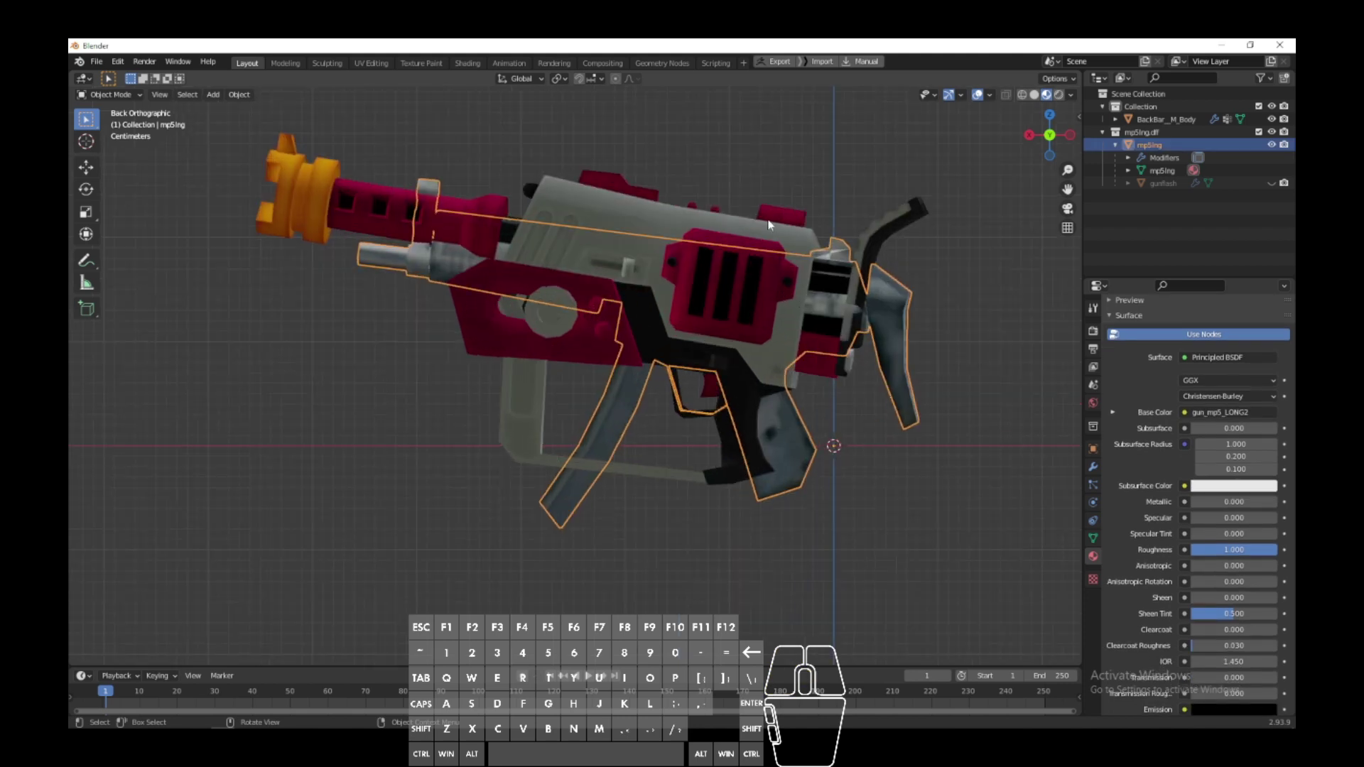
left_click(771, 221)
key("ctrl+j")
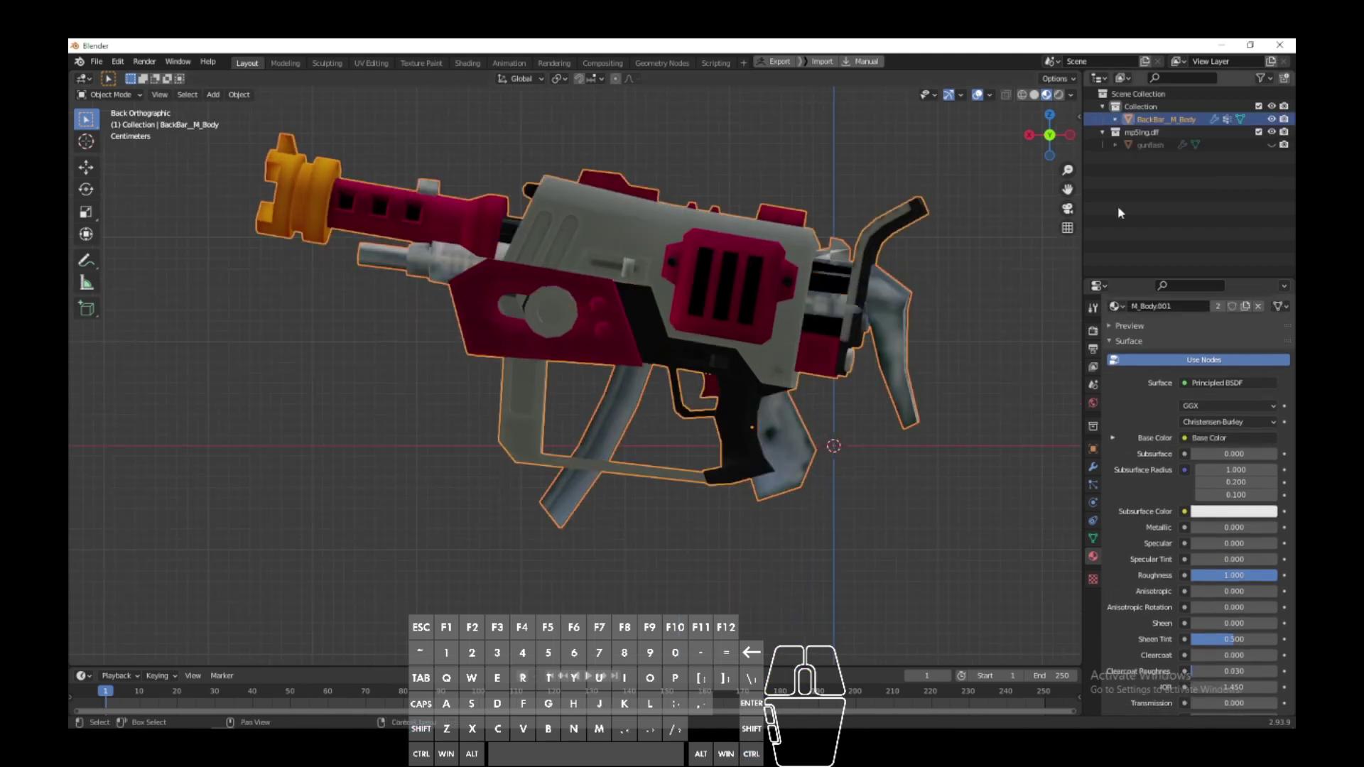
left_click(1118, 147)
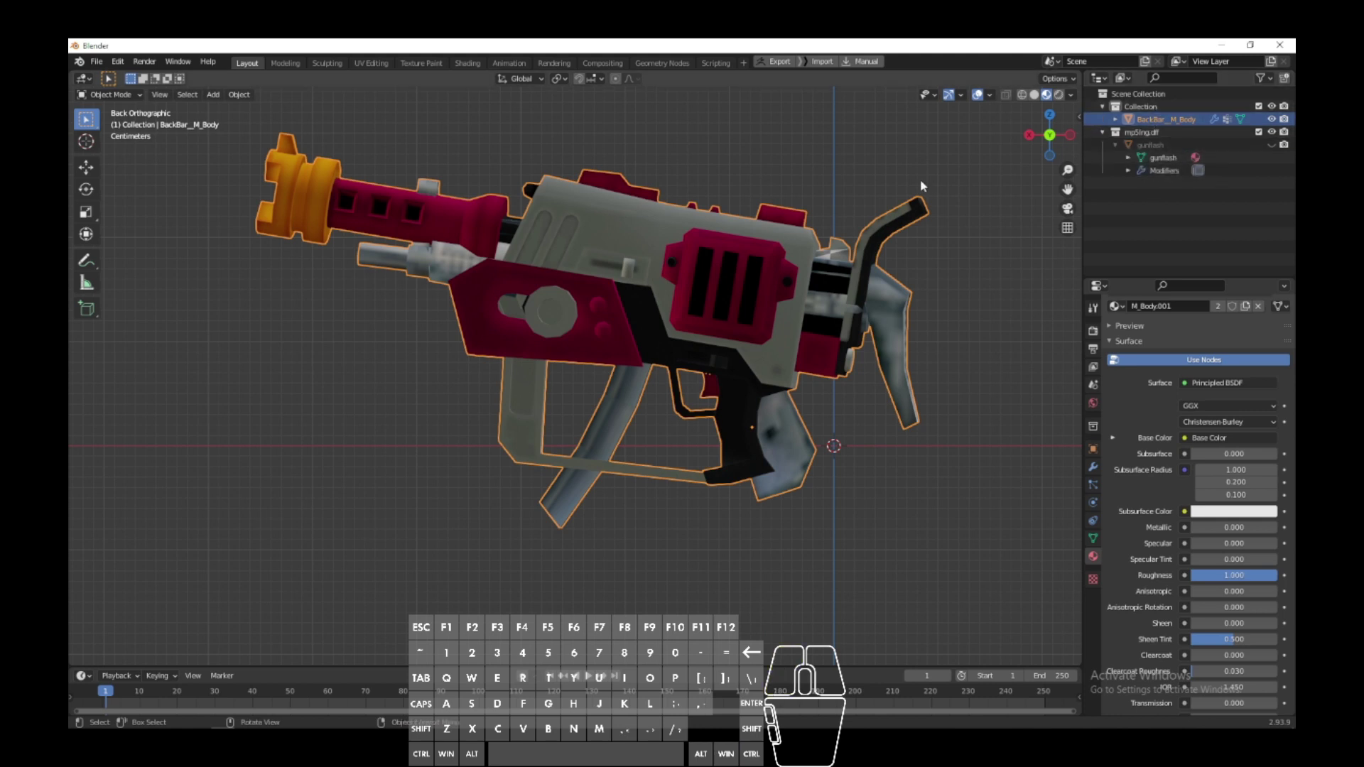
key("ctrl+z")
key("ctrl+z")
Step: Select BackBar_M_Body and add mp5lng to the selection, ready to join
left_click(977, 277)
left_click(796, 236)
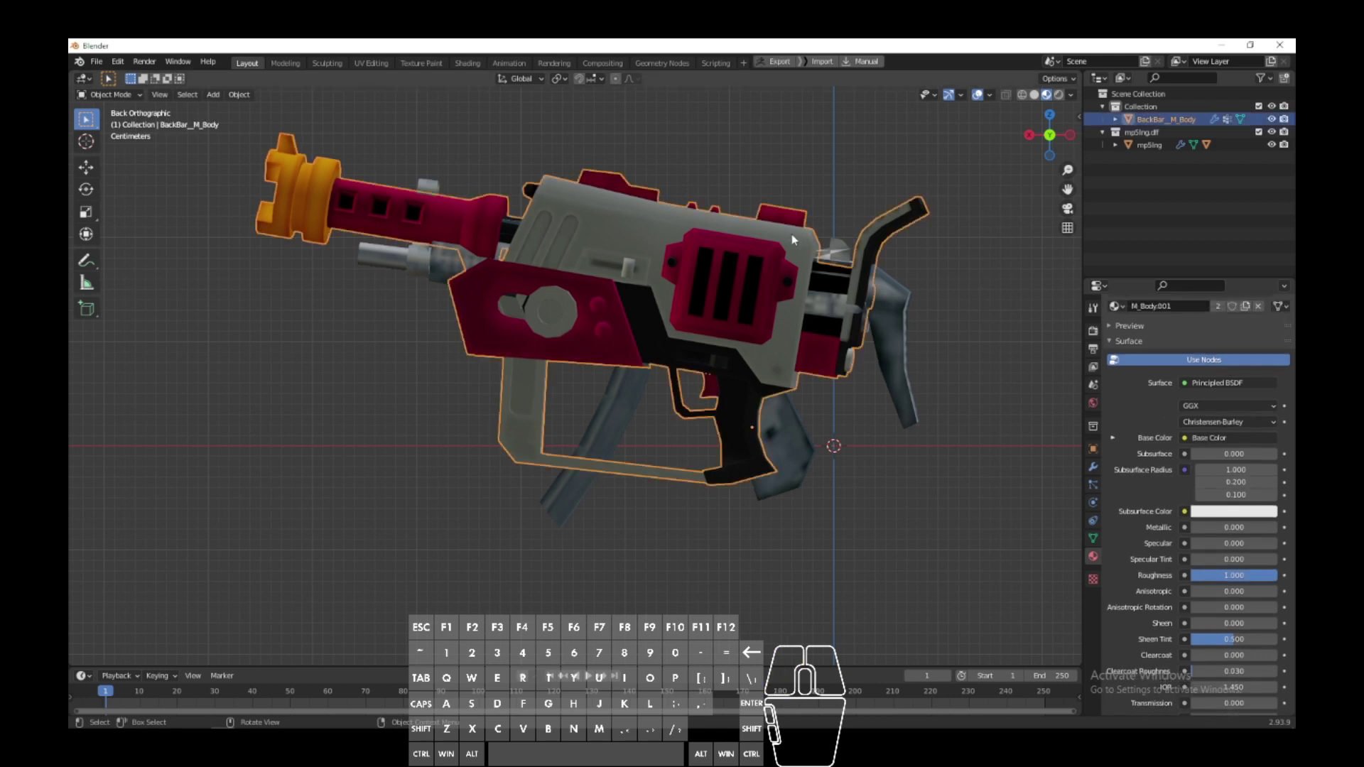
left_click(915, 424)
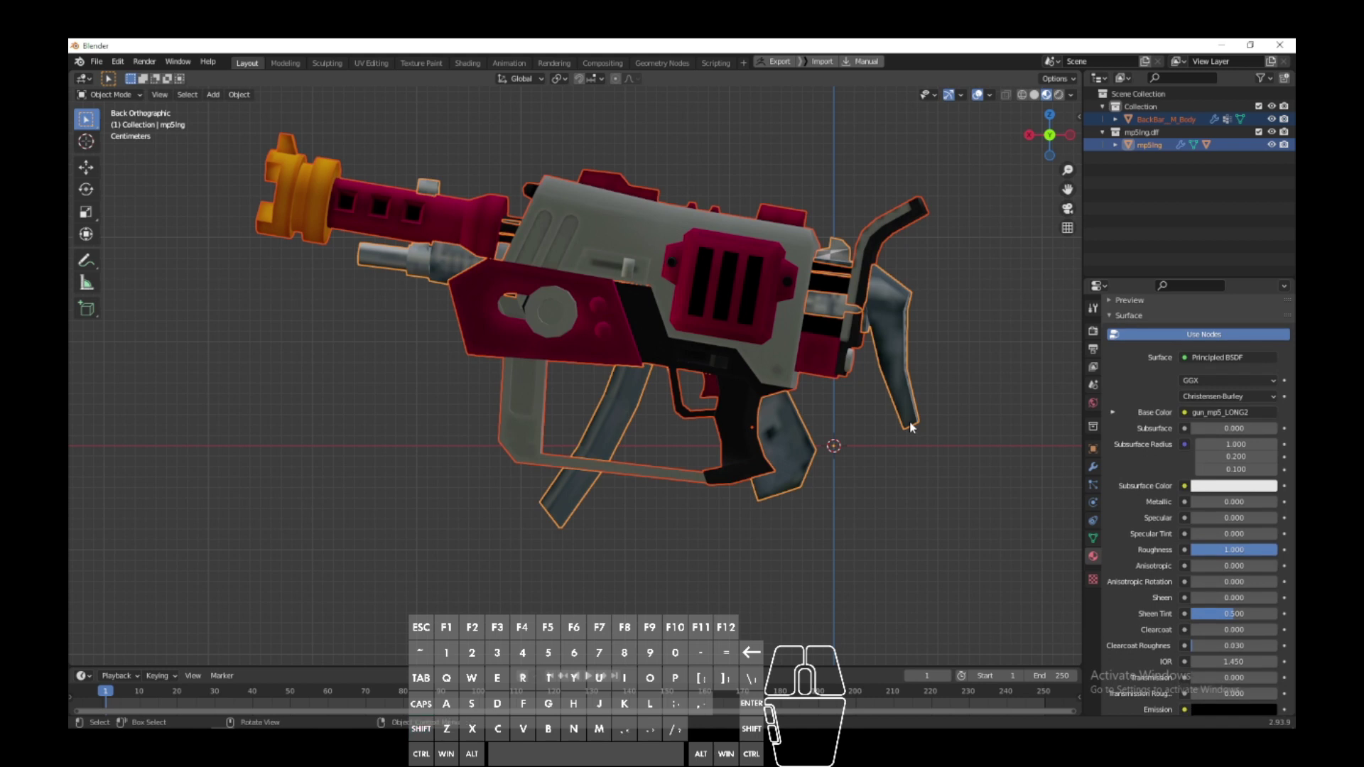
Step: Join the blaster into mp5lng, then delete all faces using the mp5lng.0 material in Edit Mode
key("ctrl+j")
left_click(1021, 422)
scroll("down", 3)
scroll("up", 3)
left_click(787, 490)
left_click(760, 458)
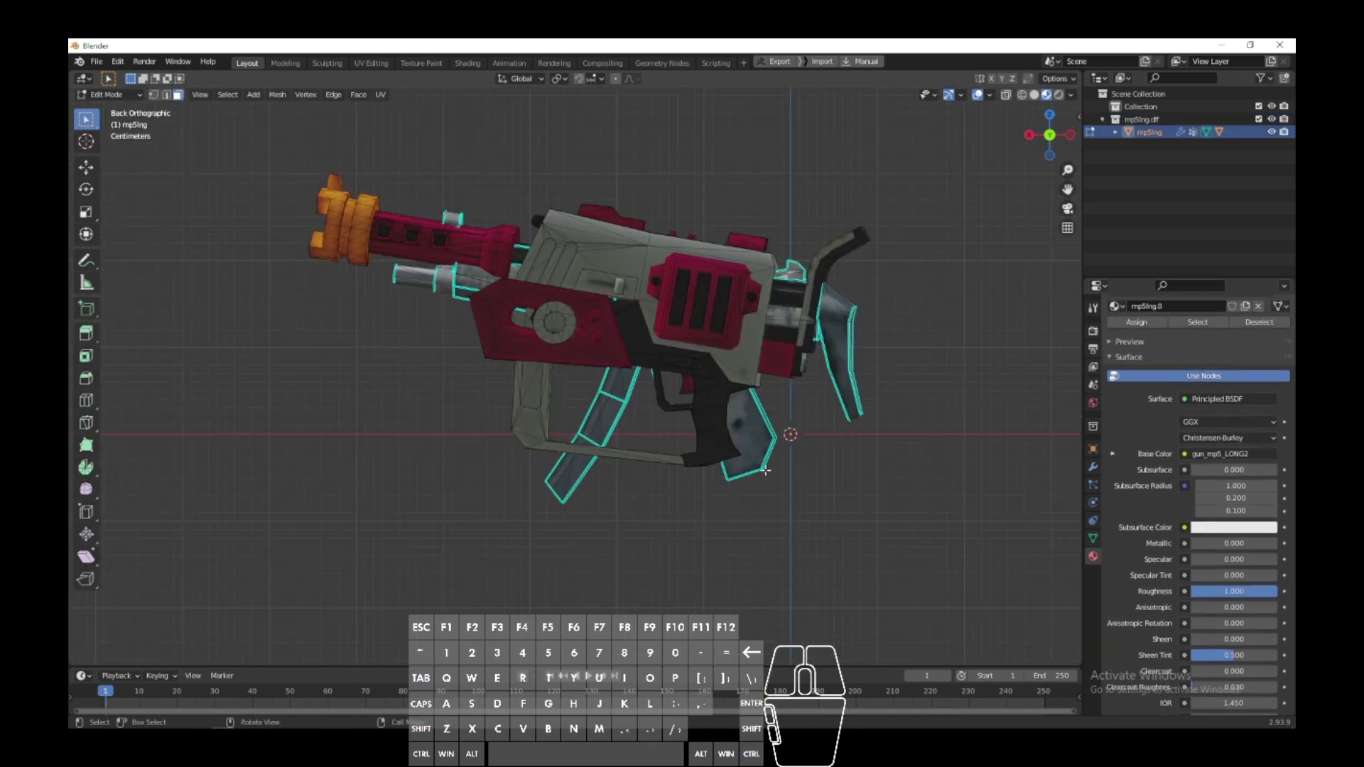
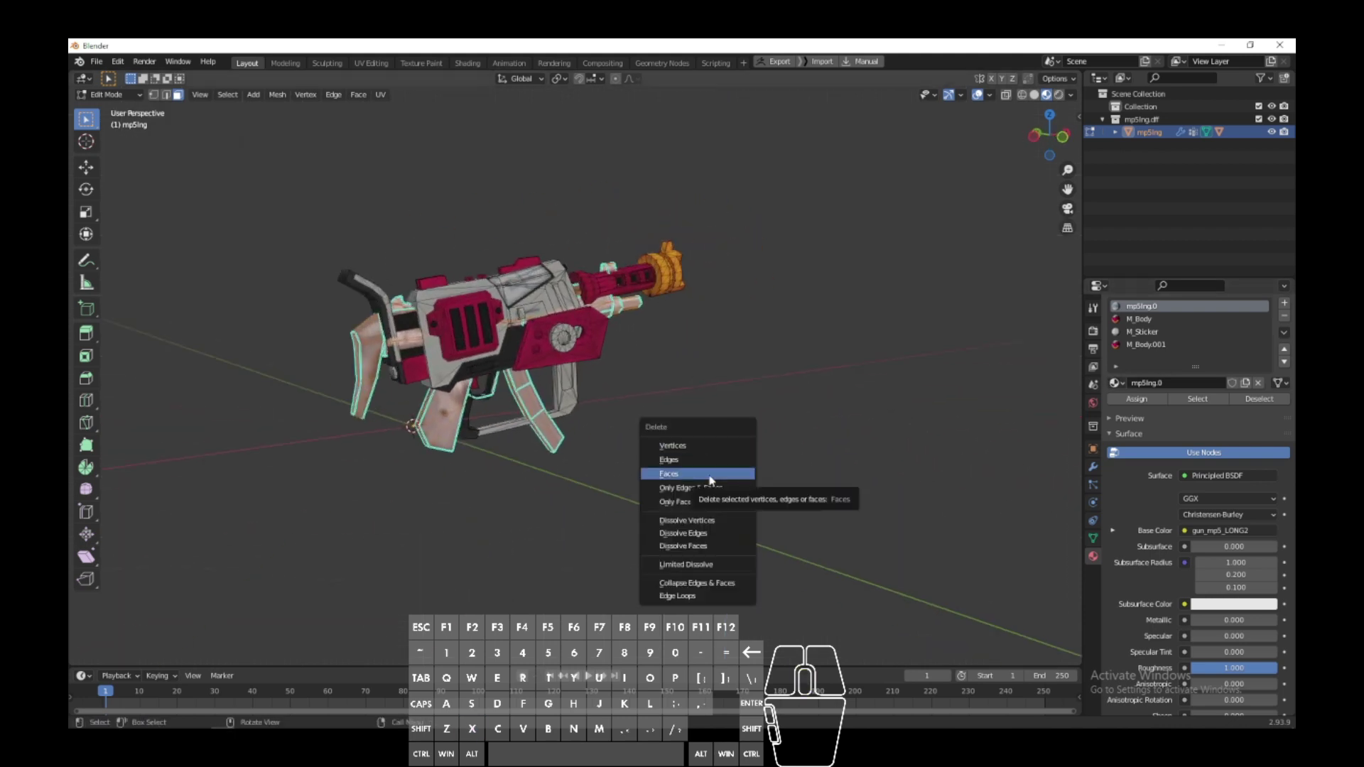
left_click(713, 478)
key("Tab")
left_click(447, 495)
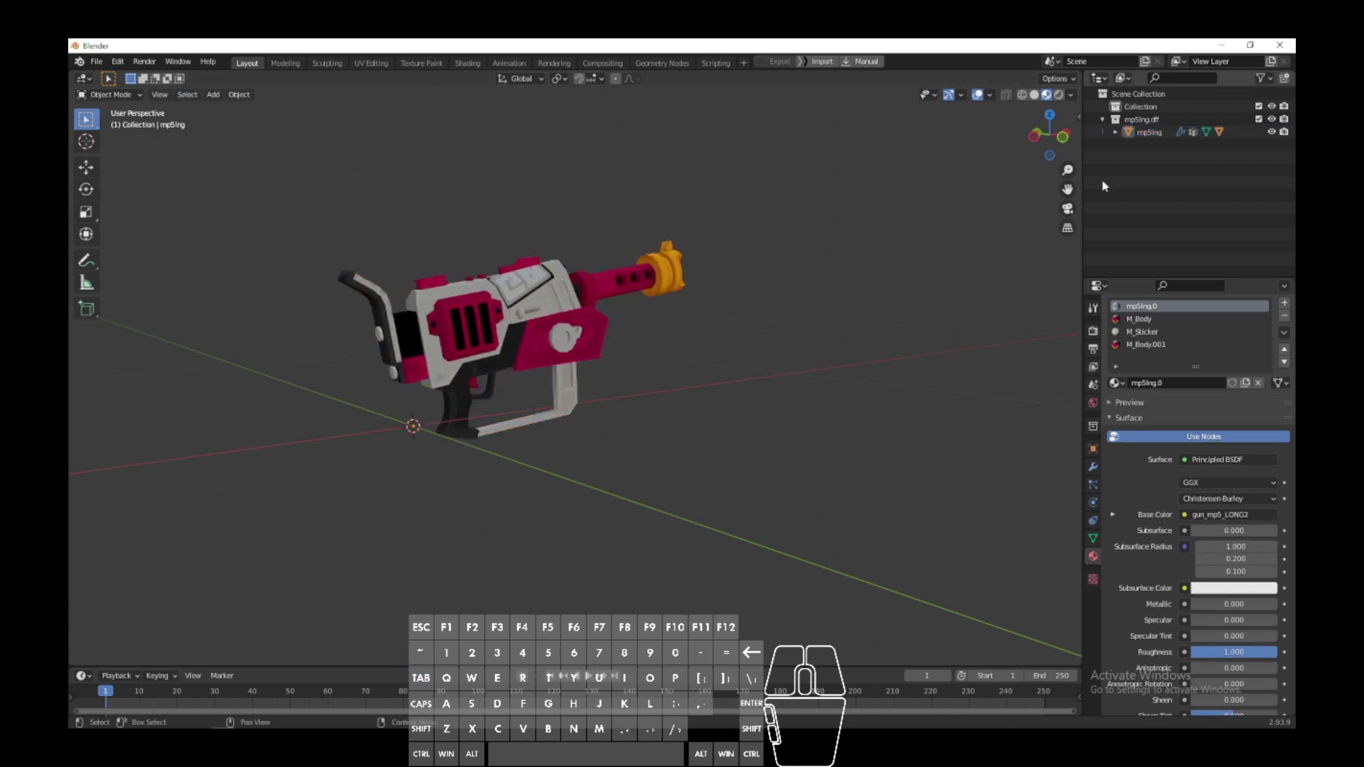
Step: Review the blaster-shaped mp5lng object in the Outliner and viewport and nudge its position
left_click(1119, 131)
left_click(1275, 183)
left_click_drag(781, 479, 601, 490)
left_click(622, 427)
left_click(1055, 118)
middle_click(888, 338)
key("g")
left_click(940, 399)
left_click(920, 486)
left_click(1067, 137)
left_click(1067, 137)
scroll("down", 3)
scroll("up", 3)
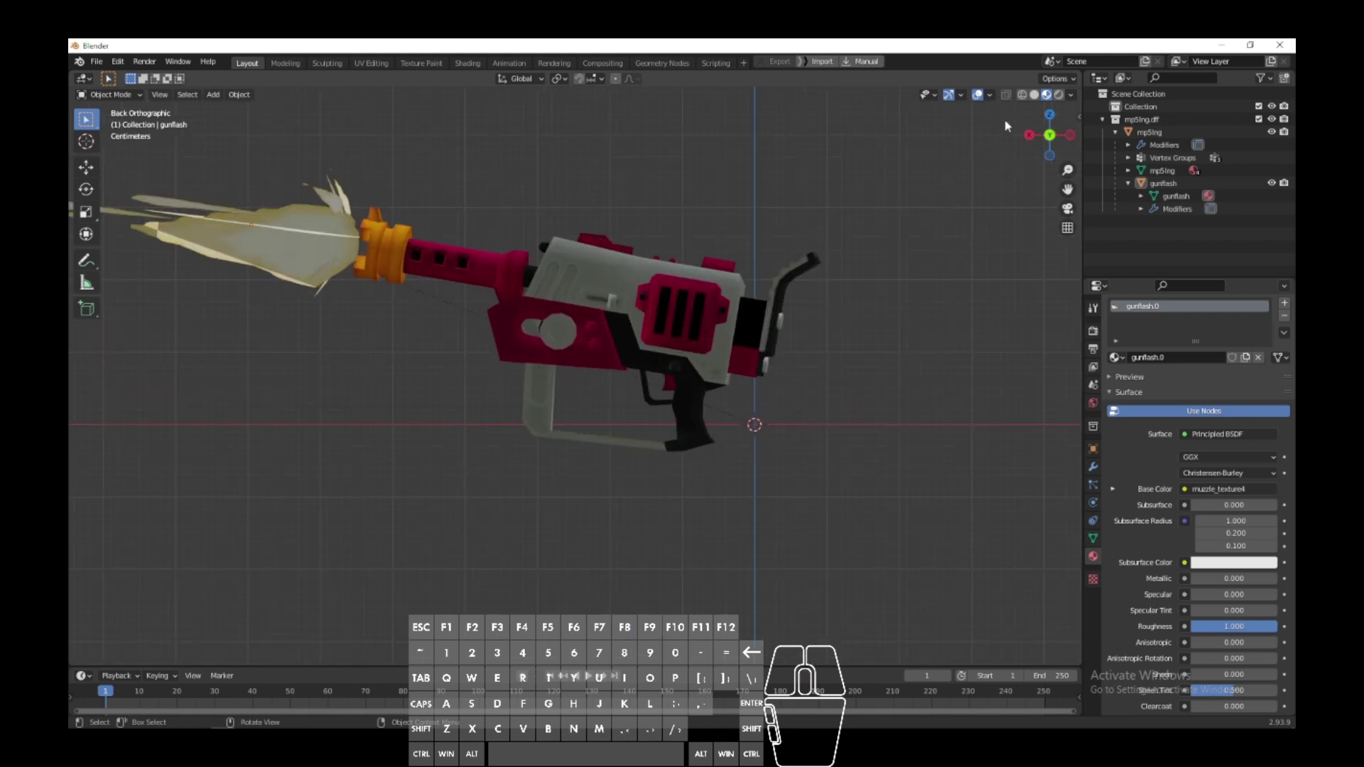
Step: Export the model as mp5lng.dff with DragonFF into the New Folder inside MP5
left_click(980, 89)
left_click(979, 89)
left_click(980, 90)
left_click(979, 89)
left_click(980, 90)
double_click(980, 90)
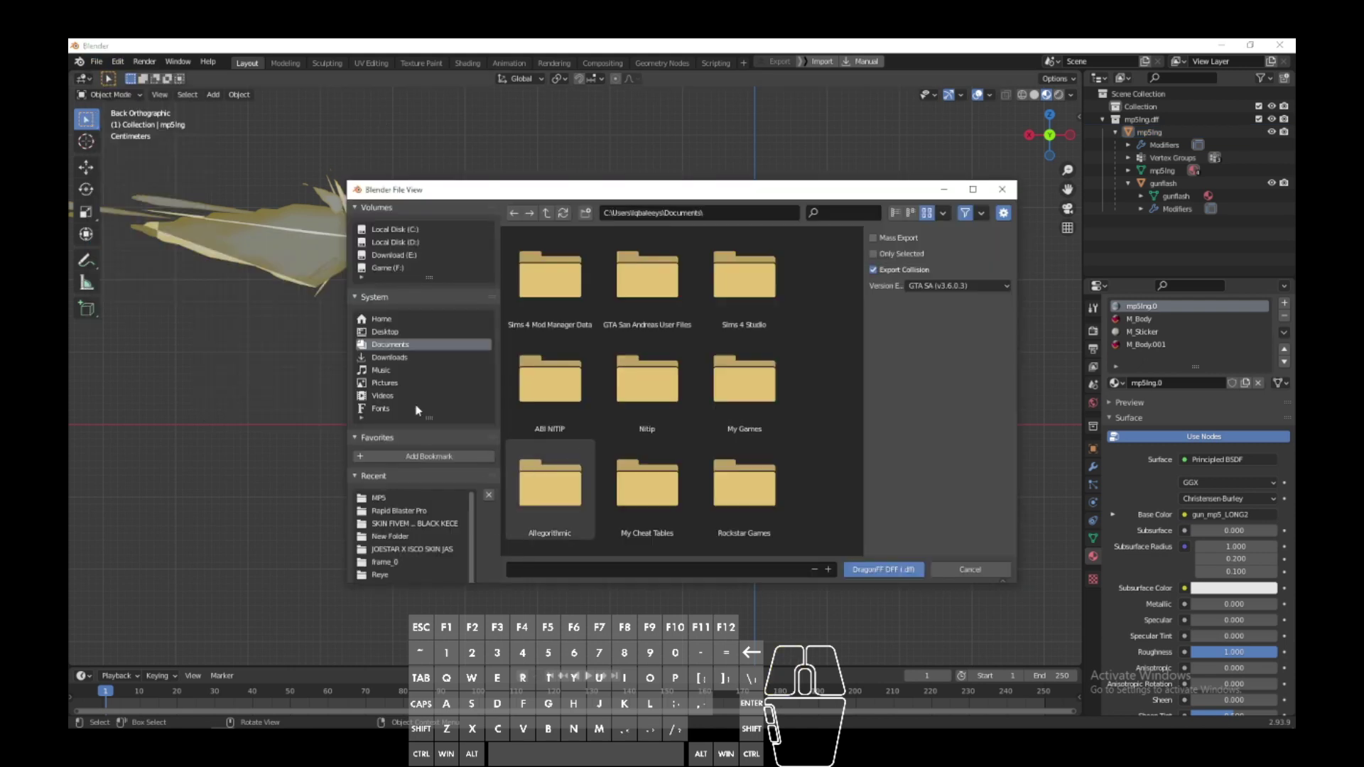
left_click(980, 89)
double_click(980, 90)
left_click(979, 89)
double_click(979, 89)
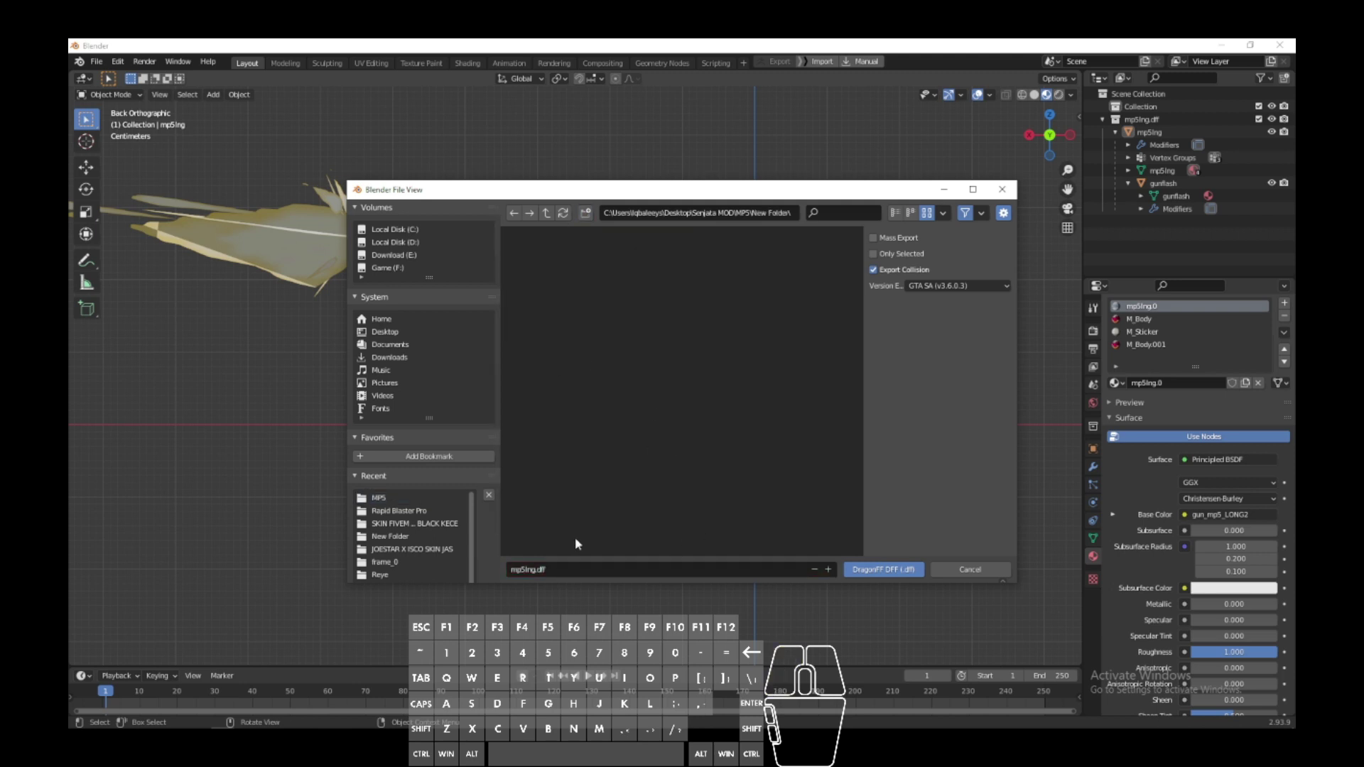
left_click(979, 89)
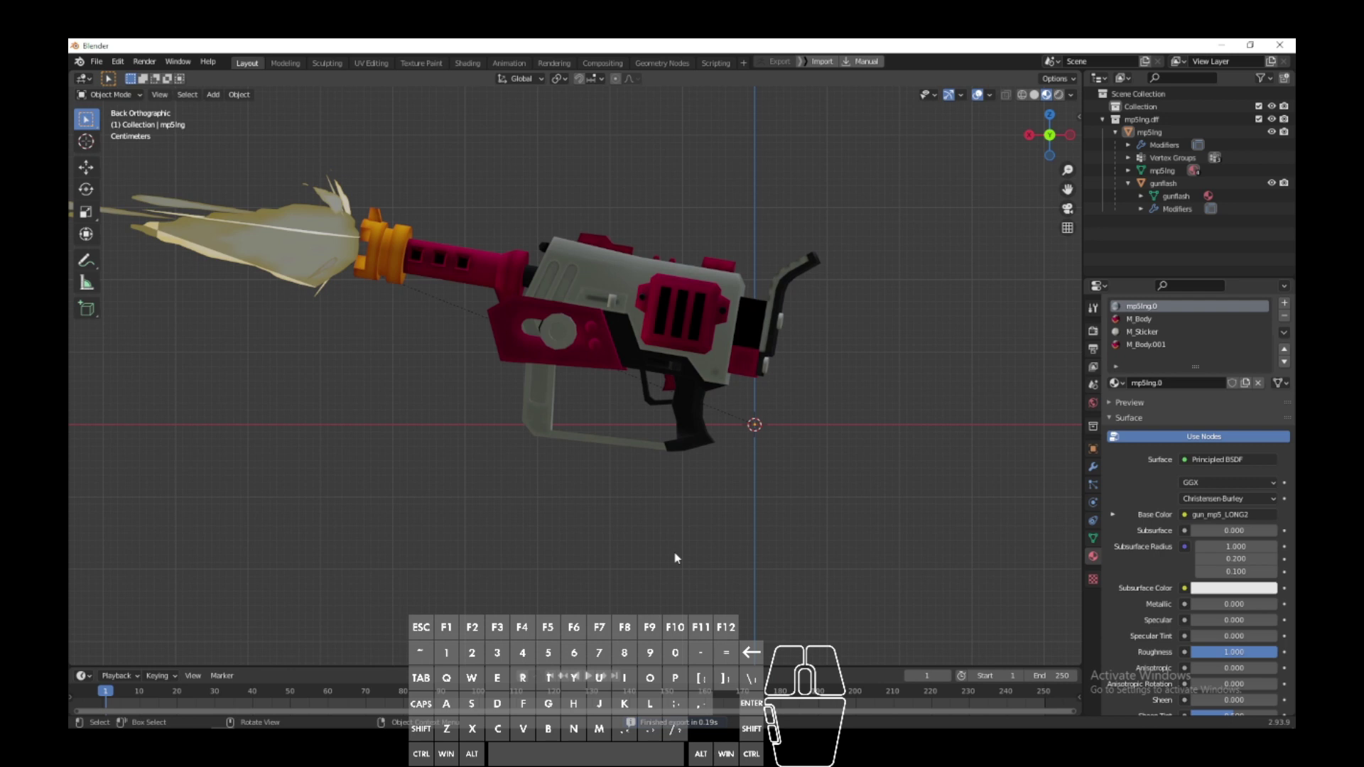
Step: Navigate File Explorer to Senjata MOD > MP5 and select the mp5lng texture dictionary
left_click(980, 90)
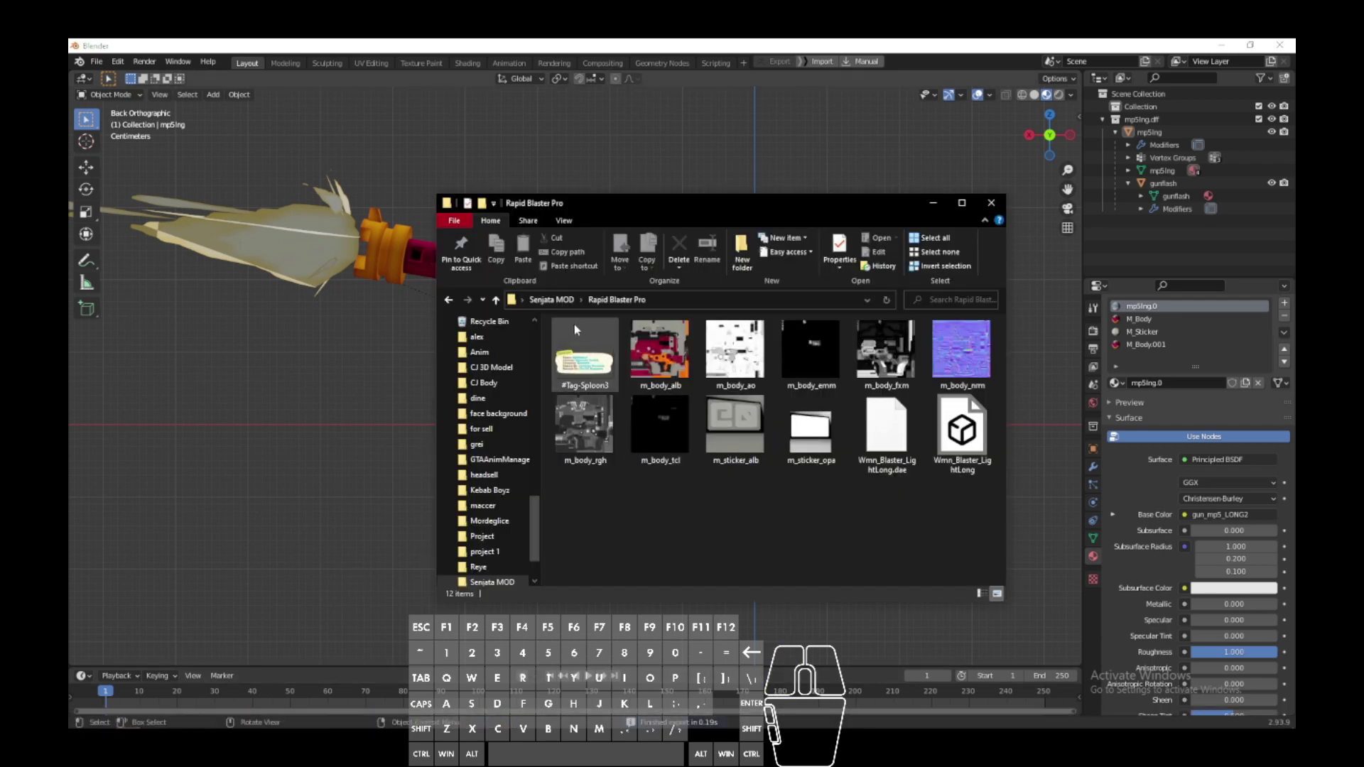
left_click(980, 89)
left_click(979, 90)
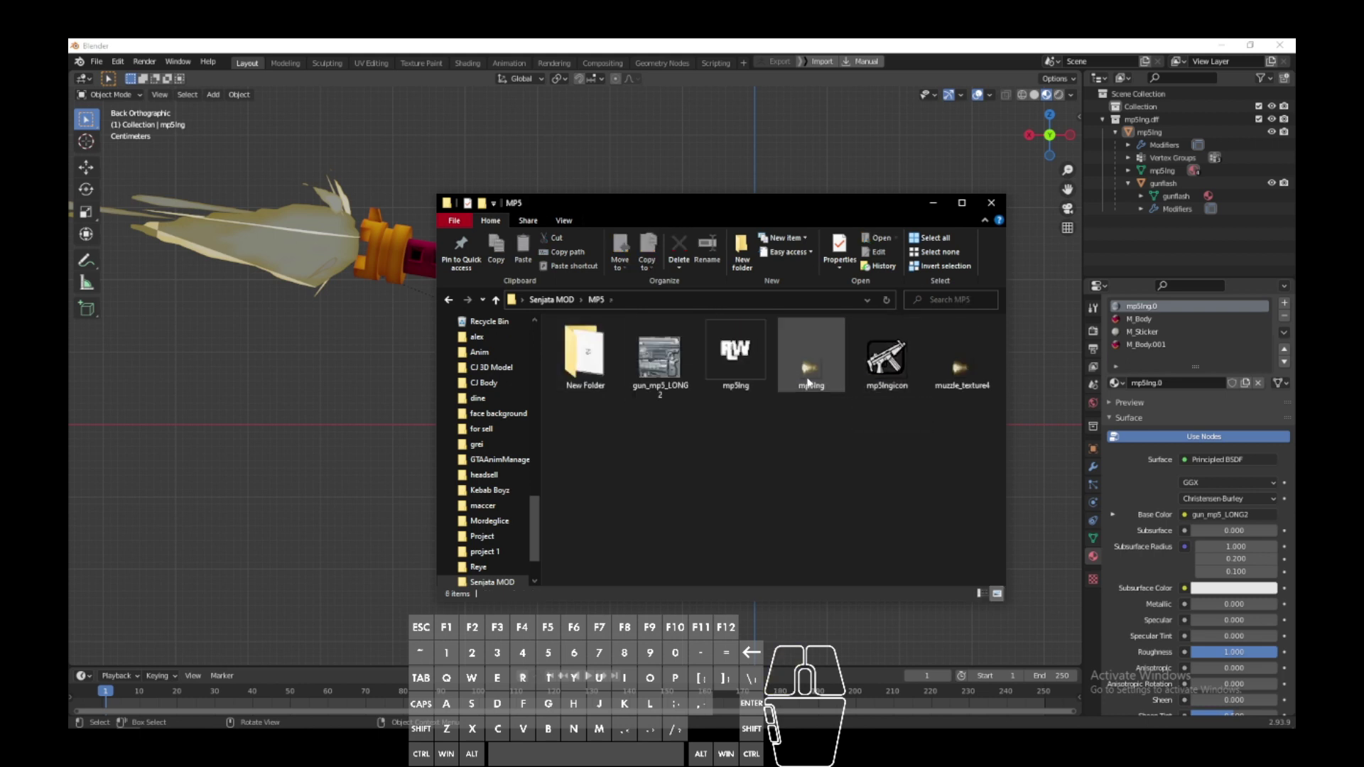
left_click(979, 89)
Step: Copy mp5lng and open mp5lng.txd in the Magic.TXD texture editor
key("ctrl+c")
double_click(979, 89)
right_click(980, 89)
double_click(980, 89)
double_click(979, 89)
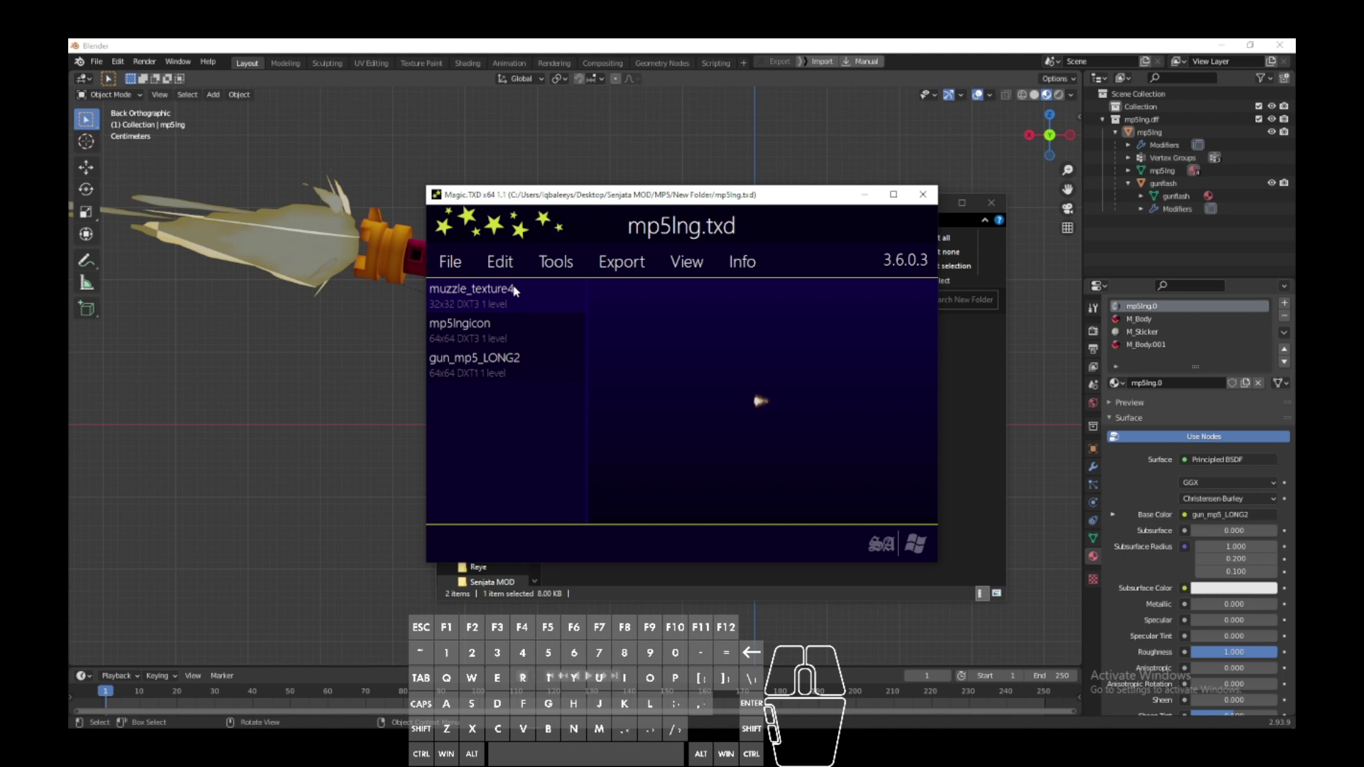
Step: Select the gun_mp5_LONG2 texture and start Edit > Replace to import an image
left_click(980, 89)
left_click(980, 90)
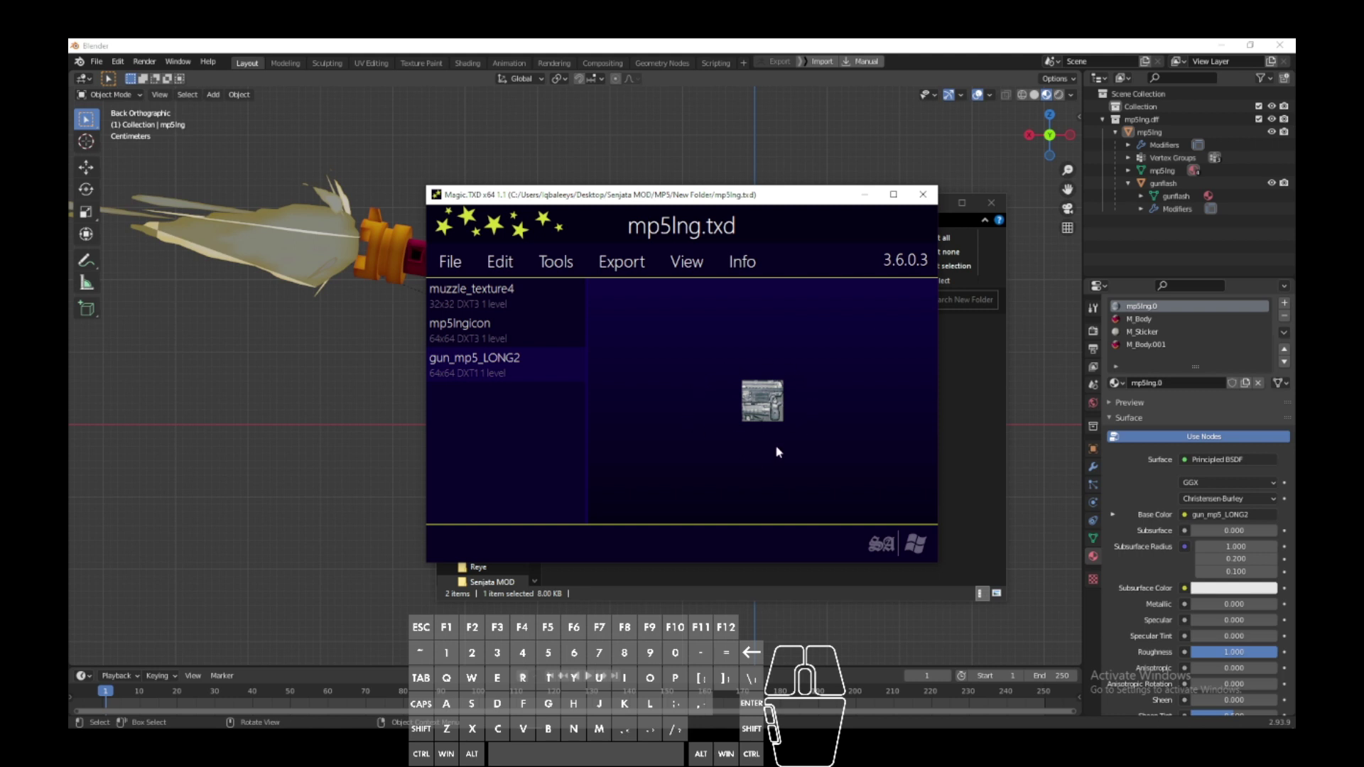
left_click(488, 267)
left_click(497, 294)
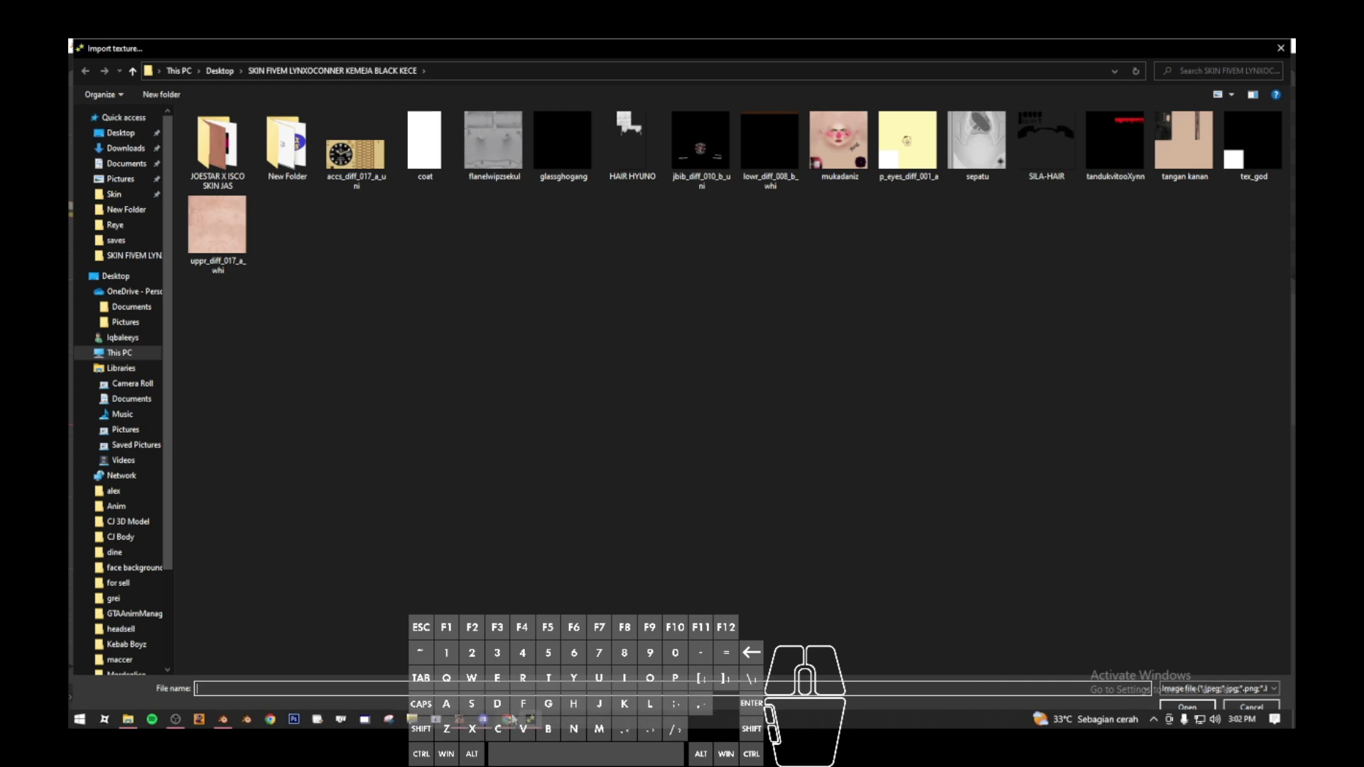
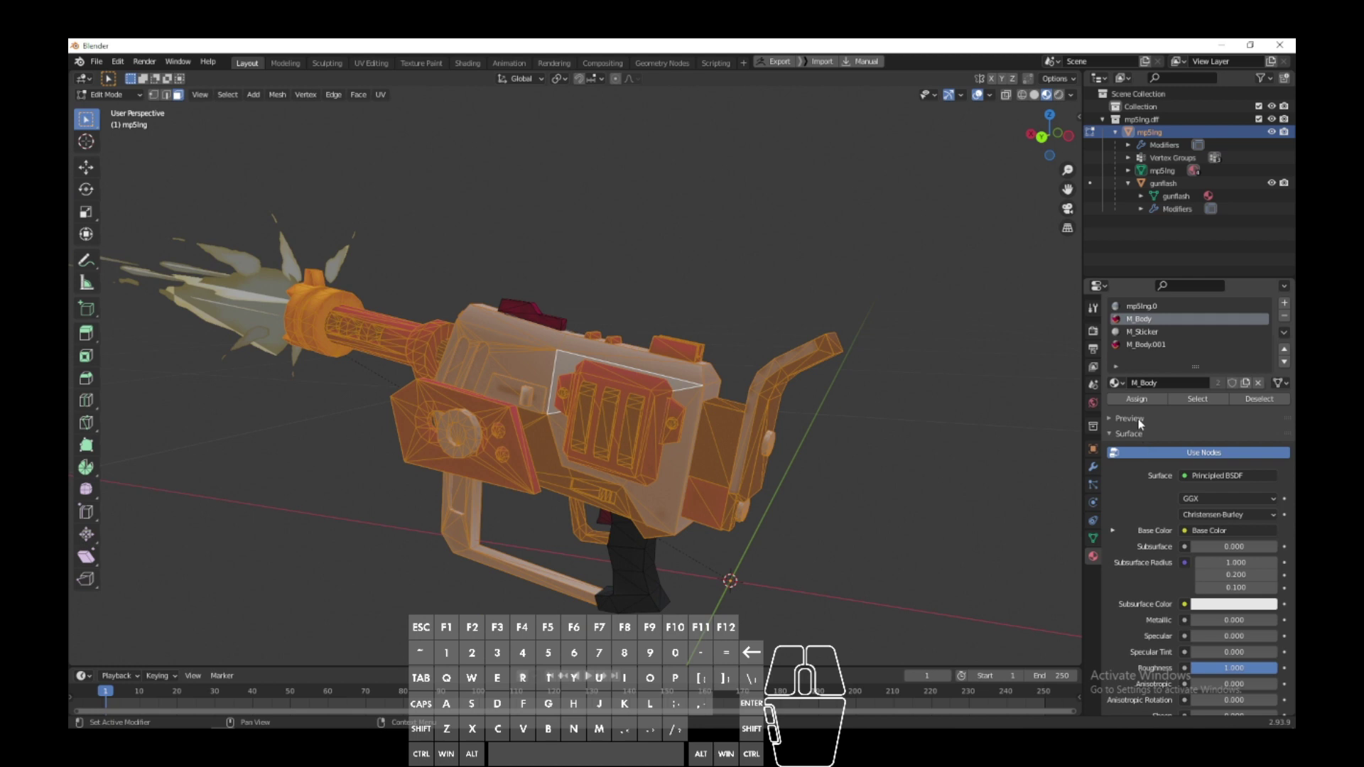
Step: Check in Blender which image the M_Body material uses
left_click(1141, 419)
left_click(1286, 432)
middle_click(1209, 559)
left_click(1119, 564)
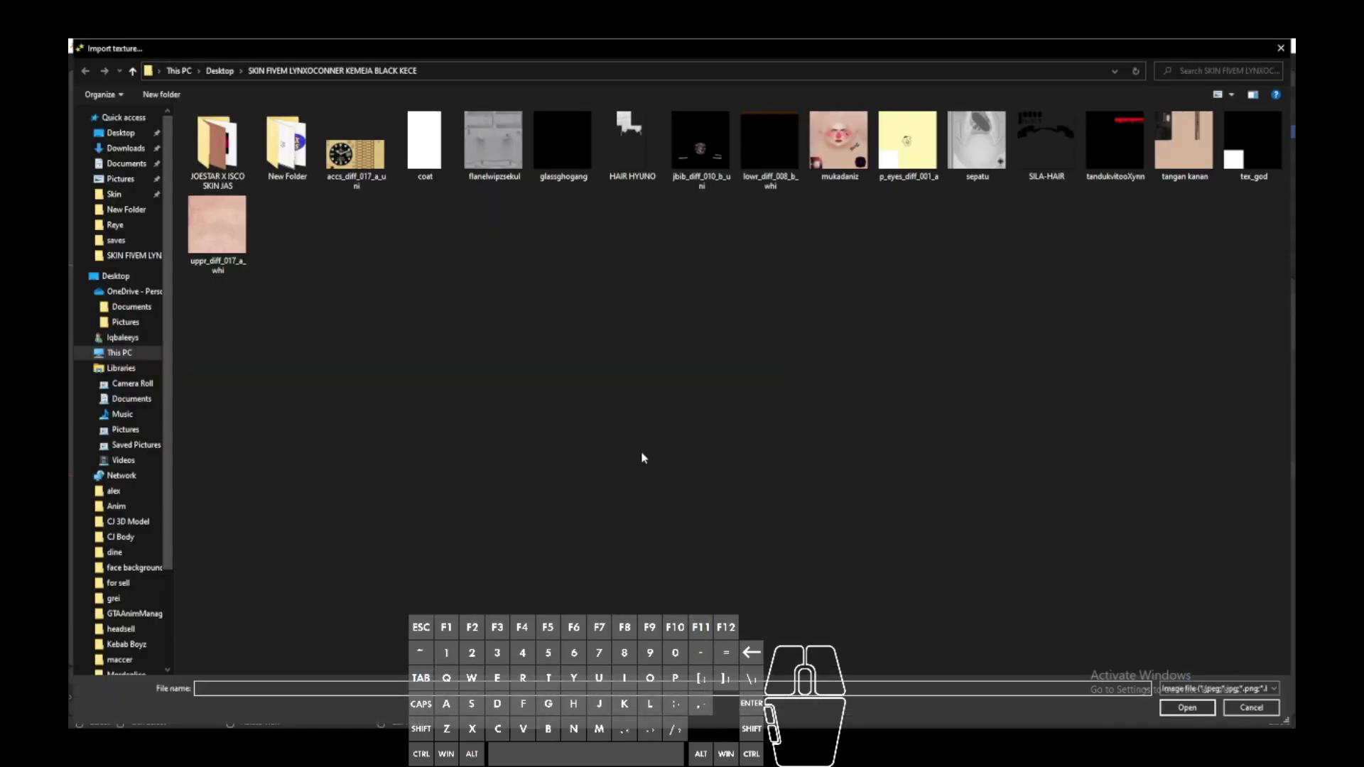
Step: Browse the import dialog to Desktop > Senjata MOD > Rapid Blaster Pro
left_click(231, 74)
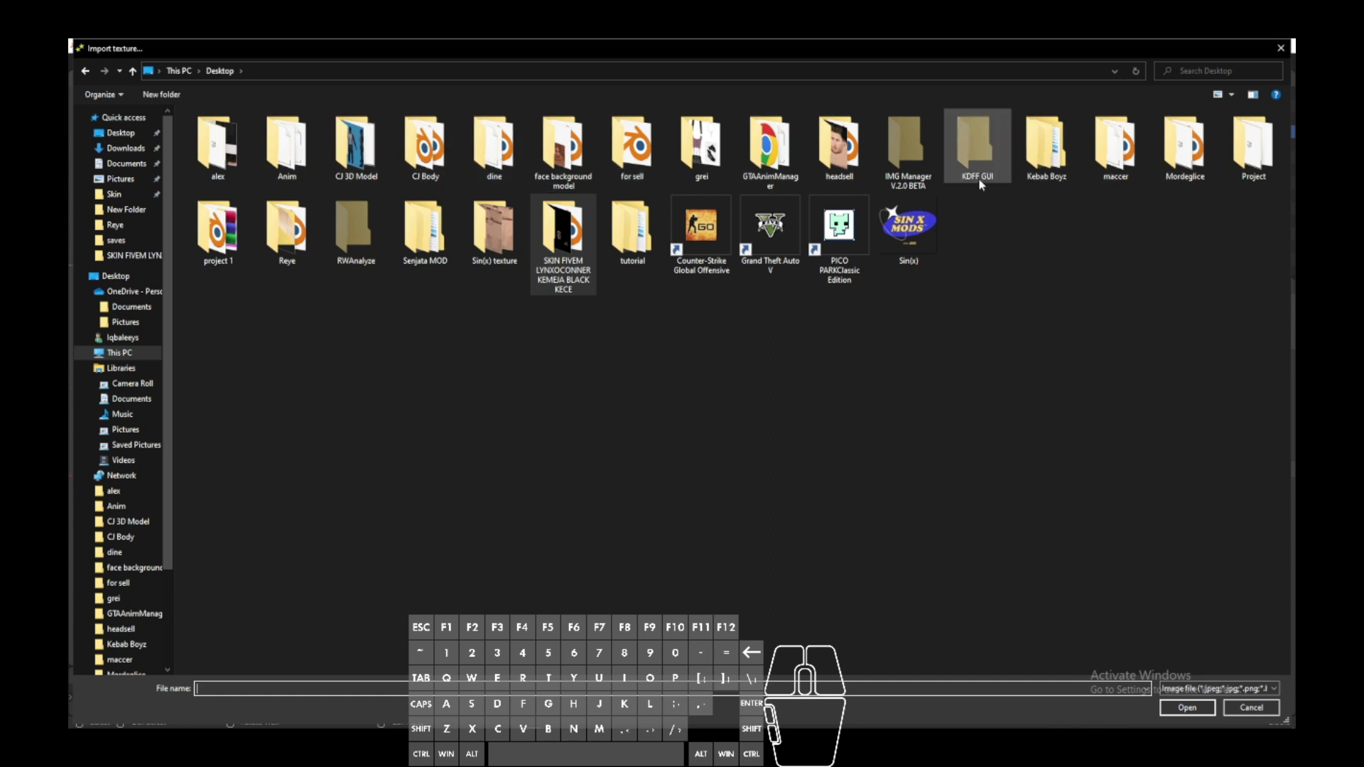
double_click(420, 251)
left_click(219, 145)
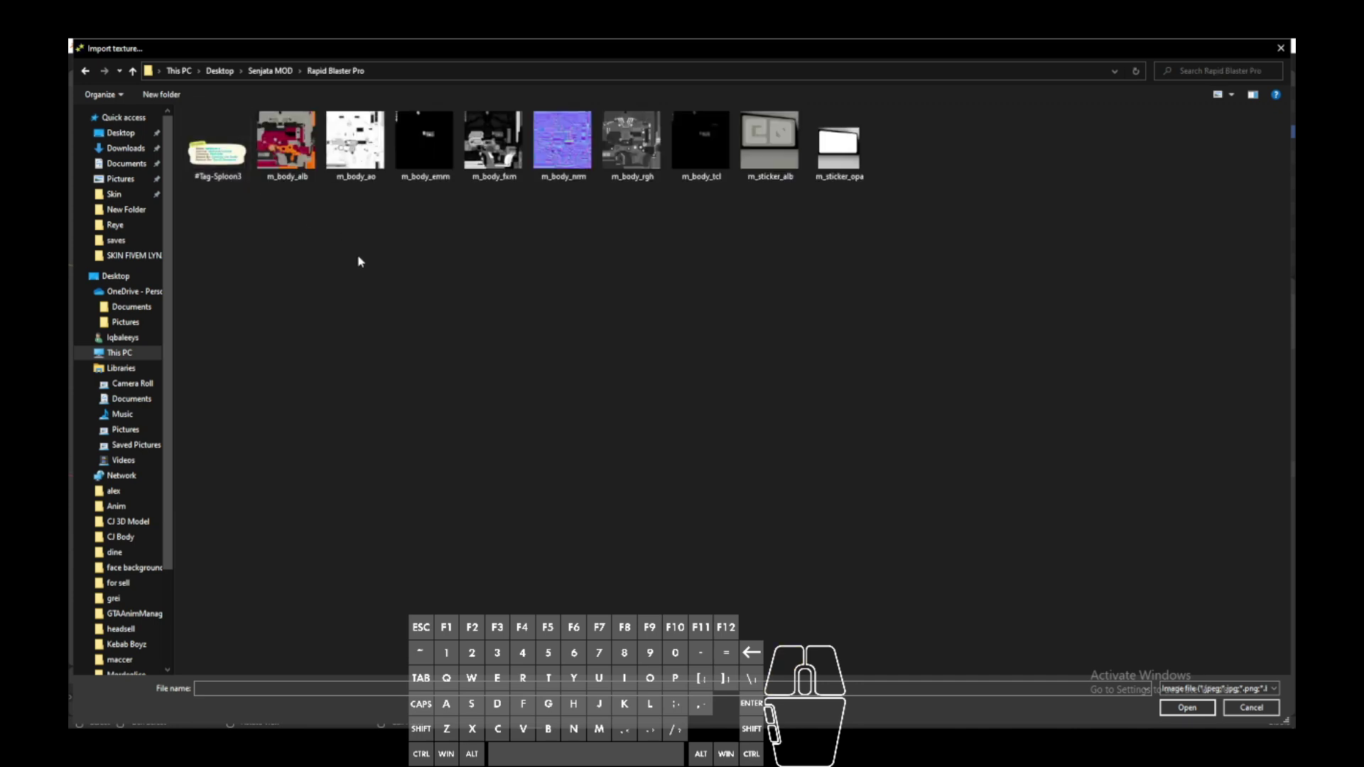
Step: Replace the texture with m_body_alb stored compressed as DXT1, then begin adding another image
left_click(311, 181)
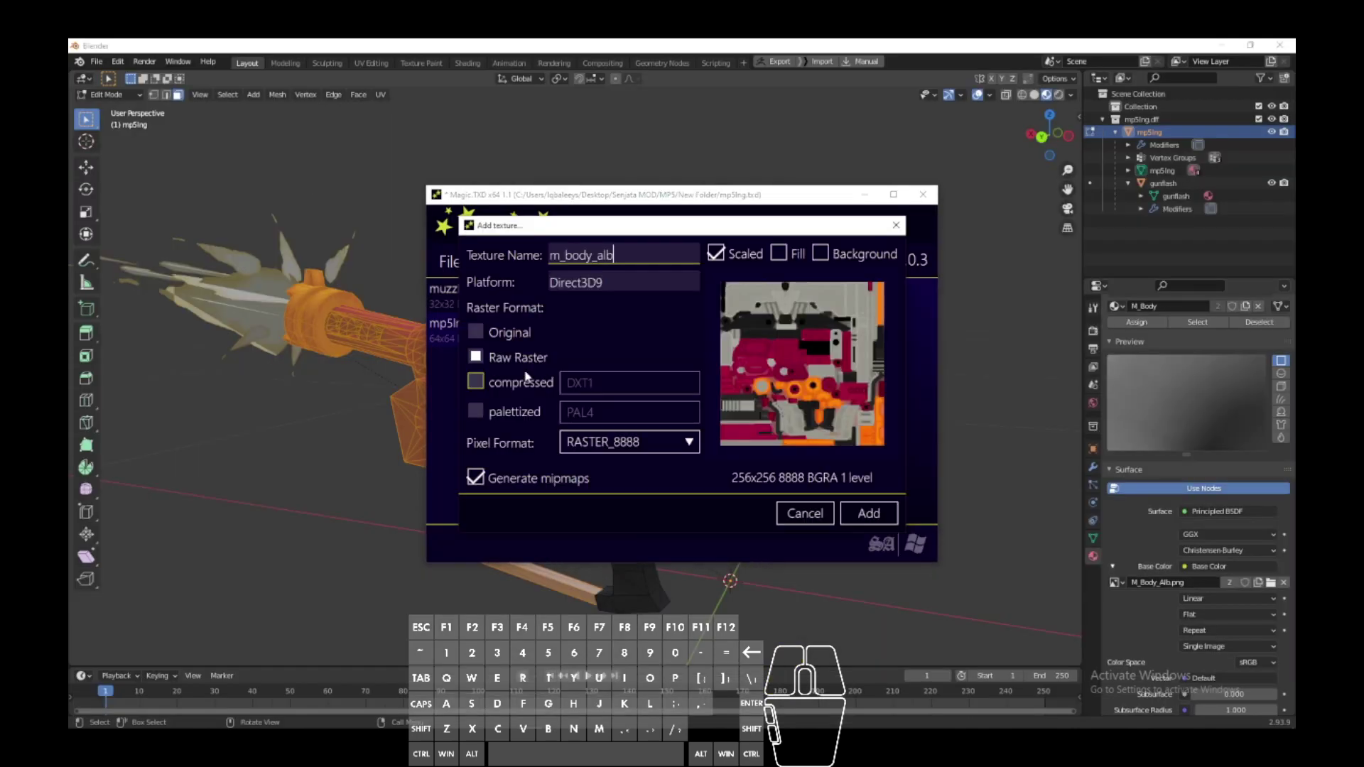
left_click(505, 390)
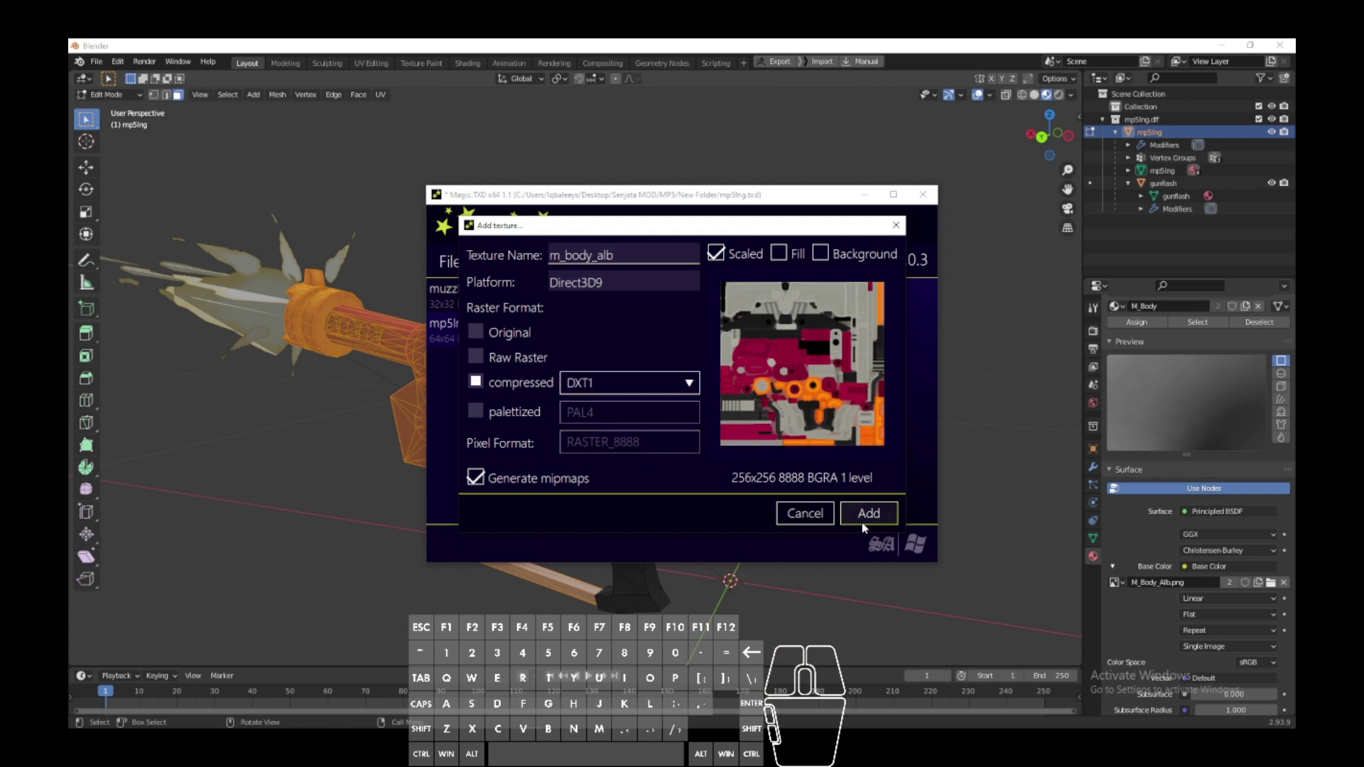
left_click(867, 526)
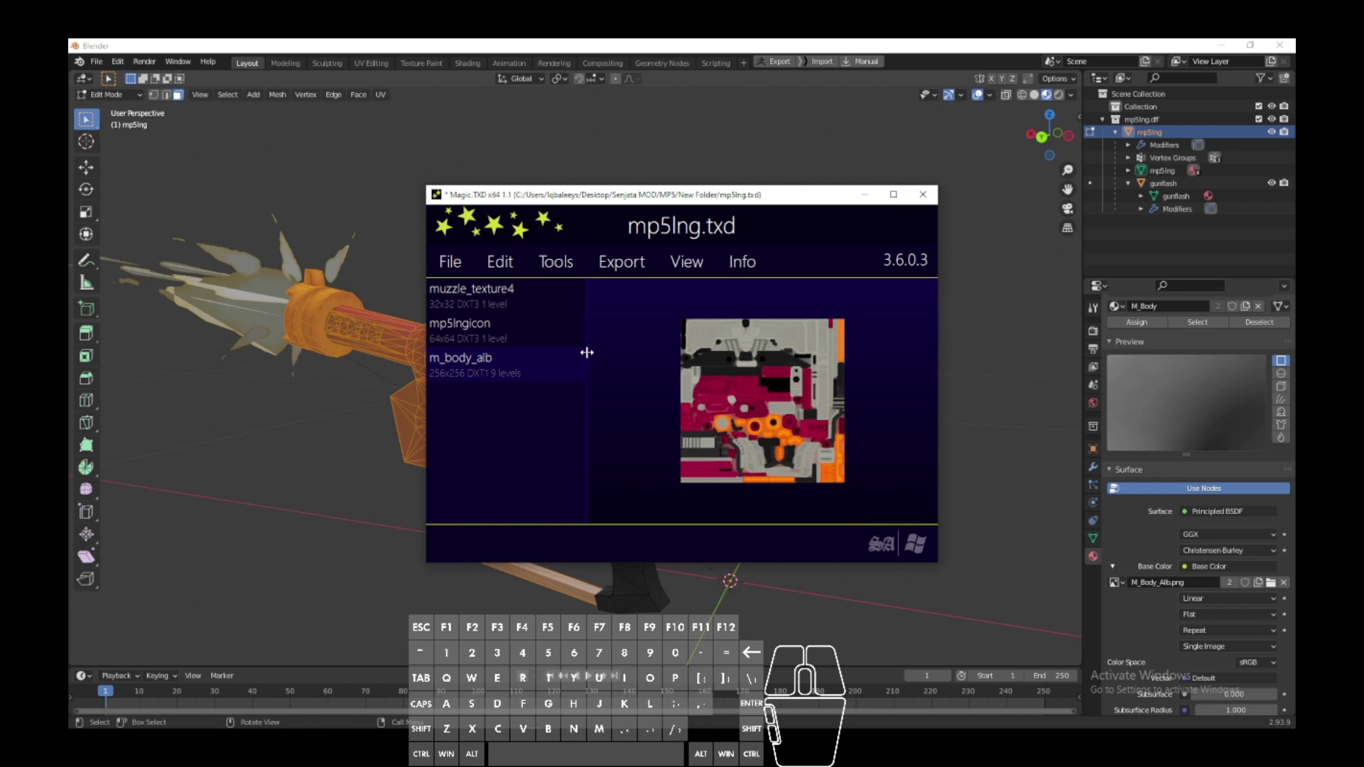
left_click(510, 259)
left_click(517, 288)
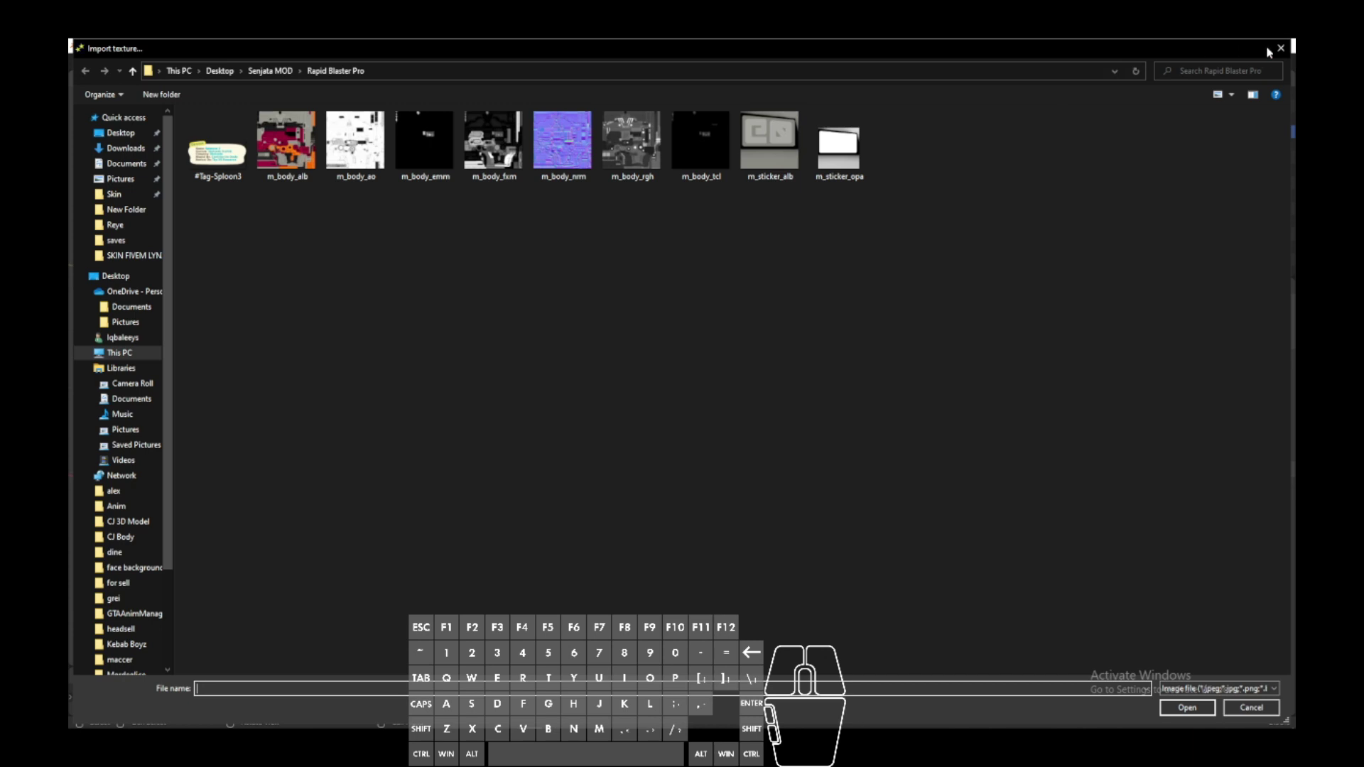
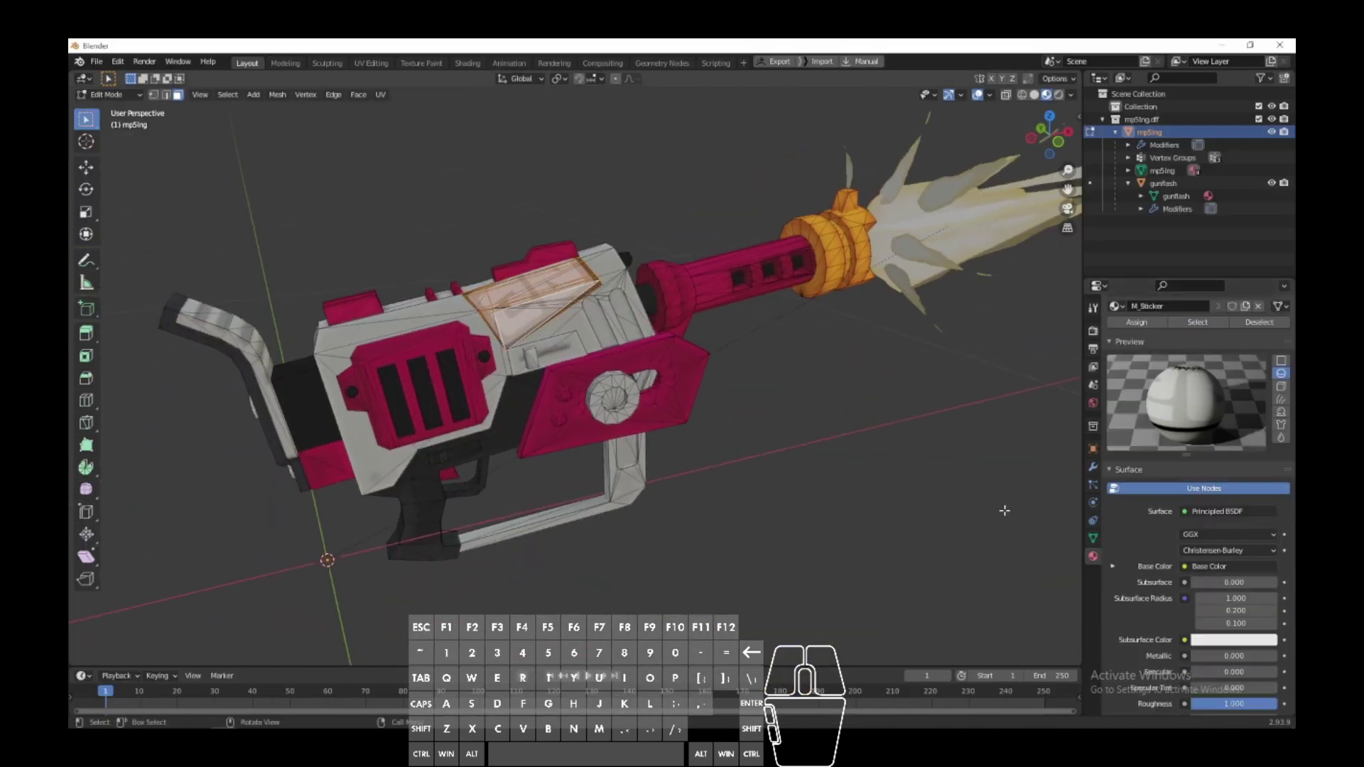
Step: Check which image the M_Sticker material uses and return to the texture import window
left_click(1122, 564)
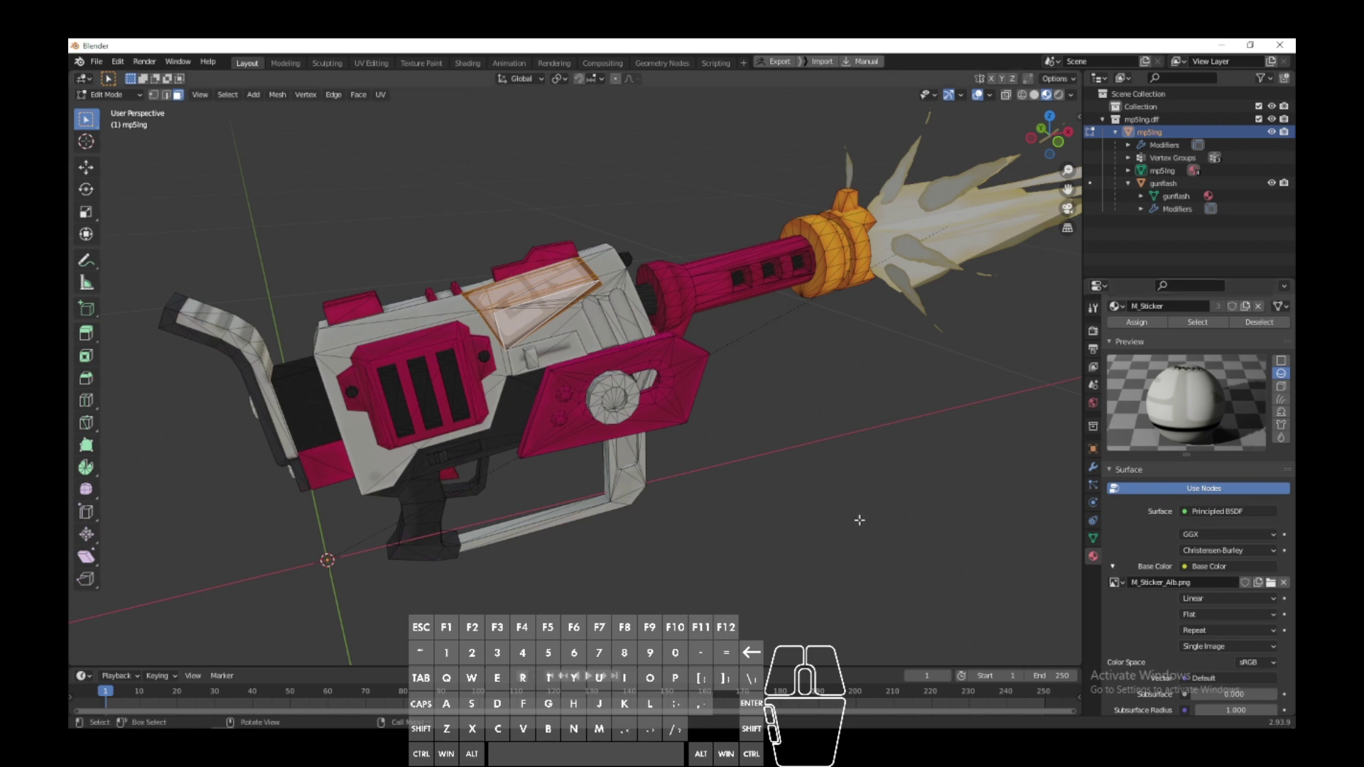
key("alt+Tab")
left_click(508, 270)
left_click(509, 294)
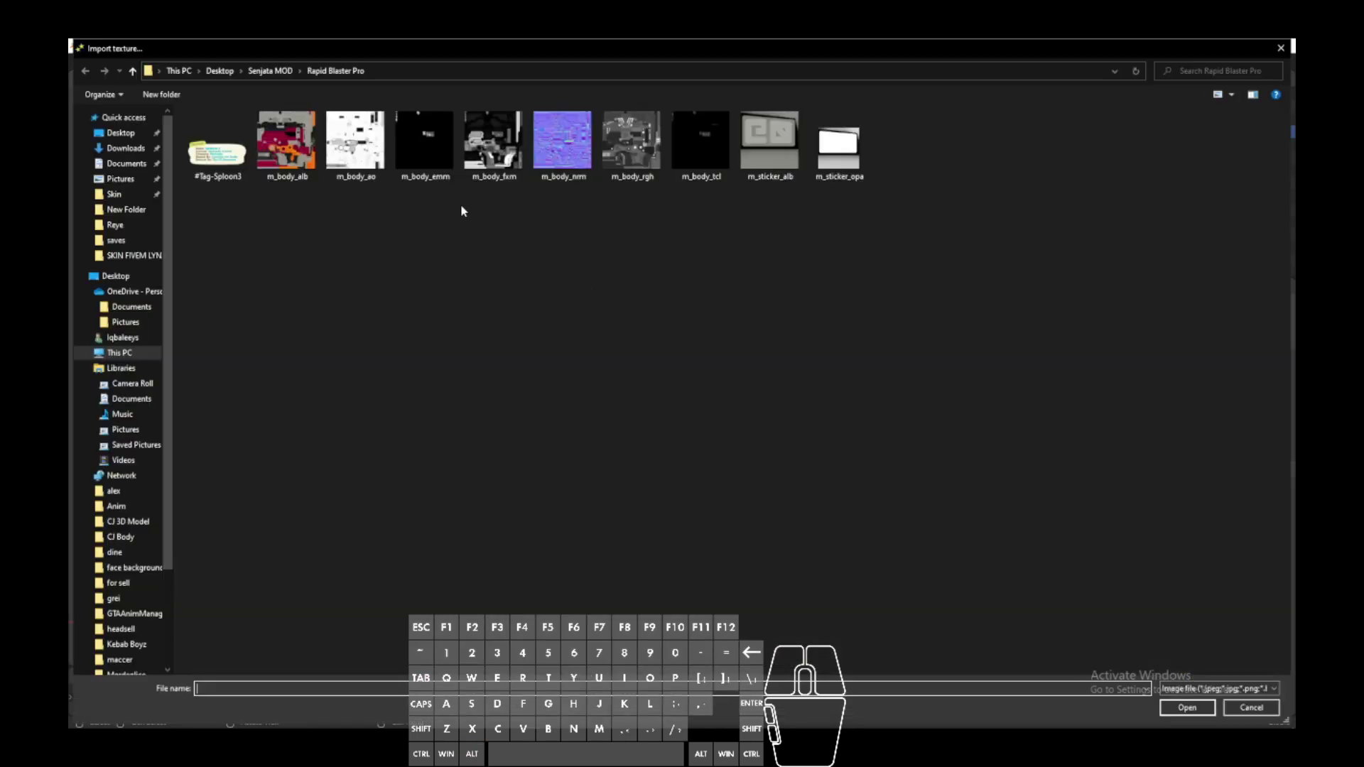
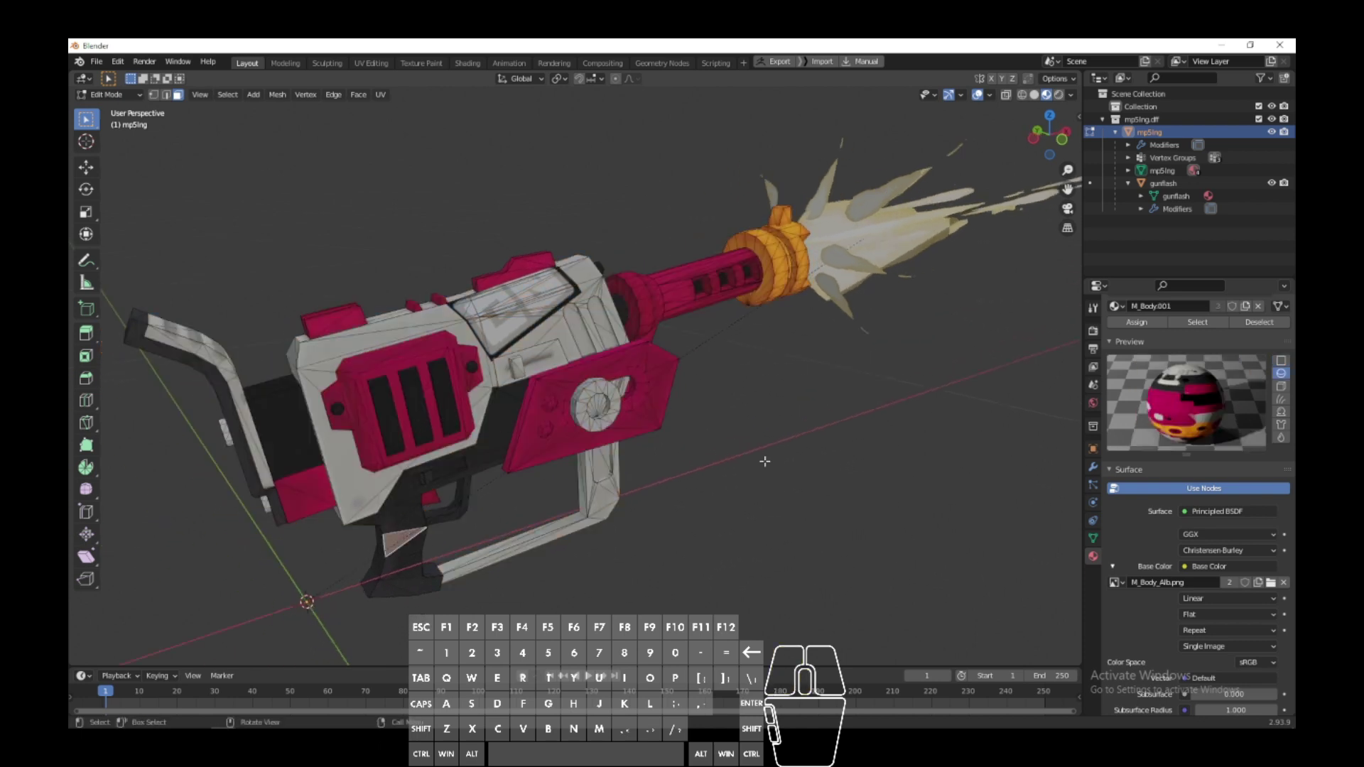
Step: Add the m_sticker_alb texture to mp5lng.txd, then save and close the editor
key("alt+Tab")
left_click(454, 267)
left_click(458, 337)
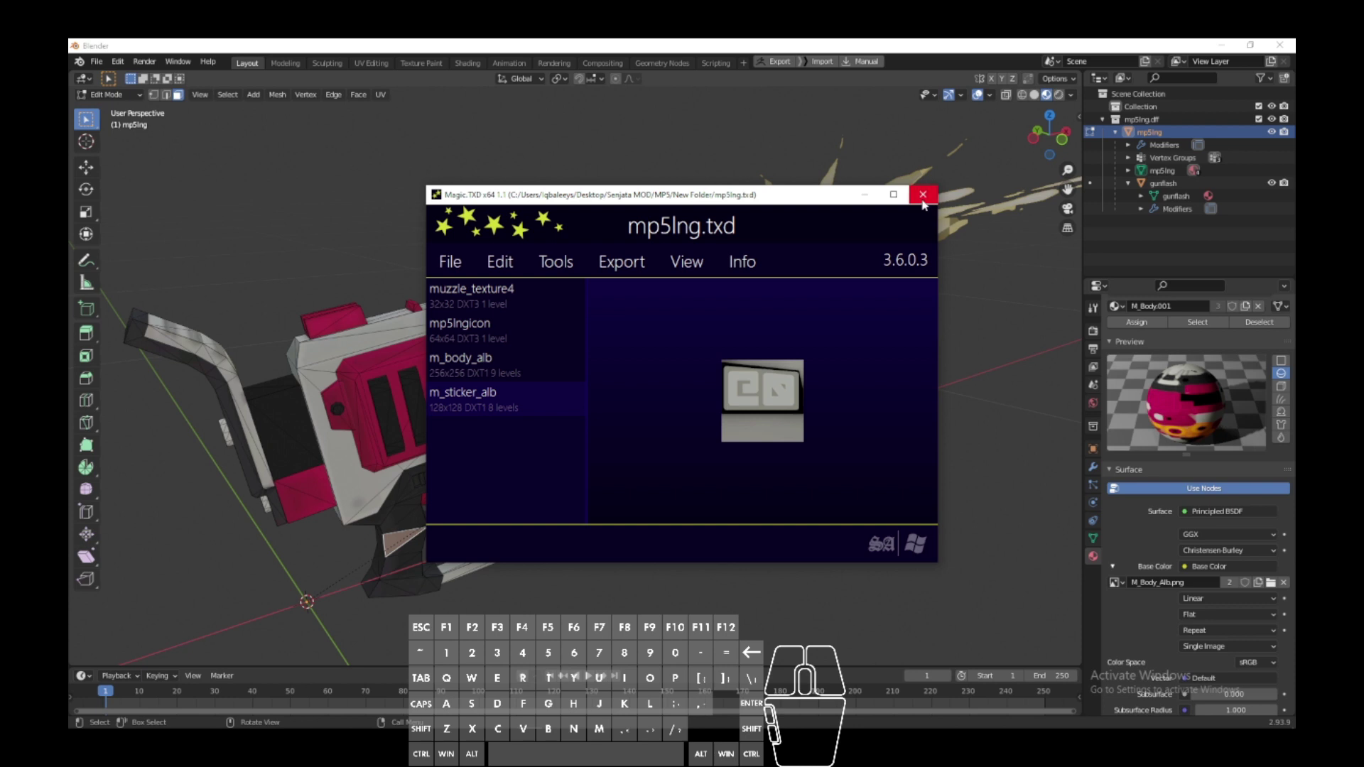
left_click(926, 202)
Step: In File Explorer, select both mp5lng DFF and TXD files
key("Tab")
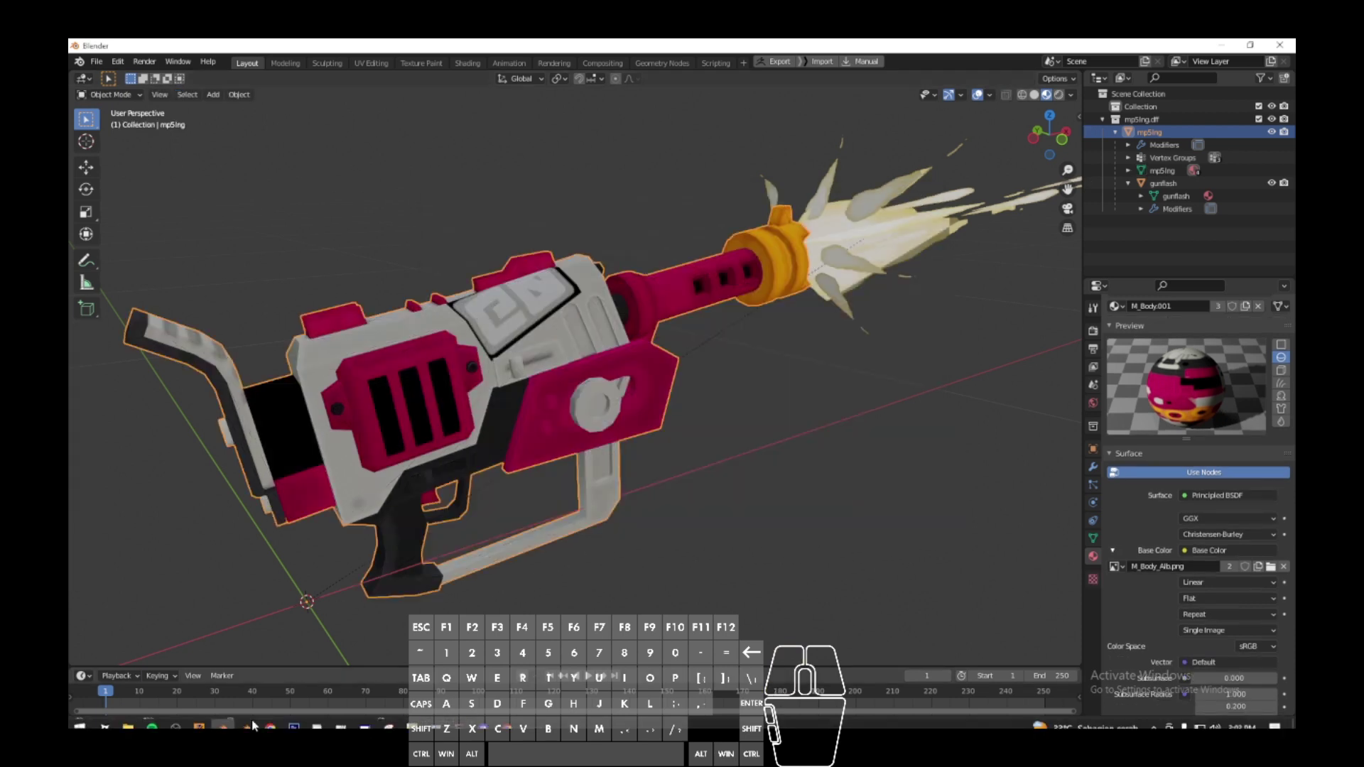
left_click(131, 721)
left_click_drag(615, 402, 622, 352)
double_click(617, 359)
Step: Copy the mp5lng DFF and TXD files from the MP5 folder
left_click(482, 407)
left_click(493, 357)
left_click(930, 196)
left_click(606, 379)
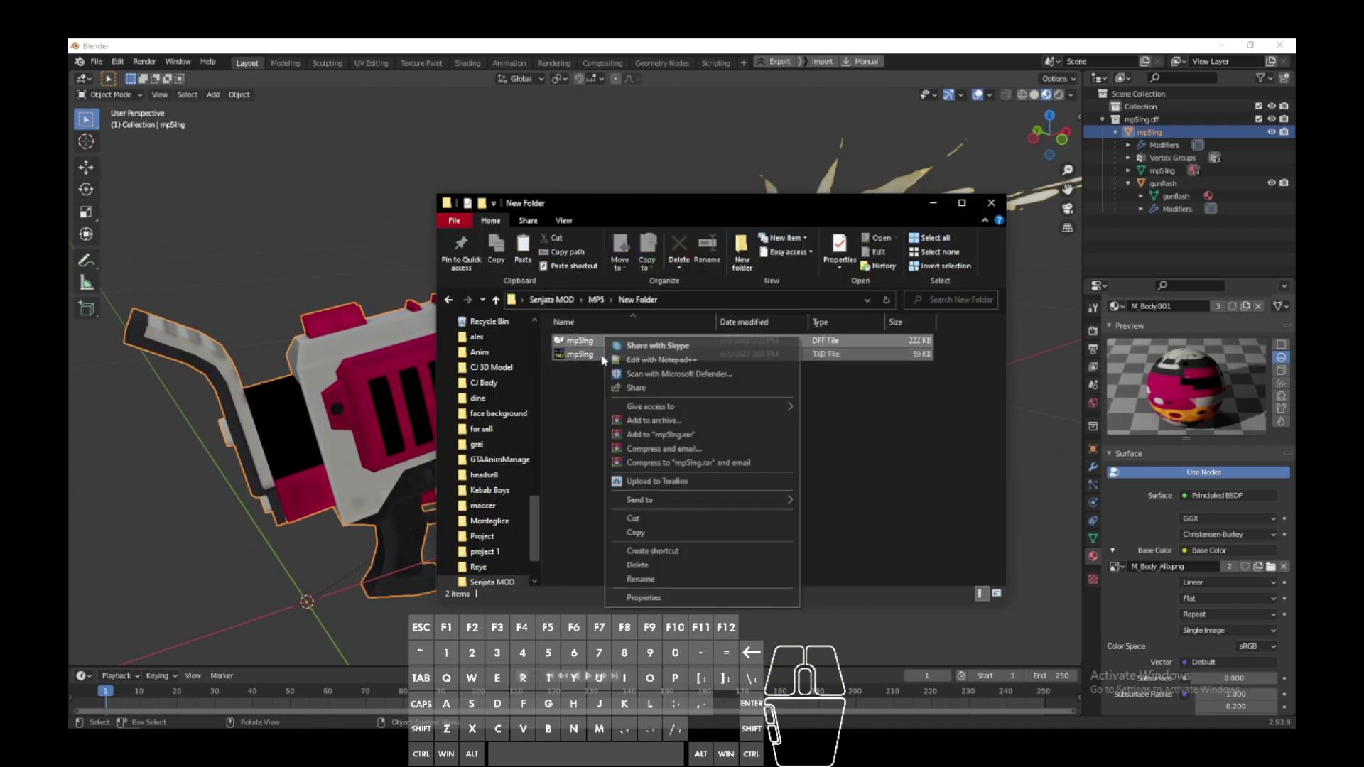
left_click(654, 533)
right_click(141, 721)
left_click(133, 451)
Step: Browse to GTA San Andreas > modloader > Weapon
left_click(700, 318)
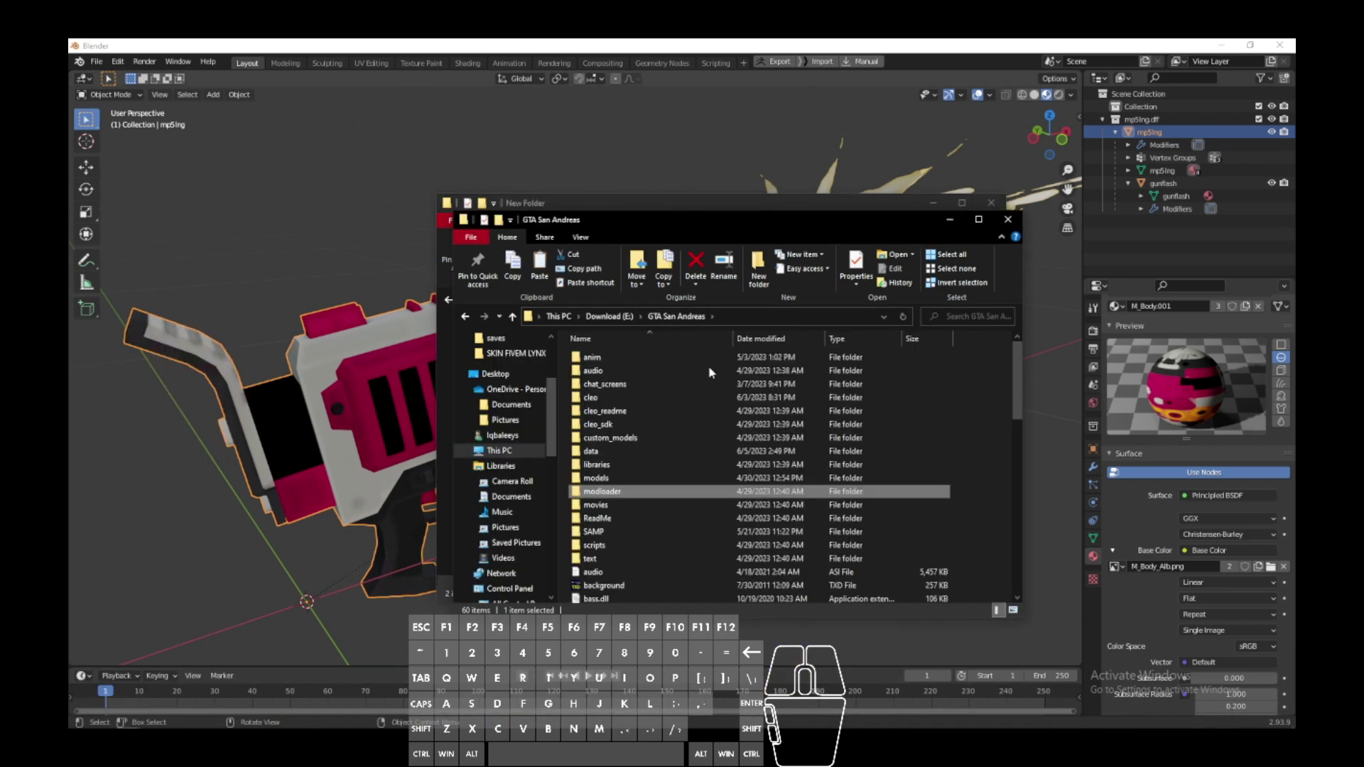
left_click(639, 492)
double_click(613, 449)
double_click(609, 362)
left_click(478, 316)
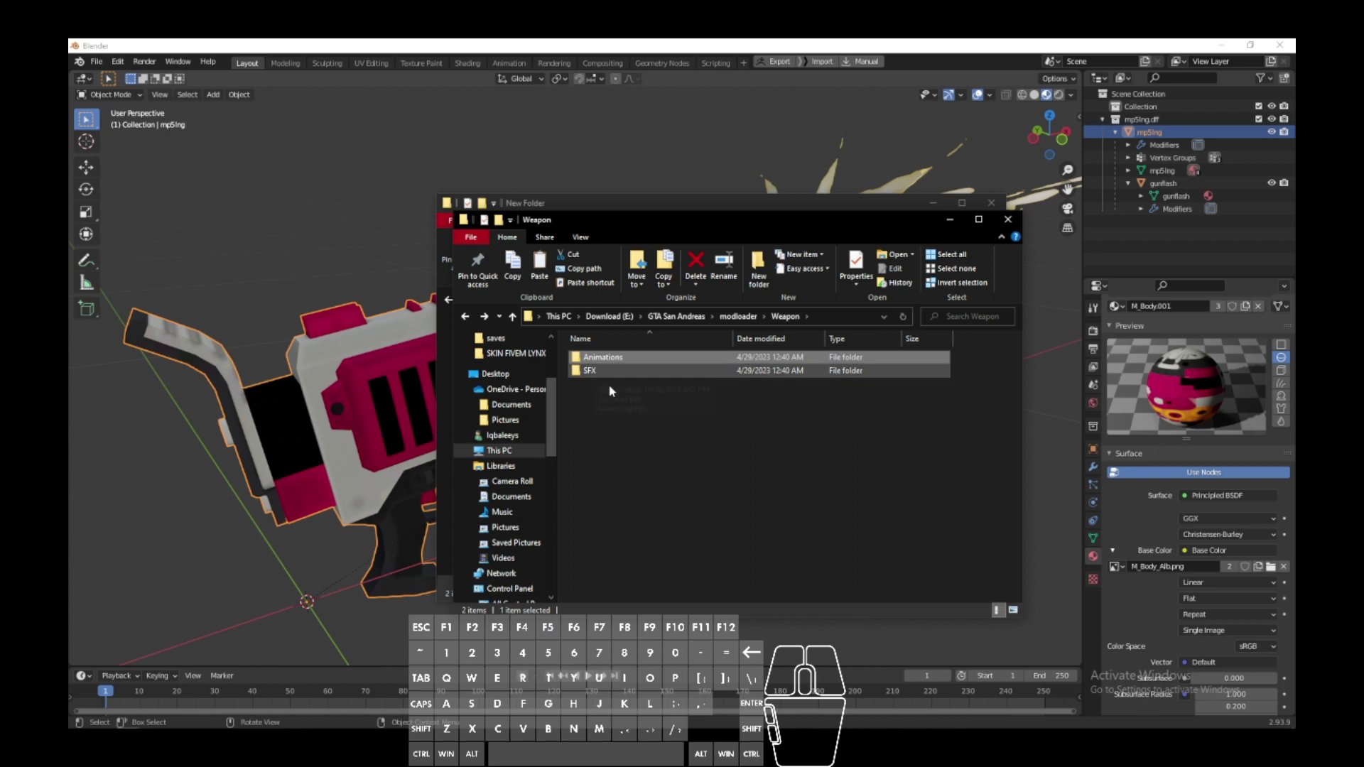
Step: Create a new folder named Models inside the Weapon folder
left_click(611, 409)
left_click_drag(612, 410, 634, 502)
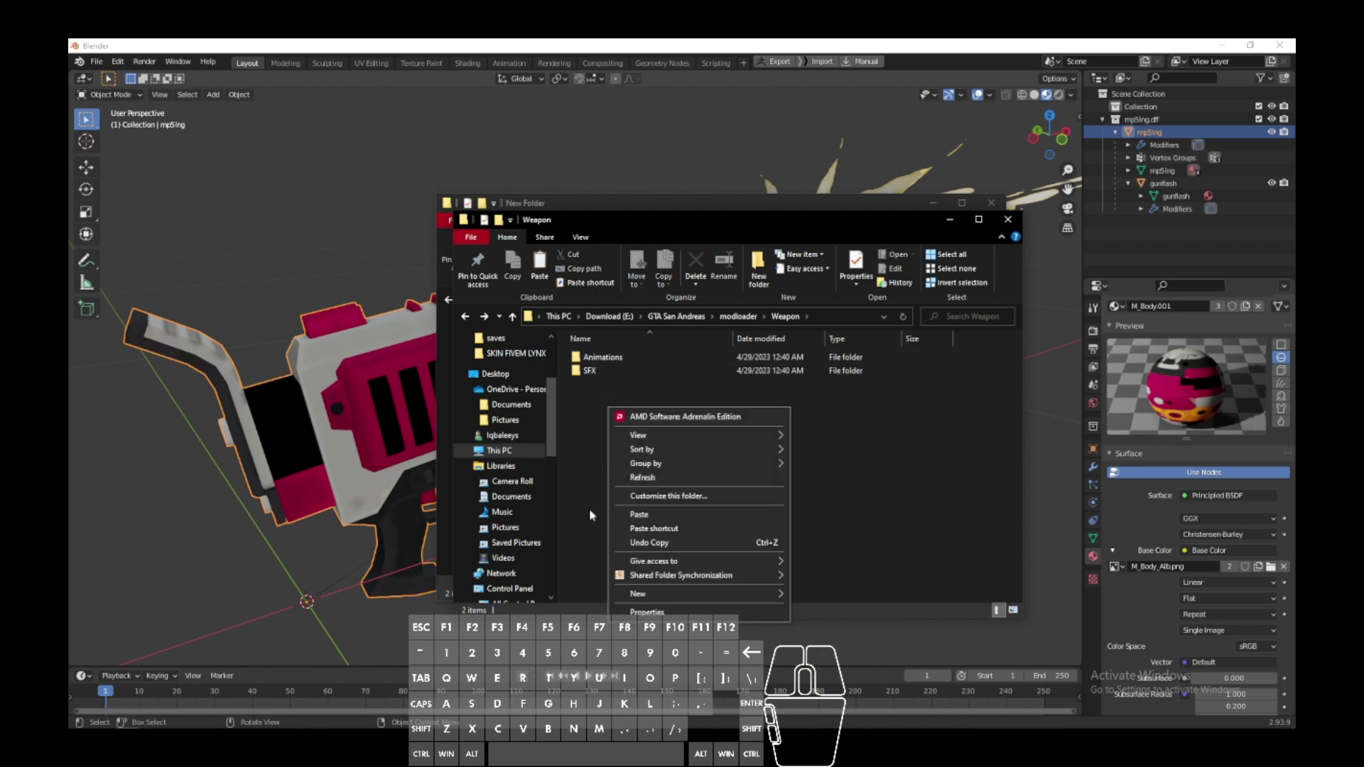
left_click(656, 598)
left_click(852, 443)
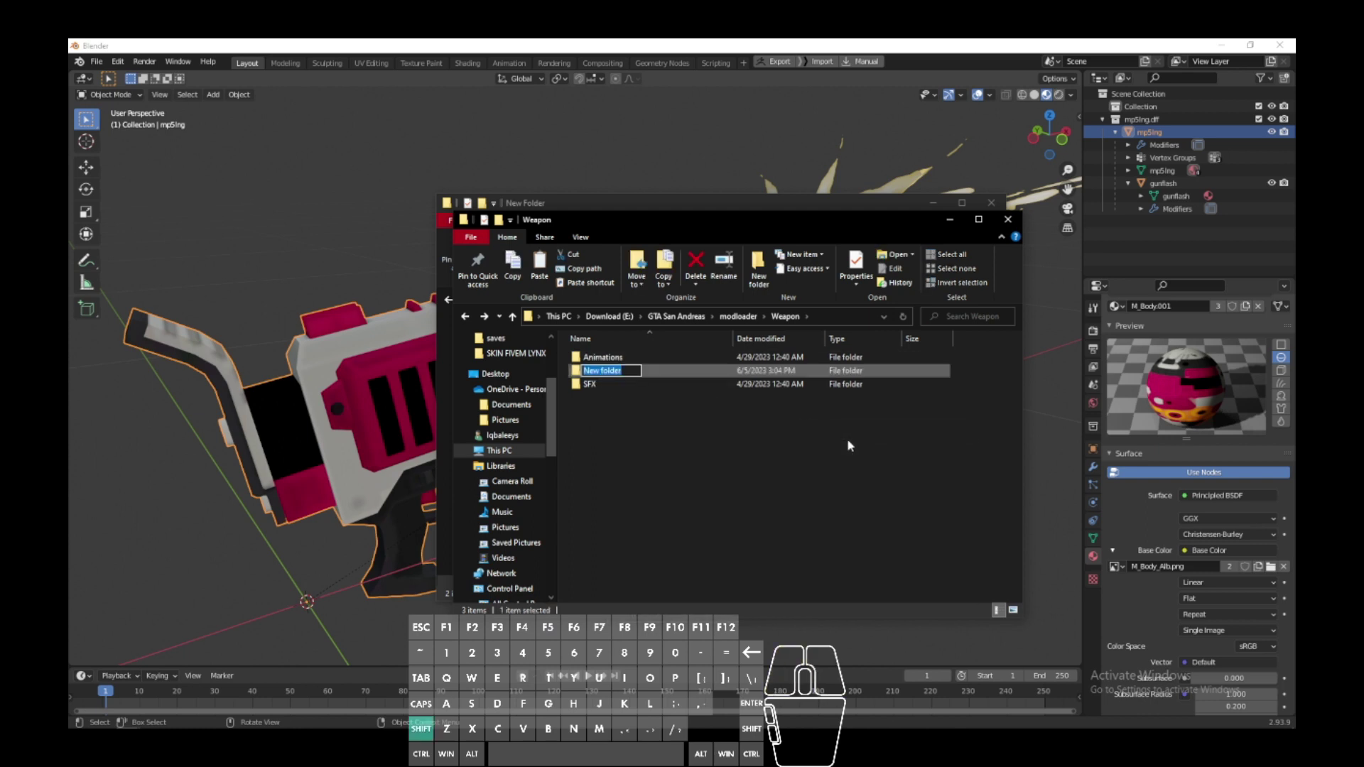
key("Return")
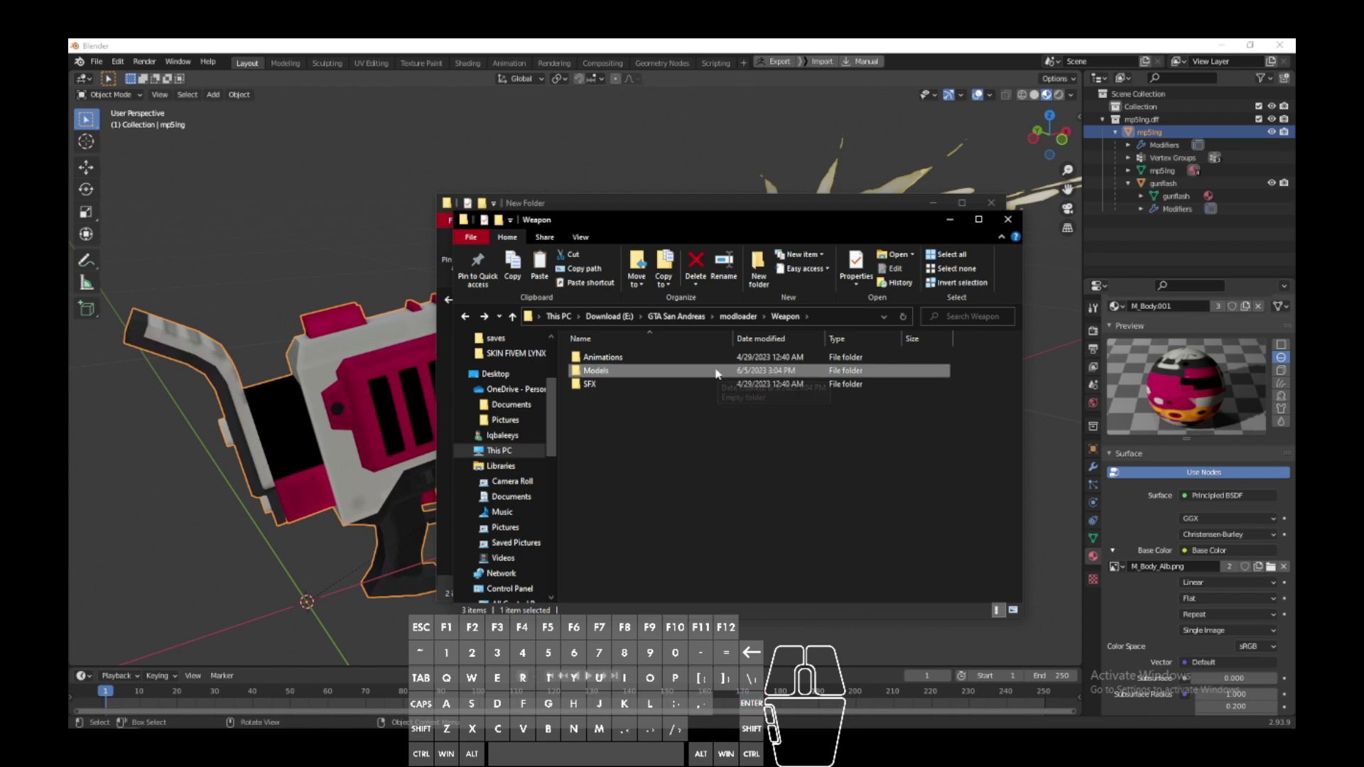
Step: Paste the mp5lng files into the Models folder
double_click(712, 371)
right_click(679, 431)
left_click(705, 535)
left_click(649, 488)
Step: In the SA-MP client, select MovieServer Reloaded and connect to start the game
left_click(523, 675)
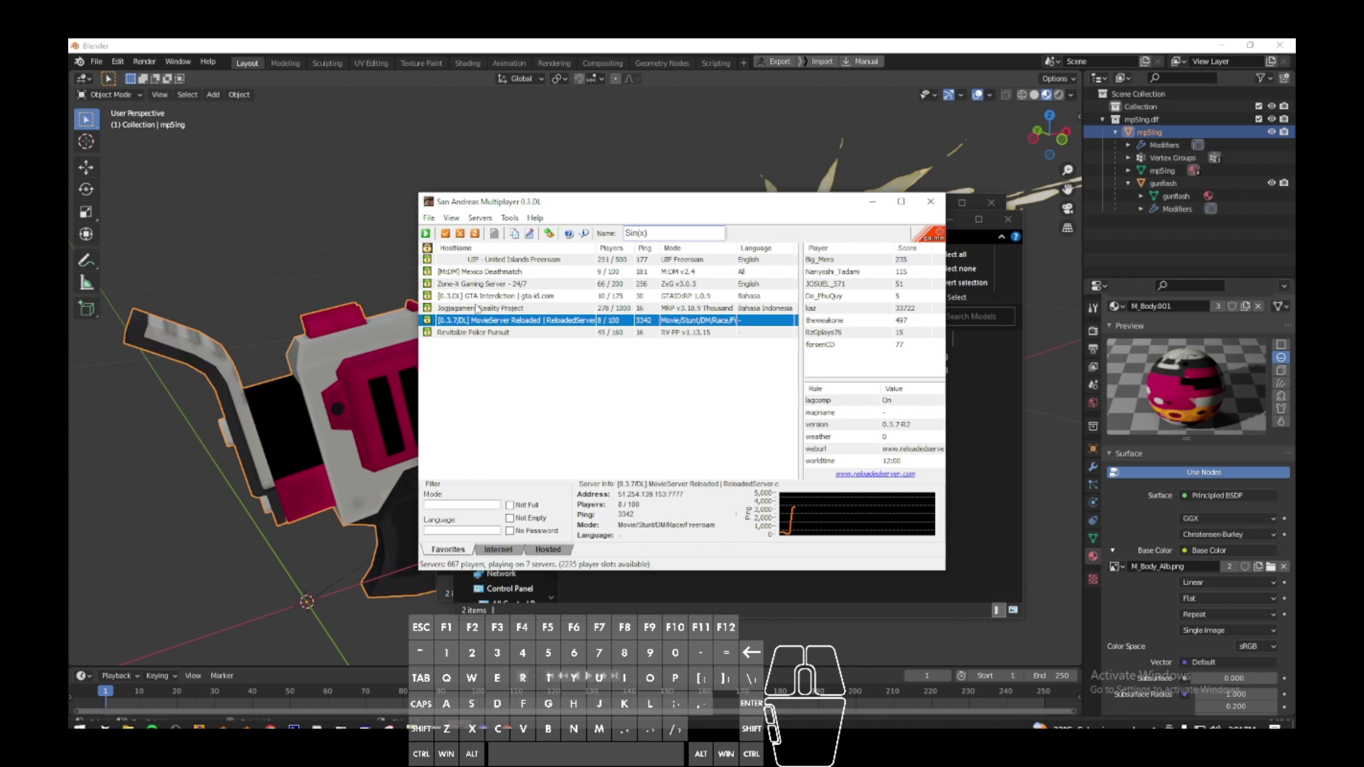
left_click(524, 676)
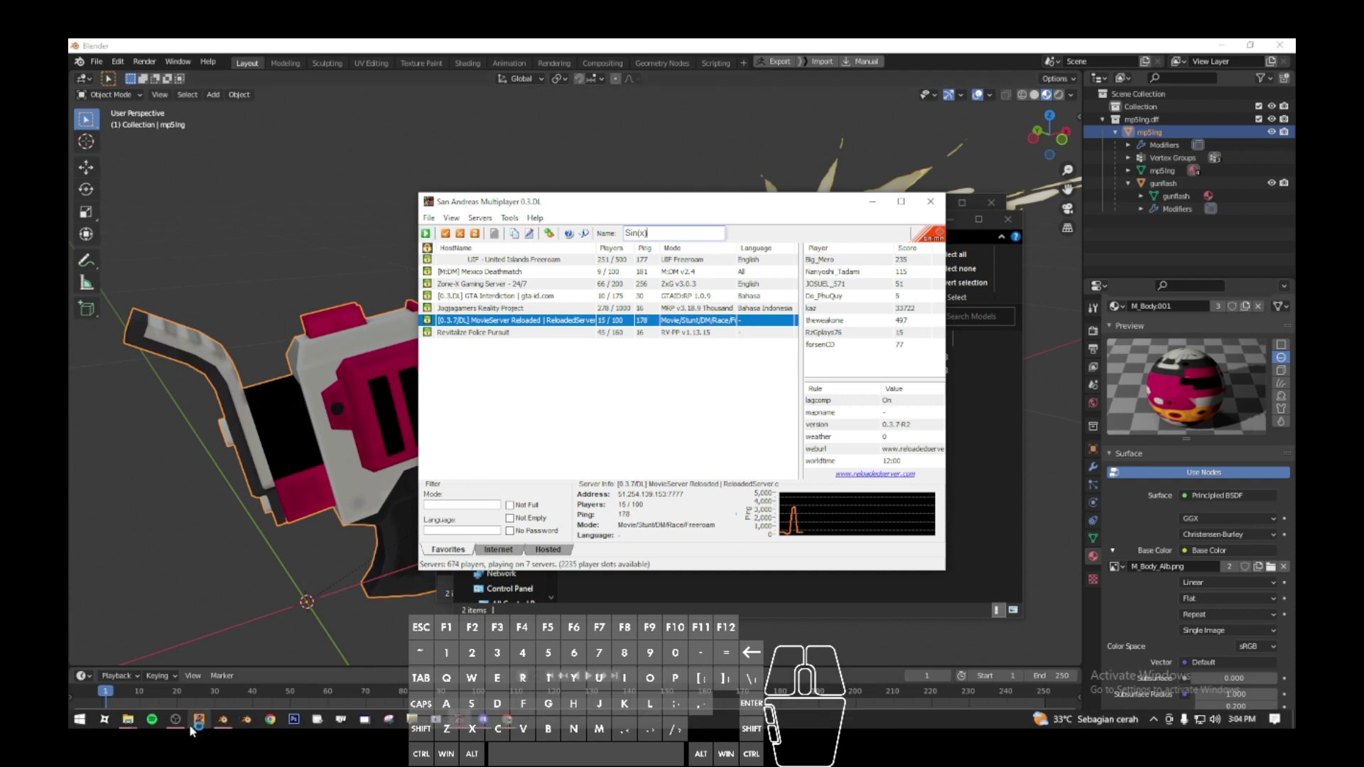
left_click(181, 726)
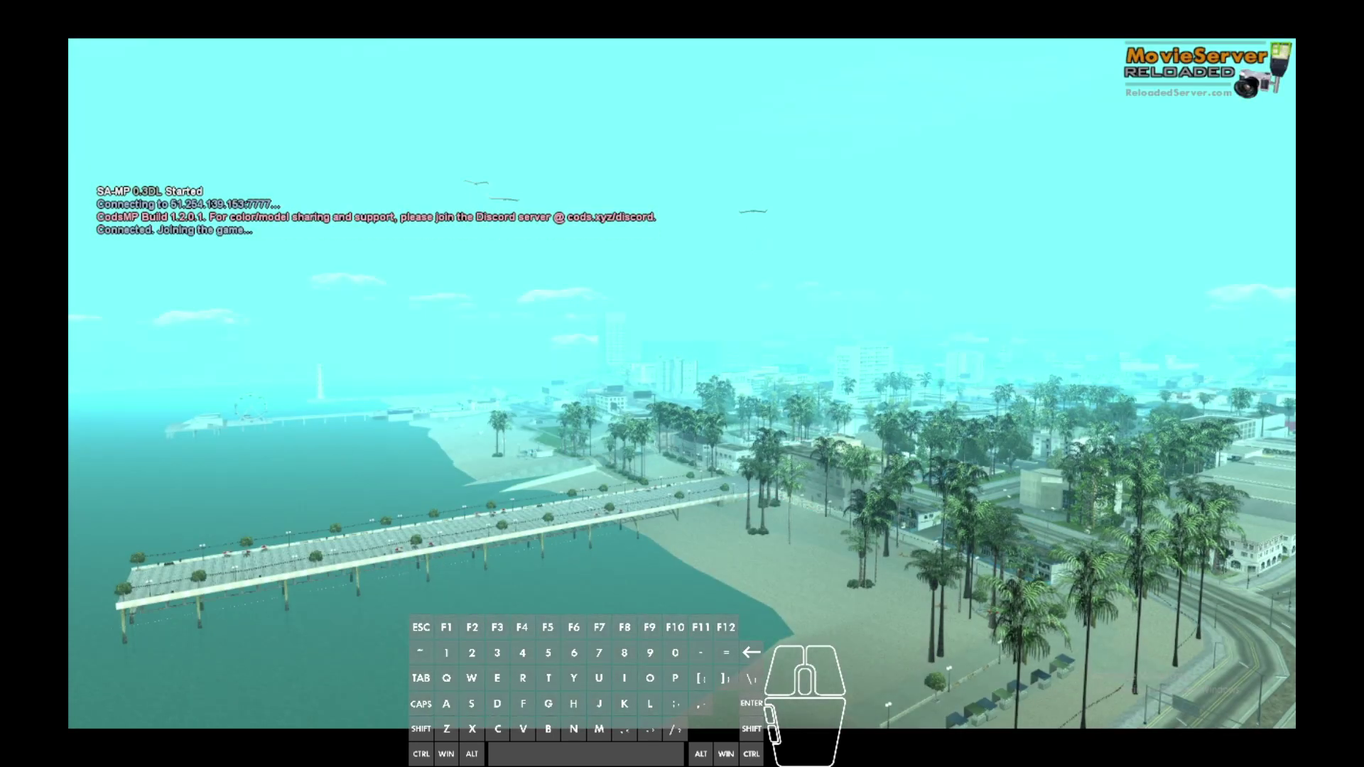
key("alt+Tab")
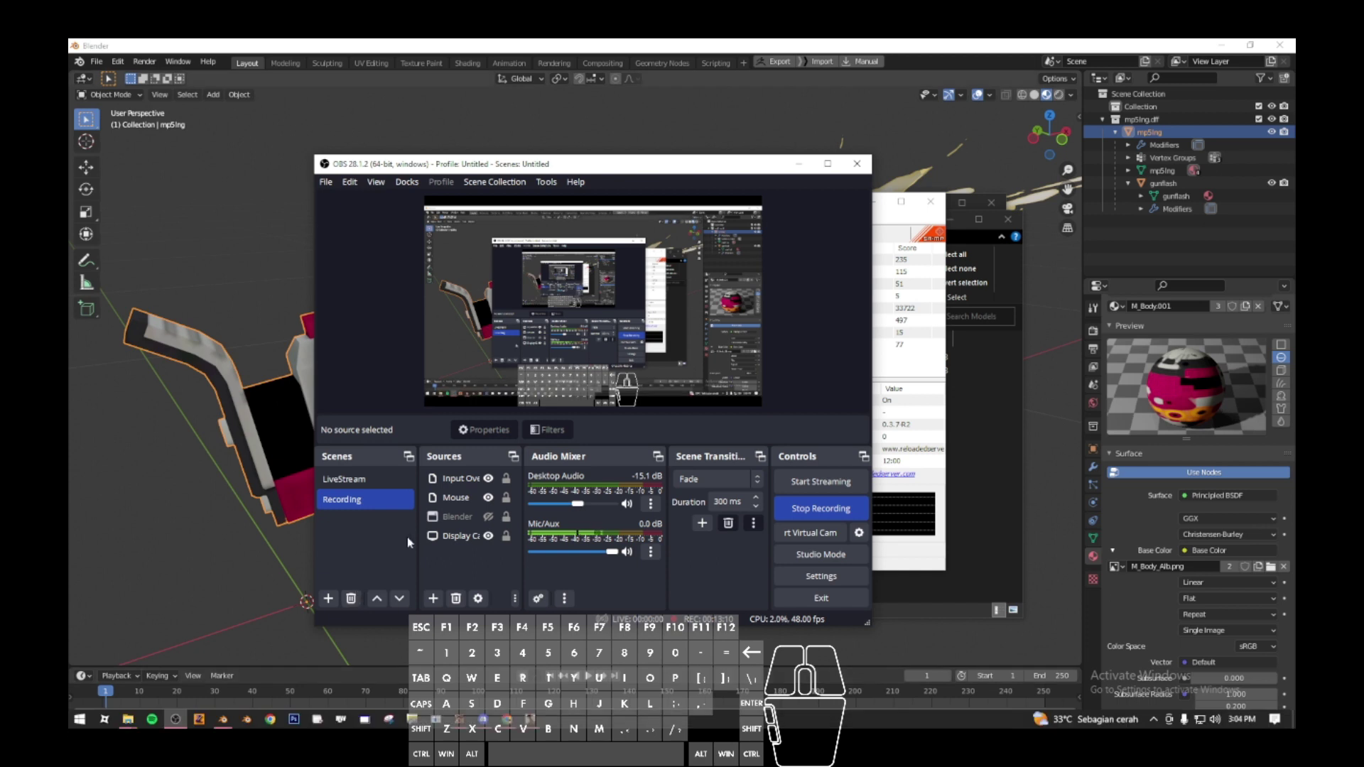
left_click(492, 483)
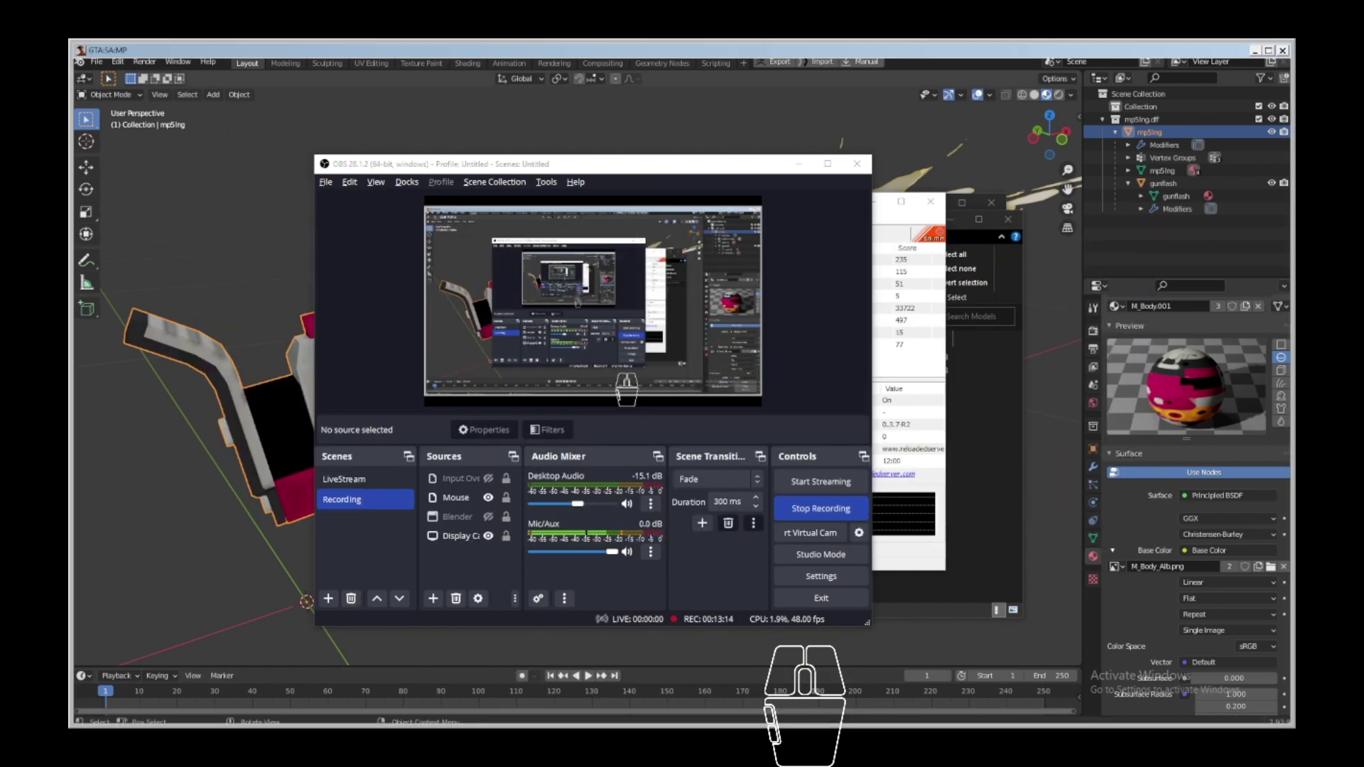
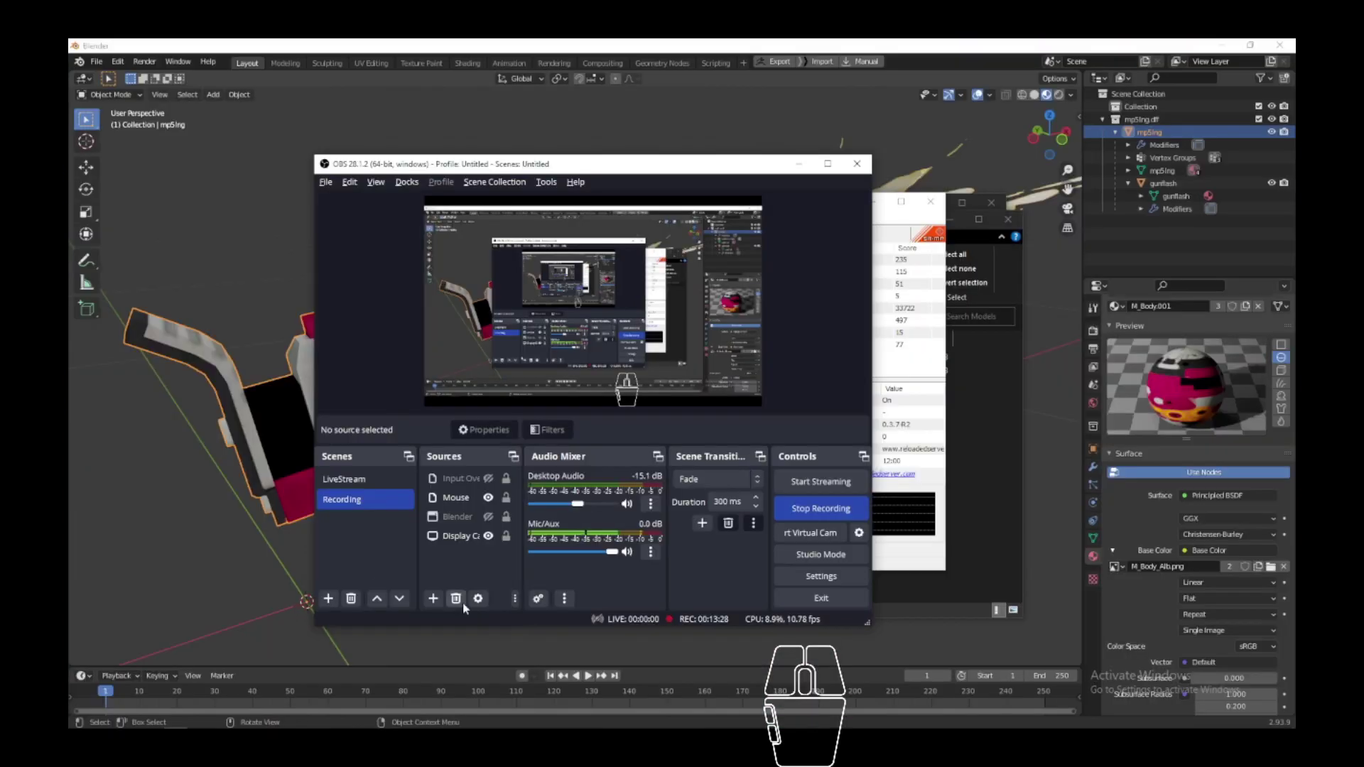
left_click(491, 480)
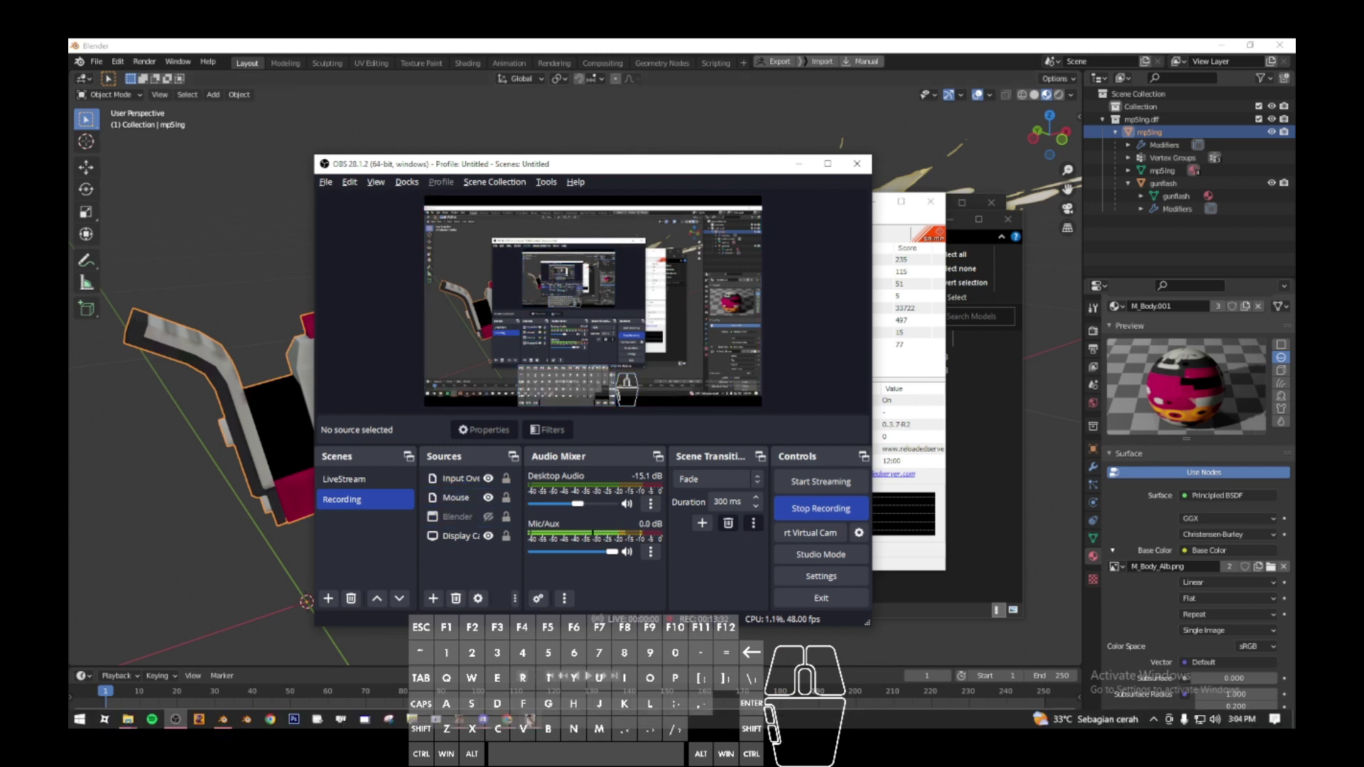
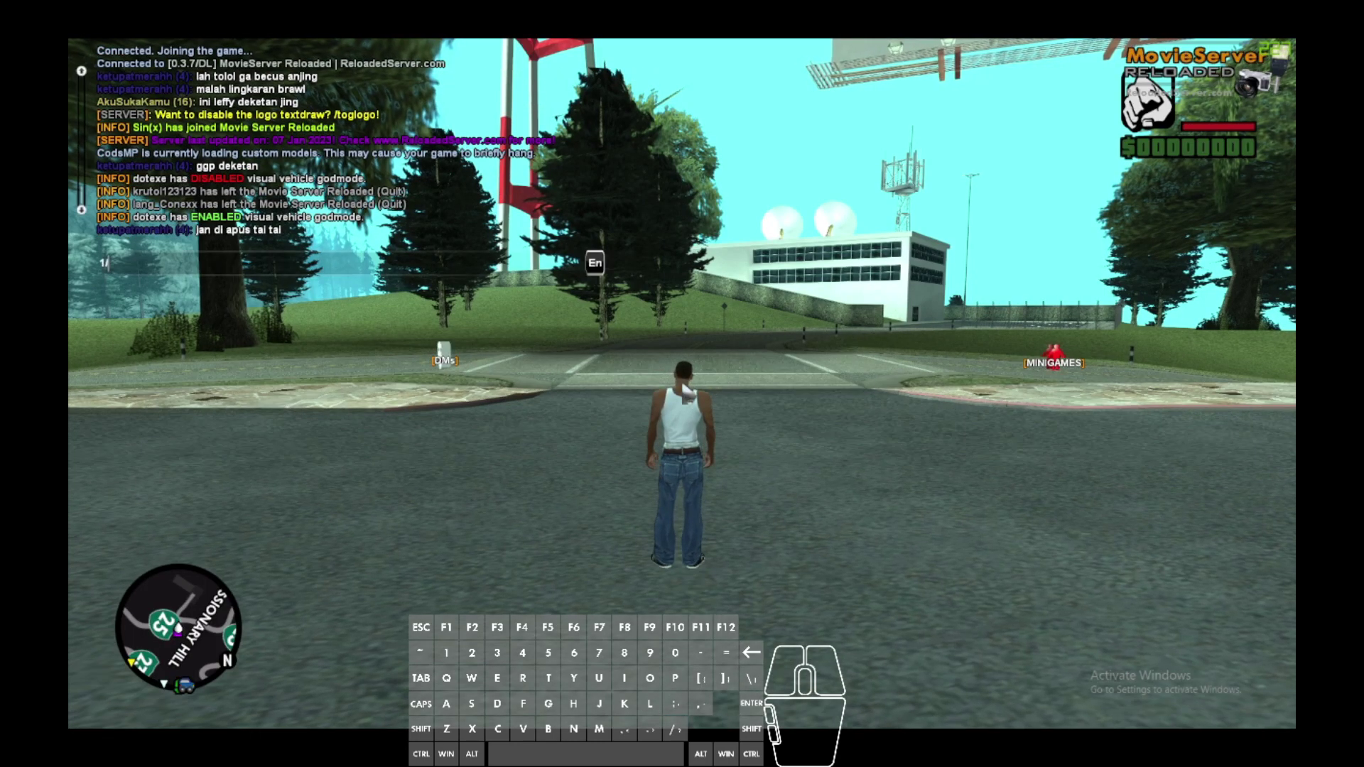
Step: Enter chat commands to spawn weapons for the character
key("BackSpace")
key("space")
key("2")
key("Return")
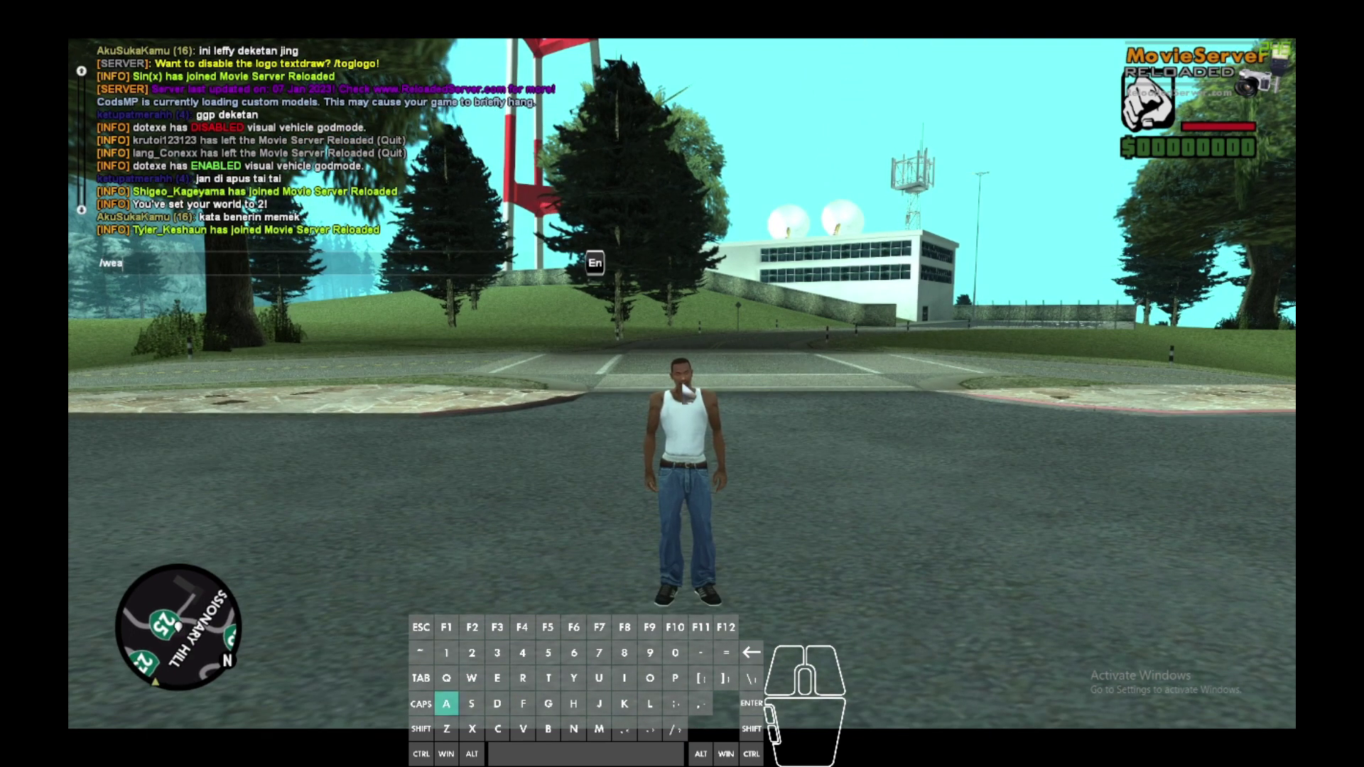
key("space")
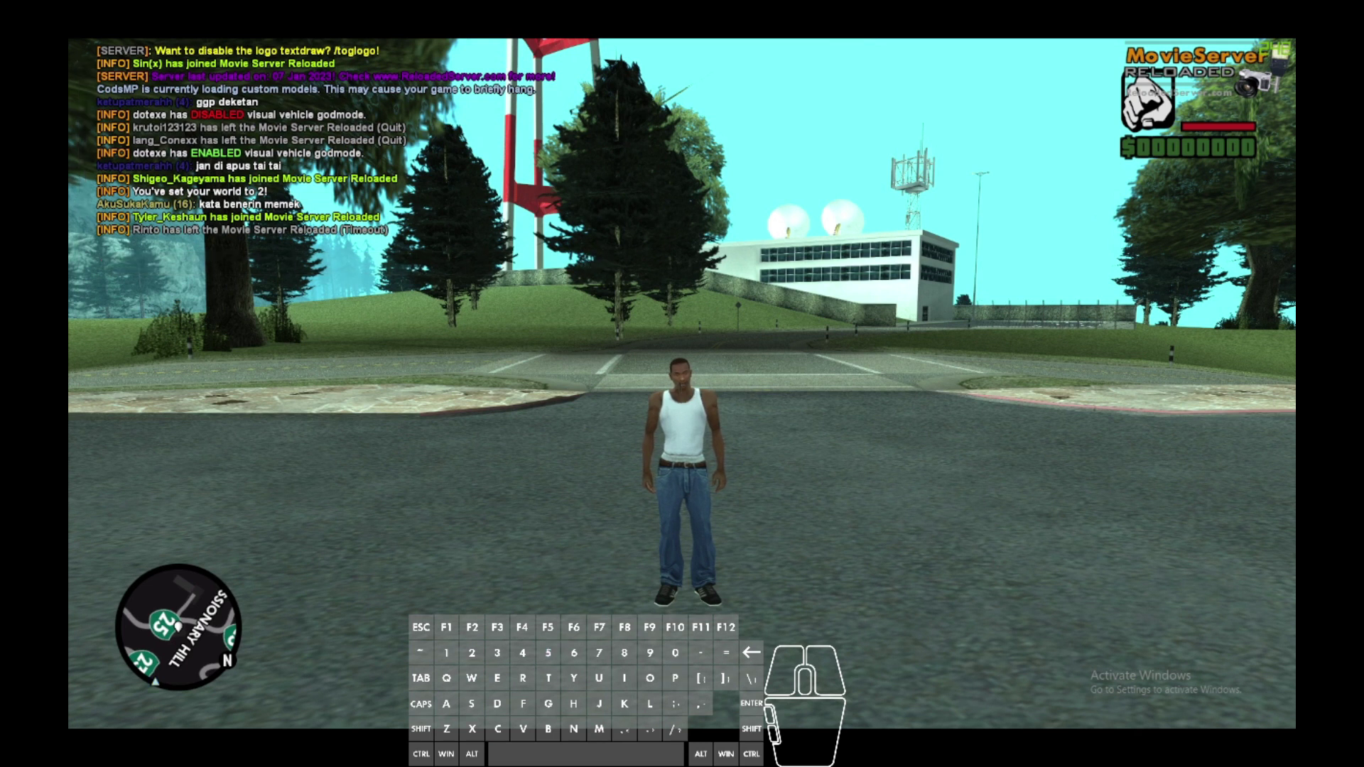
key("`")
key("Escape")
key("space")
key("Return")
key("`")
key("BackSpace")
key("BackSpace")
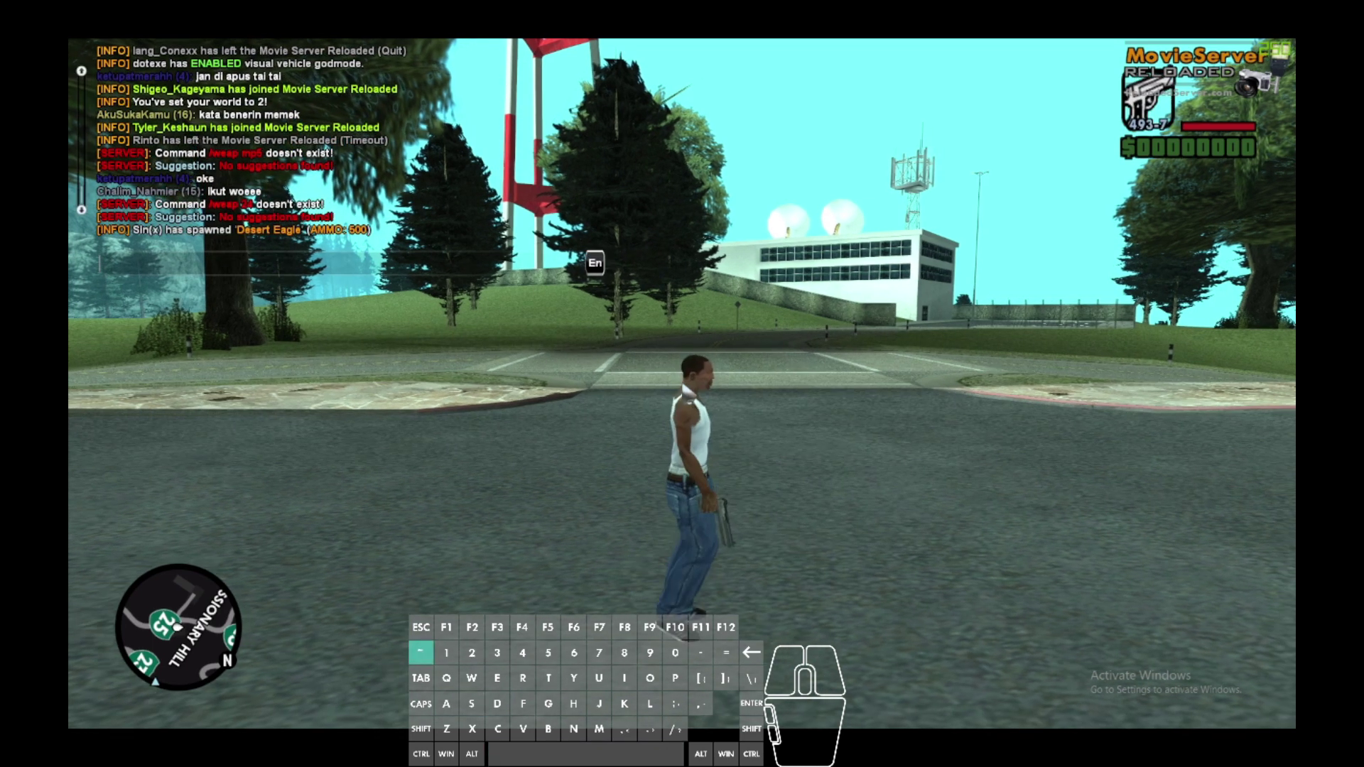
Step: Spawn another weapon and bring out the MP5 to see the replaced model
key("BackSpace")
key("5")
key("BackSpace")
key("5")
key("Return")
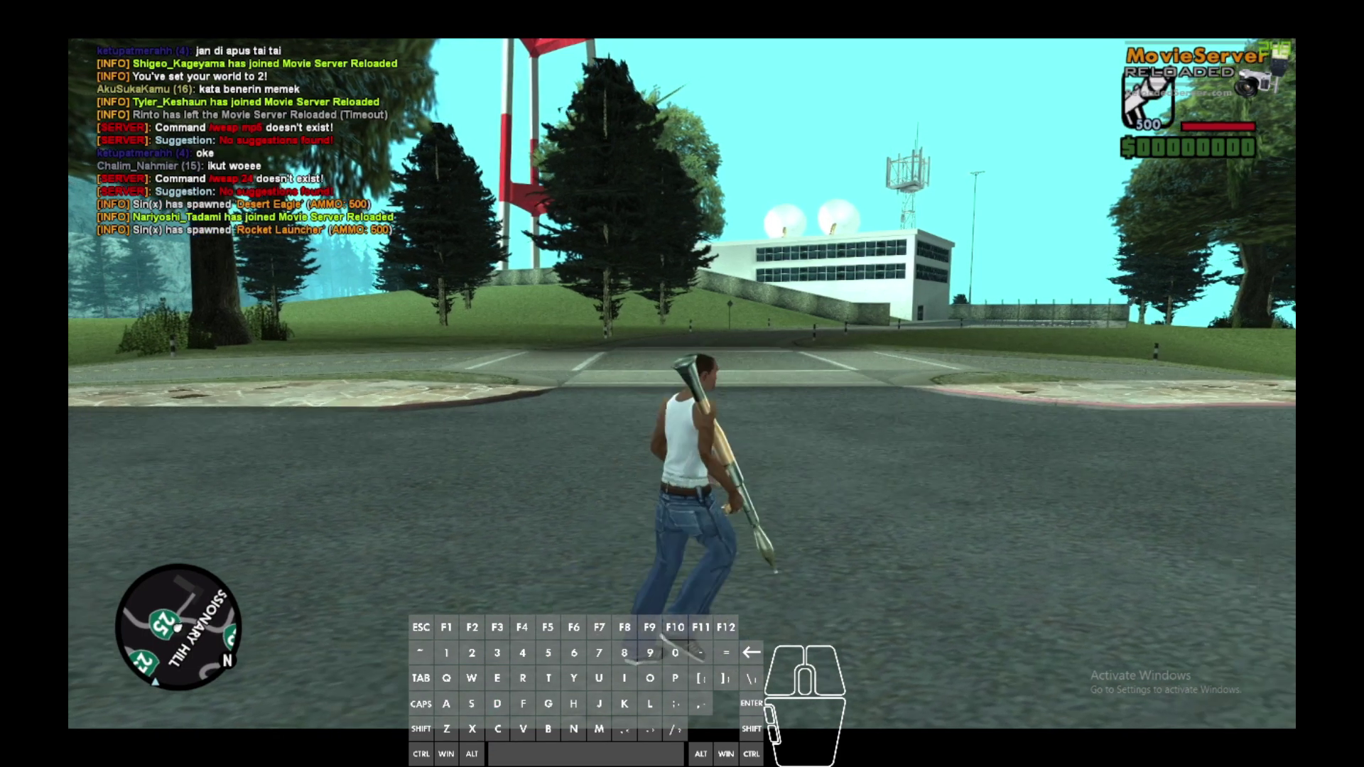
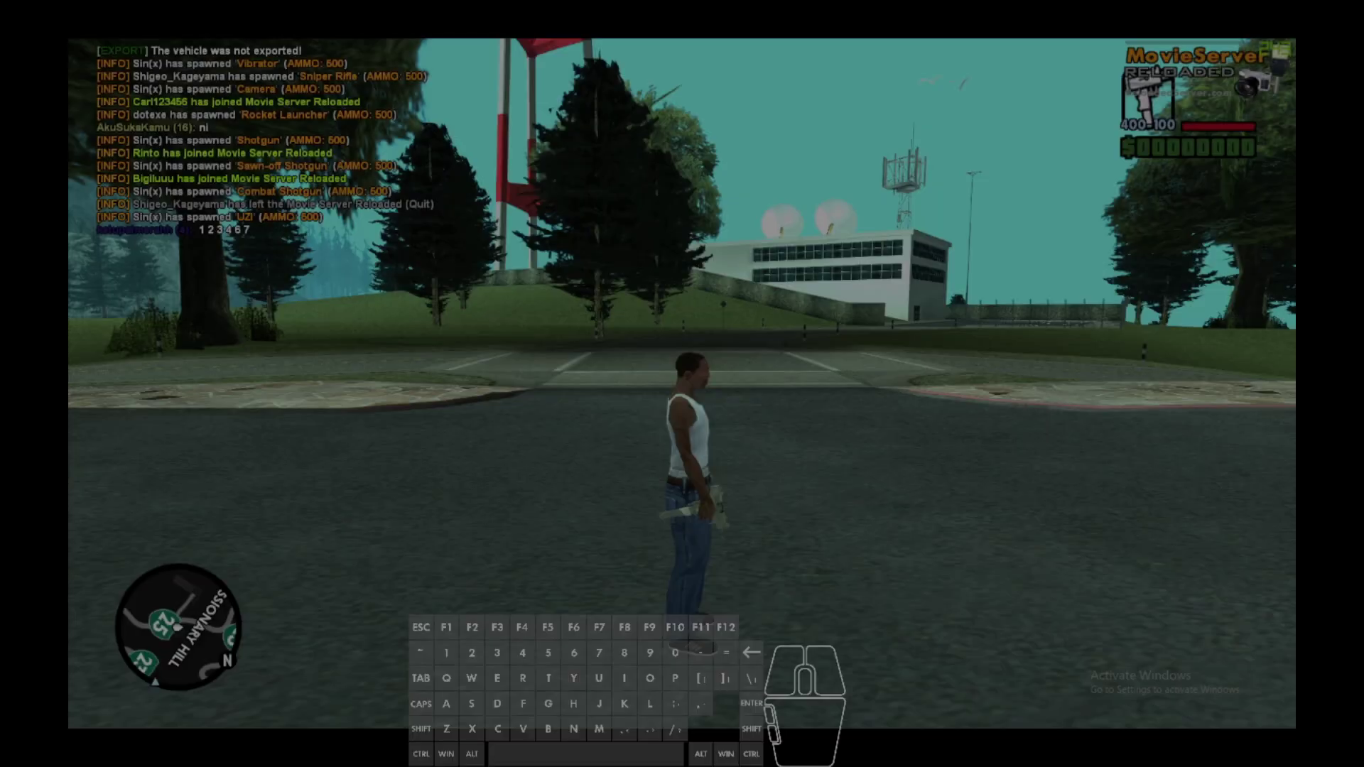
key("alt+w")
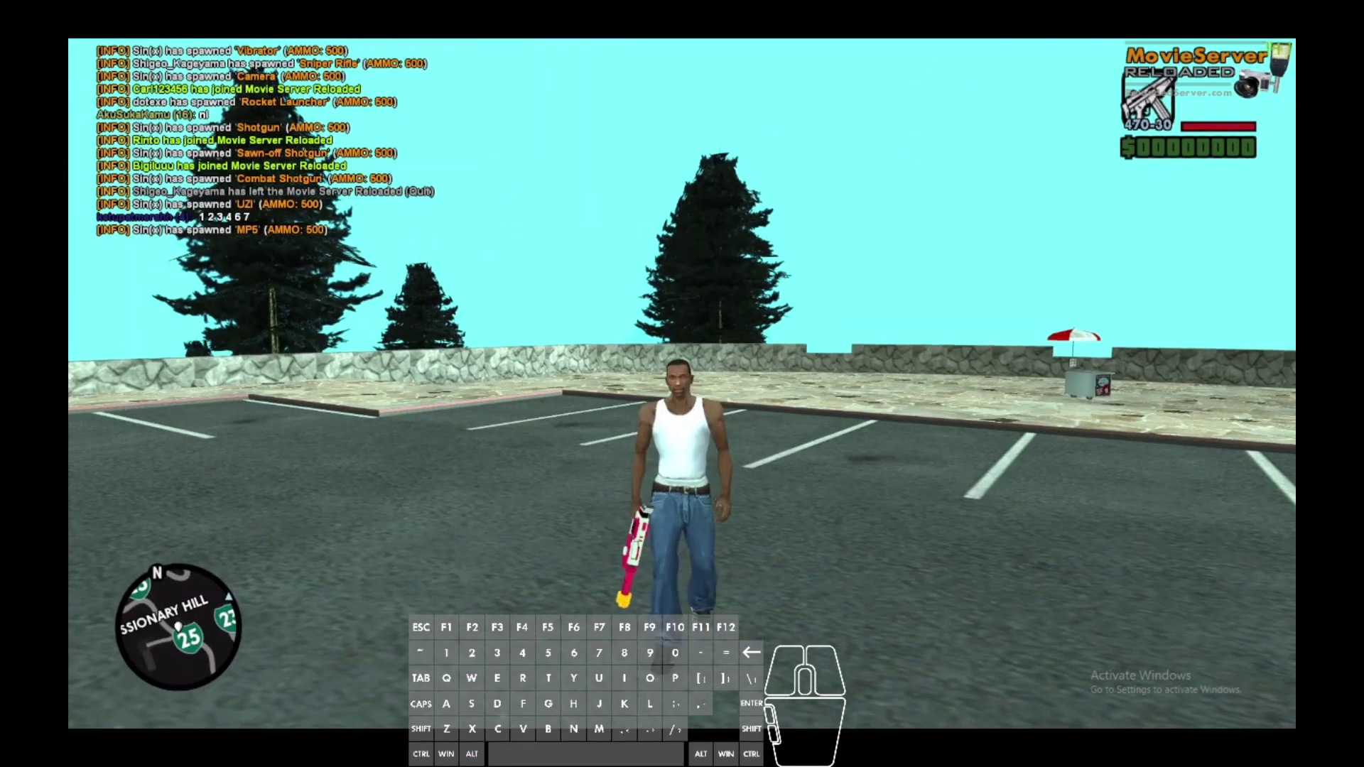
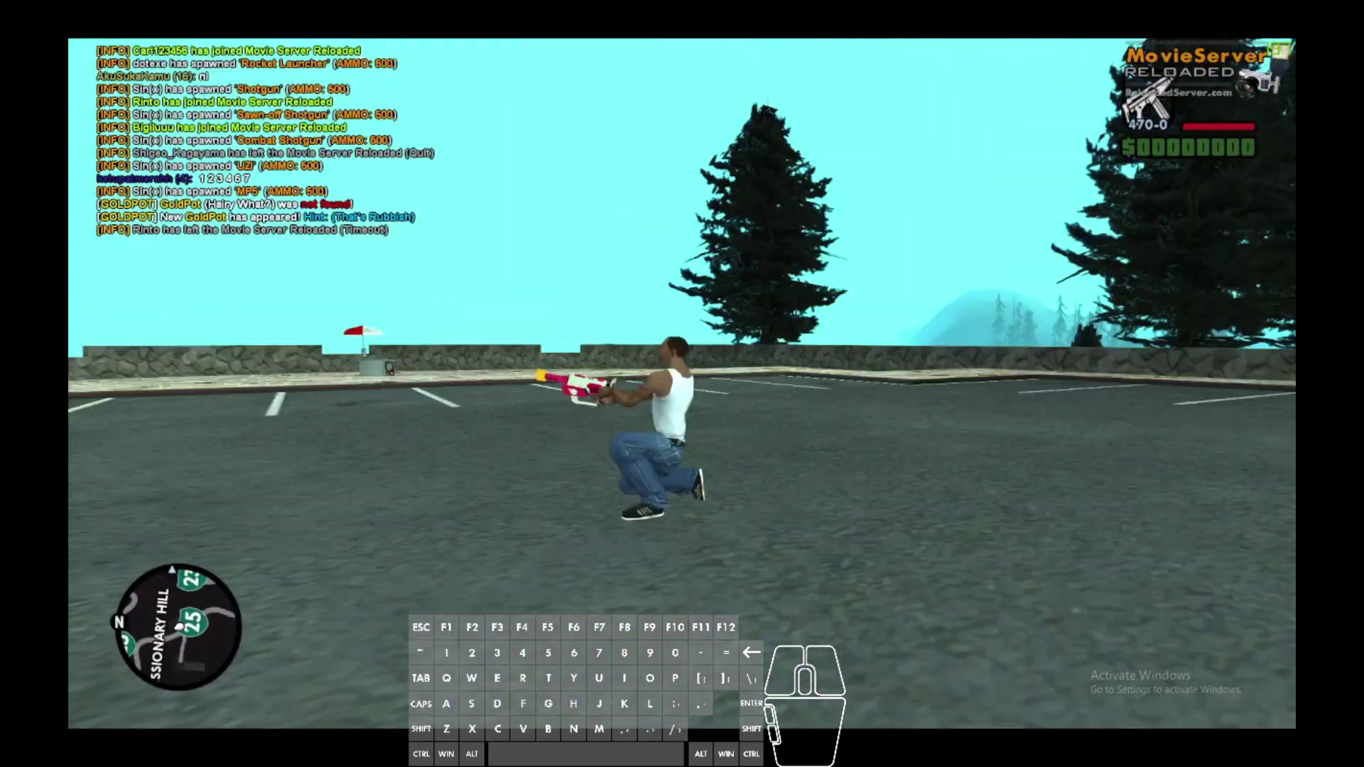
Step: Aim the pink-and-white blaster to inspect it, then quit the game
key("alt+s")
key("a")
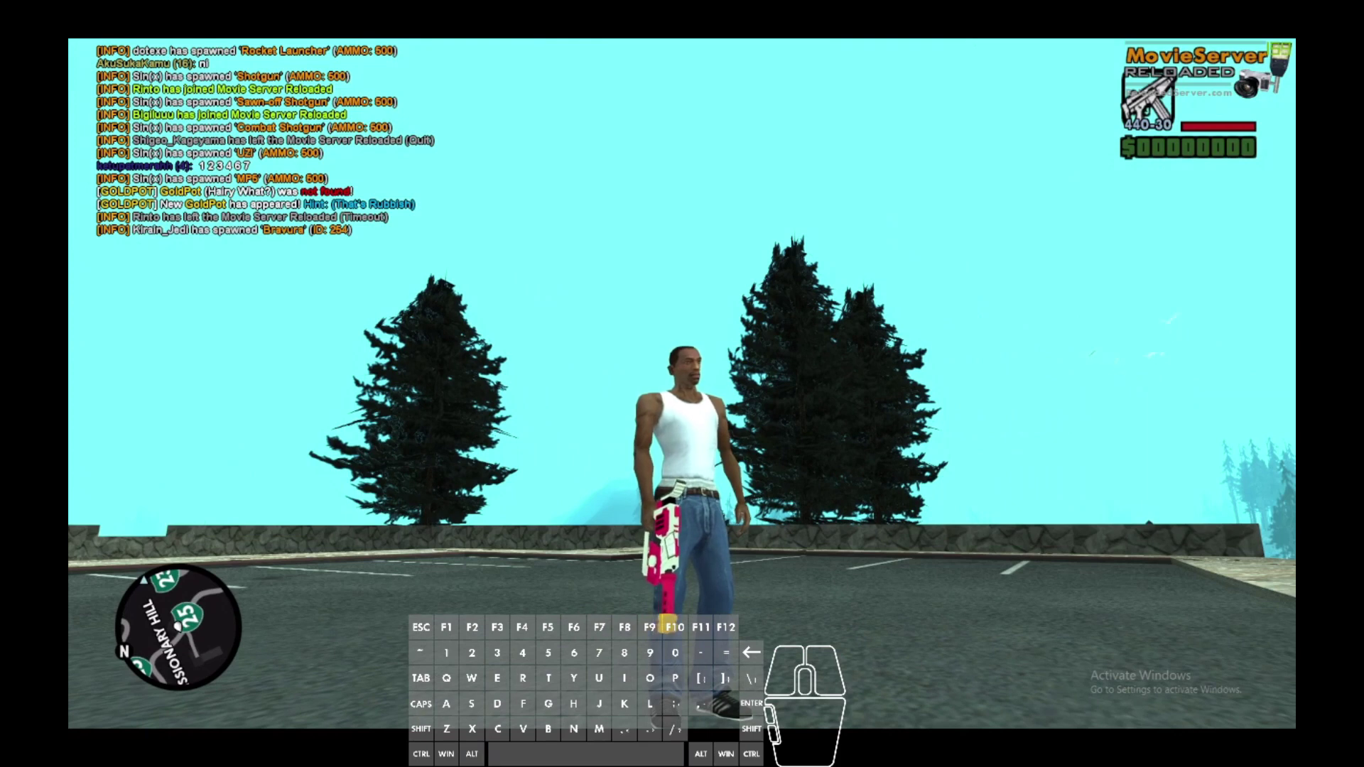
key("space")
key("a")
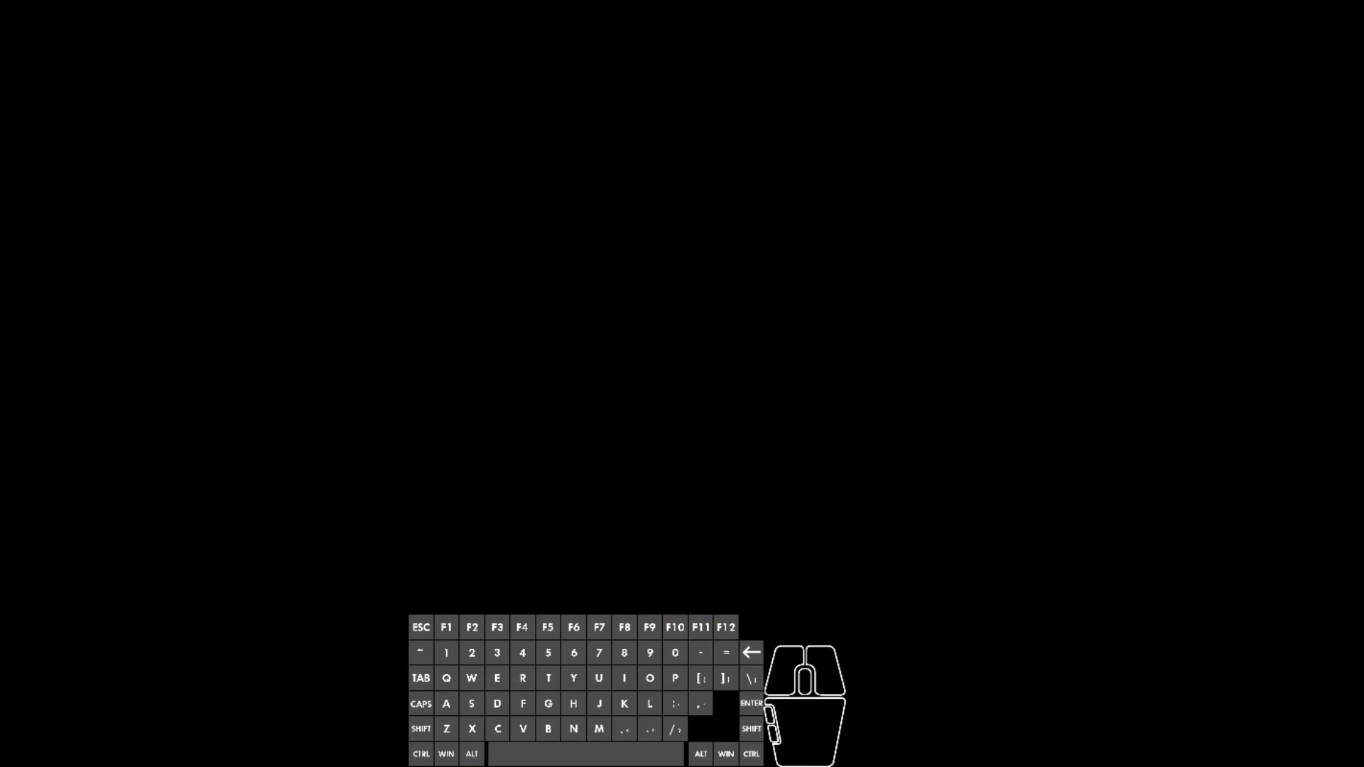
key("space")
key("alt+Tab")
key("alt+Tab")
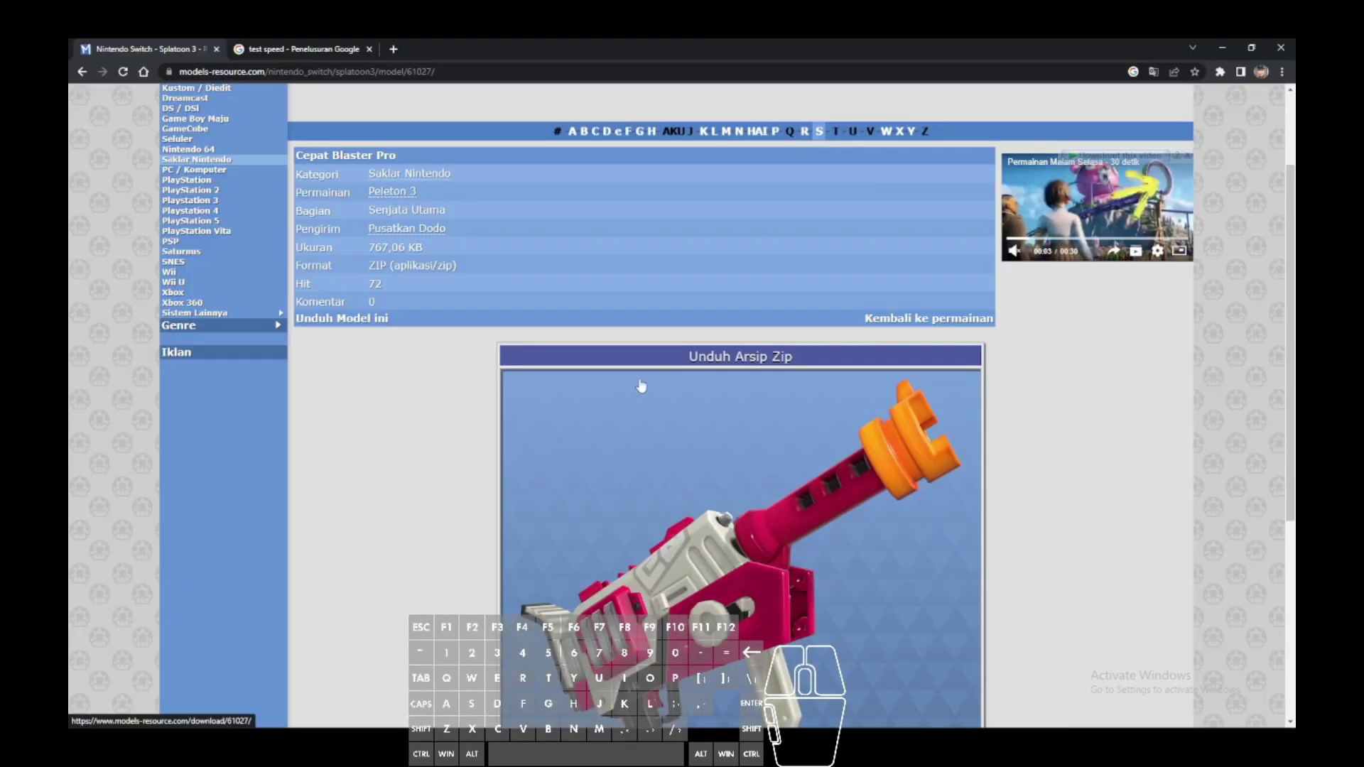
Step: Go to The Models Resource main listings and scroll through the model grid
middle_click(720, 625)
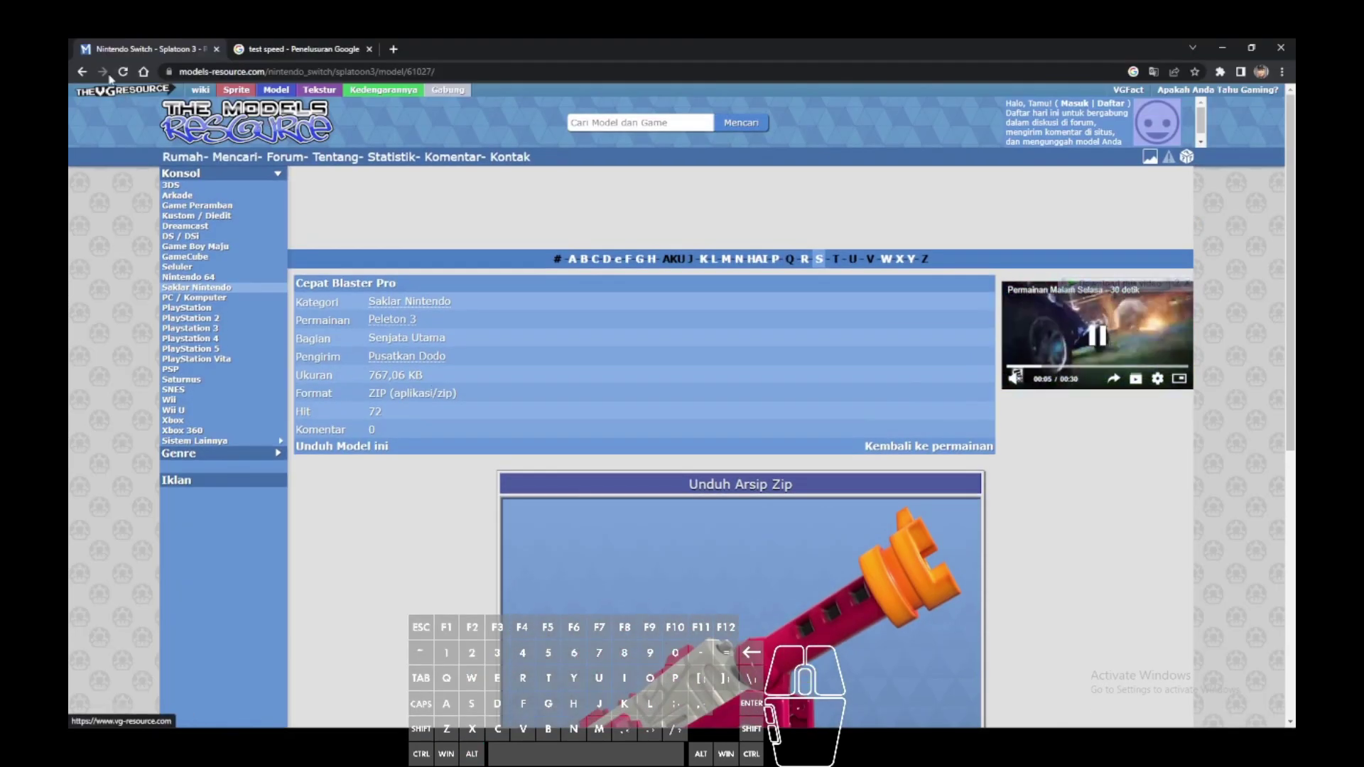
left_click(695, 625)
right_click(624, 703)
scroll("down", 3)
left_click_drag(624, 702, 495, 625)
right_click(624, 703)
scroll("down", 3)
scroll("down", 3)
right_click(495, 625)
scroll("down", 3)
scroll("down", 3)
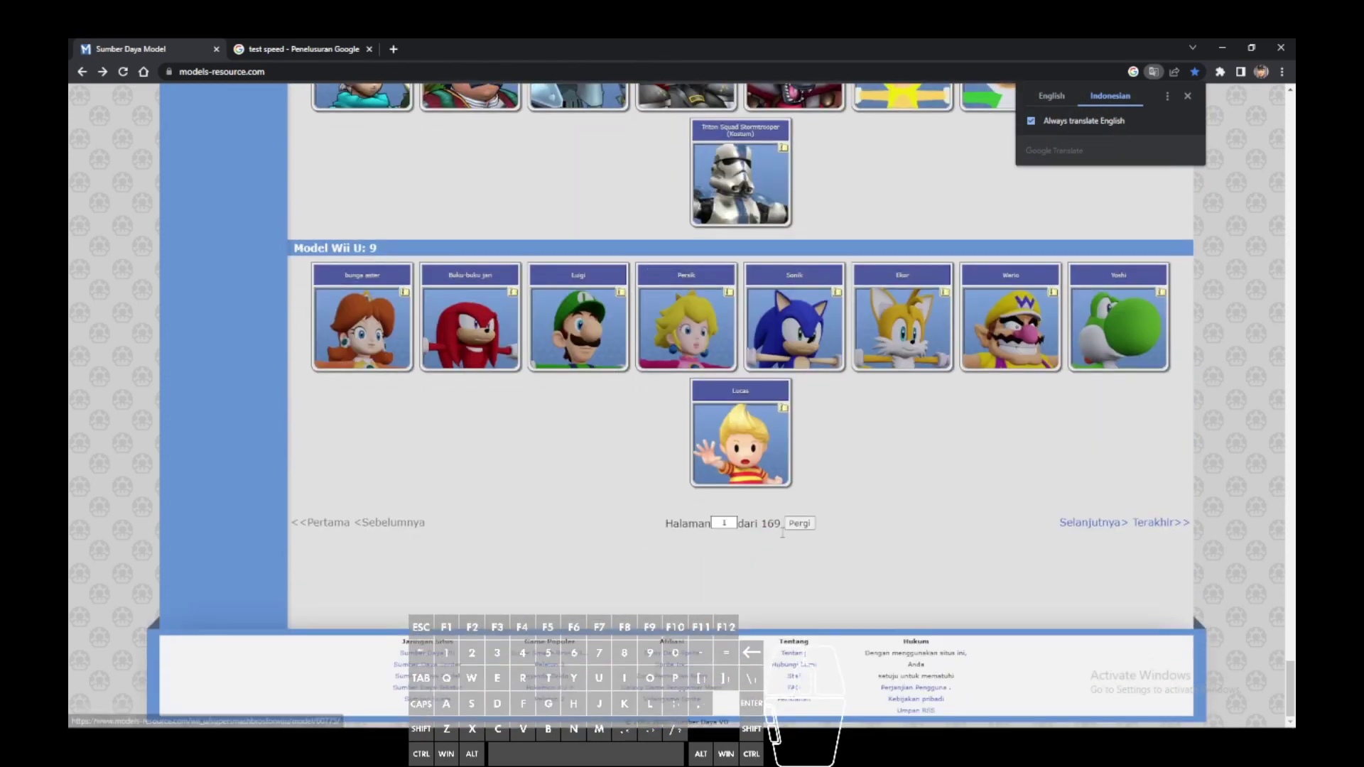
Step: Open page 2 of the listings and scroll through the console model galleries
left_click(624, 702)
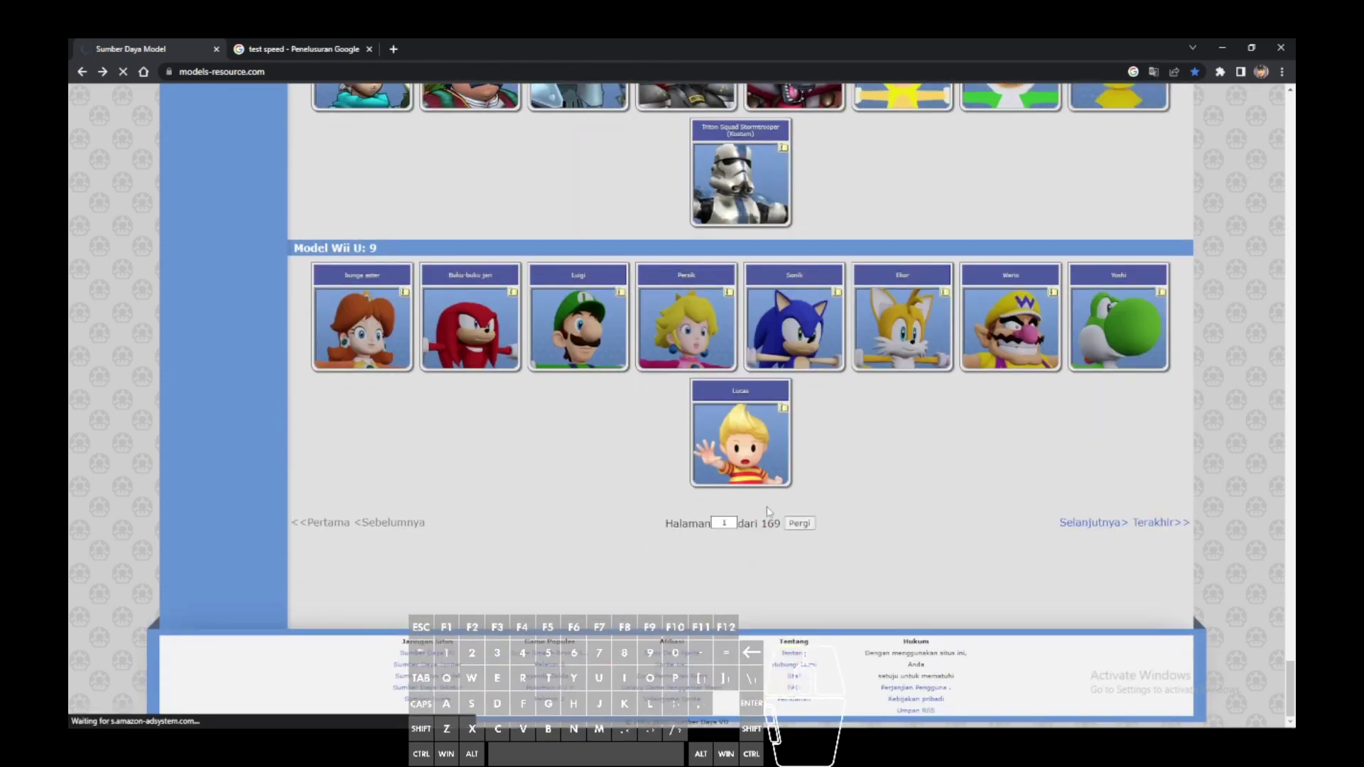
scroll("down", 3)
scroll("down", 3)
scroll("down", 3)
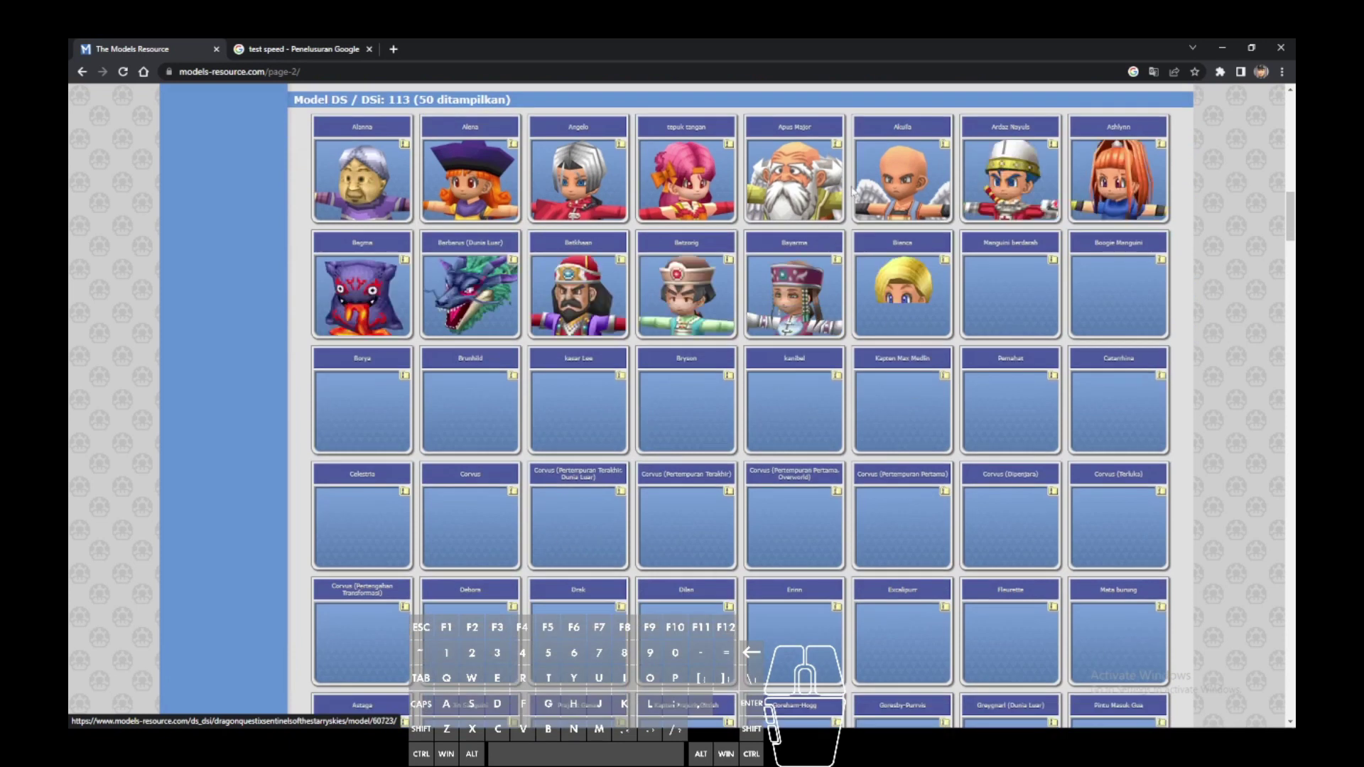
scroll("up", 3)
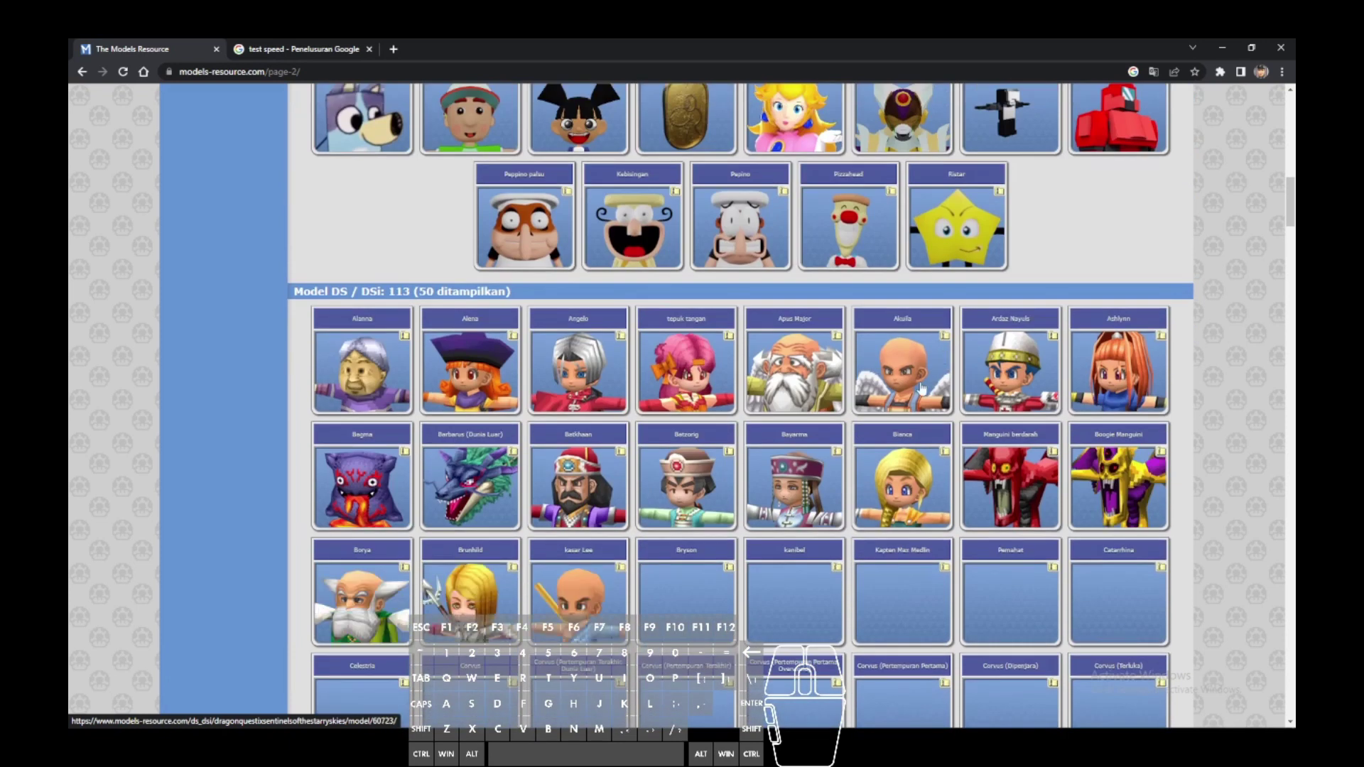
scroll("down", 3)
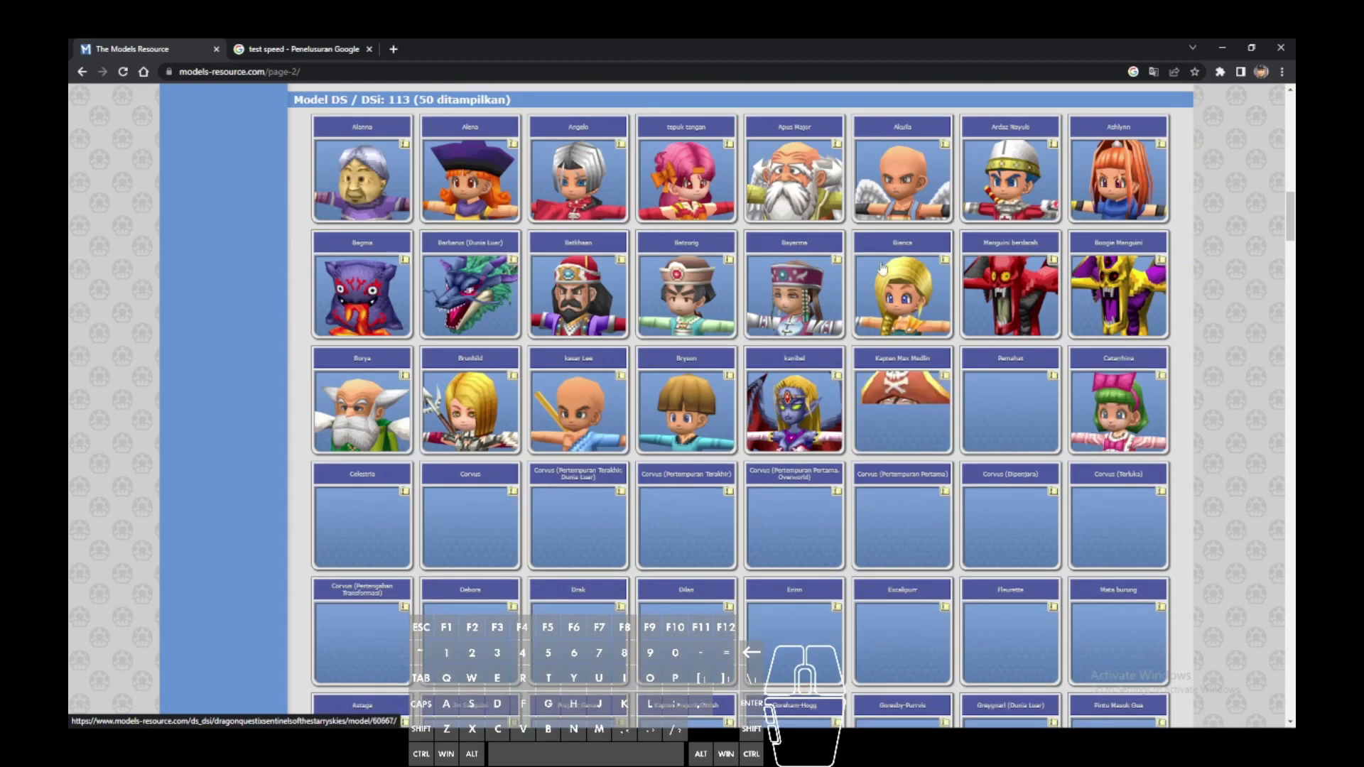
scroll("down", 3)
scroll("down", 3)
scroll("up", 3)
scroll("down", 3)
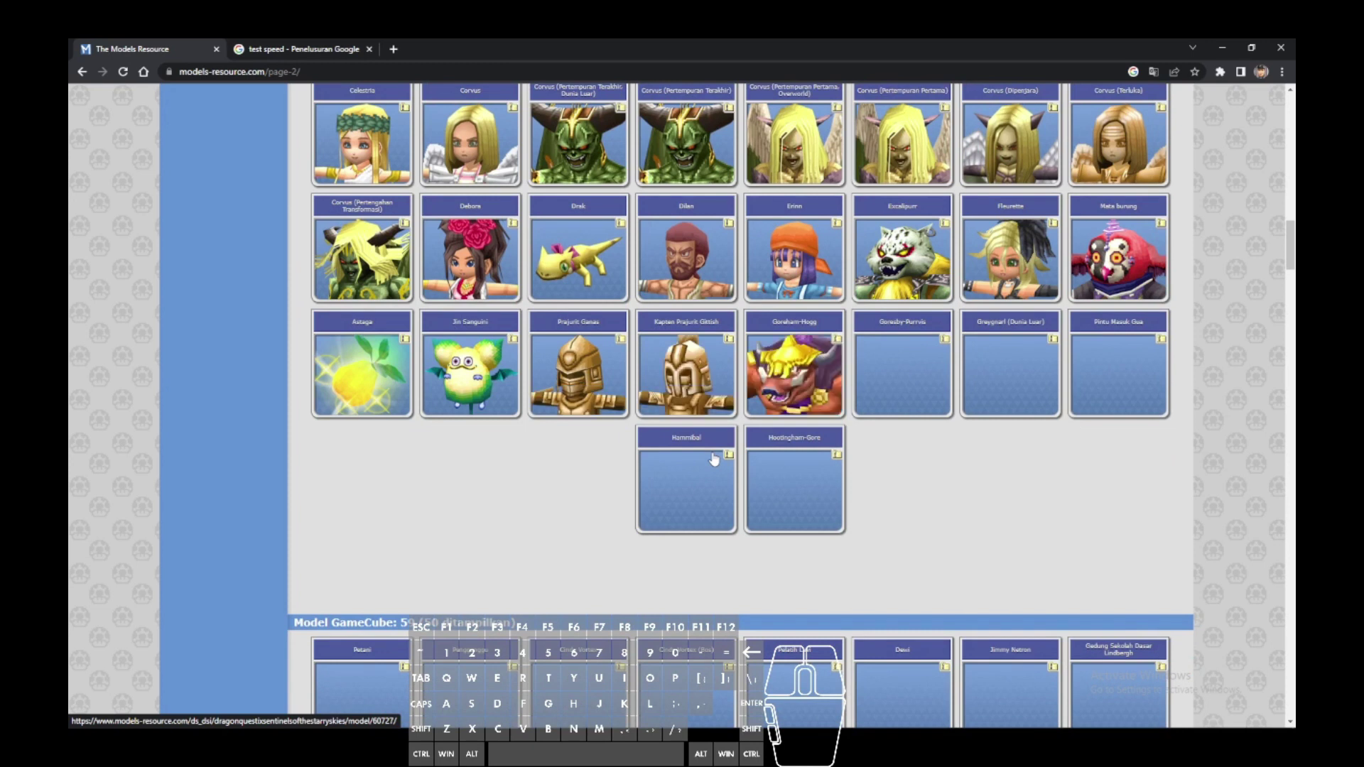
scroll("down", 3)
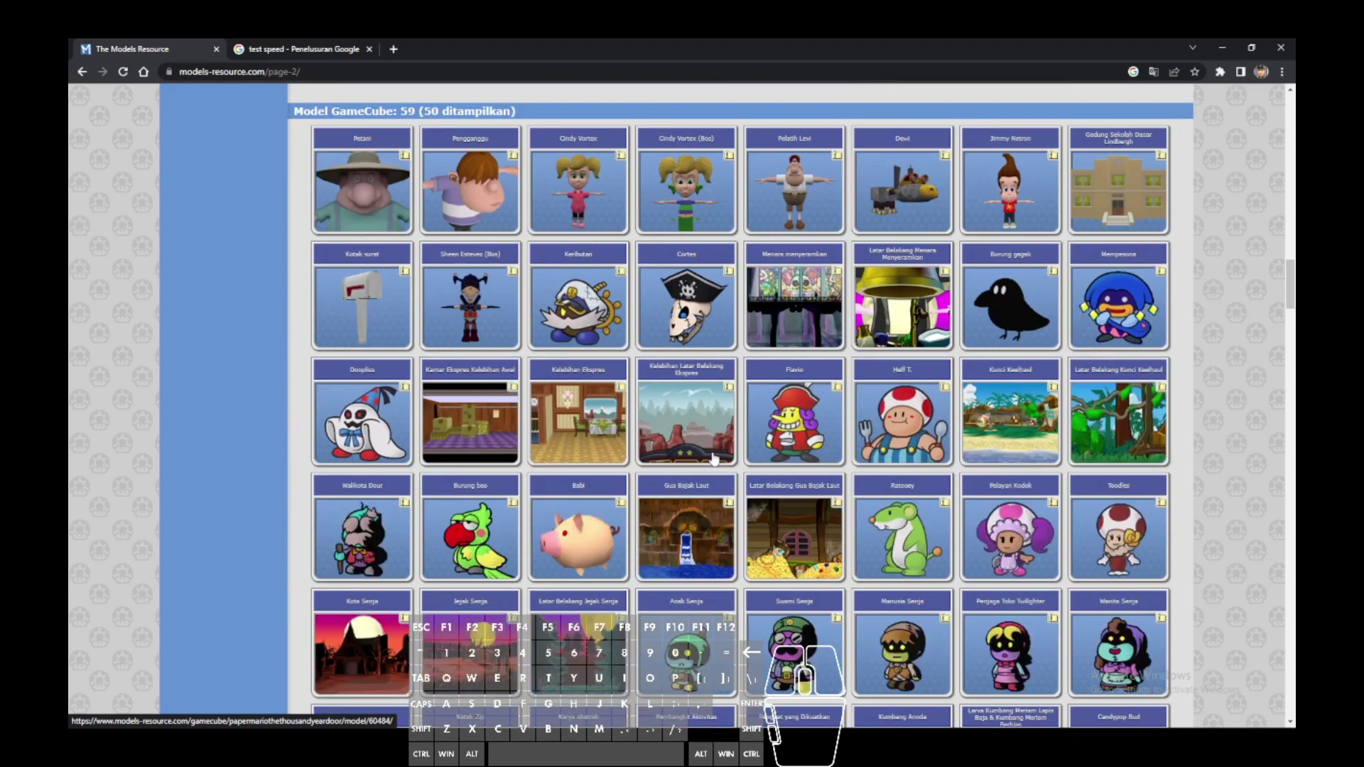
Step: Reload the home page via the address bar and scroll its recently uploaded models
left_click(785, 285)
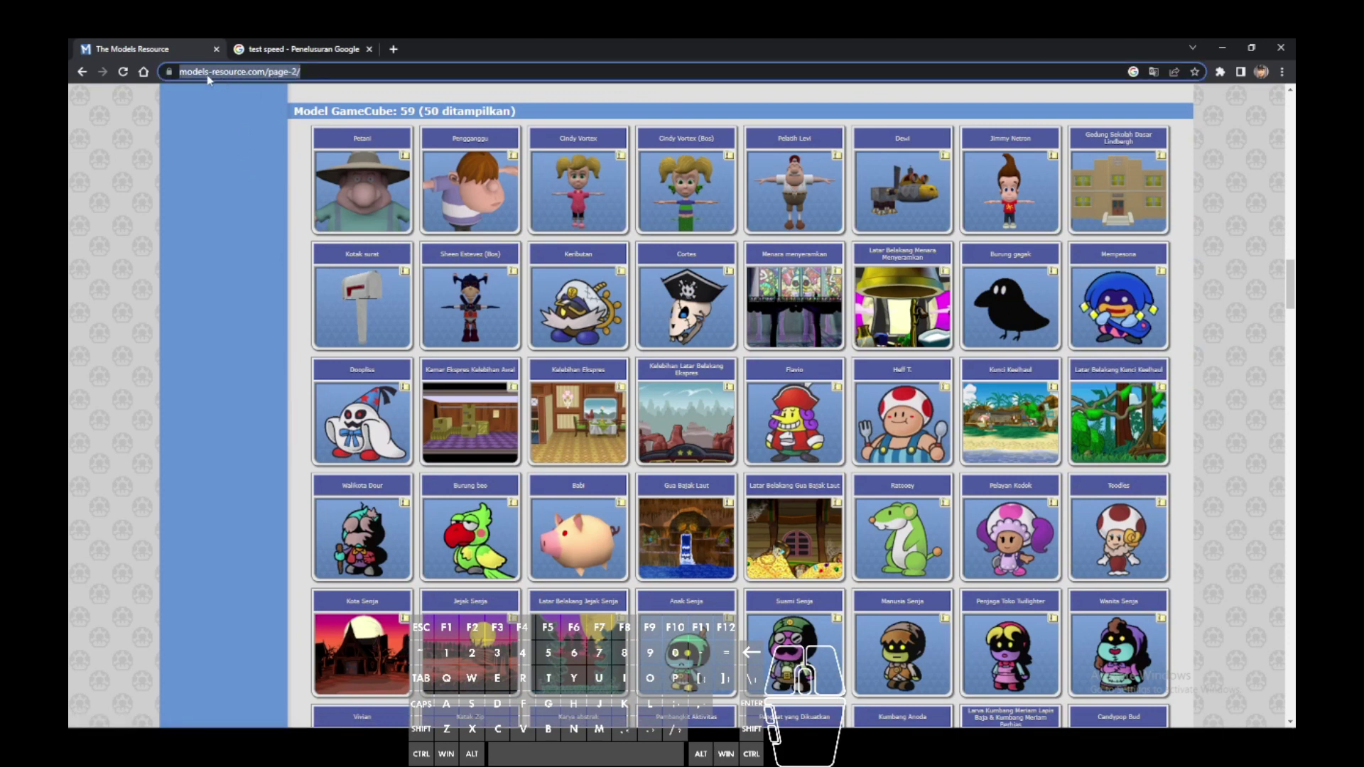
scroll("down", 3)
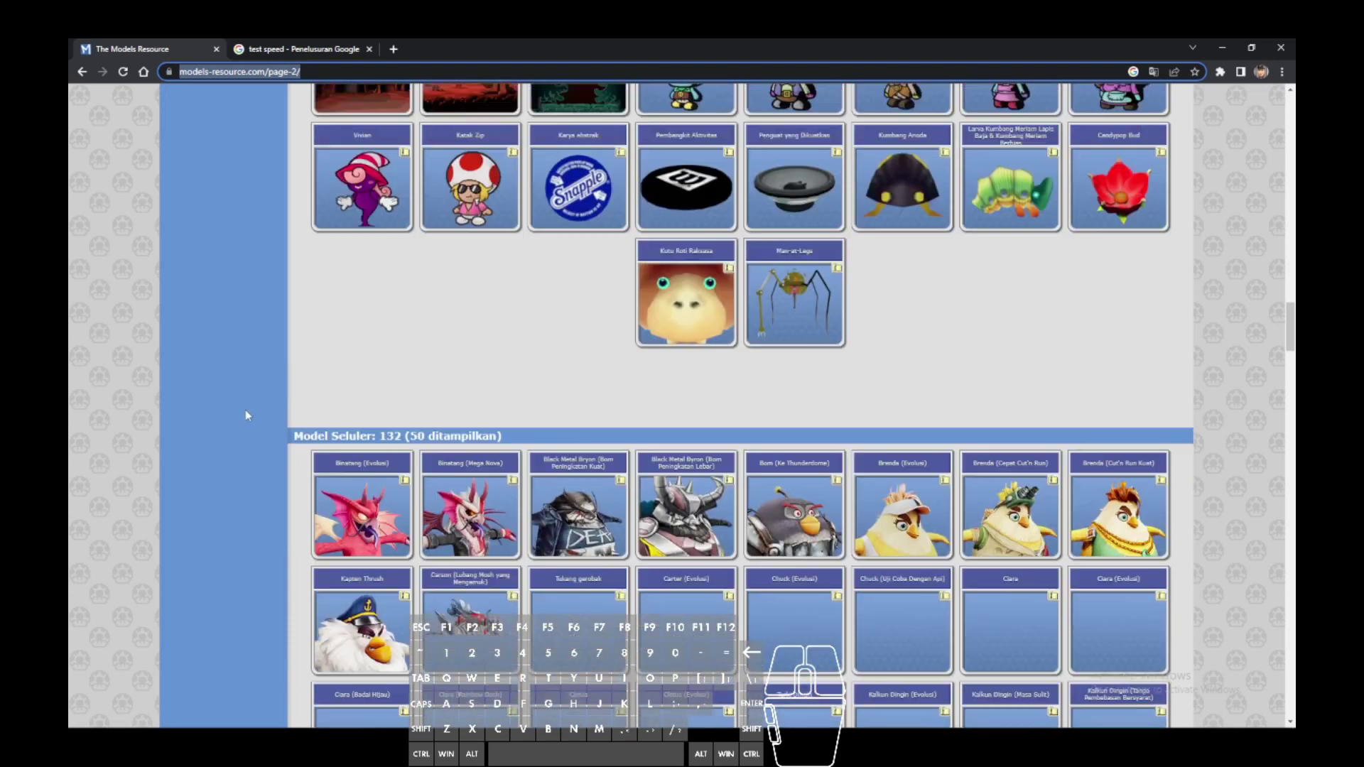
scroll("down", 3)
scroll("up", 3)
scroll("down", 3)
scroll("down", 3)
scroll("down", 3)
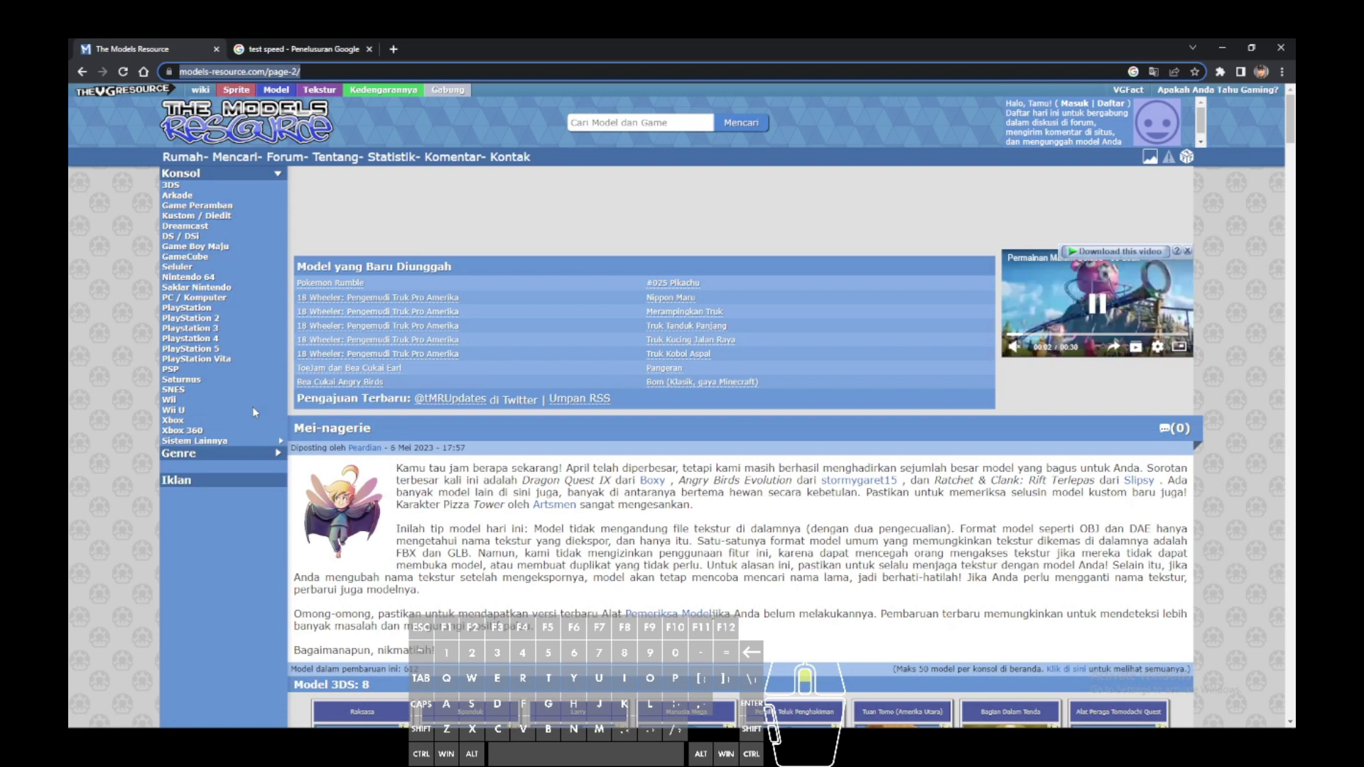